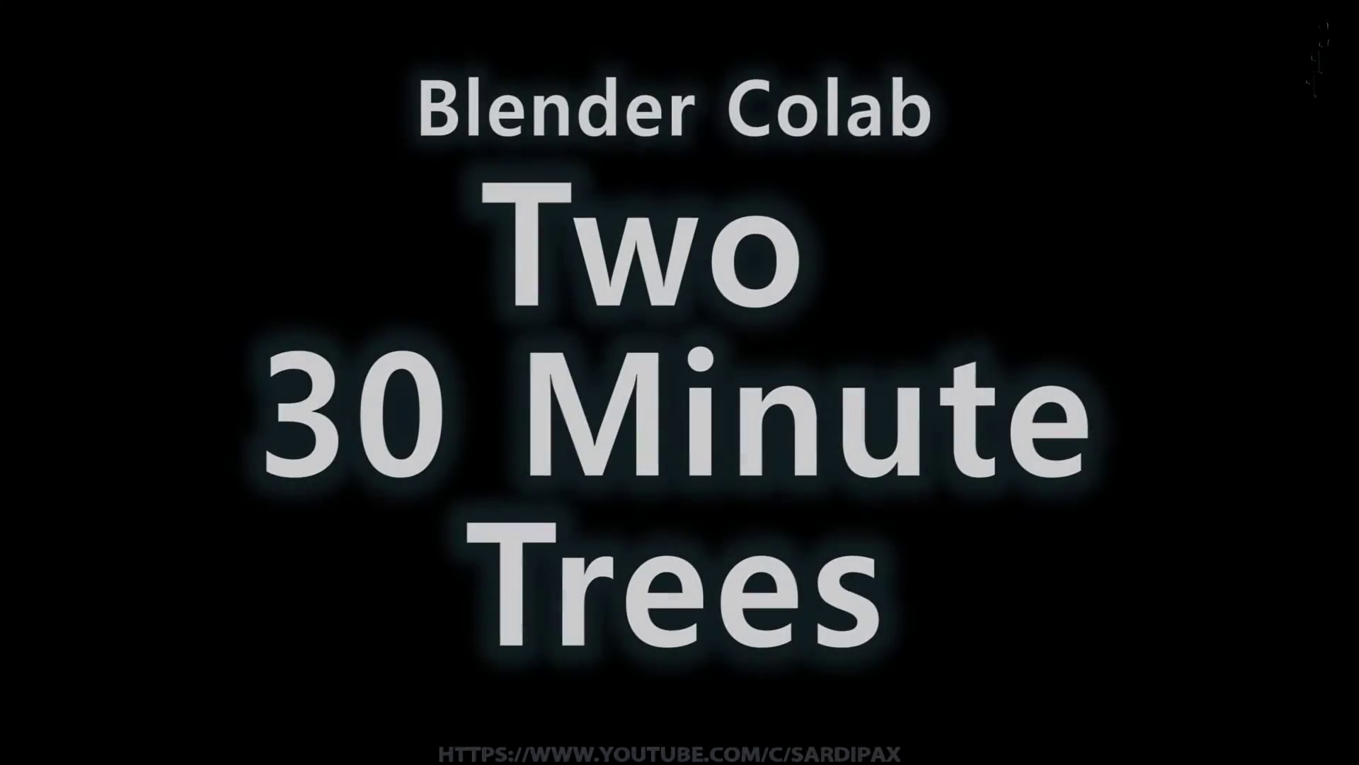
# Step: Bring up the Add menu to place a cylinder in the empty scene
pyautogui.press('shift+a')
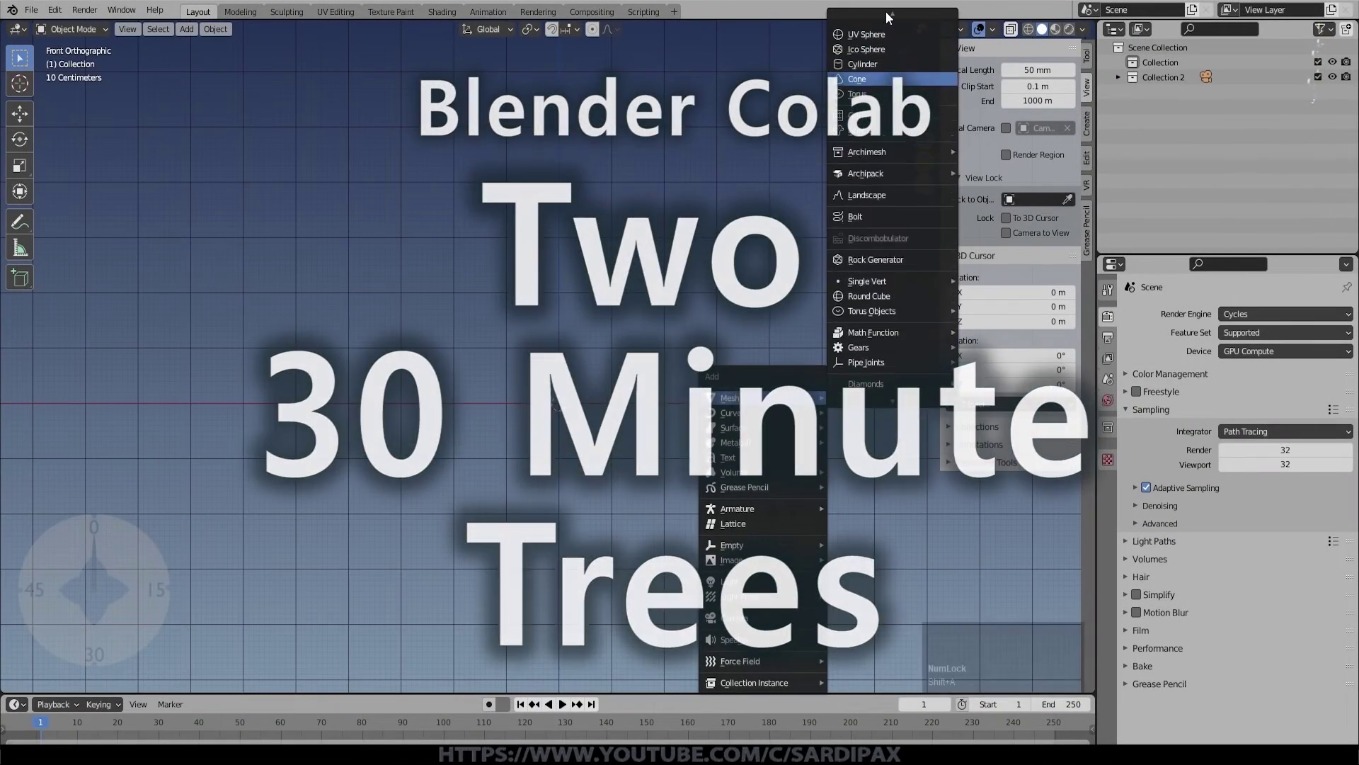
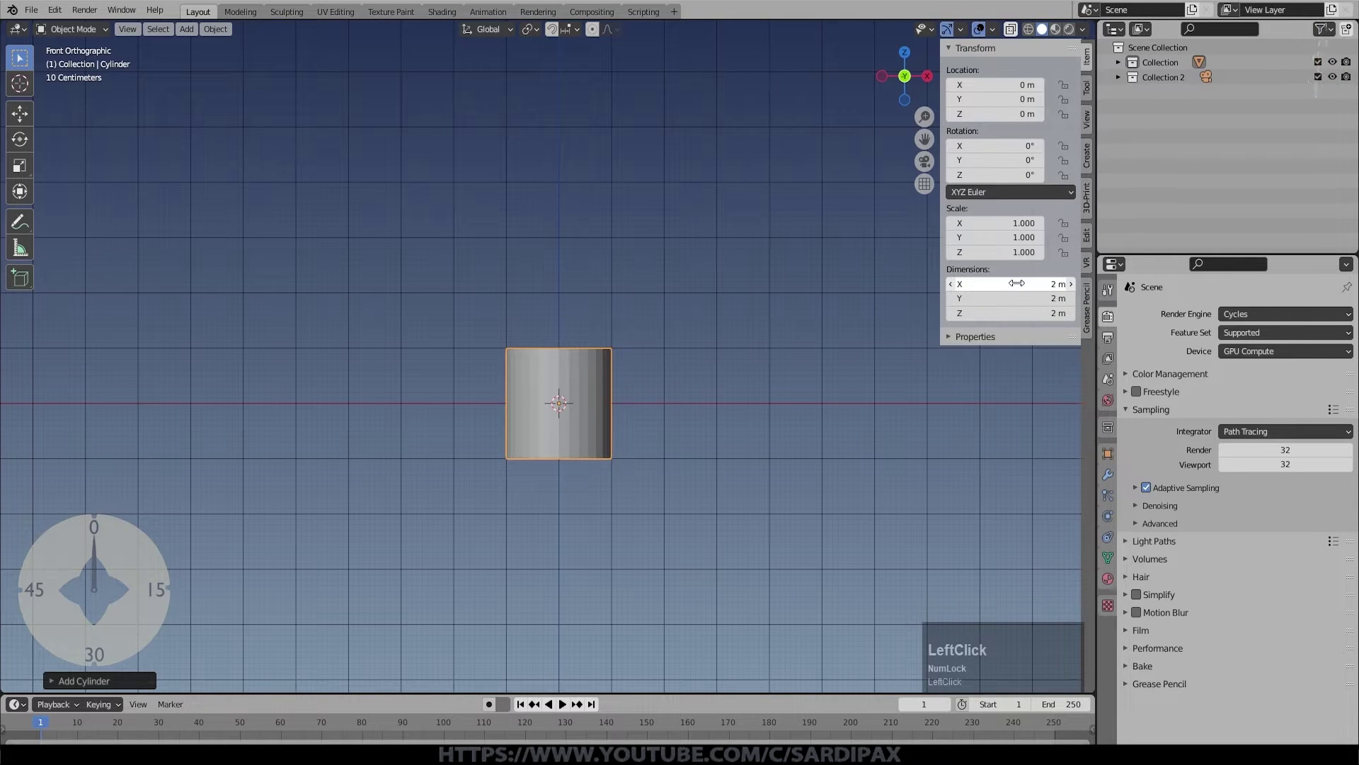
# Step: Scale the cylinder 1.5 wide and 0.25 high to form a flat 3 m disc
pyautogui.press('KP_3')
pyautogui.press('Tab')
pyautogui.press('KP_3')
pyautogui.press('Tab')
pyautogui.press('KP_Decimal')
pyautogui.press('KP_5')
pyautogui.press('KP_Enter')
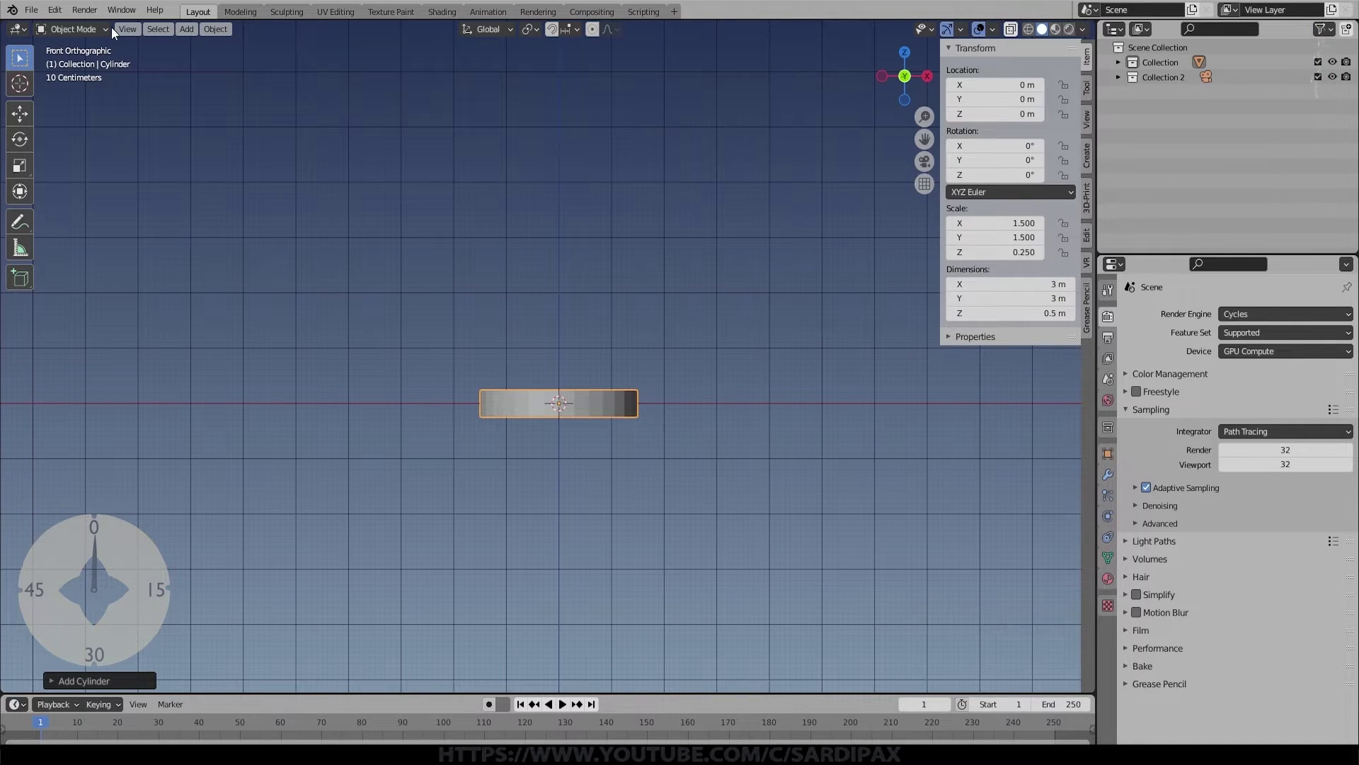
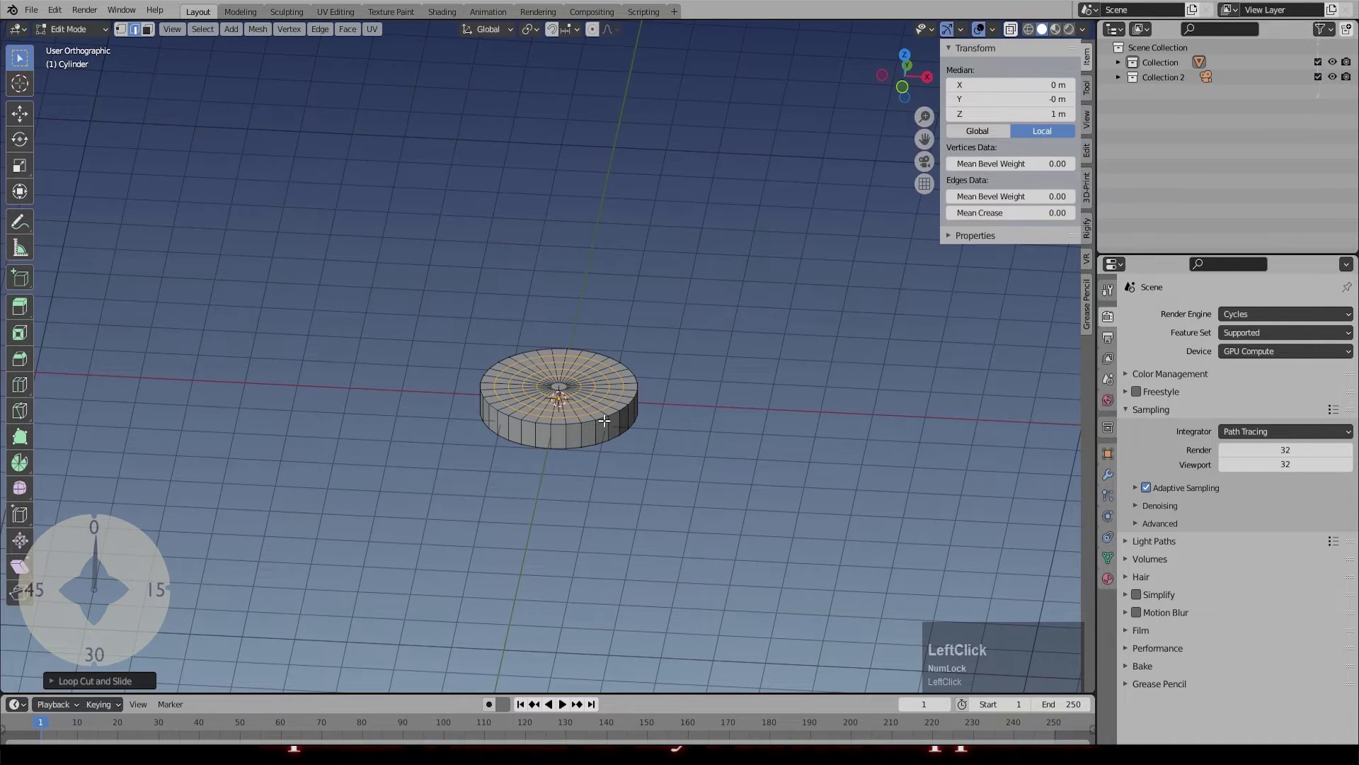
# Step: Add edge loops around the disc's side and subdivide its top faces with fractal roughness
pyautogui.press('ctrl+r')
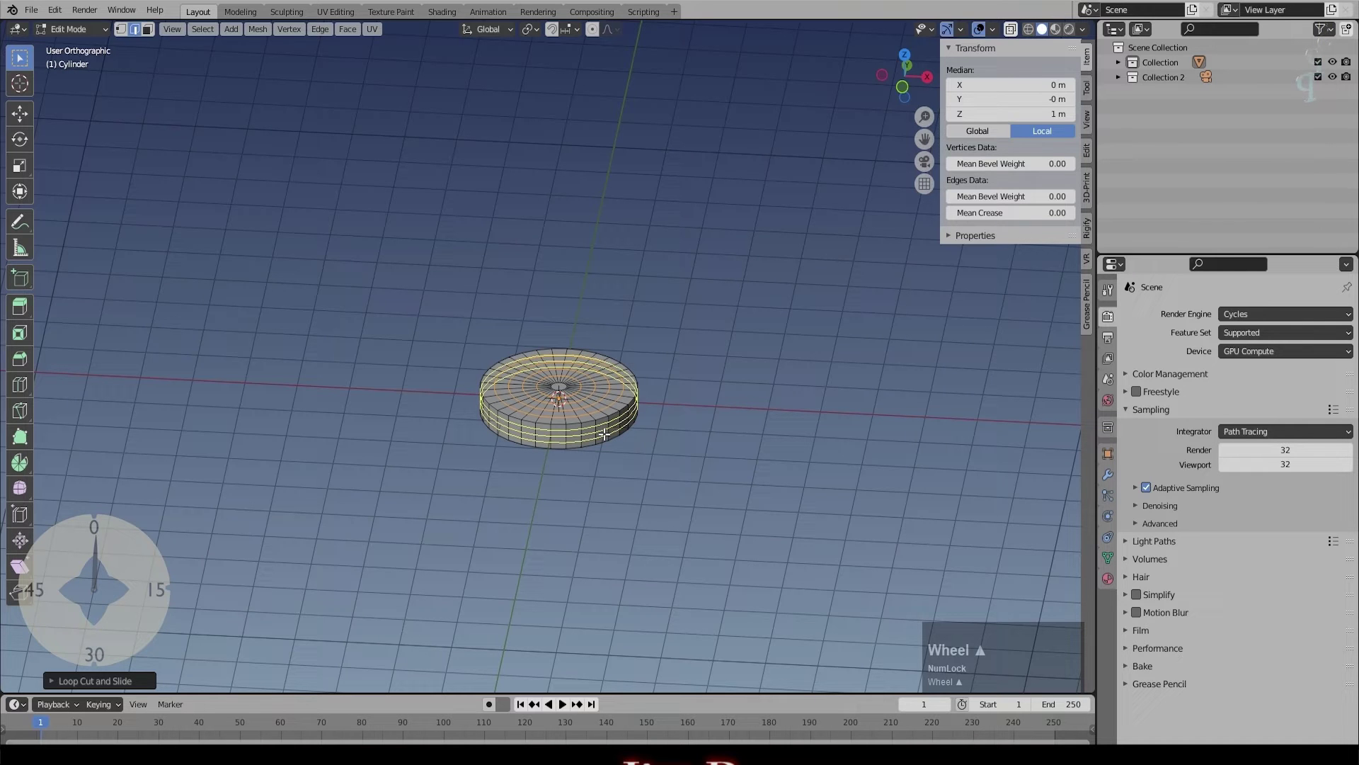
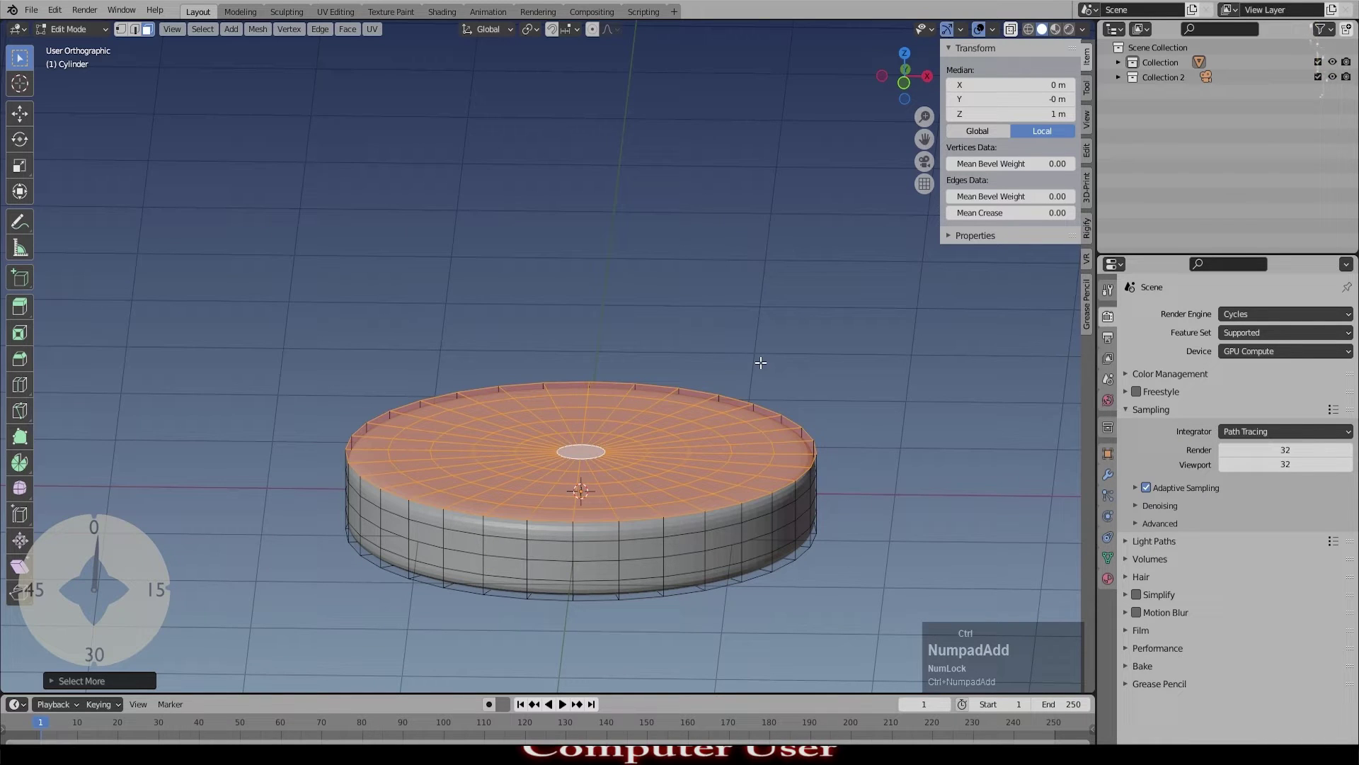
pyautogui.rightClick(689, 430)
pyautogui.click(674, 450)
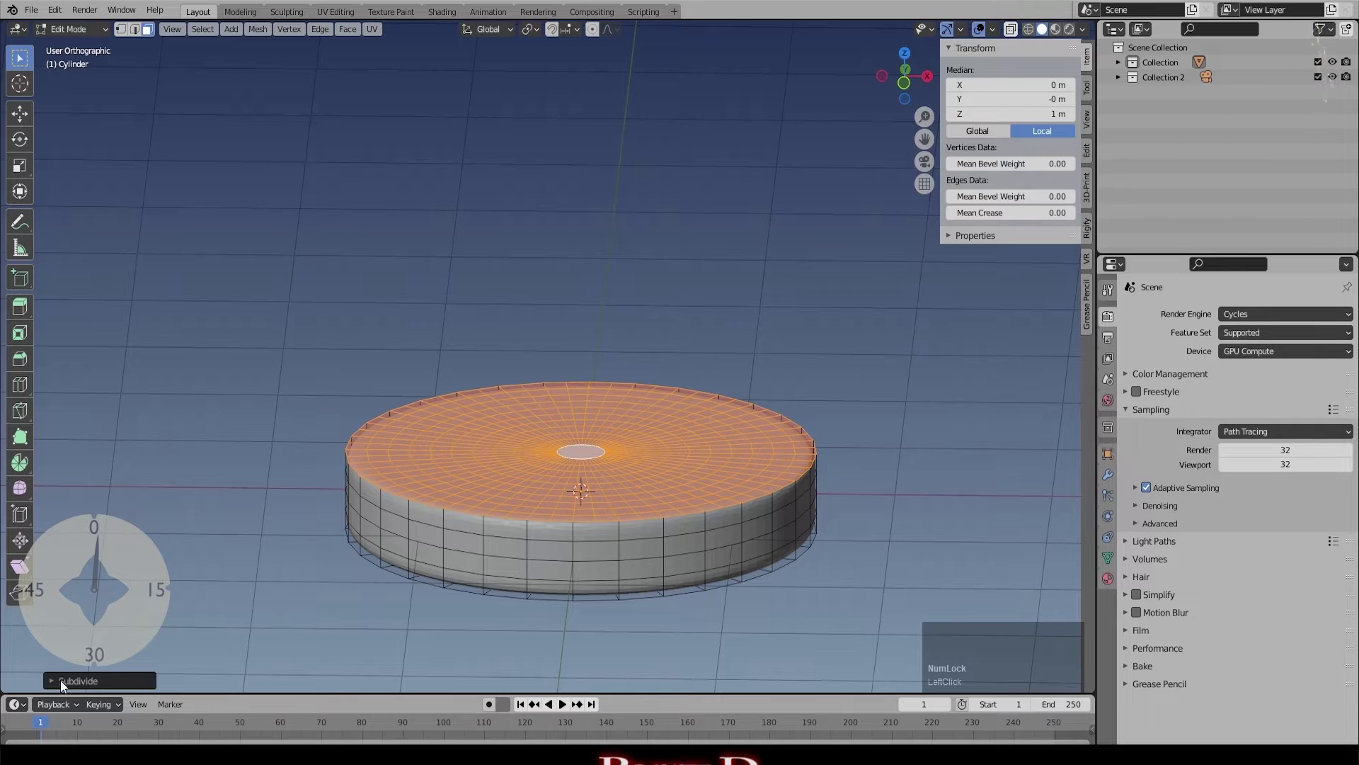
pyautogui.click(51, 688)
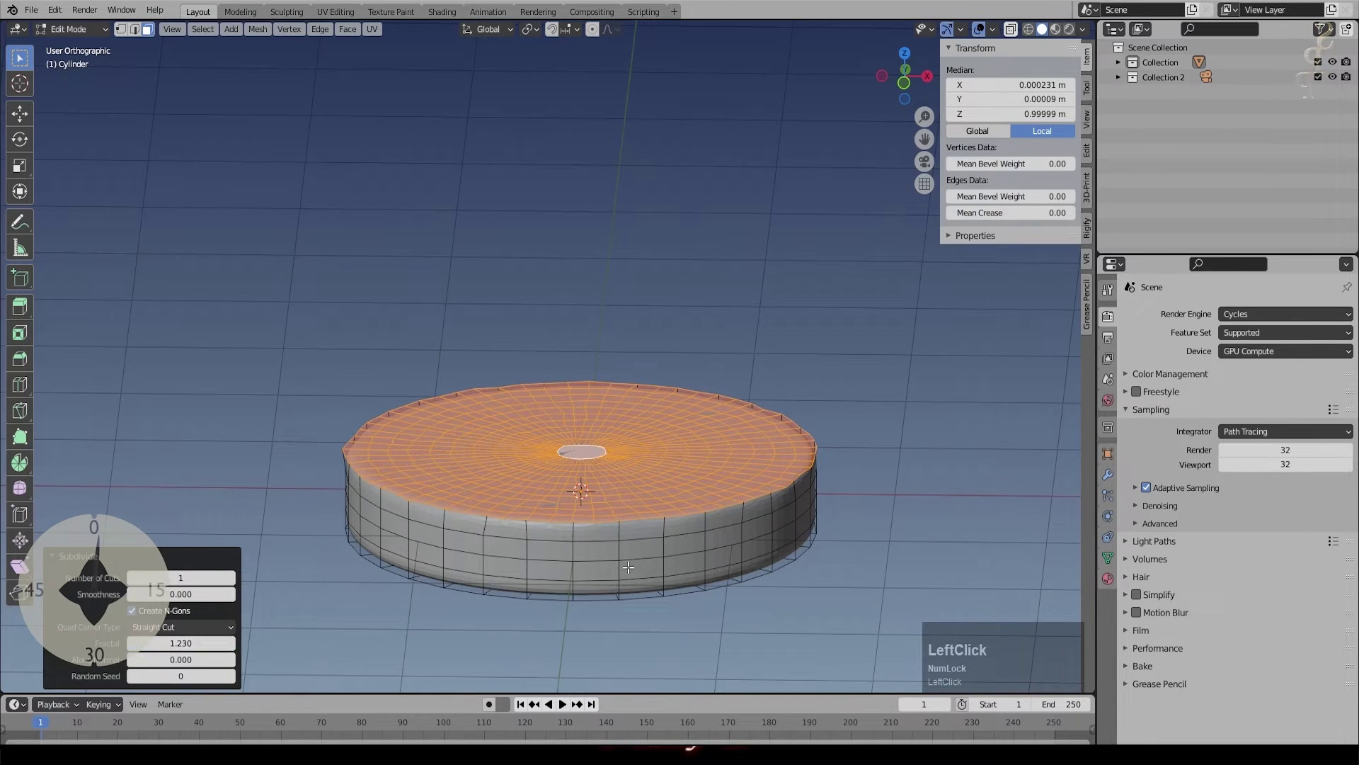
# Step: Lift scattered top vertices along Z with proportional editing to form gentle lumps
pyautogui.press('s')
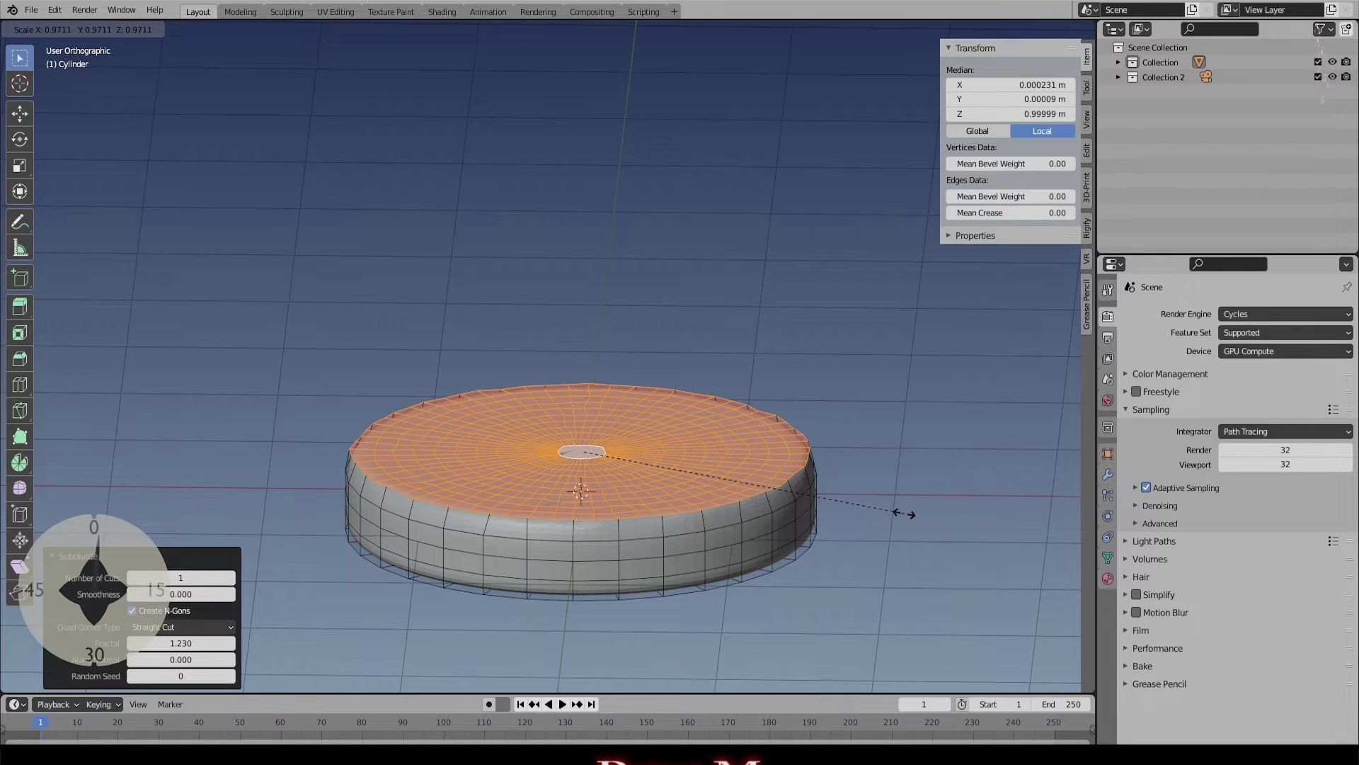
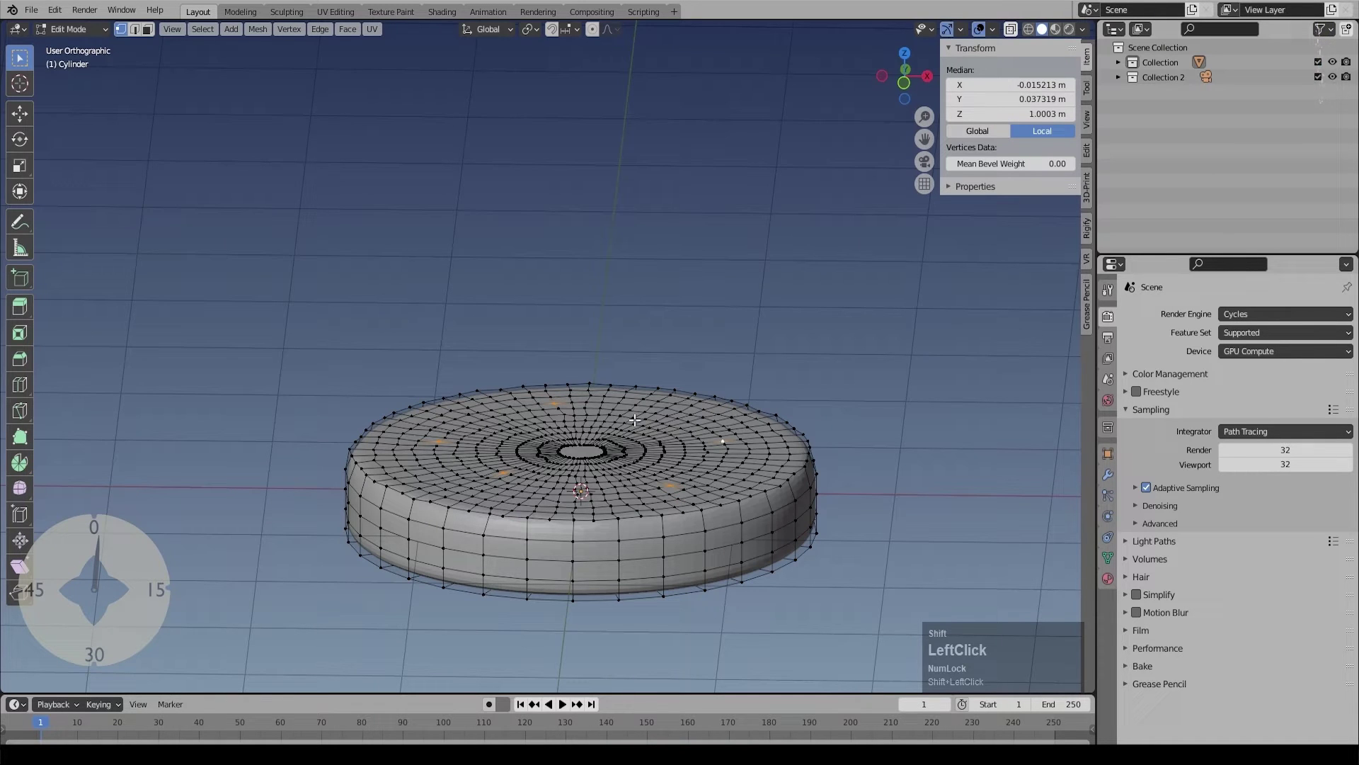
pyautogui.press('o')
pyautogui.write('ogz')
pyautogui.scroll(3)
pyautogui.scroll(3)
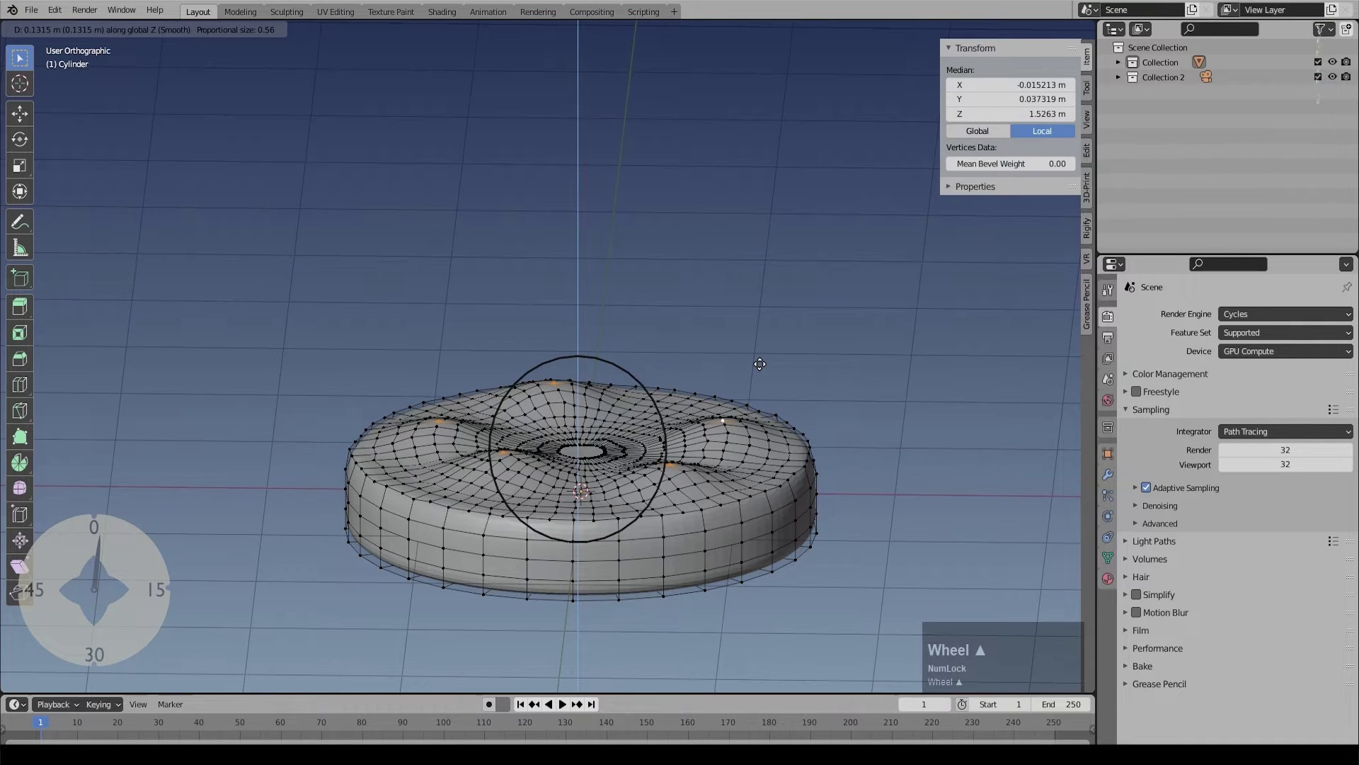
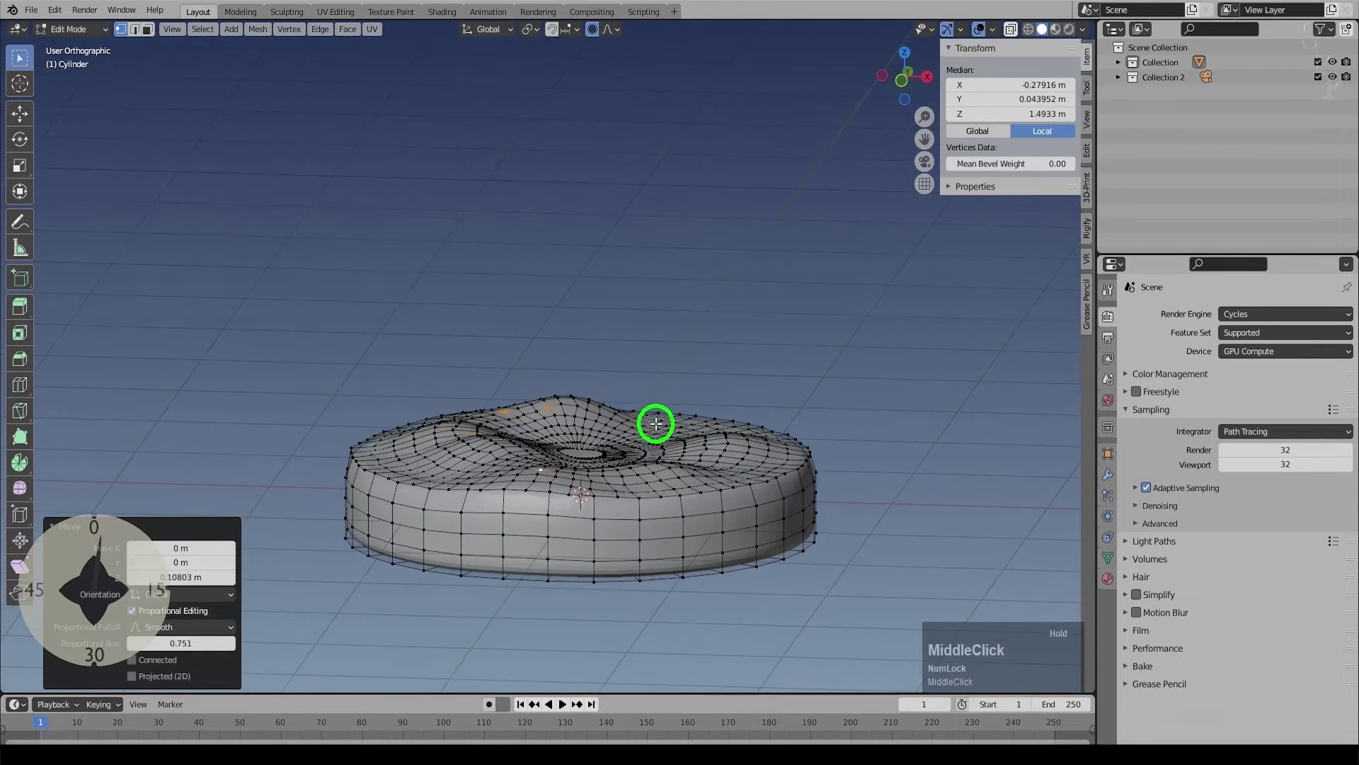
# Step: Back in Object Mode, shade the platform smooth and save the file
pyautogui.press('Tab')
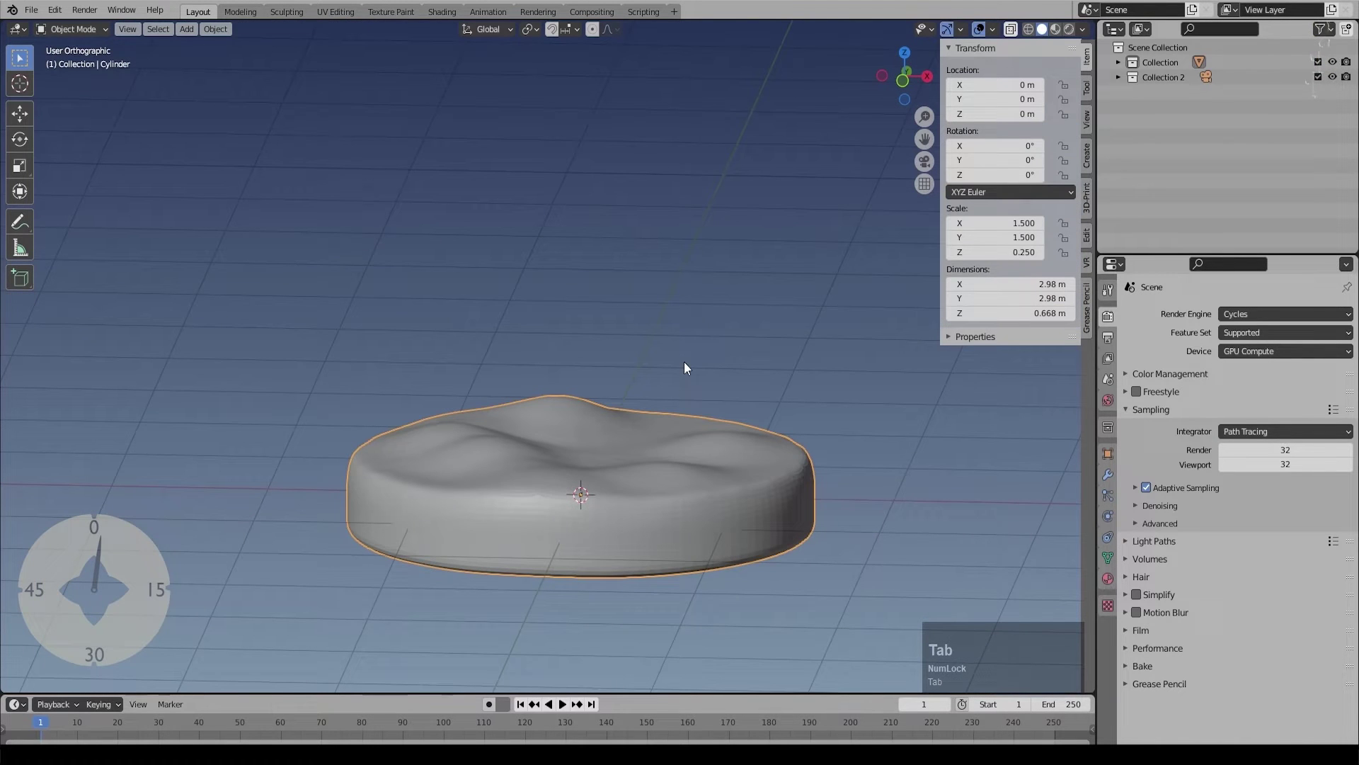
pyautogui.rightClick(679, 524)
pyautogui.click(666, 493)
pyautogui.press('ctrl+s')
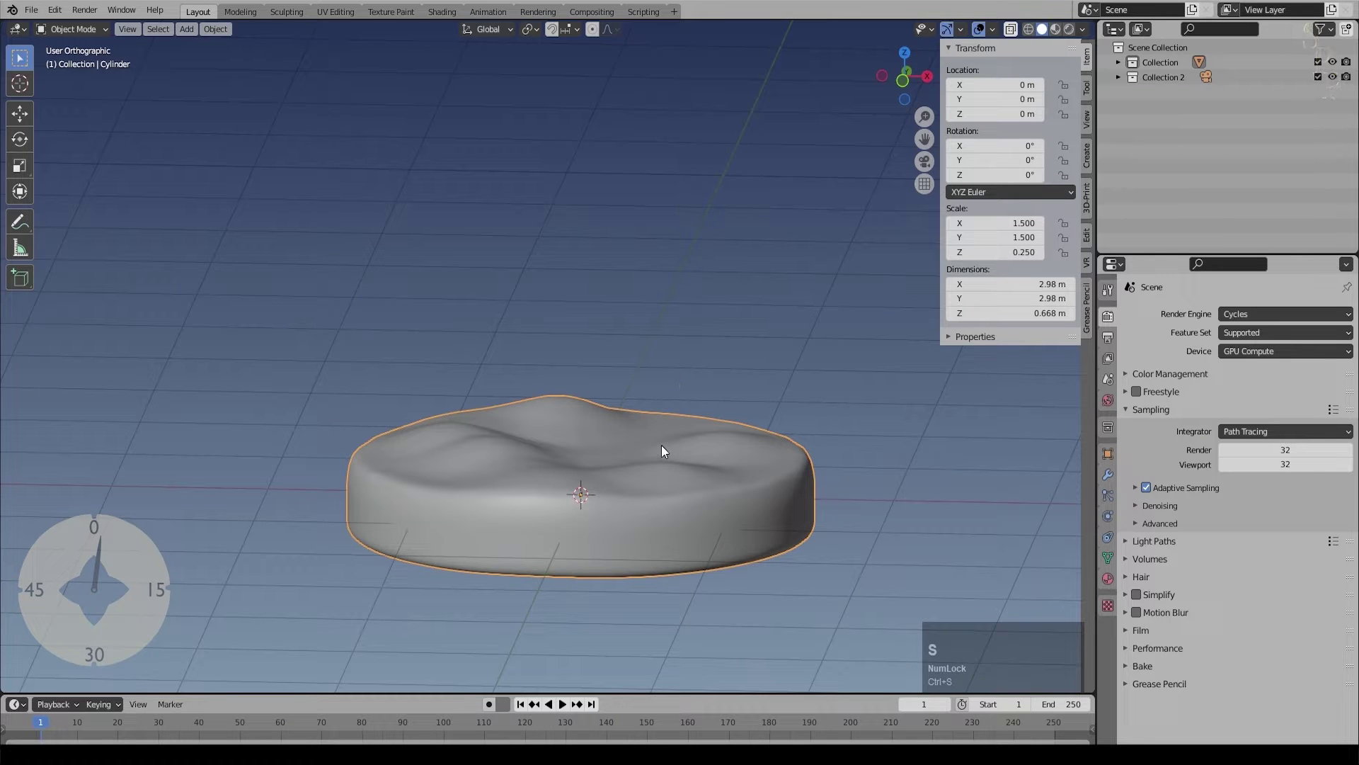
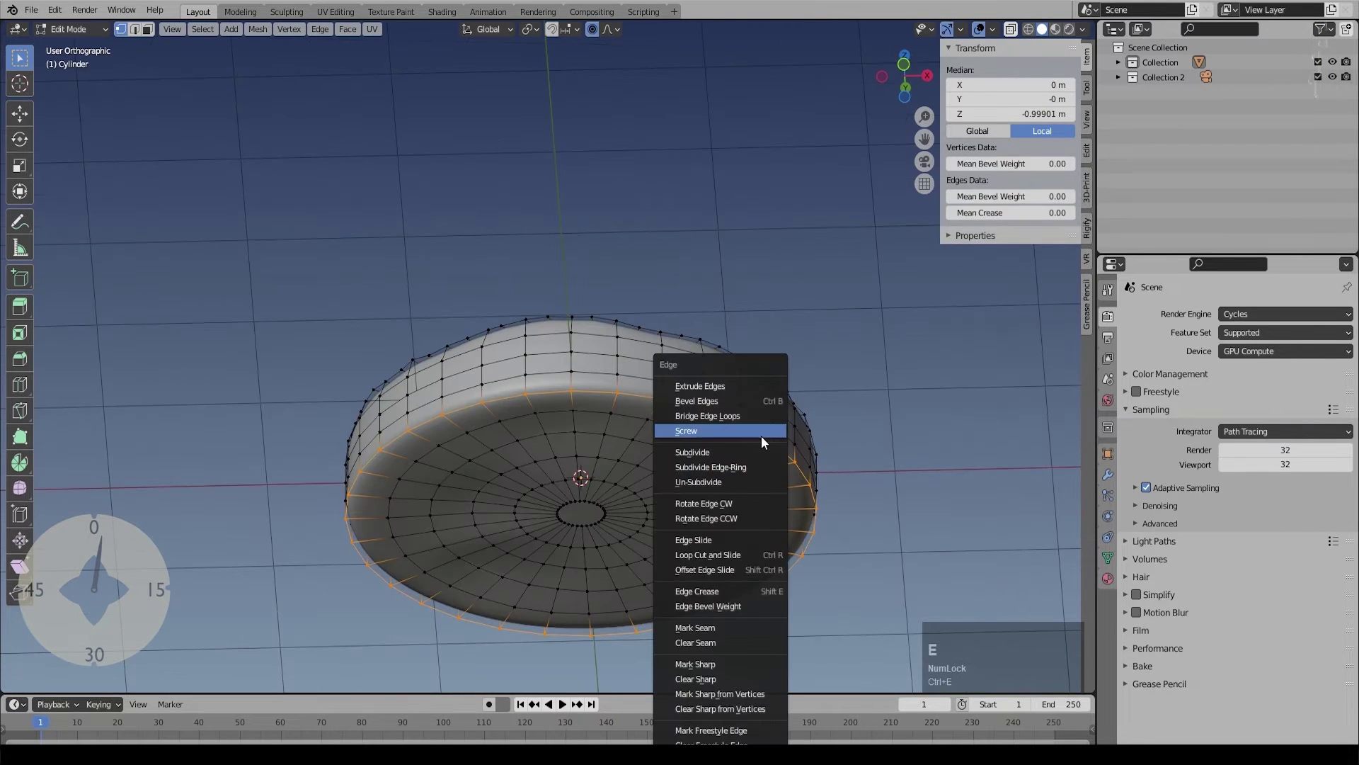
# Step: Select the whole platform mesh in Edit Mode ready for a new material
pyautogui.click(756, 635)
pyautogui.press('a')
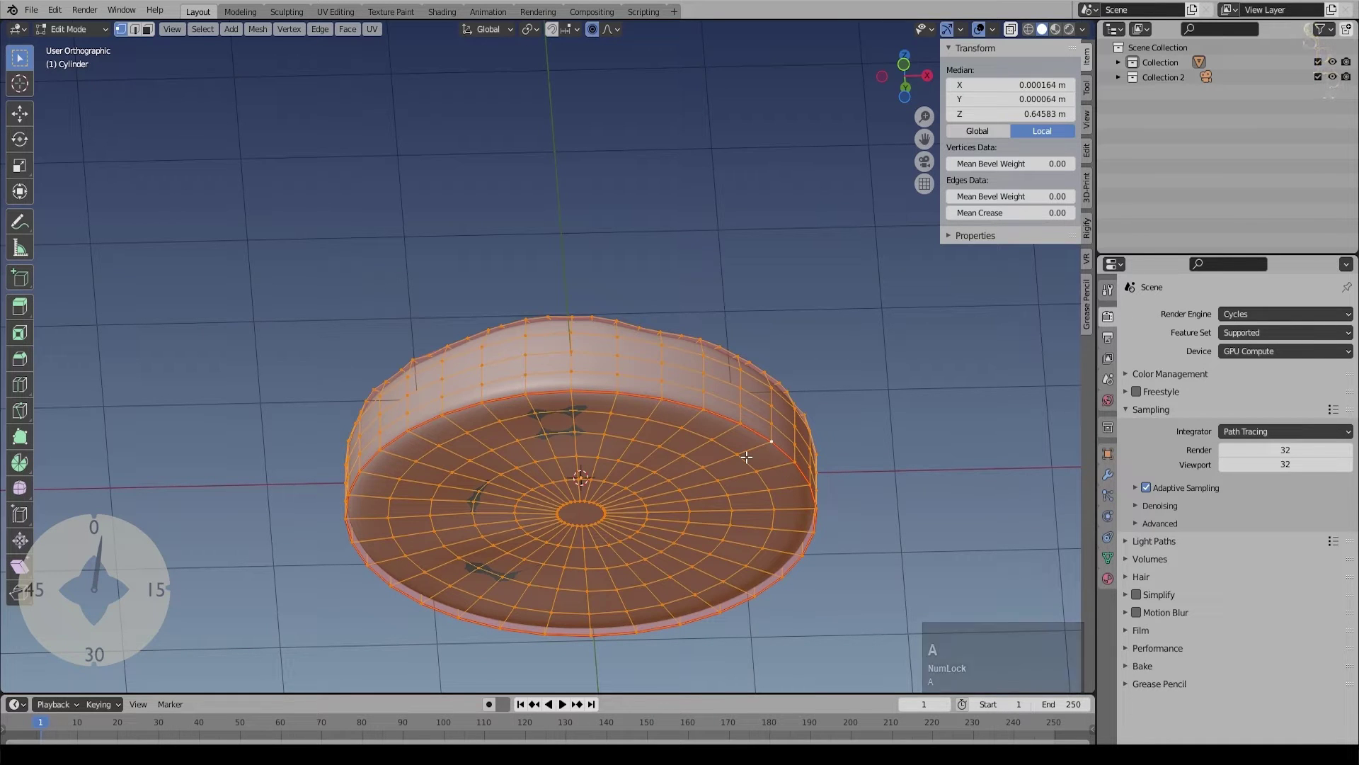
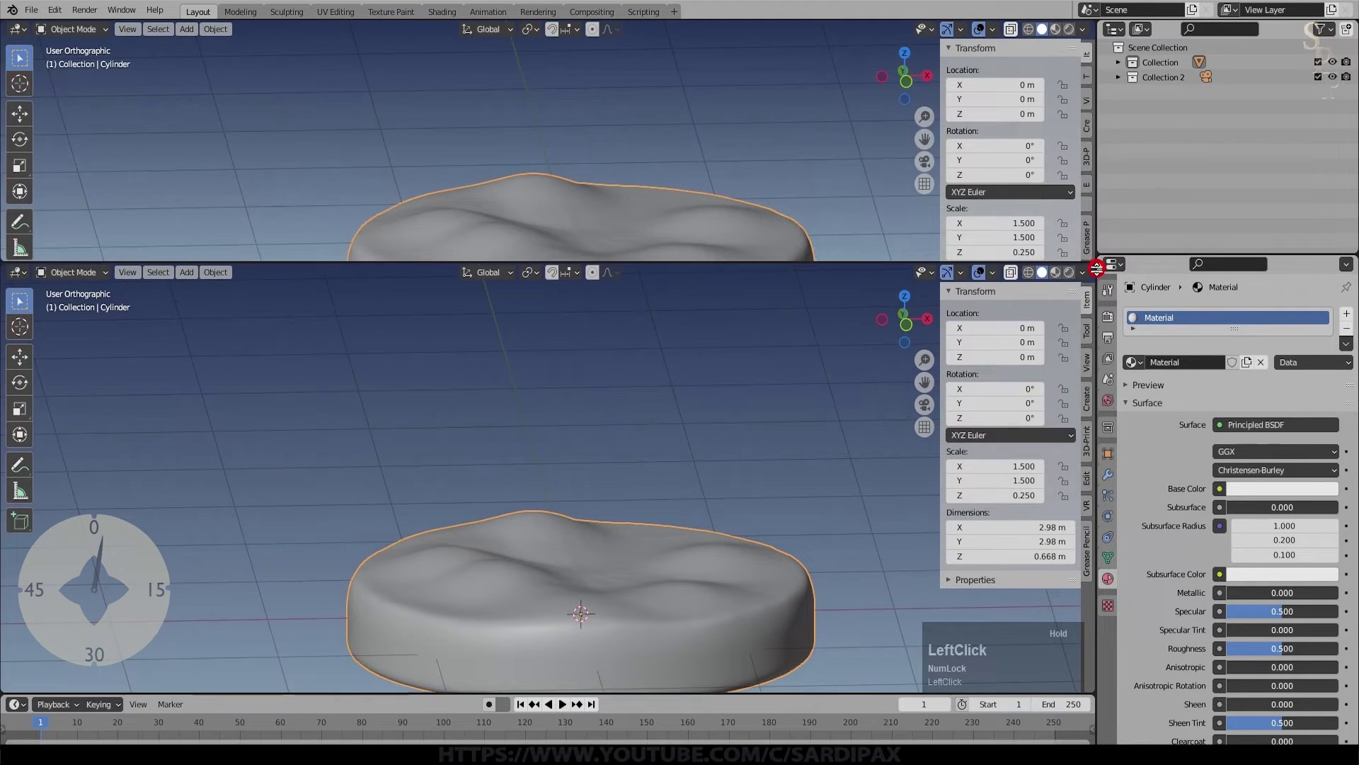
# Step: In the Shader Editor, add an Image Texture node loaded with Groundplants0096_L.jpg
pyautogui.scroll(3)
pyautogui.click(178, 33)
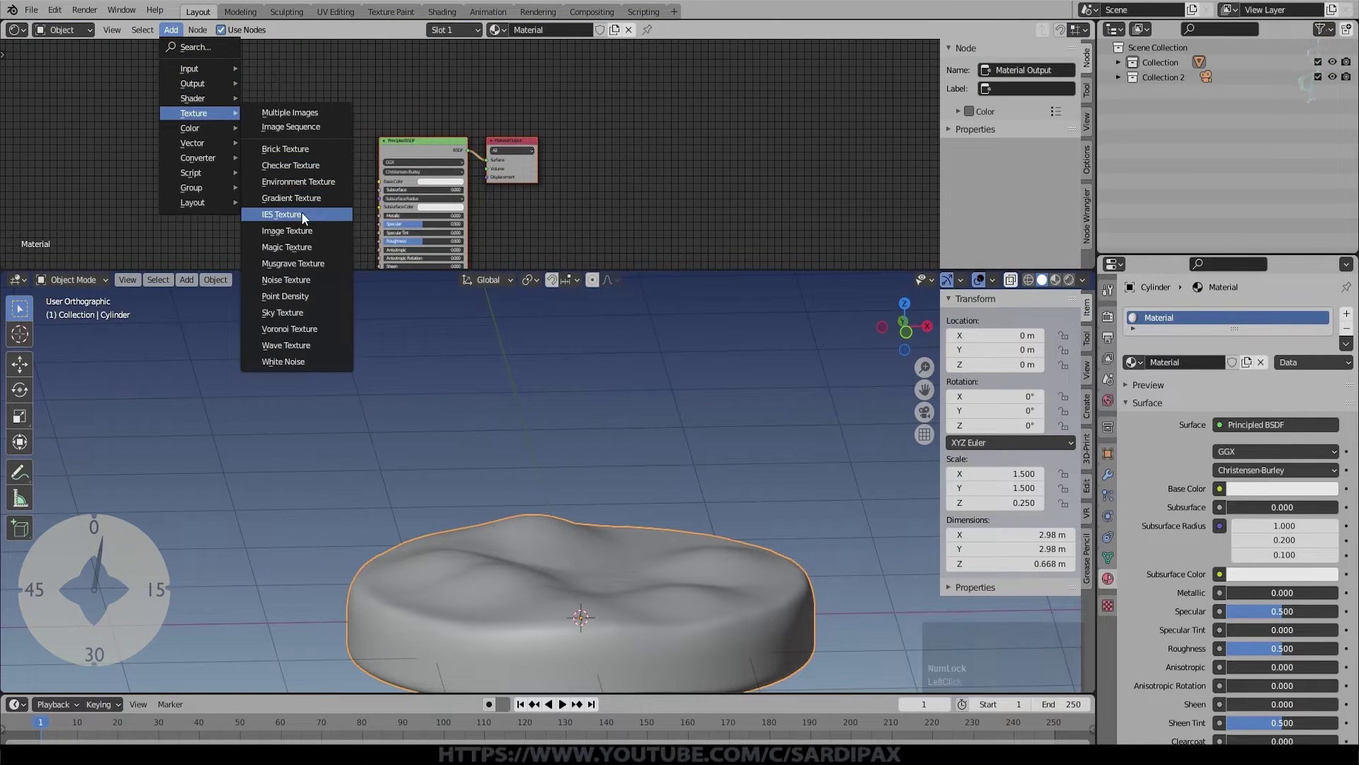
pyautogui.click(315, 233)
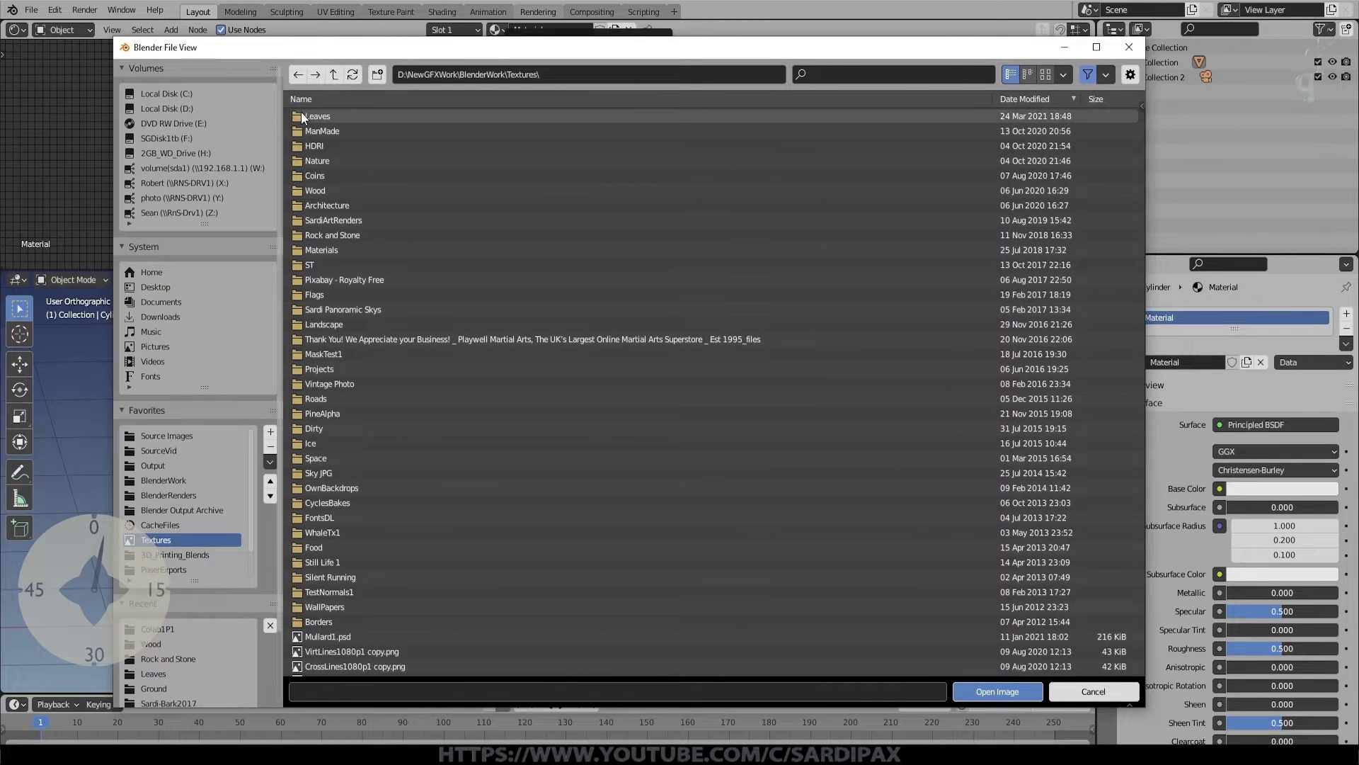
pyautogui.click(347, 147)
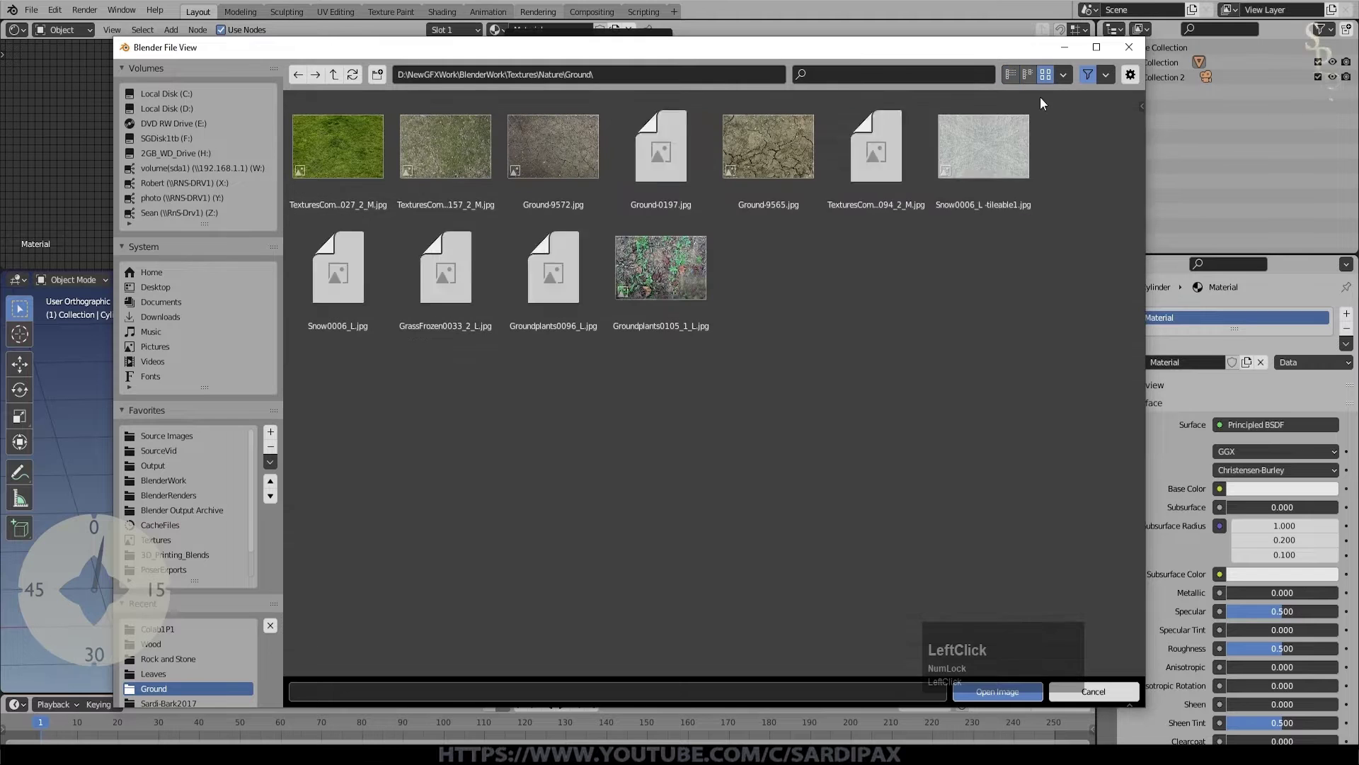
pyautogui.click(1008, 610)
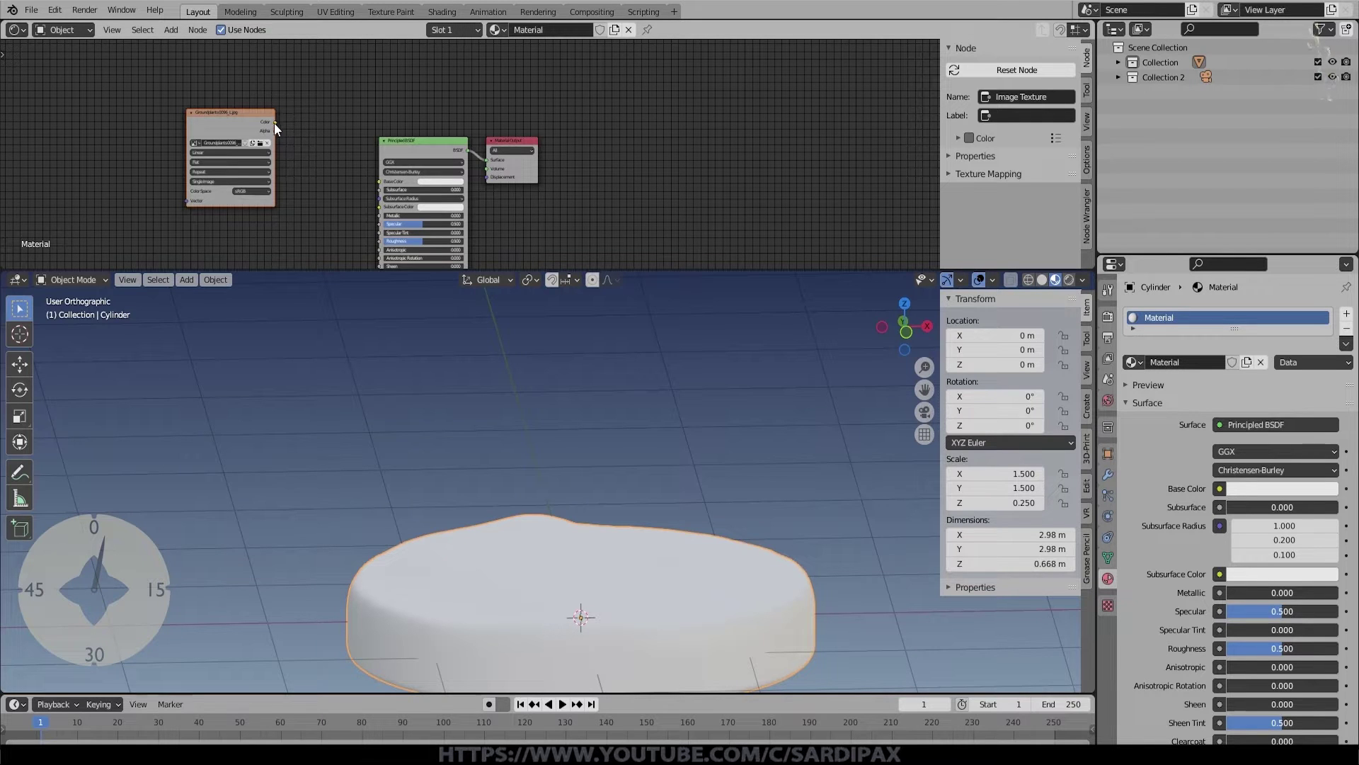
# Step: Feed the ground image colour into the material's Base Color
pyautogui.click(283, 127)
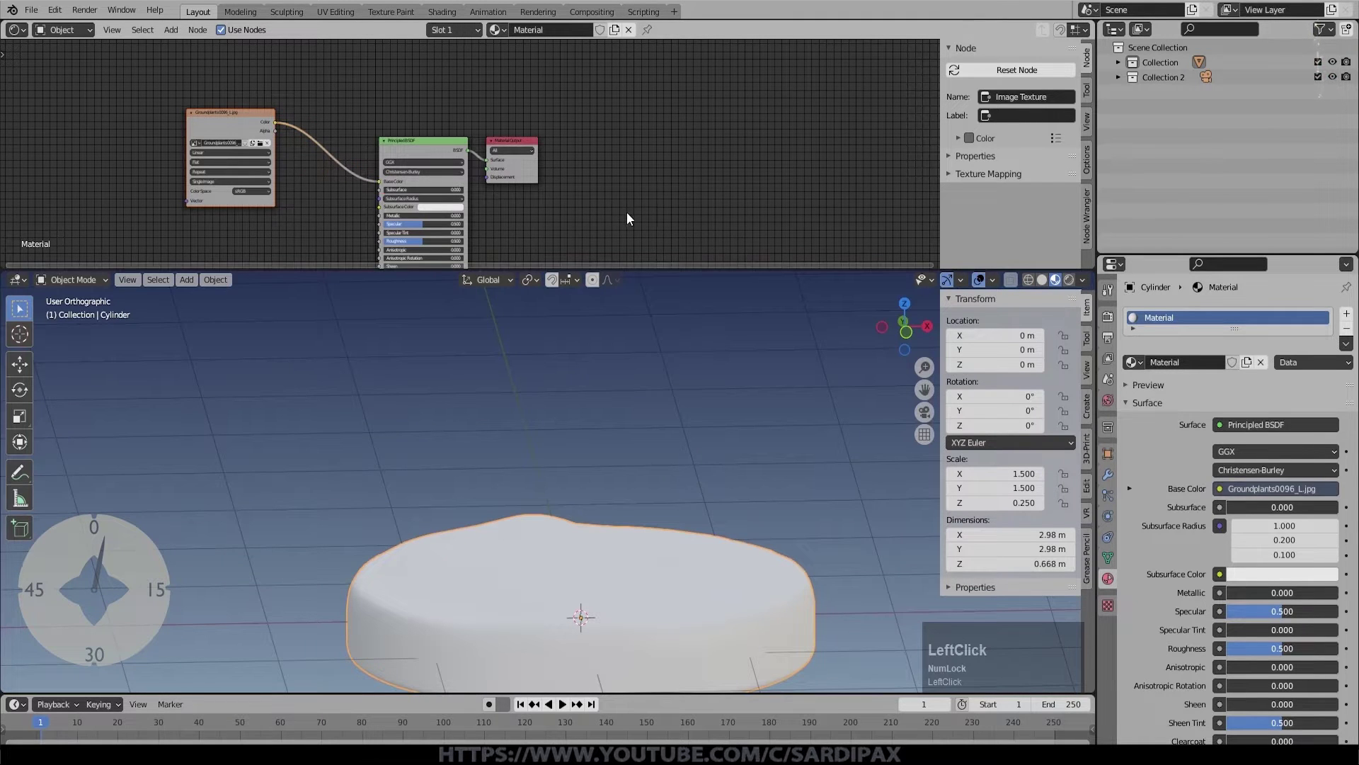
pyautogui.middleClick(643, 214)
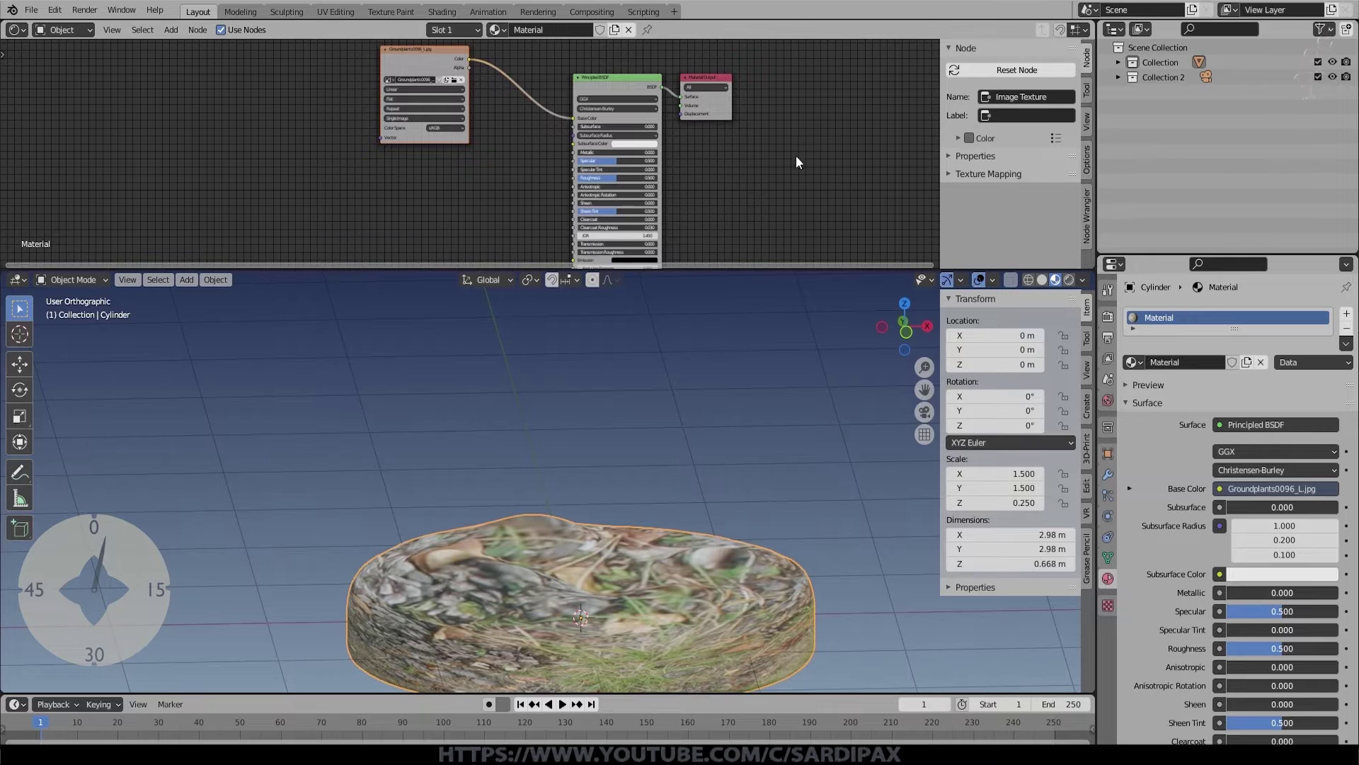
pyautogui.click(22, 35)
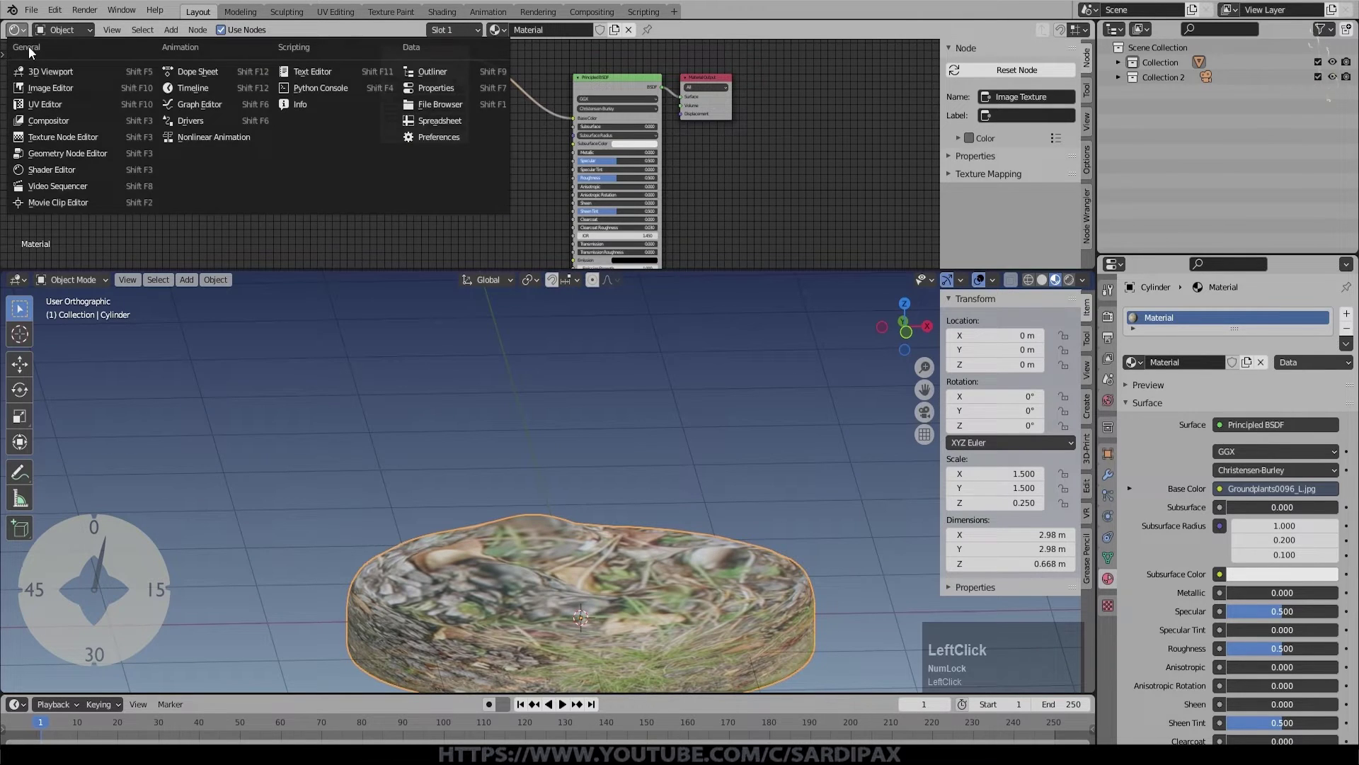
# Step: Enter Edit Mode to adjust the disc's UV layout over the ground image
pyautogui.scroll(-3)
pyautogui.press('Tab')
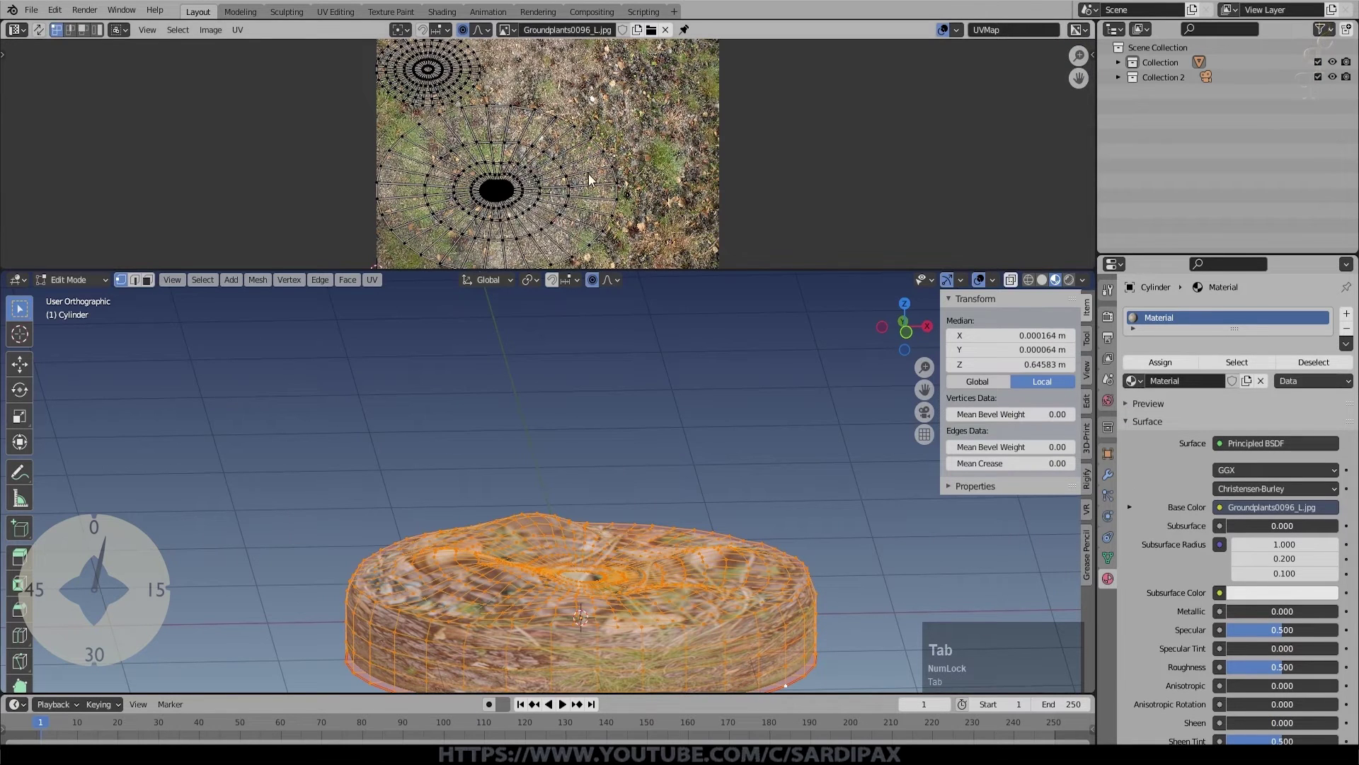
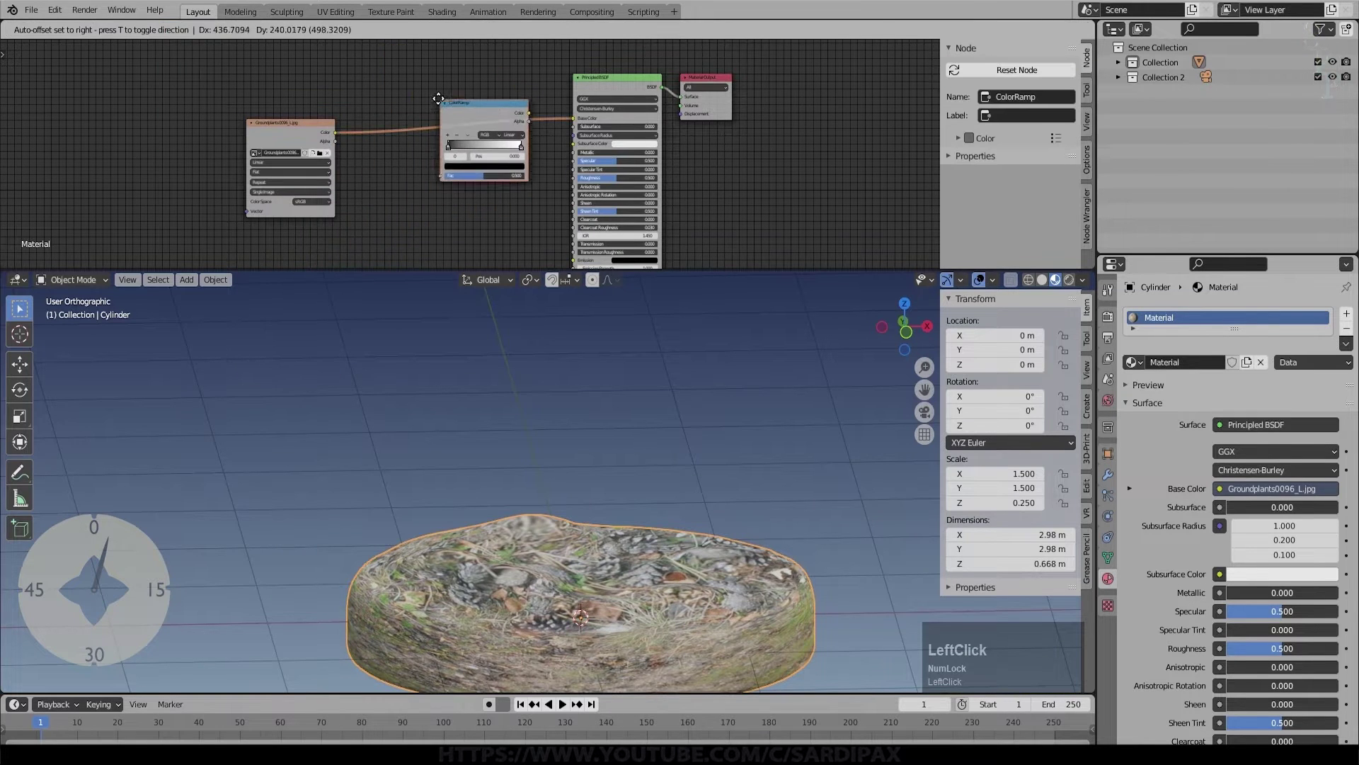
# Step: Tune the colour ramp contrast and the bump node's relief on the platform
pyautogui.scroll(3)
pyautogui.click(430, 148)
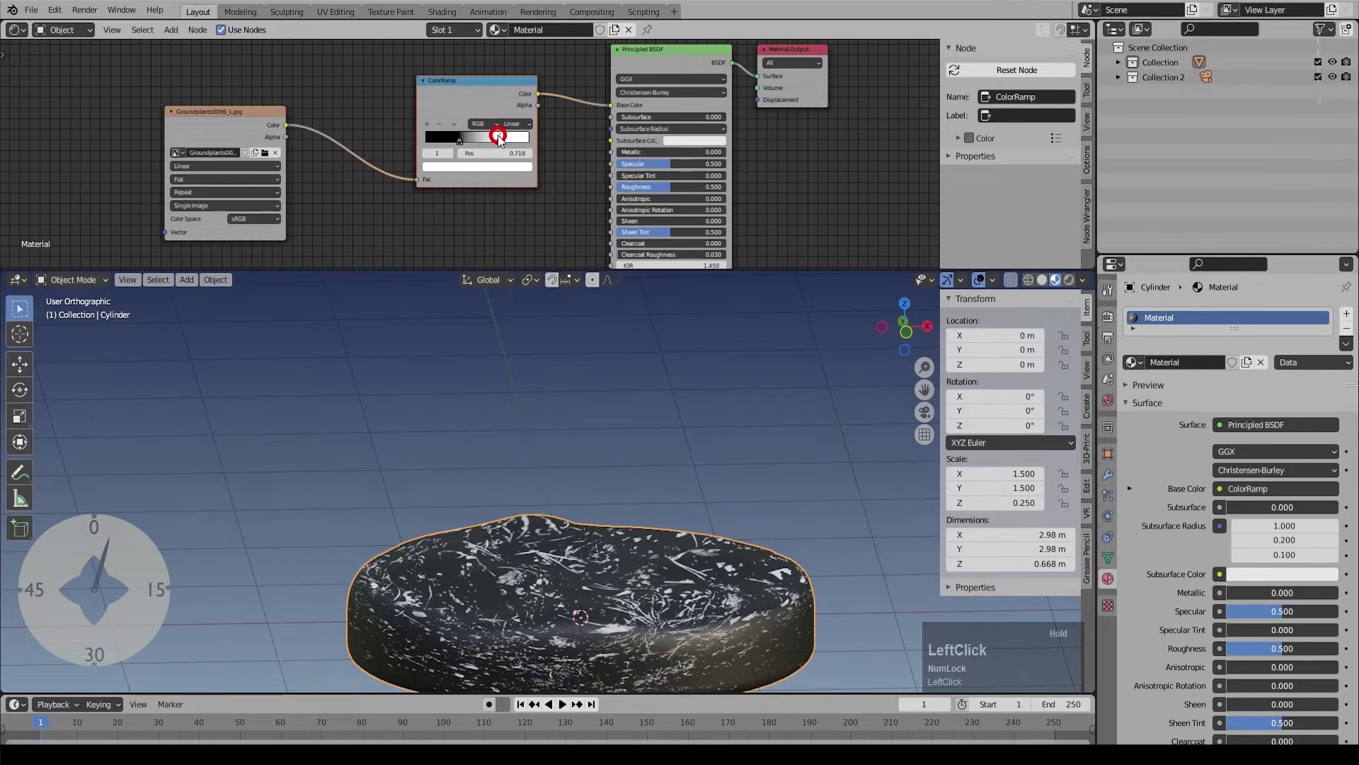
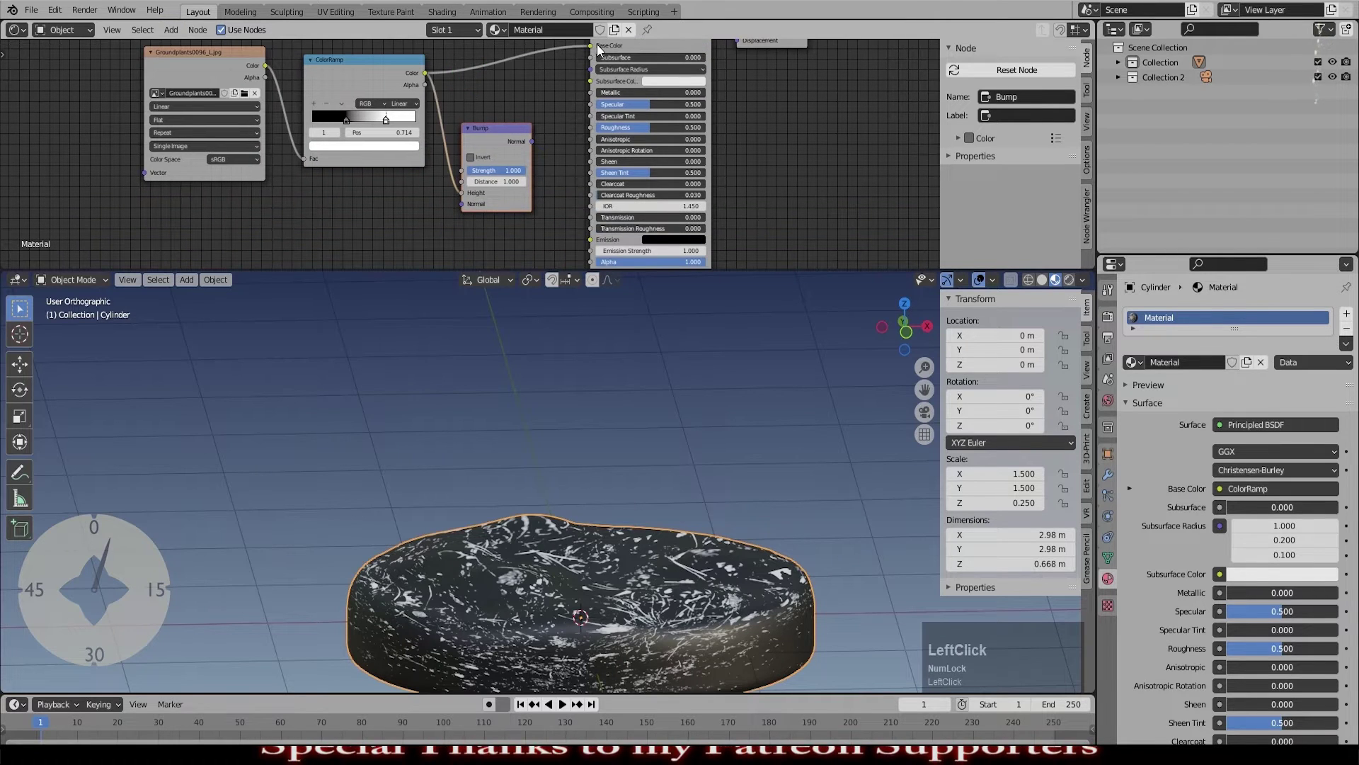
pyautogui.scroll(-3)
pyautogui.click(522, 150)
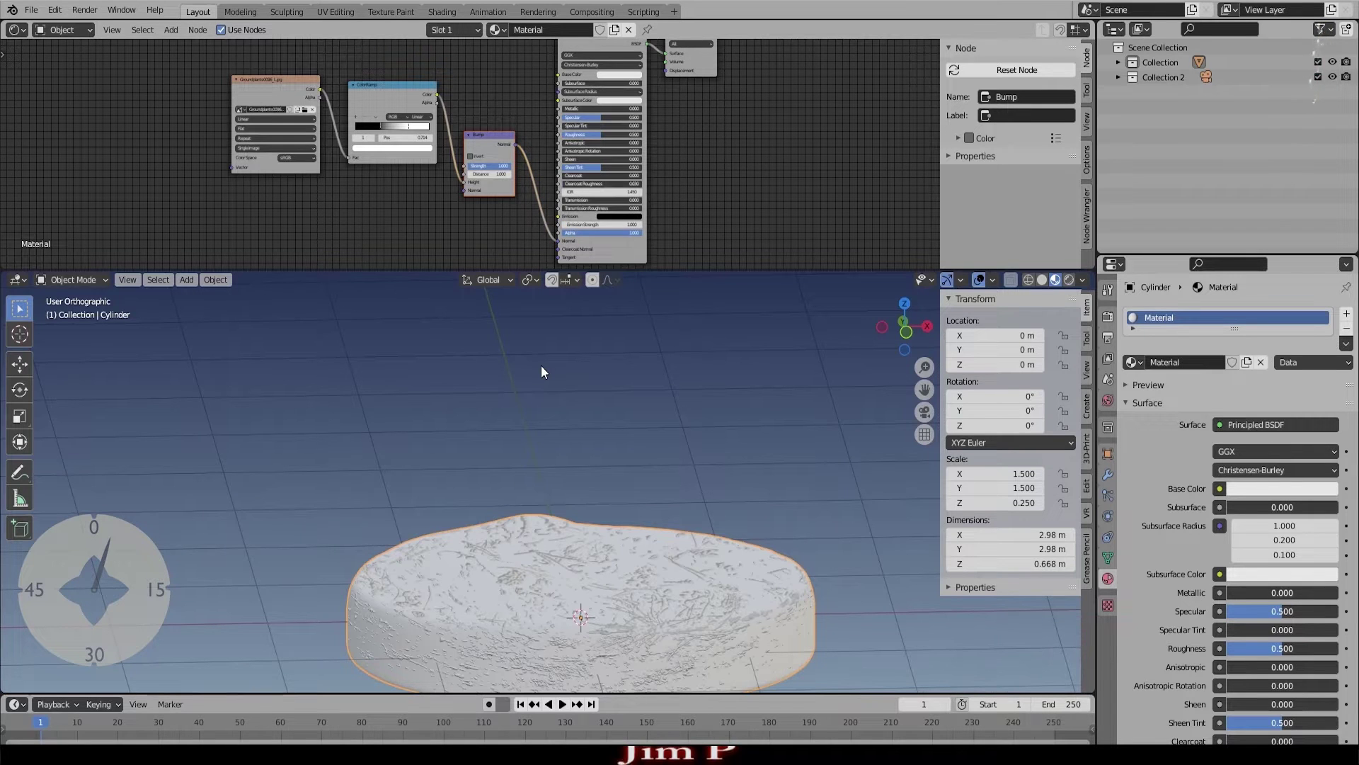
pyautogui.click(512, 297)
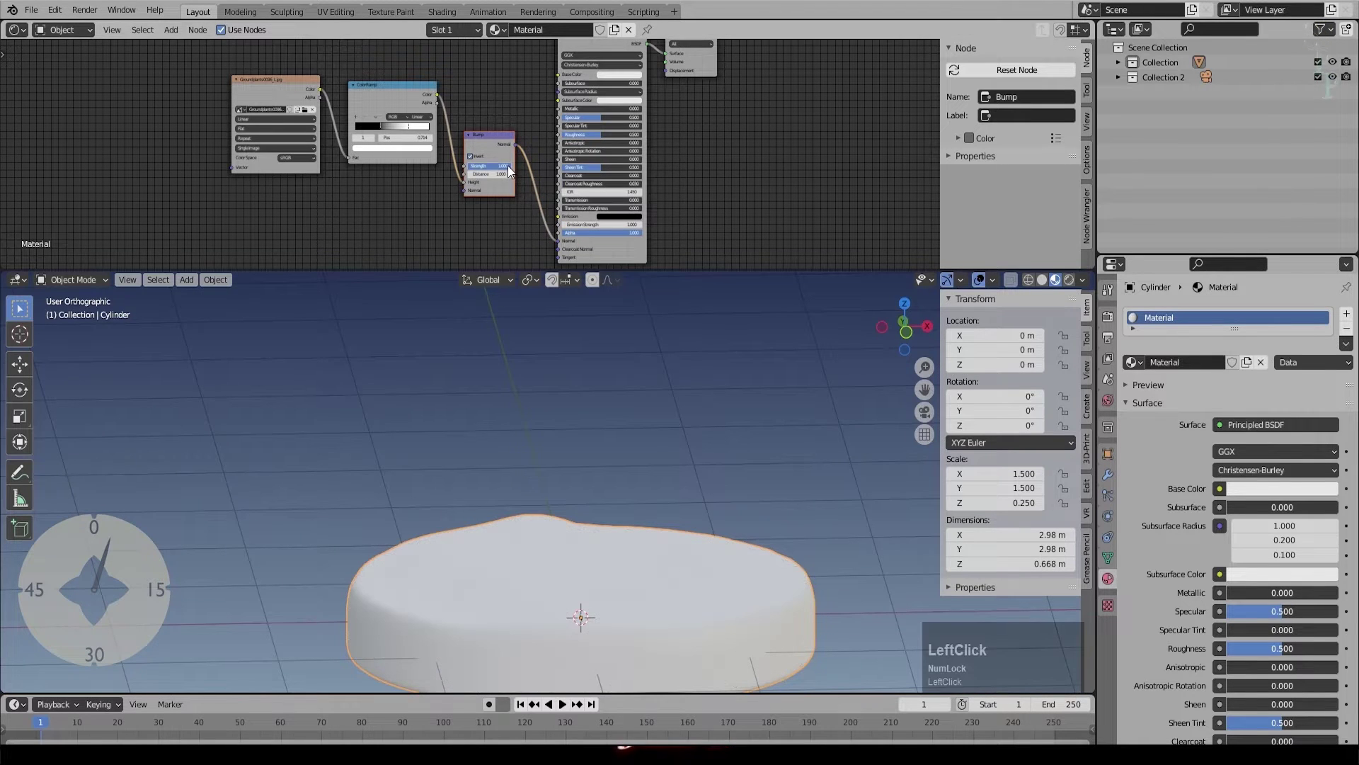
pyautogui.click(511, 174)
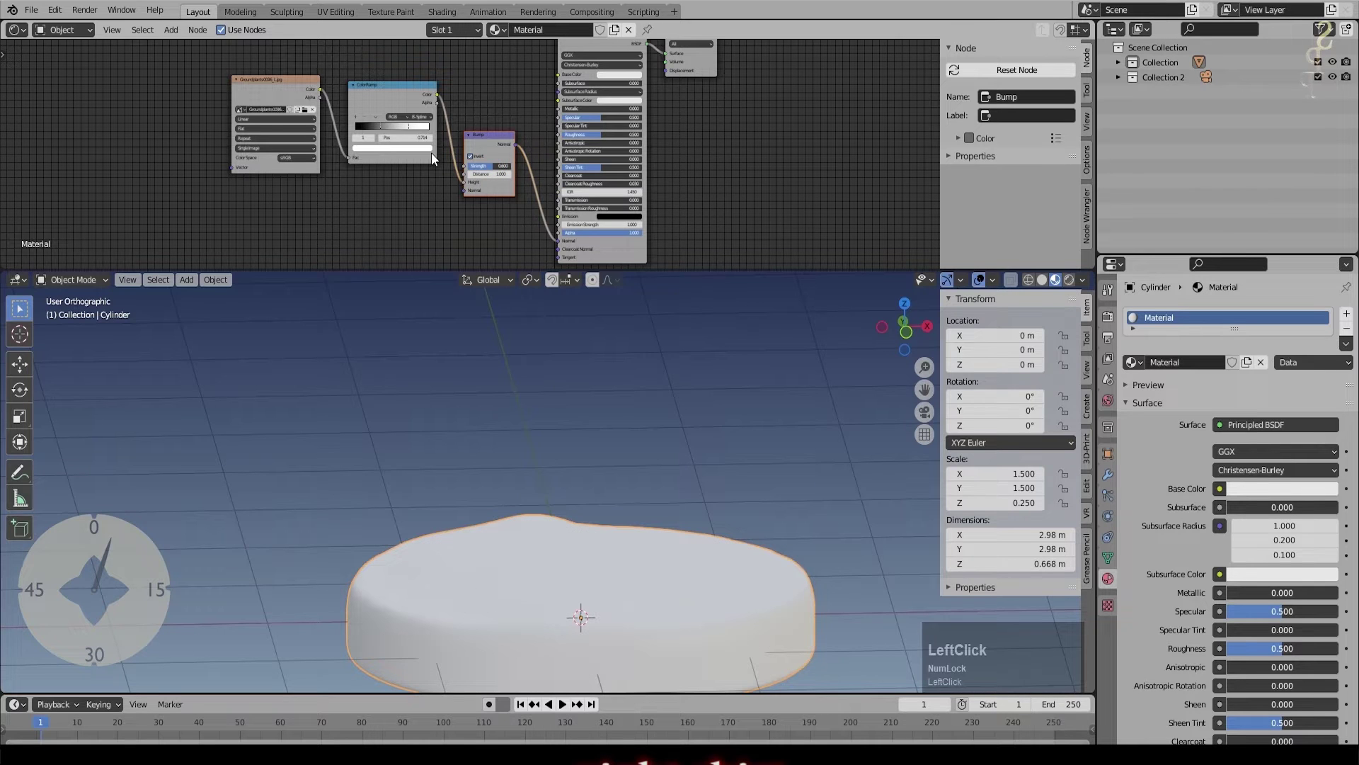
# Step: Link the ground image to Base Color with a gamma adjustment inserted between them
pyautogui.middleClick(593, 508)
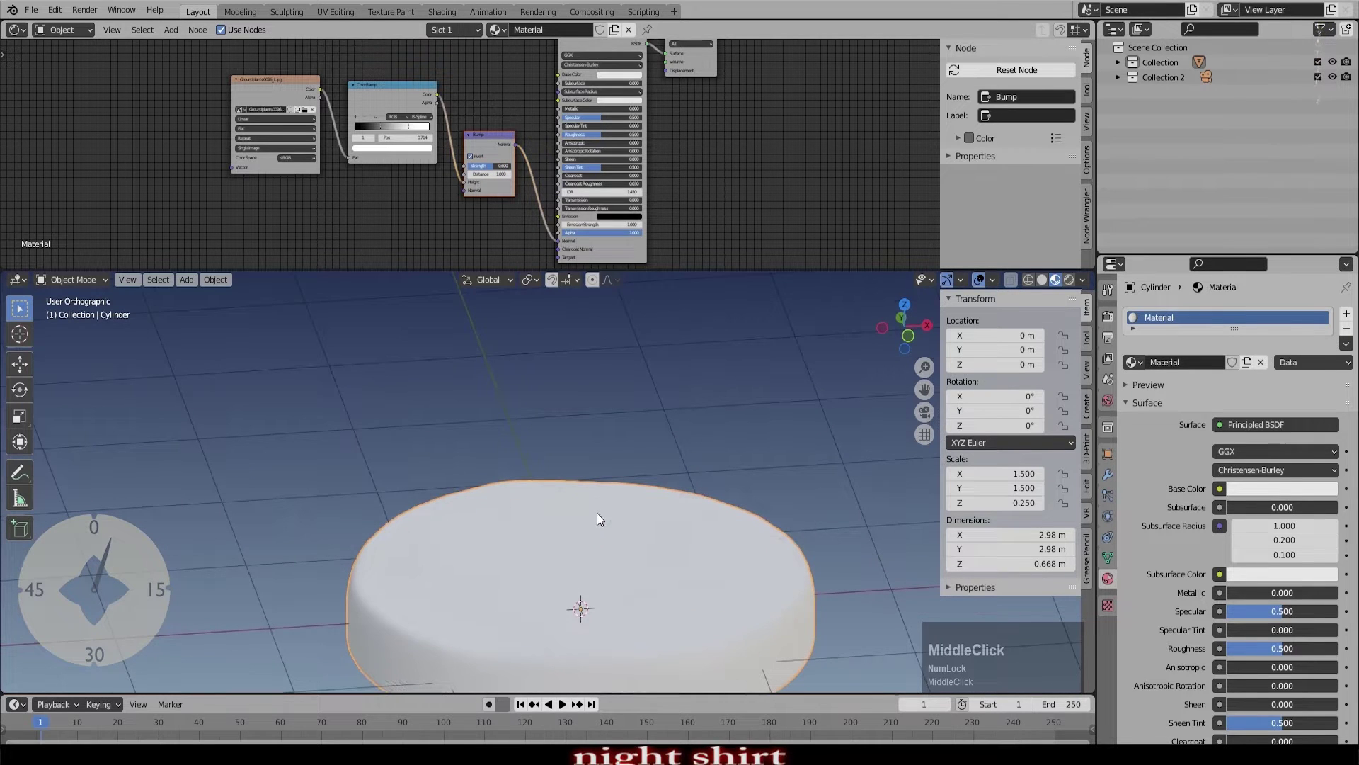
pyautogui.middleClick(519, 113)
pyautogui.click(323, 175)
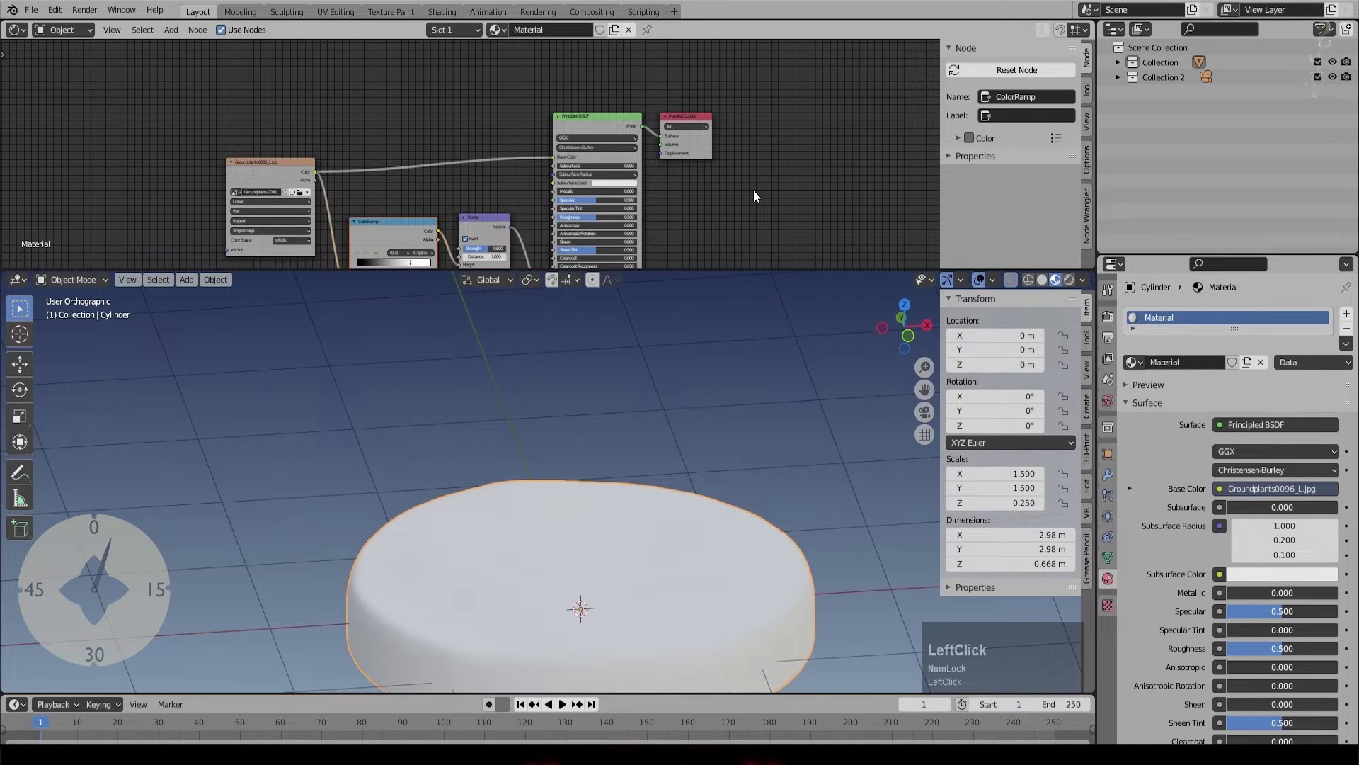
pyautogui.click(170, 34)
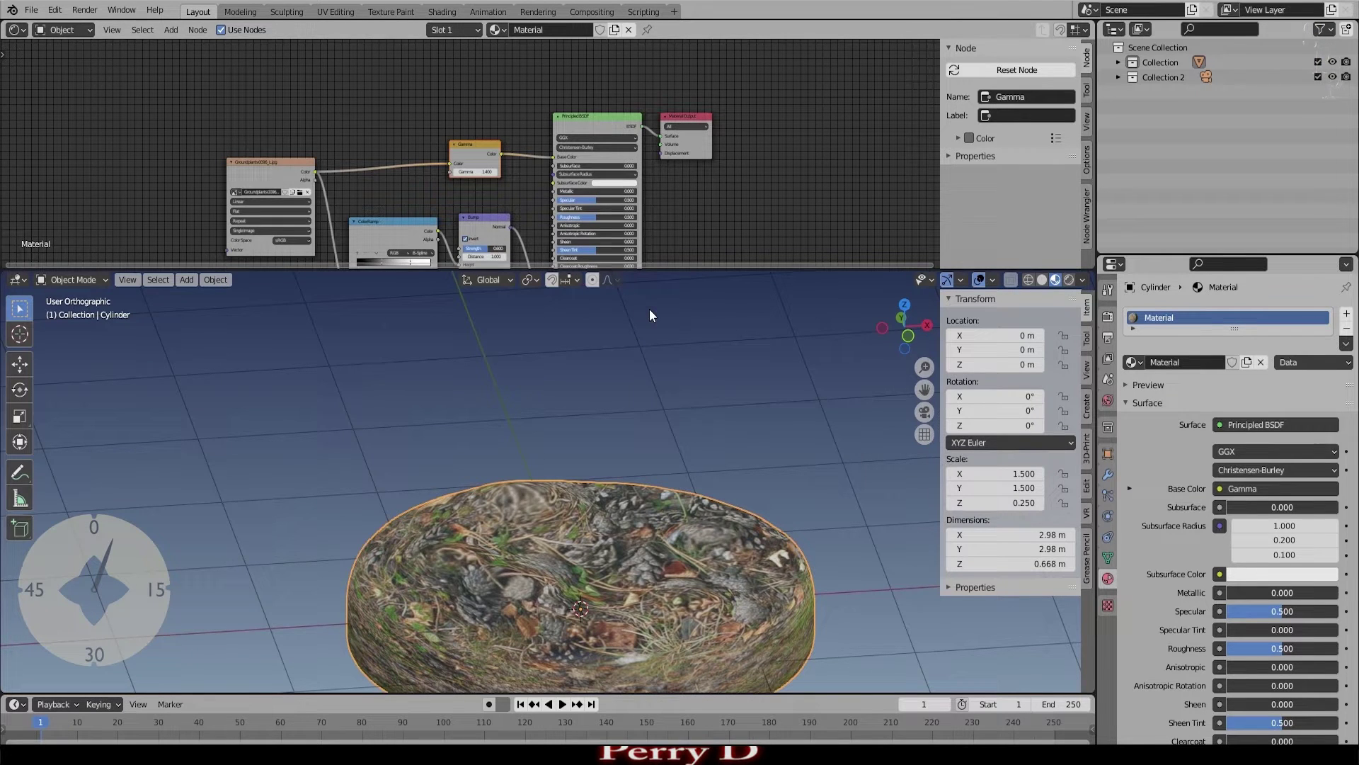
# Step: Add Texture Coordinate and Mapping nodes and rescale the ground image to tile finer
pyautogui.click(226, 100)
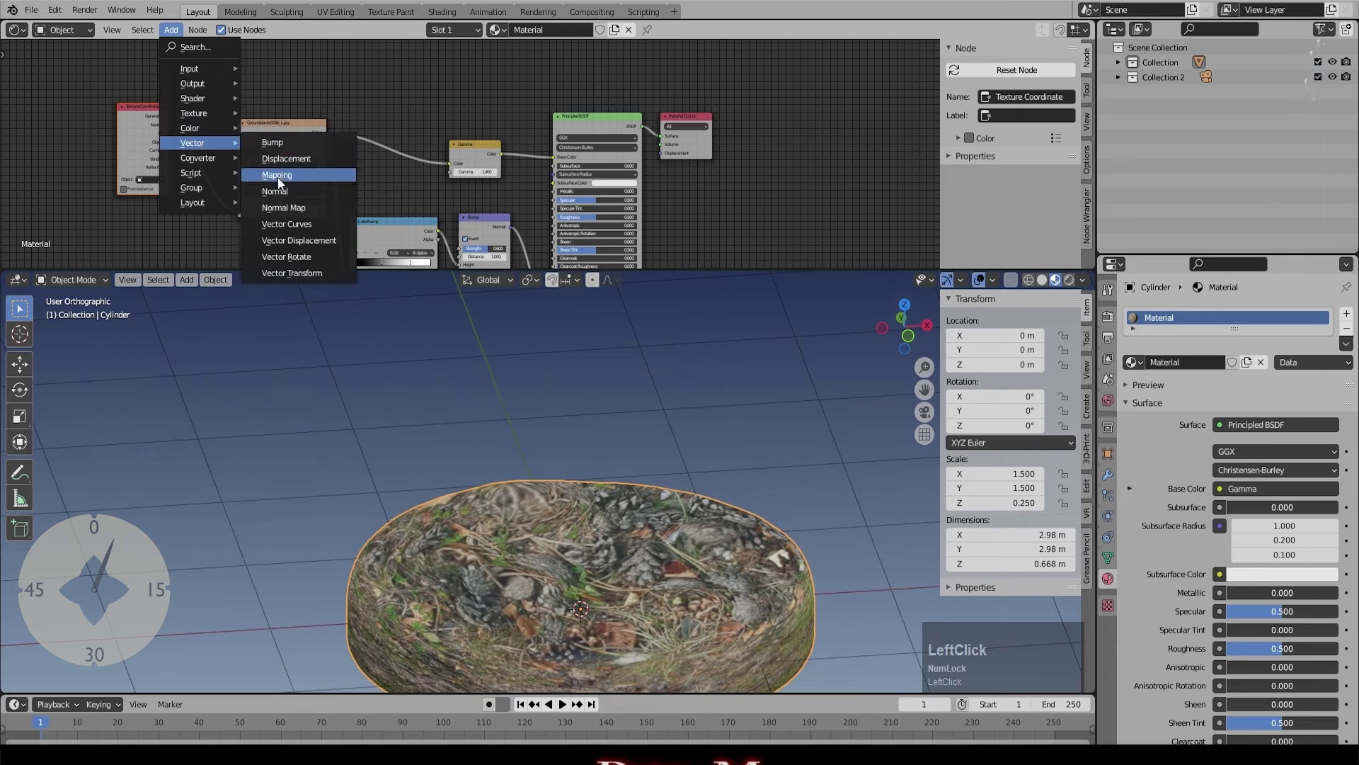
pyautogui.click(283, 183)
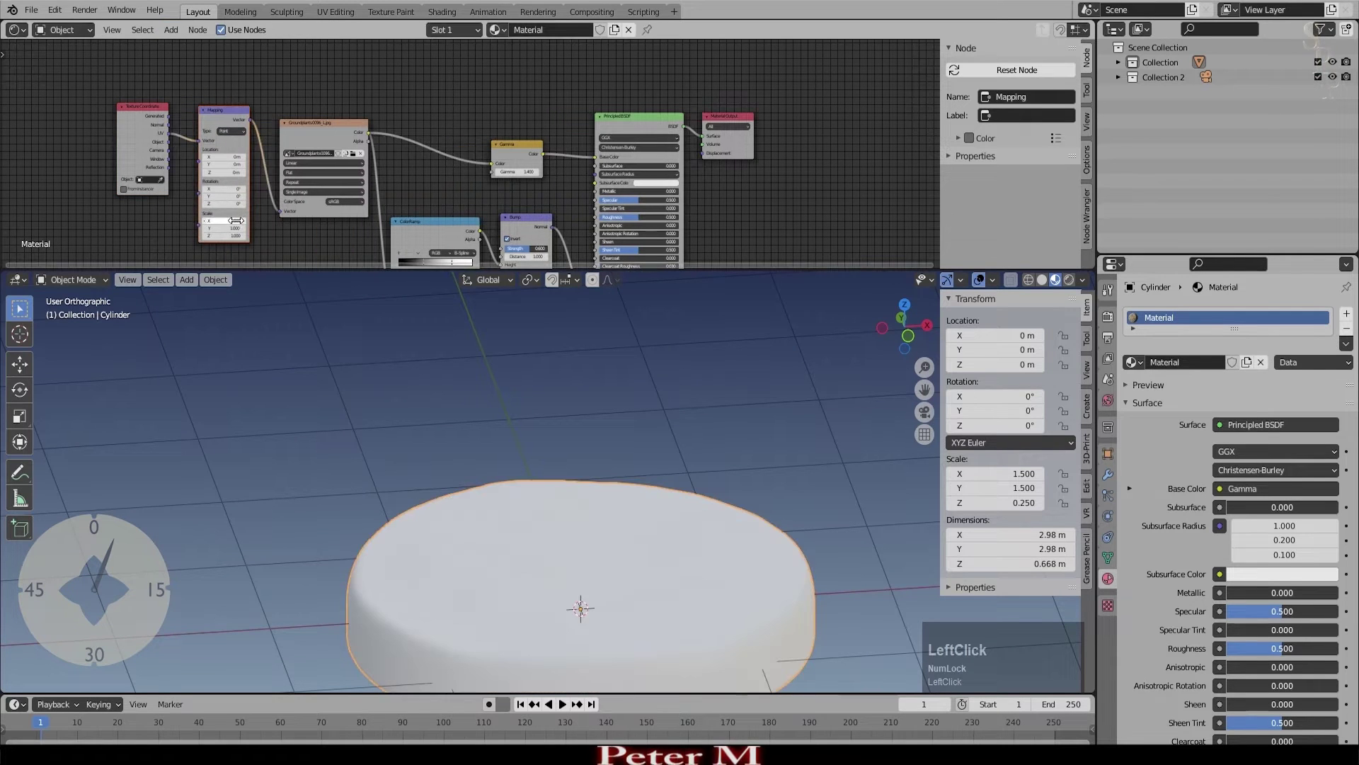
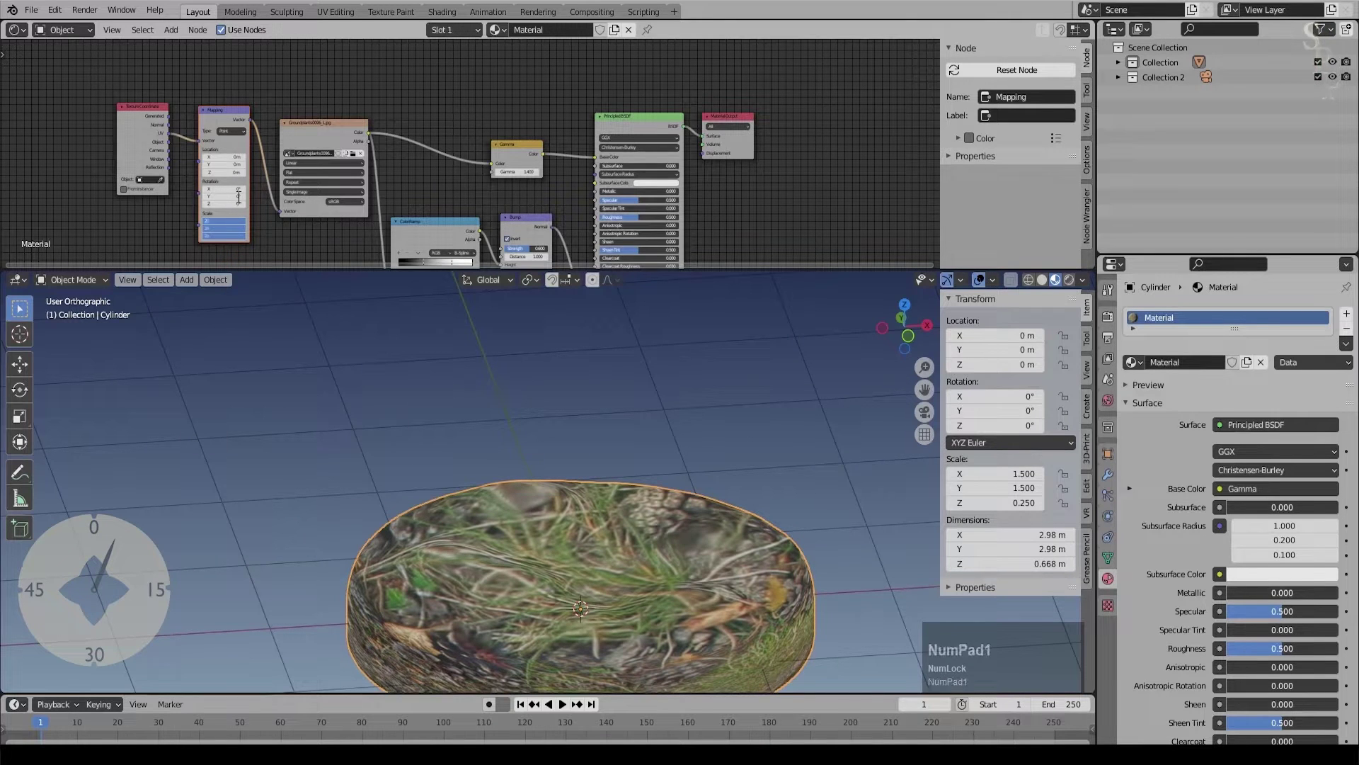
pyautogui.press('BackSpace')
pyautogui.press('KP_Enter')
pyautogui.middleClick(696, 447)
pyautogui.scroll(-3)
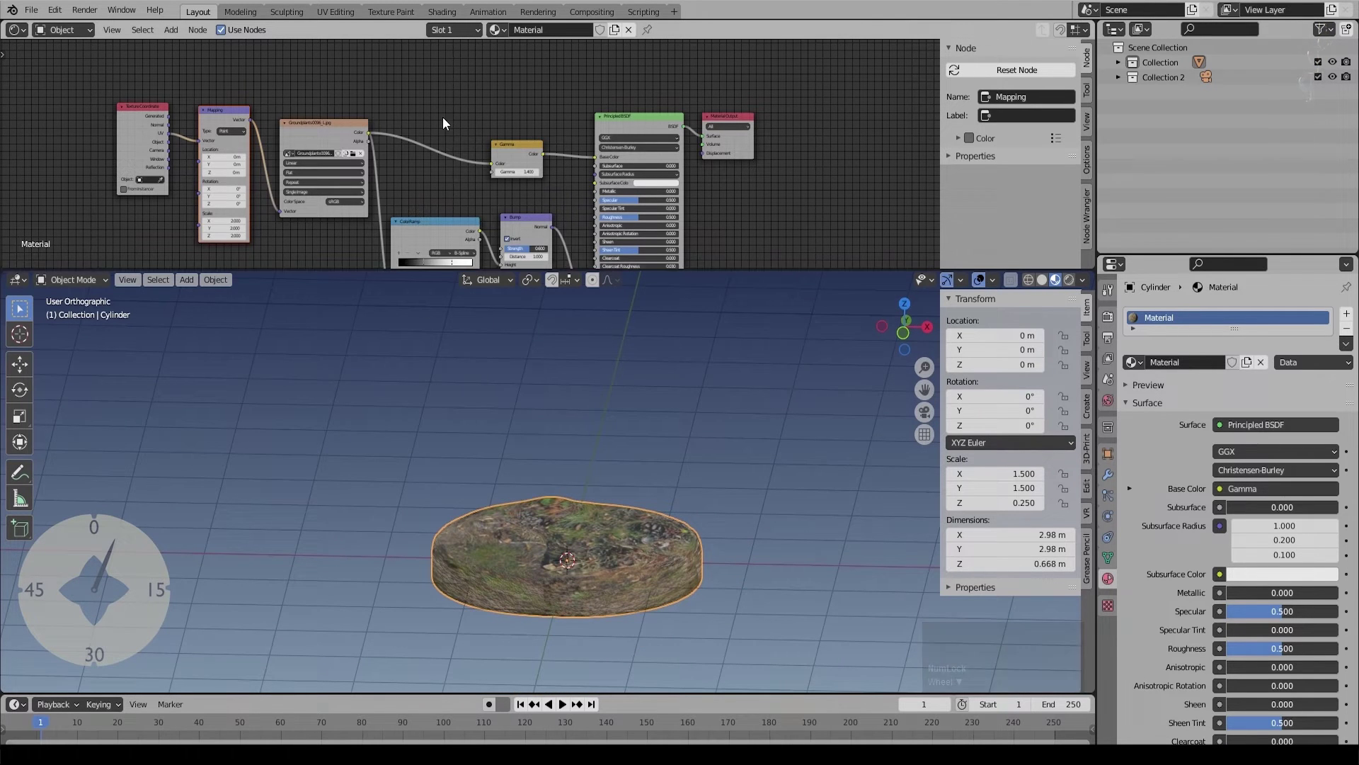
# Step: Swap the platform's texture for the TexturesCom_Grass0157_2_M grass image
pyautogui.click(360, 158)
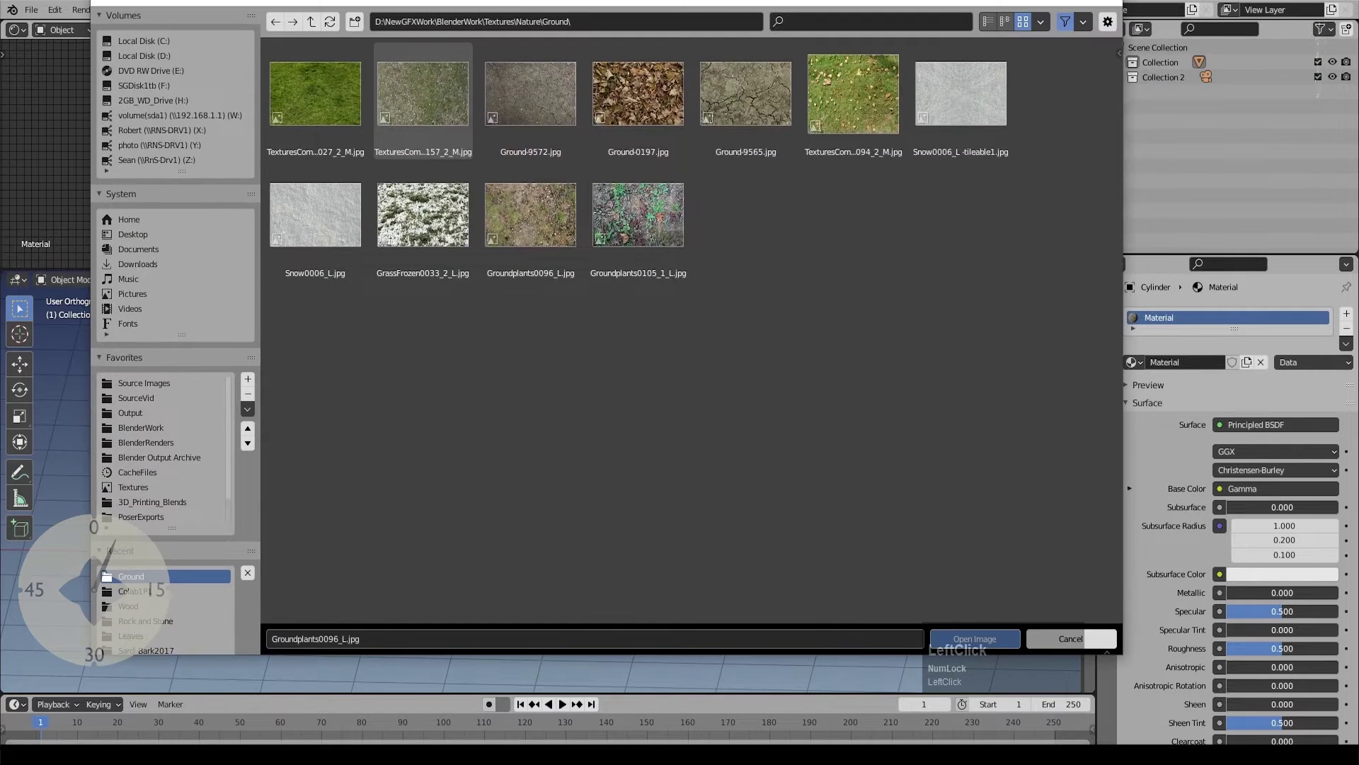
pyautogui.click(1004, 646)
pyautogui.click(284, 217)
pyautogui.press('Delete')
pyautogui.click(150, 116)
pyautogui.press('Delete')
pyautogui.click(212, 123)
pyautogui.press('Delete')
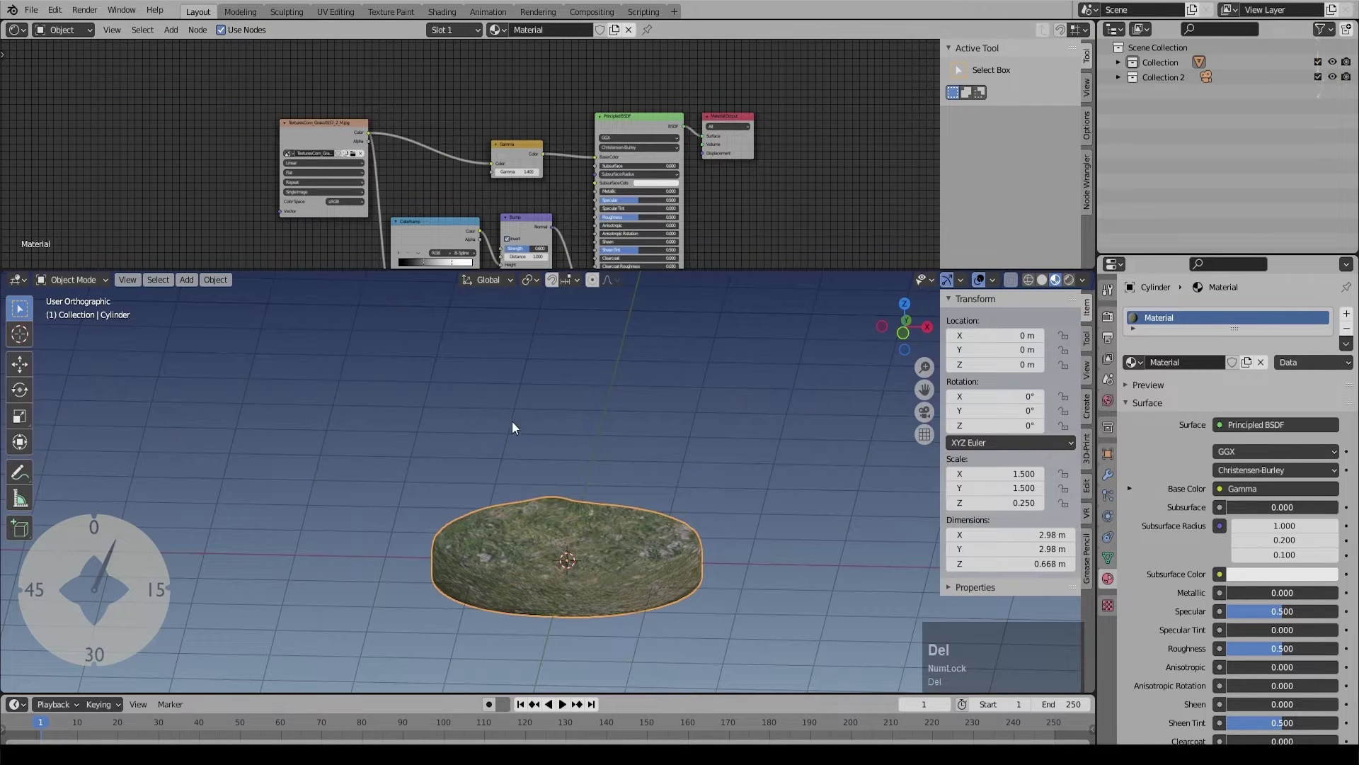
# Step: Save the file and view the grassy platform straight from the front
pyautogui.middleClick(619, 464)
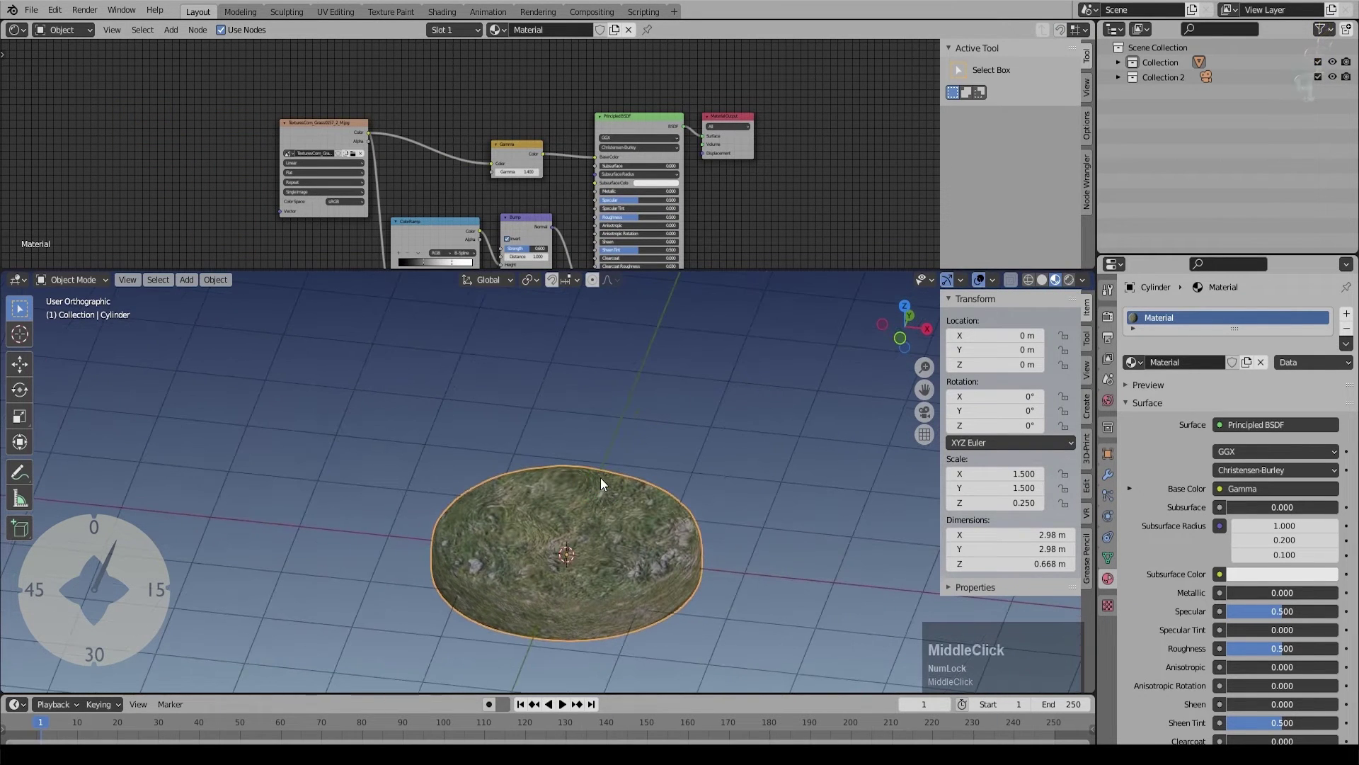
pyautogui.scroll(3)
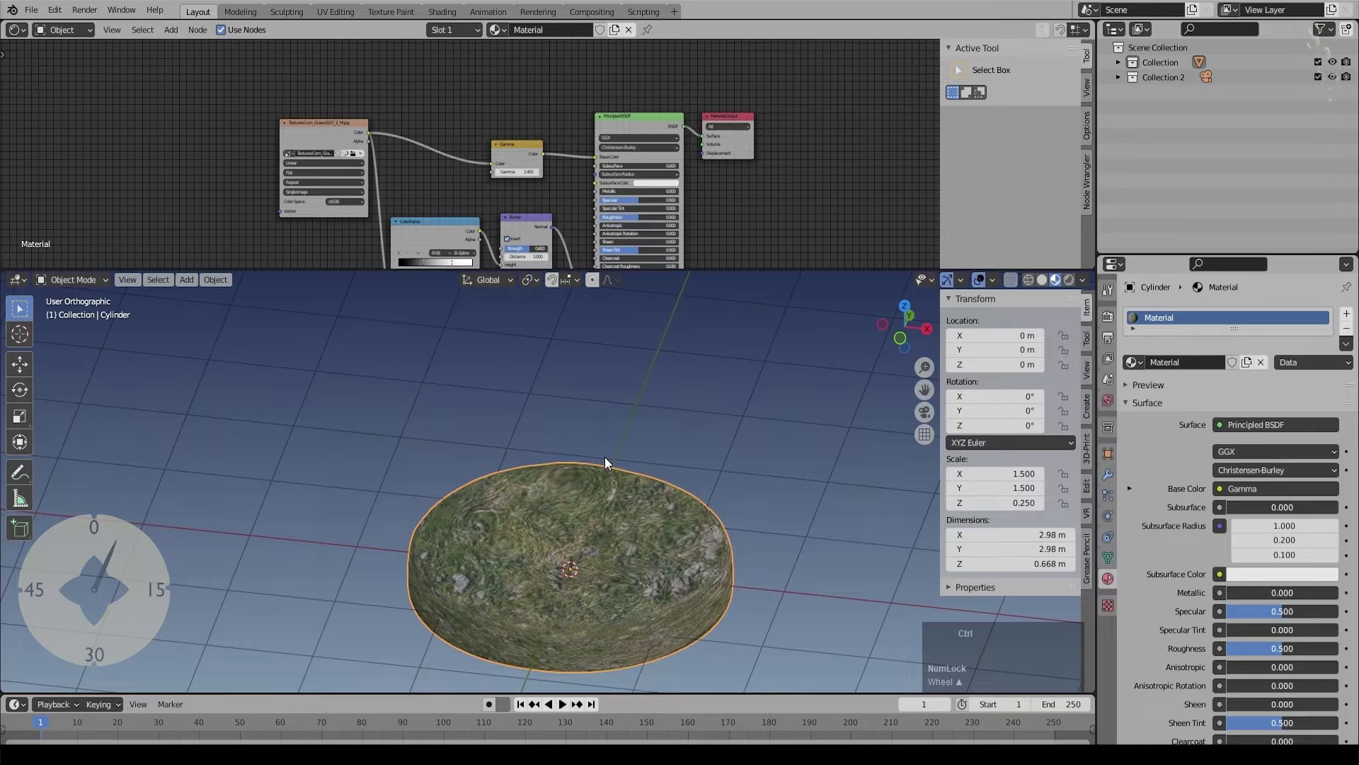
pyautogui.press('ctrl+s')
pyautogui.press('n')
pyautogui.middleClick(612, 391)
pyautogui.press('KP_1')
pyautogui.press('shift+a')
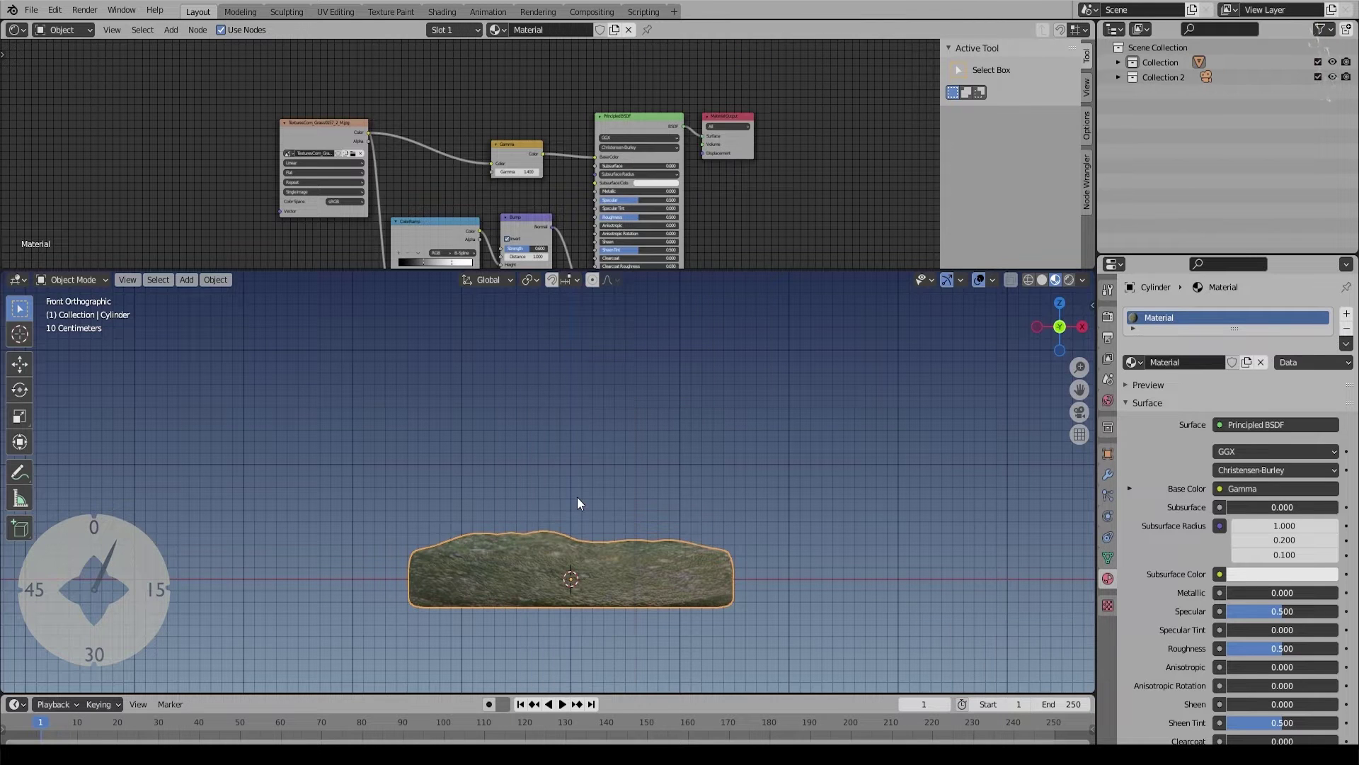
# Step: Add a Sapling Tree Gen tree on the platform and adjust its geometry shape
pyautogui.press('shift+a')
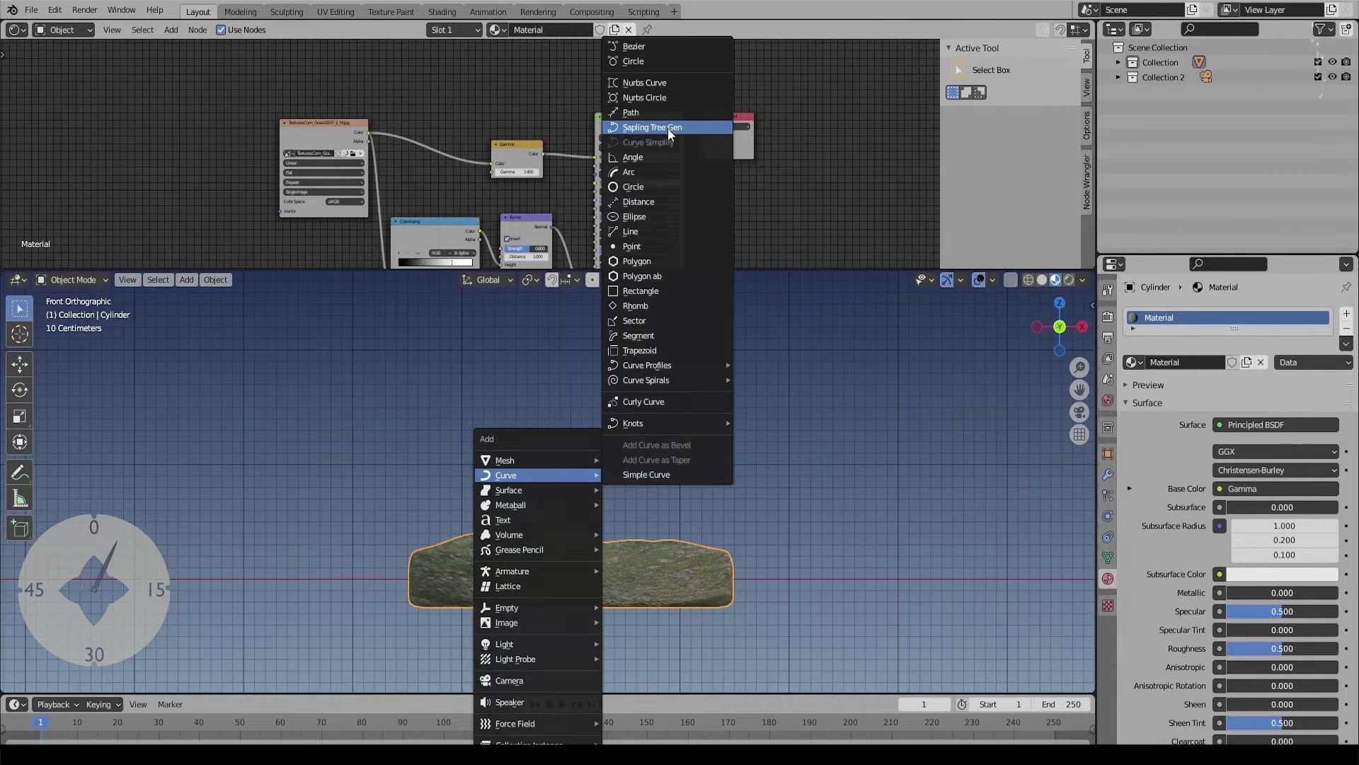
pyautogui.click(672, 132)
pyautogui.scroll(-3)
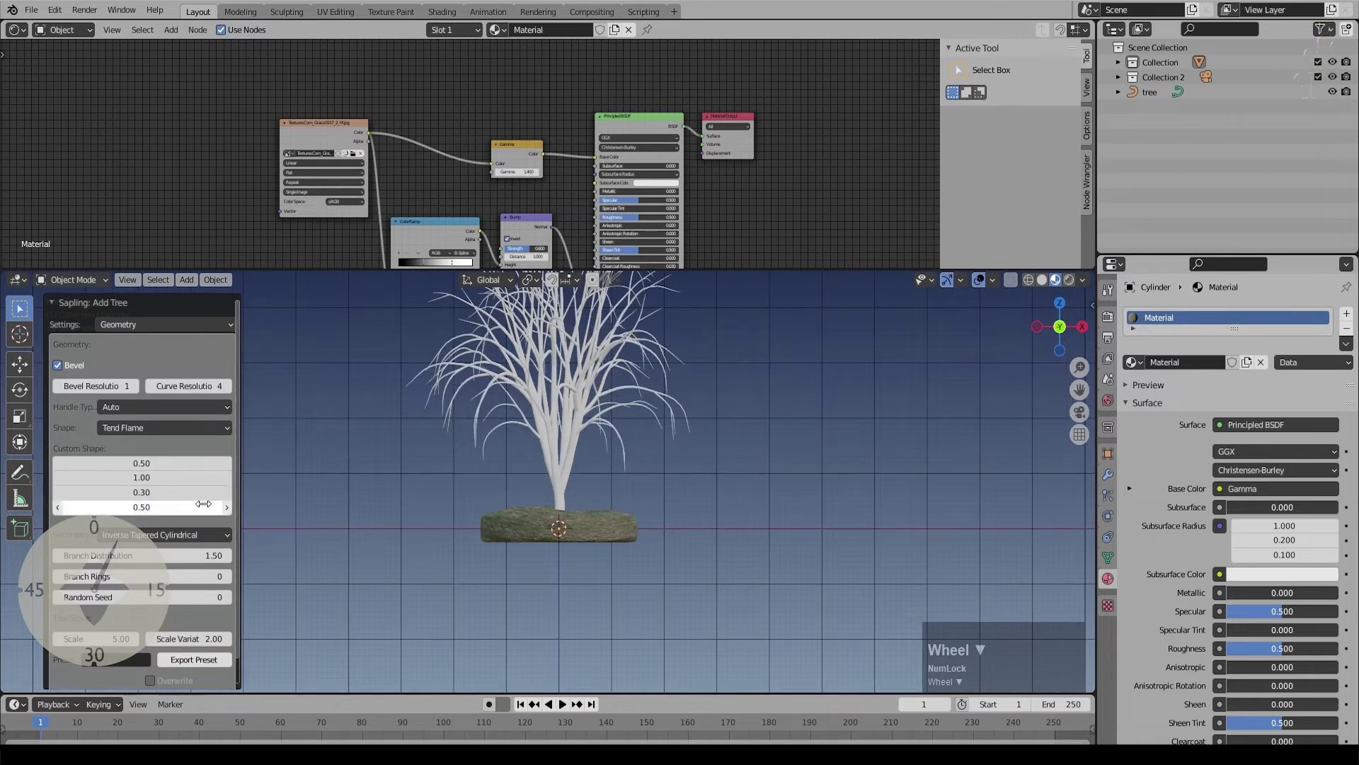
pyautogui.click(124, 683)
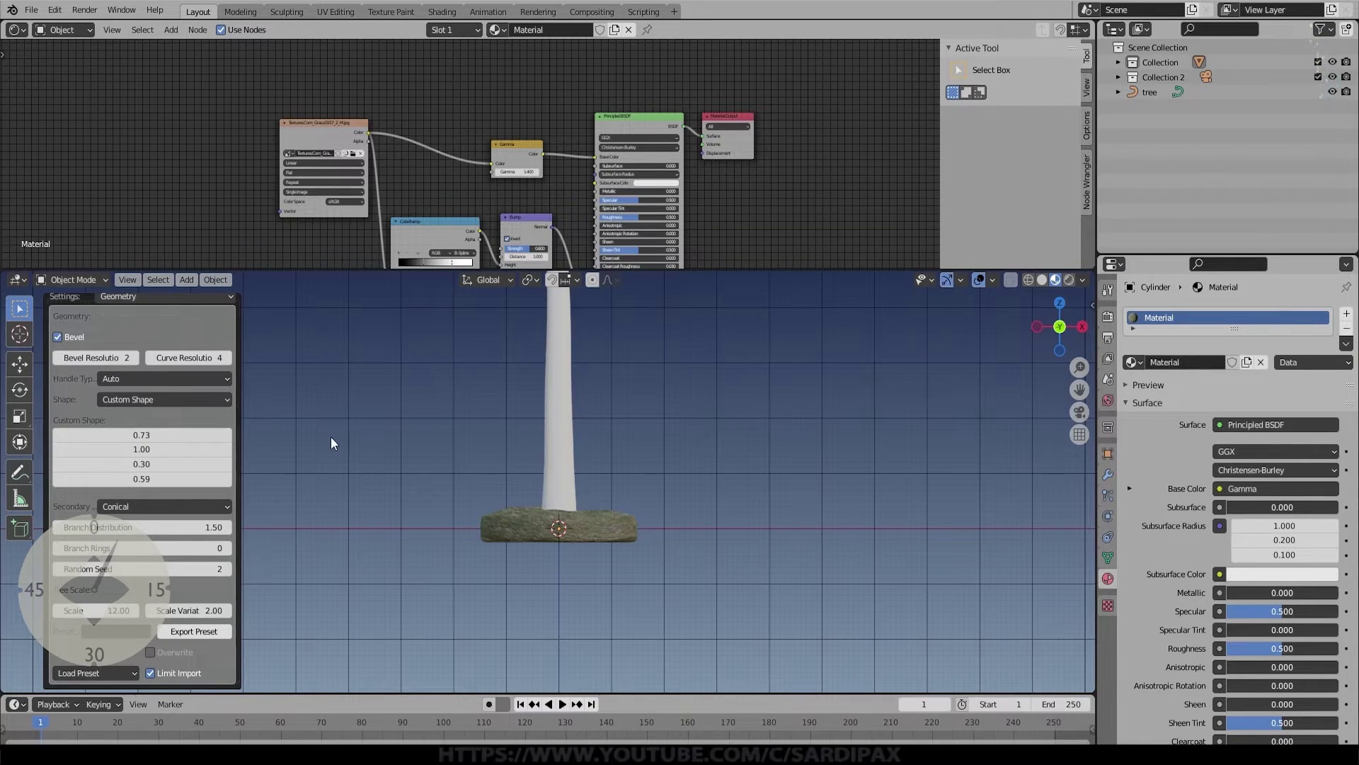
pyautogui.middleClick(332, 477)
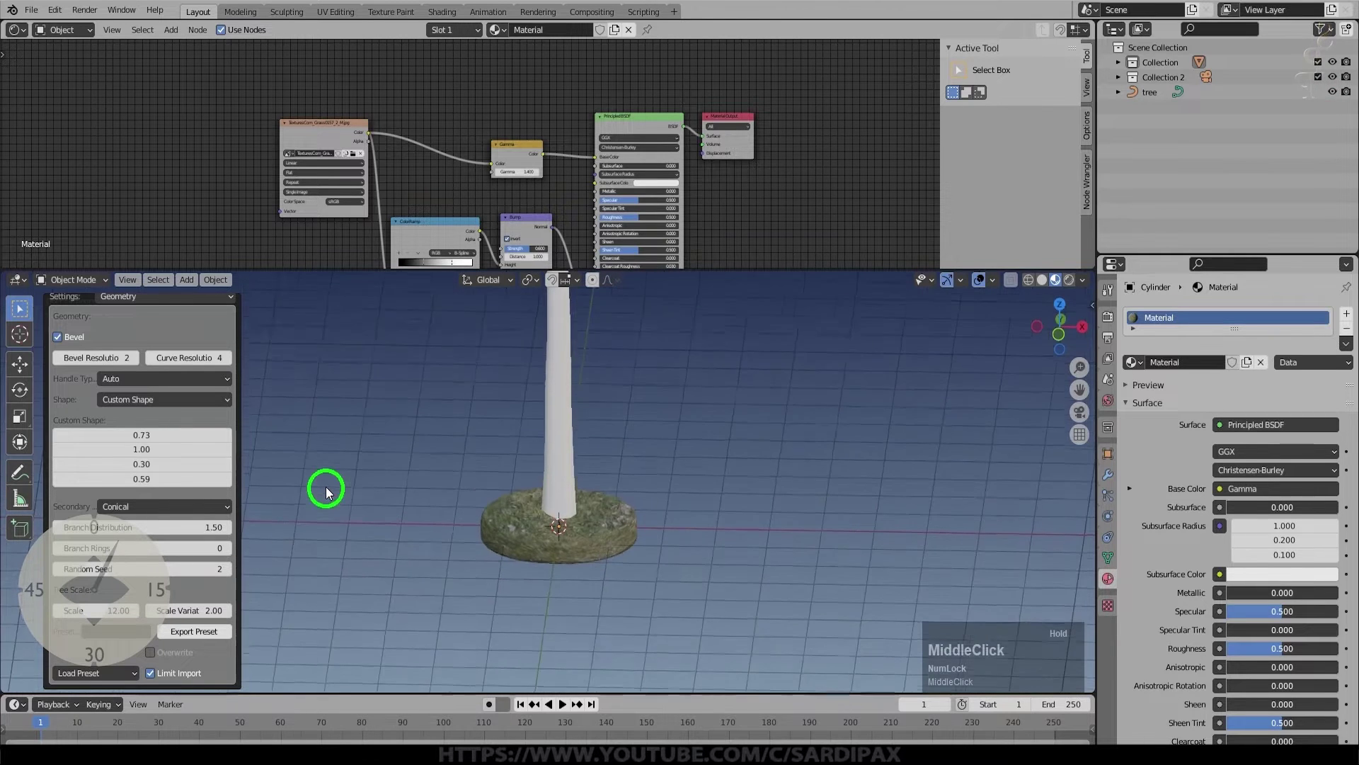
pyautogui.scroll(-3)
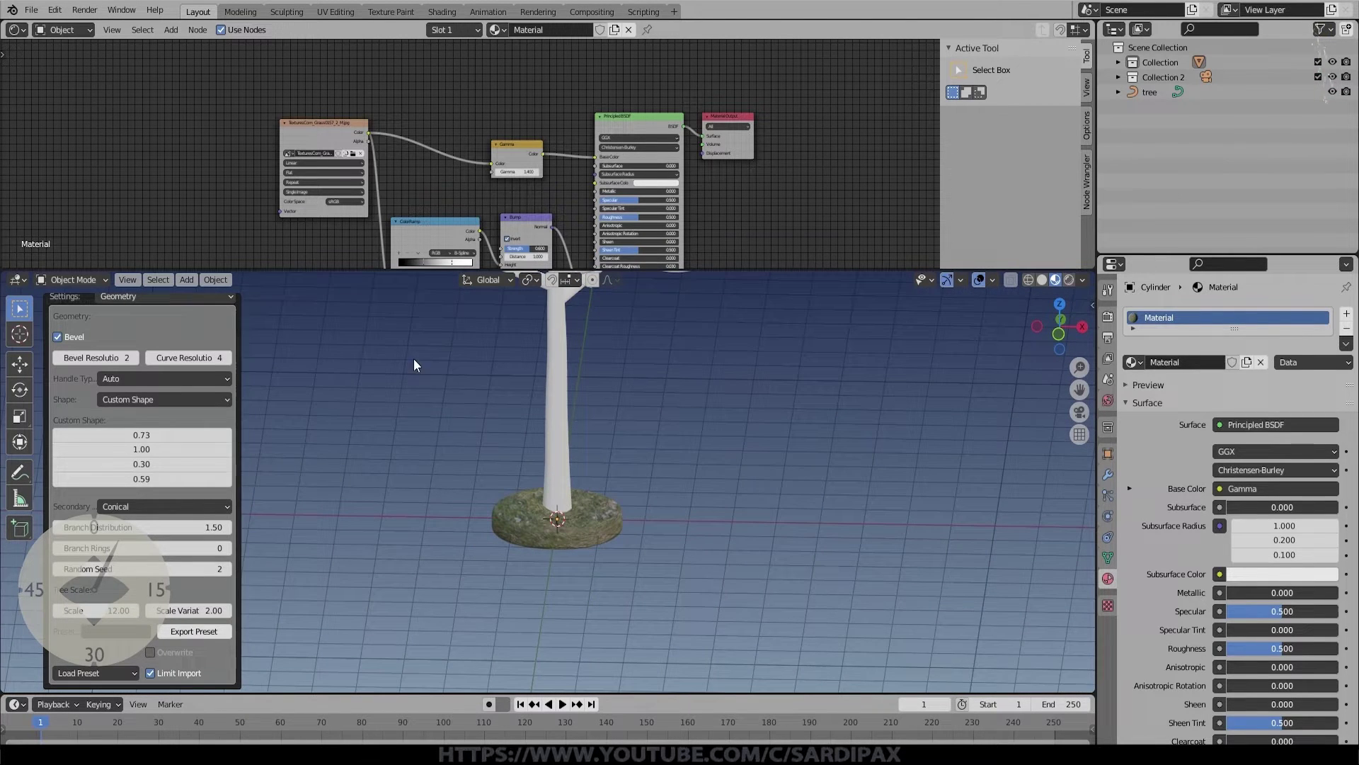
pyautogui.scroll(3)
# Step: Raise branch splitting to three levels for denser branches, then move to leaf settings
pyautogui.click(181, 328)
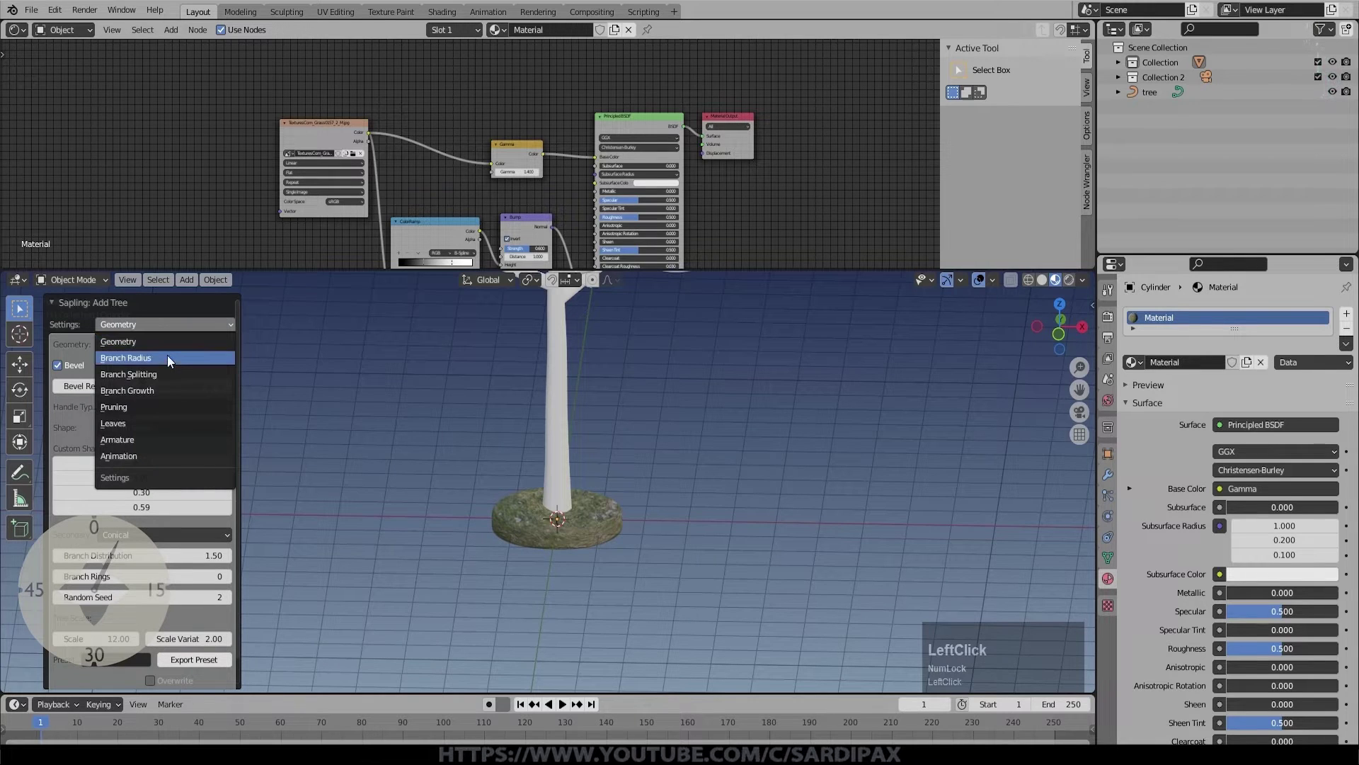
pyautogui.scroll(-3)
pyautogui.click(229, 370)
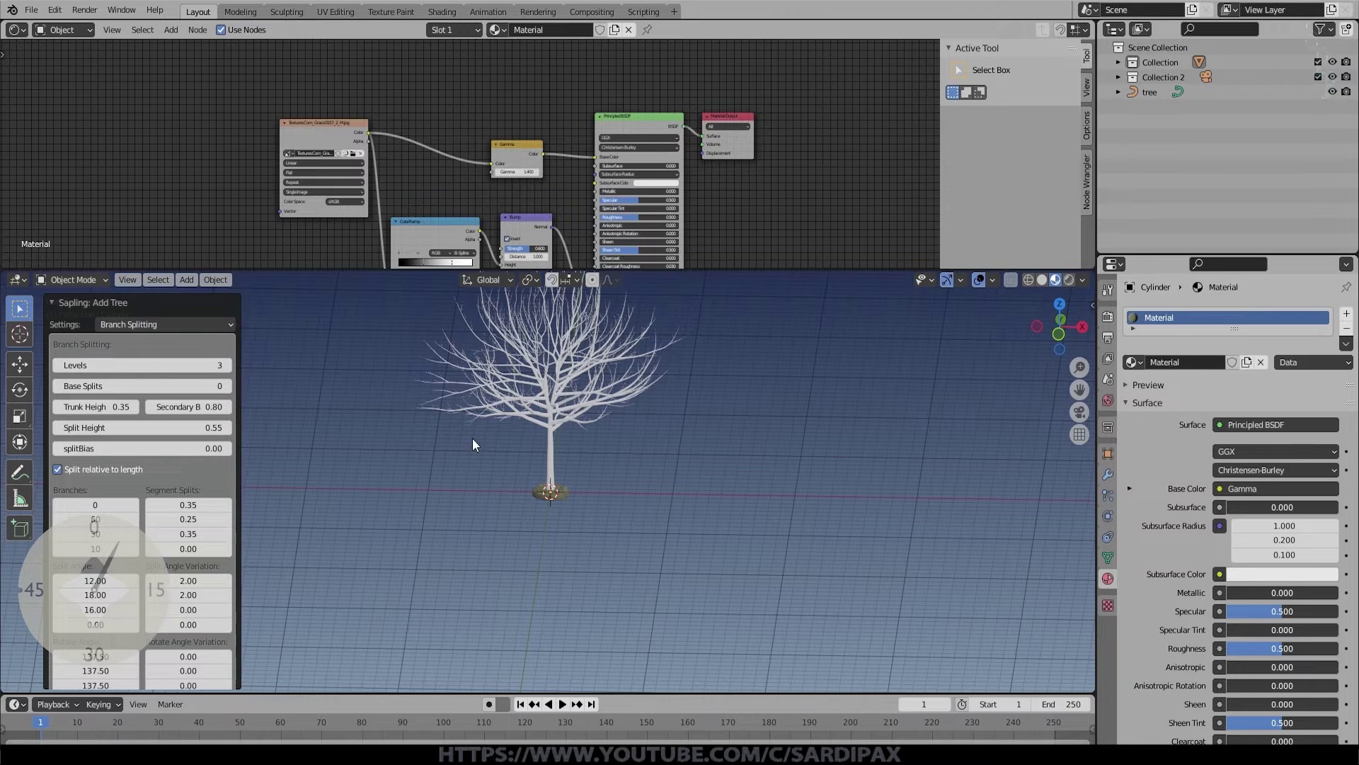
pyautogui.click(172, 326)
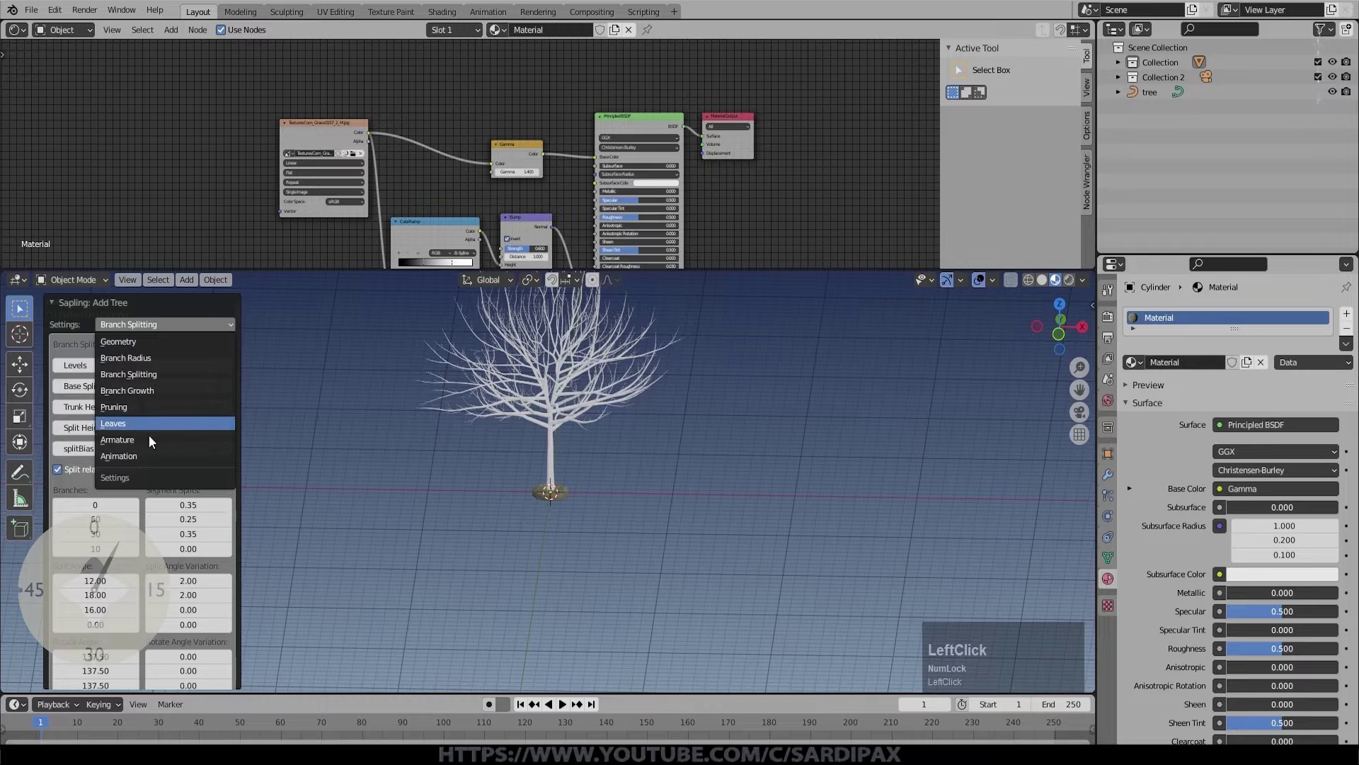
pyautogui.click(64, 427)
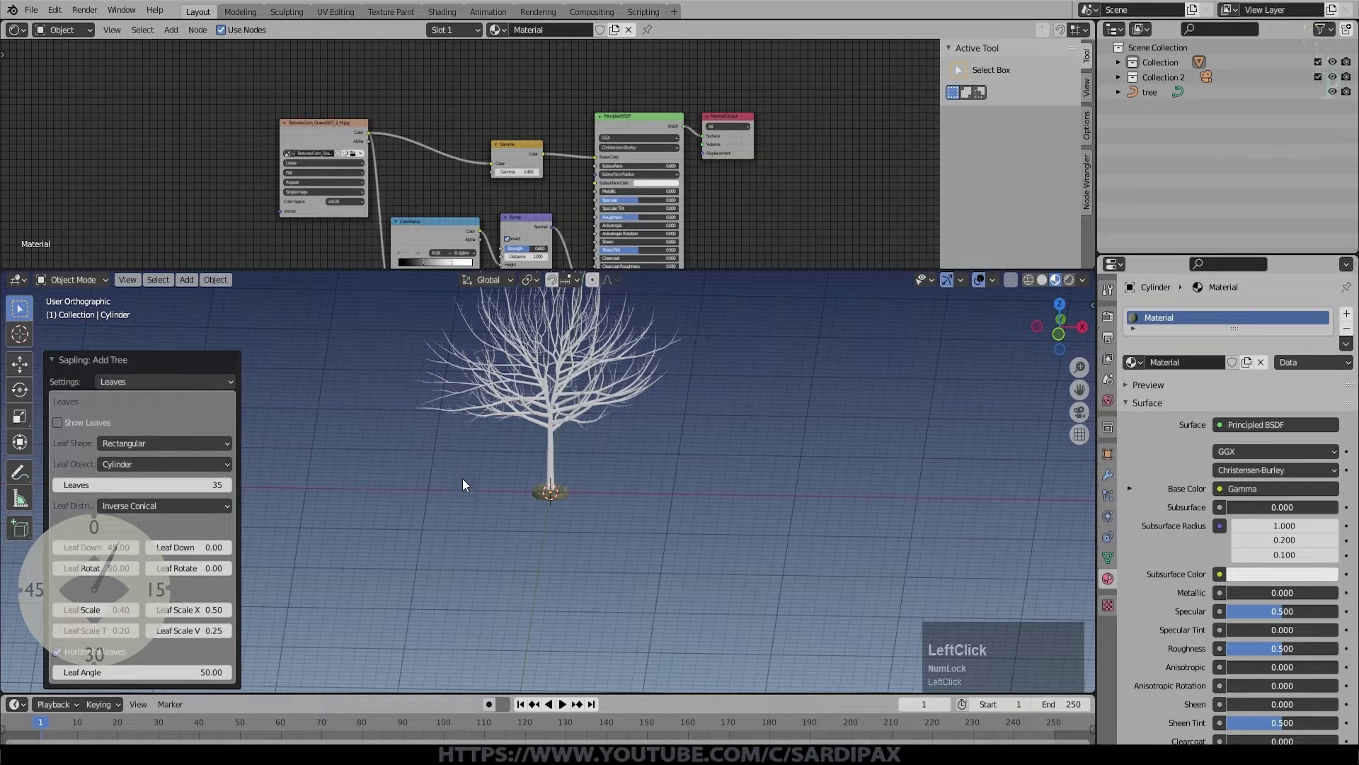
# Step: Enable Show Leaves on the Sapling tree and set the leaf count to 45
pyautogui.middleClick(469, 482)
pyautogui.middleClick(609, 429)
pyautogui.scroll(3)
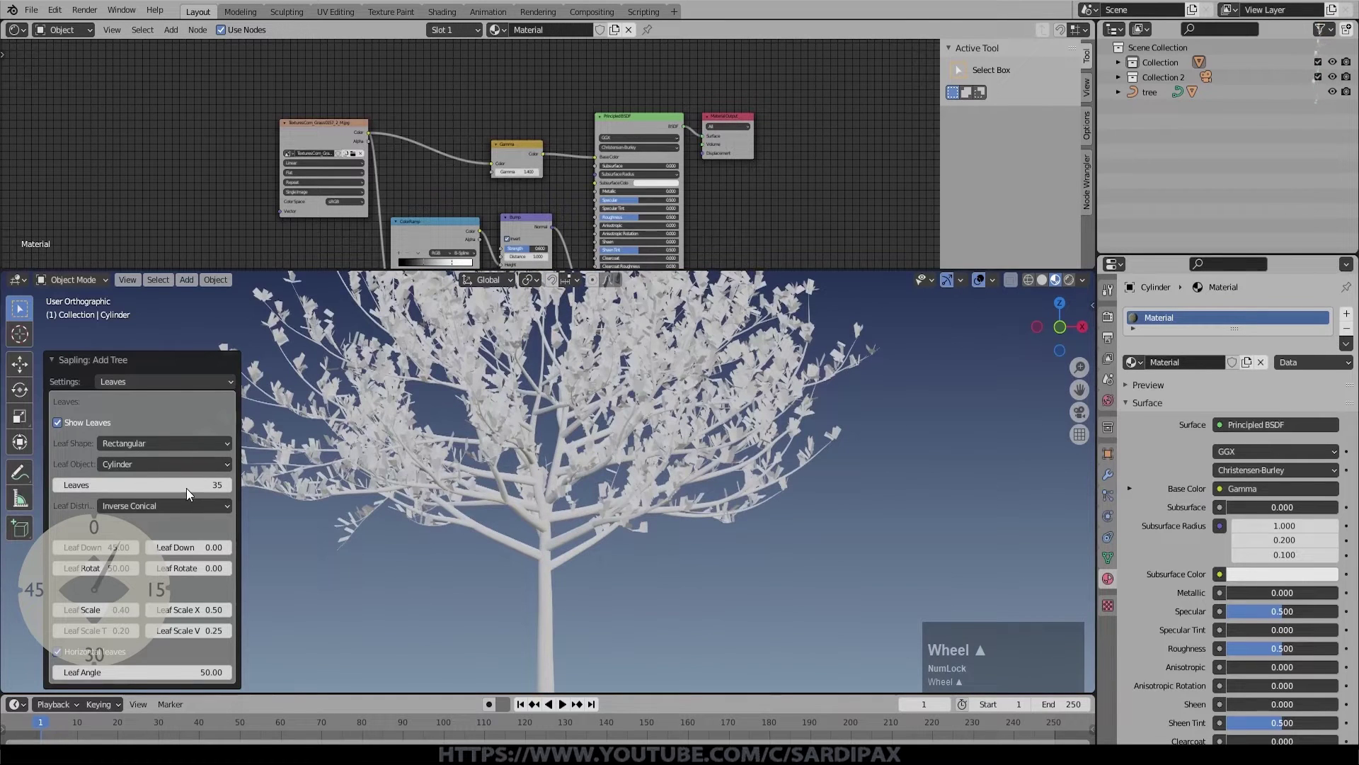
pyautogui.click(192, 493)
pyautogui.press('KP_4')
pyautogui.press('KP_5')
pyautogui.press('KP_Enter')
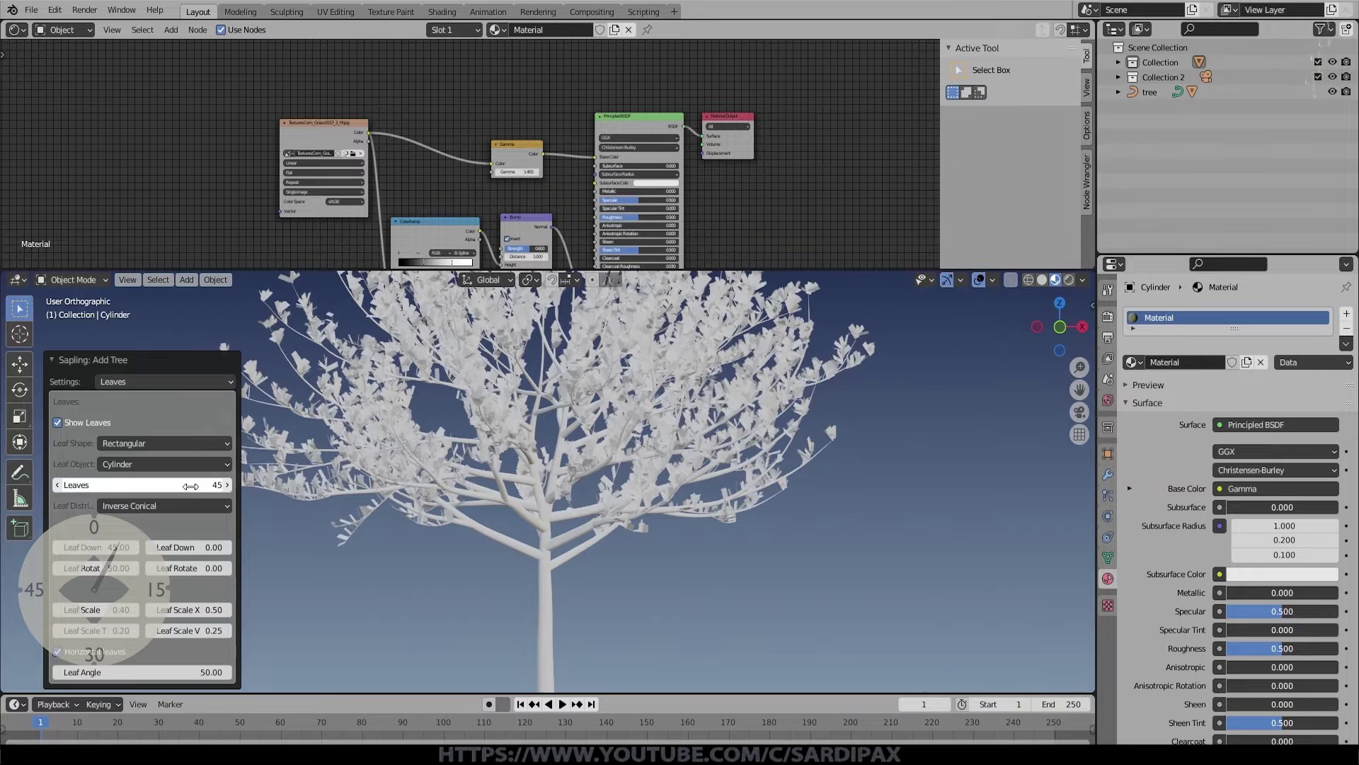
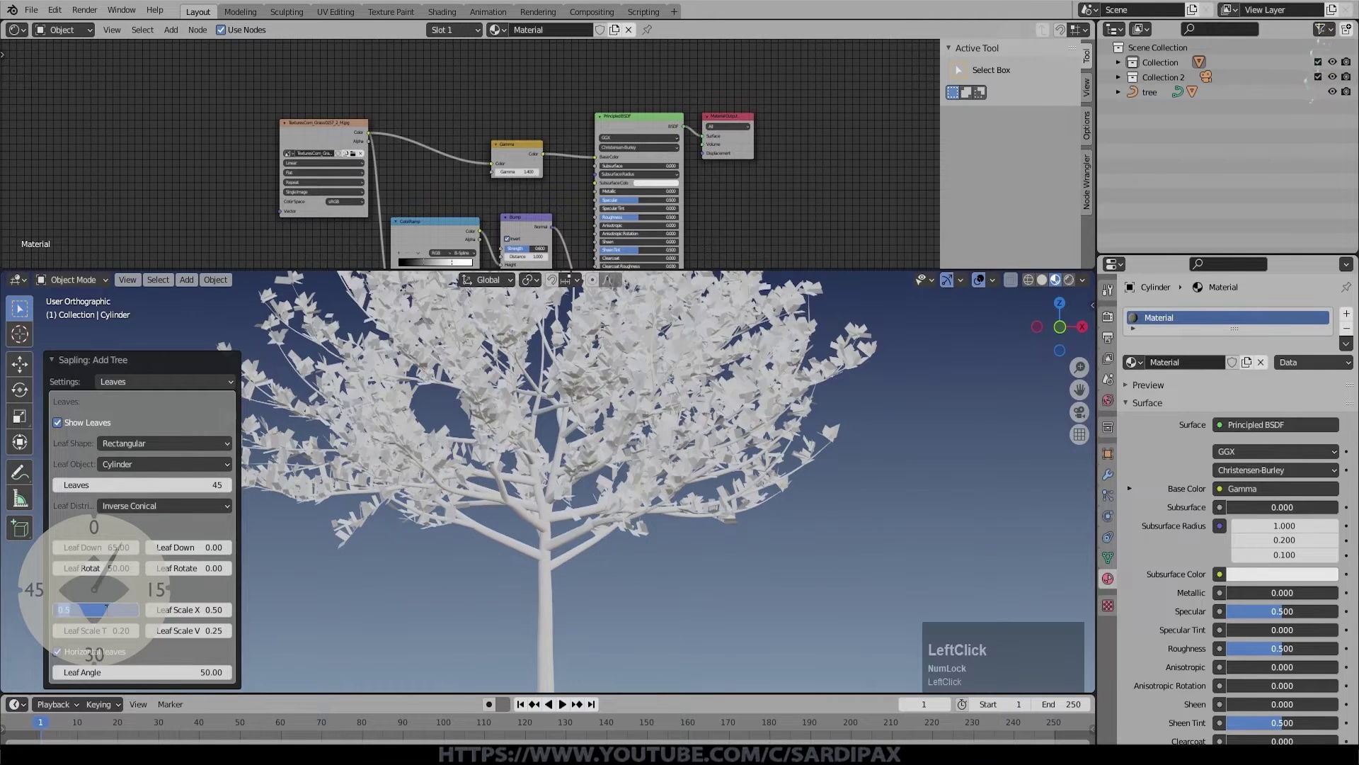
# Step: Raise the Leaf Scale to .65 and select the tree object in the viewport
pyautogui.press('KP_Decimal')
pyautogui.press('KP_6')
pyautogui.press('KP_5')
pyautogui.press('KP_Enter')
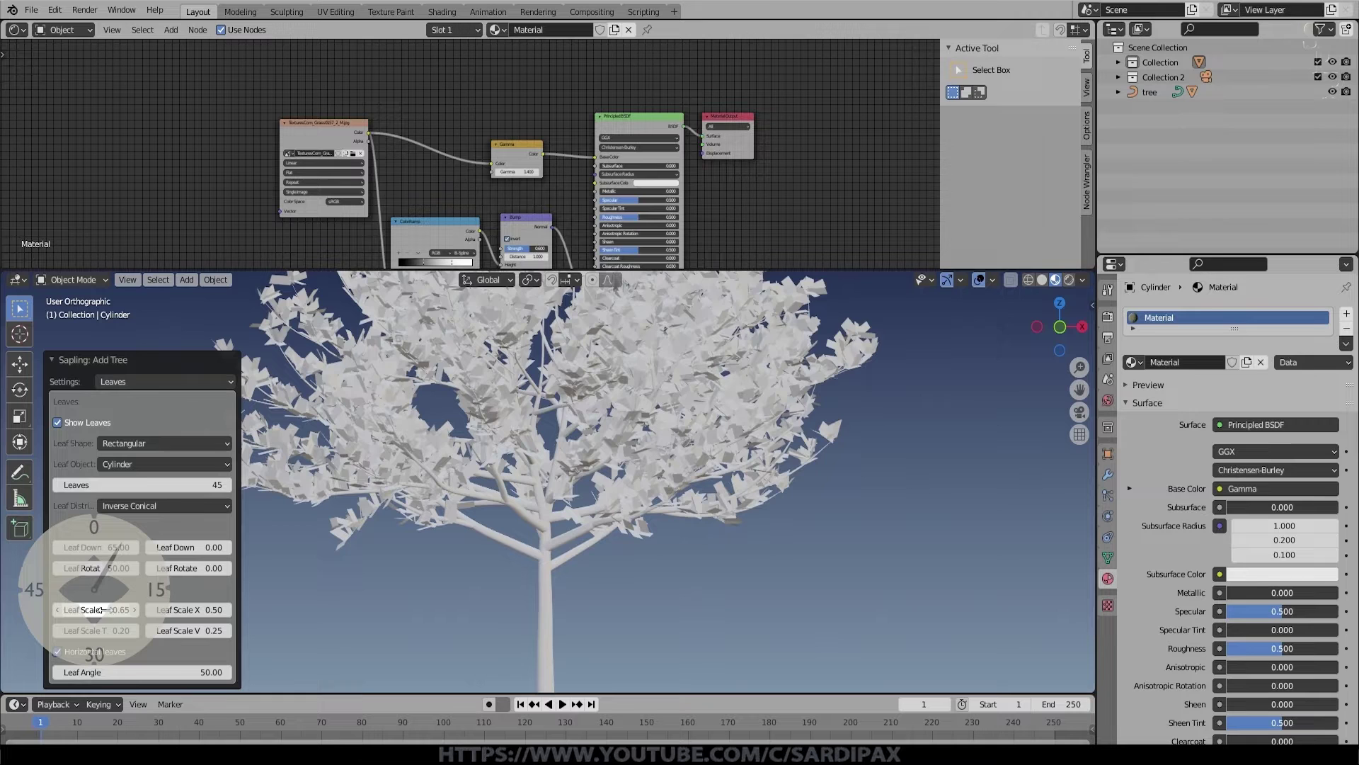
pyautogui.scroll(-3)
pyautogui.click(552, 578)
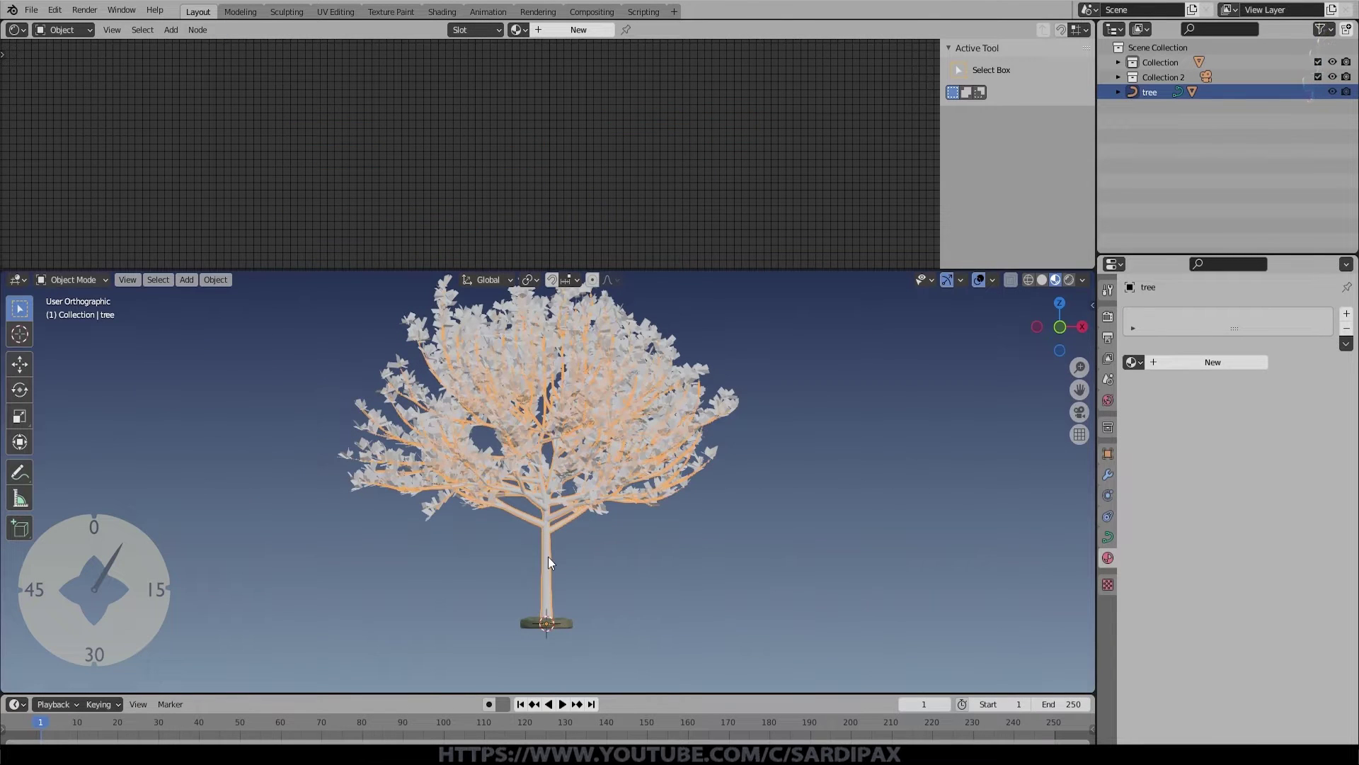
# Step: Convert the tree to a mesh, select the leaves object and start browsing for an image
pyautogui.rightClick(553, 561)
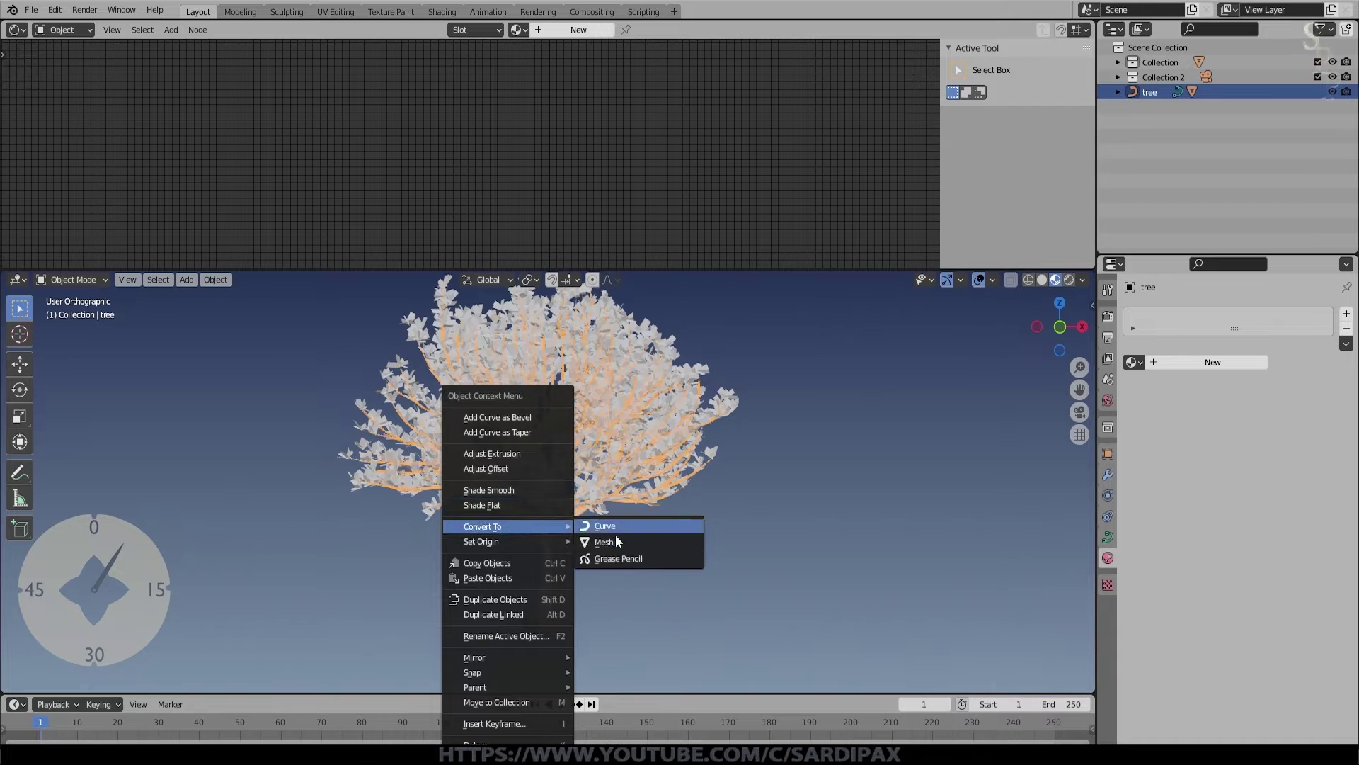
pyautogui.click(616, 547)
pyautogui.scroll(3)
pyautogui.click(782, 443)
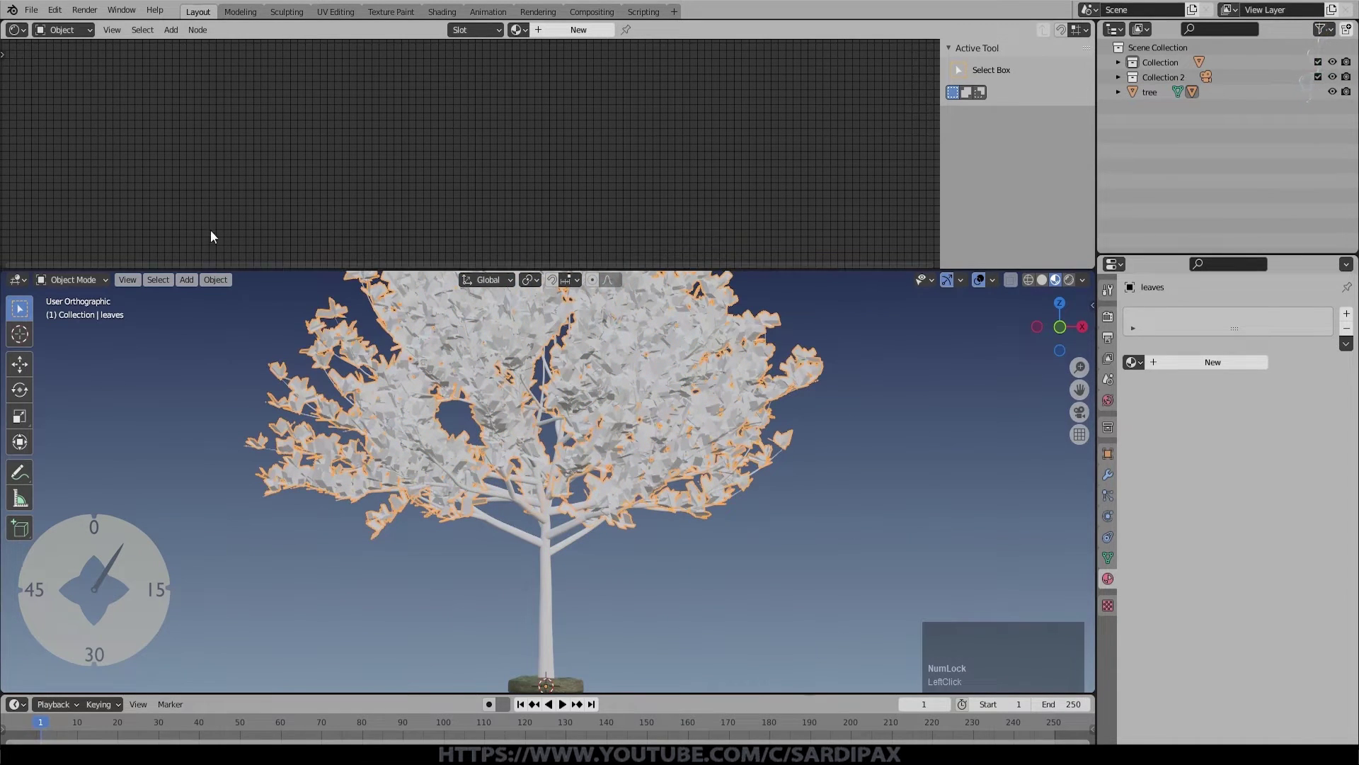
pyautogui.click(16, 34)
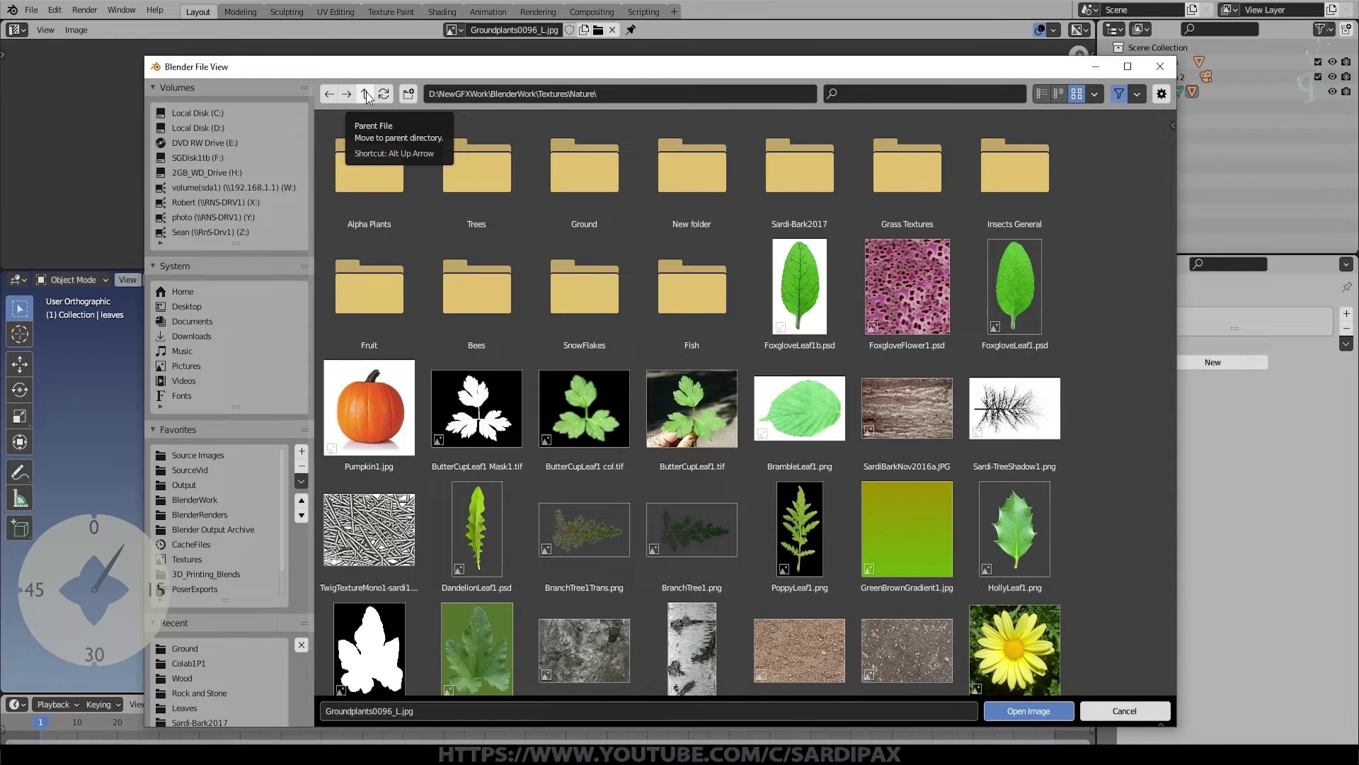
# Step: Navigate up into the Leaves texture folder in the File View
pyautogui.click(426, 134)
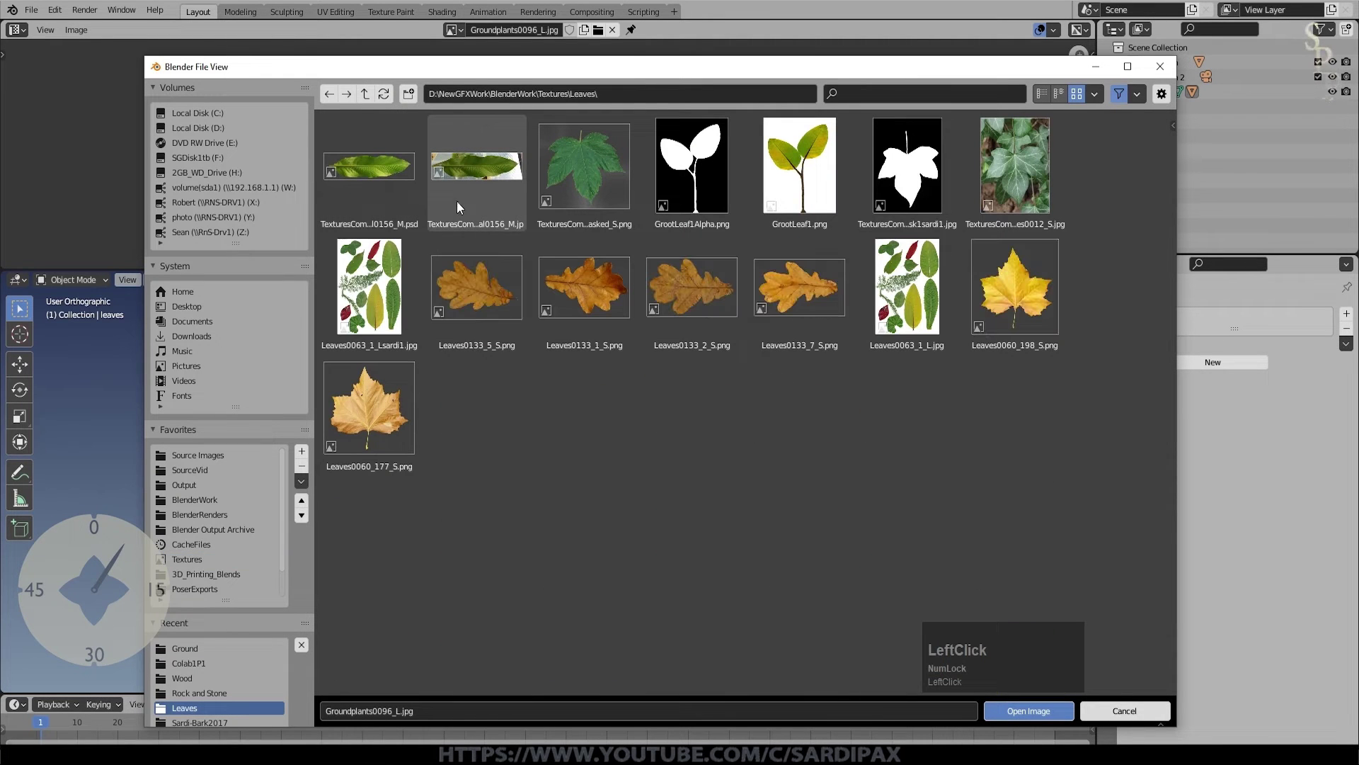
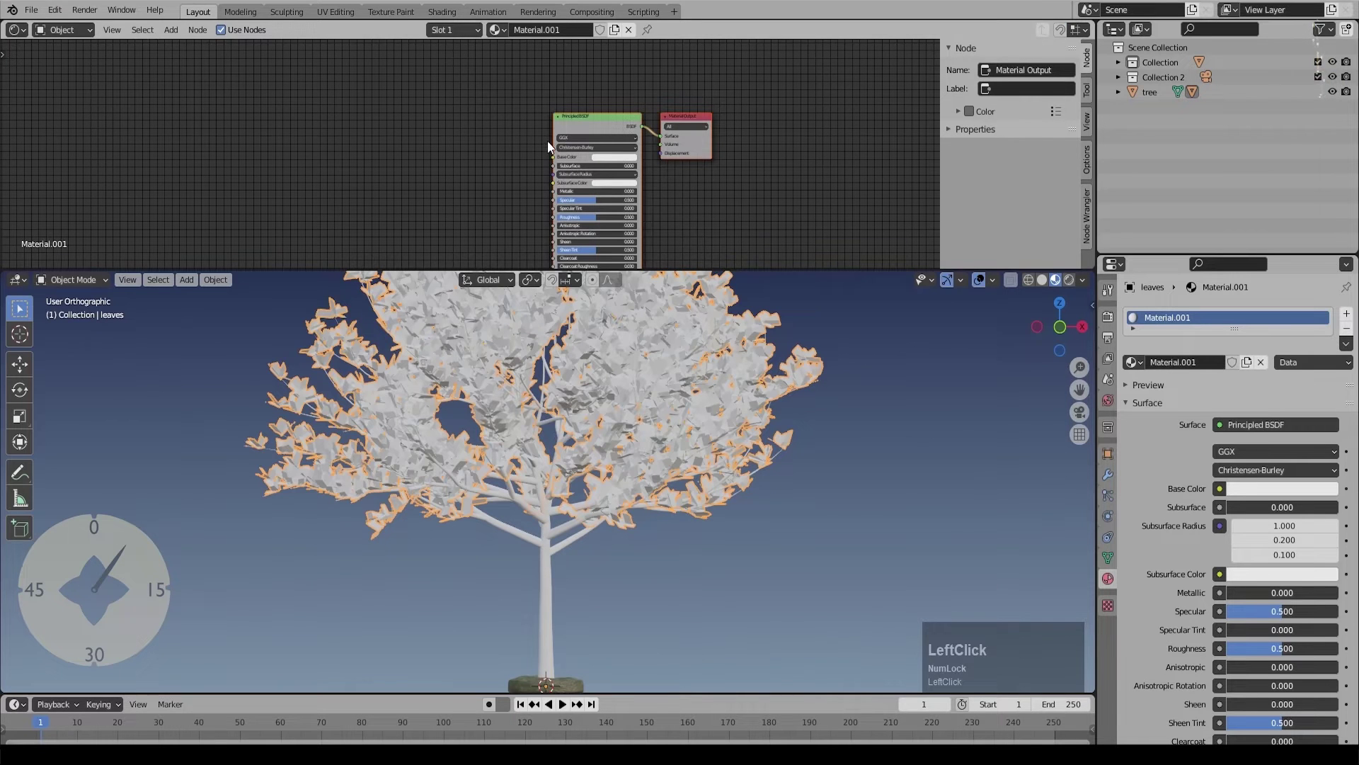
# Step: Set Base Color to an Image Texture using Leaves0133_2_S.png
pyautogui.click(312, 236)
pyautogui.scroll(-3)
pyautogui.middleClick(510, 182)
pyautogui.click(469, 62)
pyautogui.scroll(3)
pyautogui.click(432, 131)
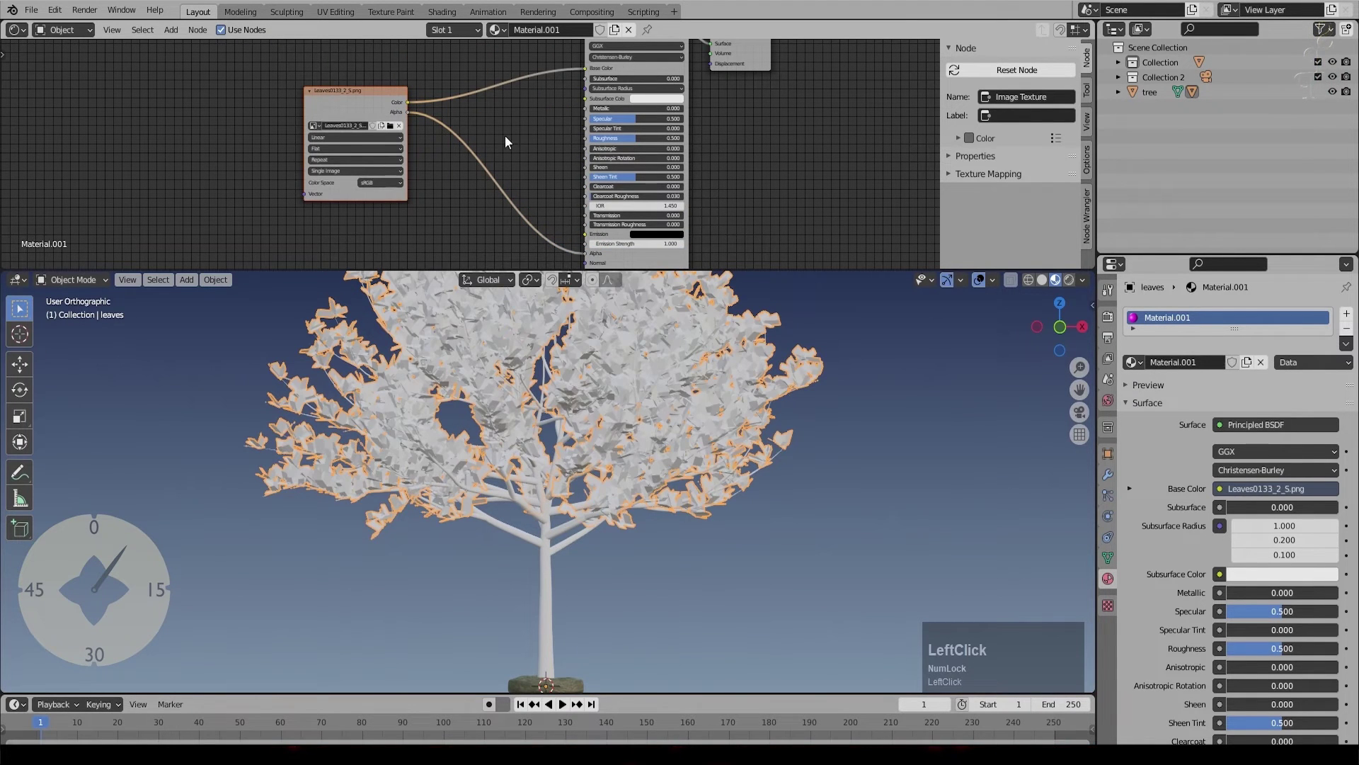
# Step: Link the image's Alpha output to the Principled BSDF Alpha
pyautogui.scroll(3)
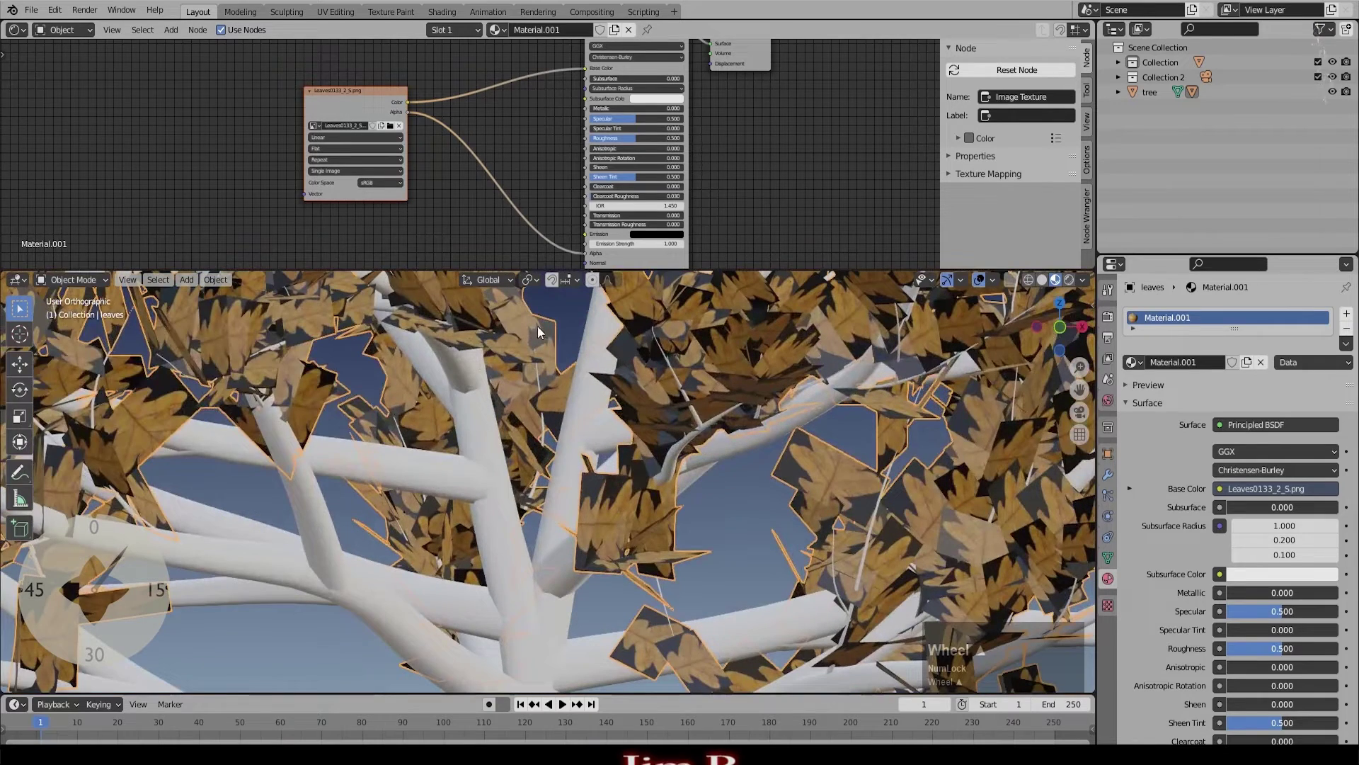
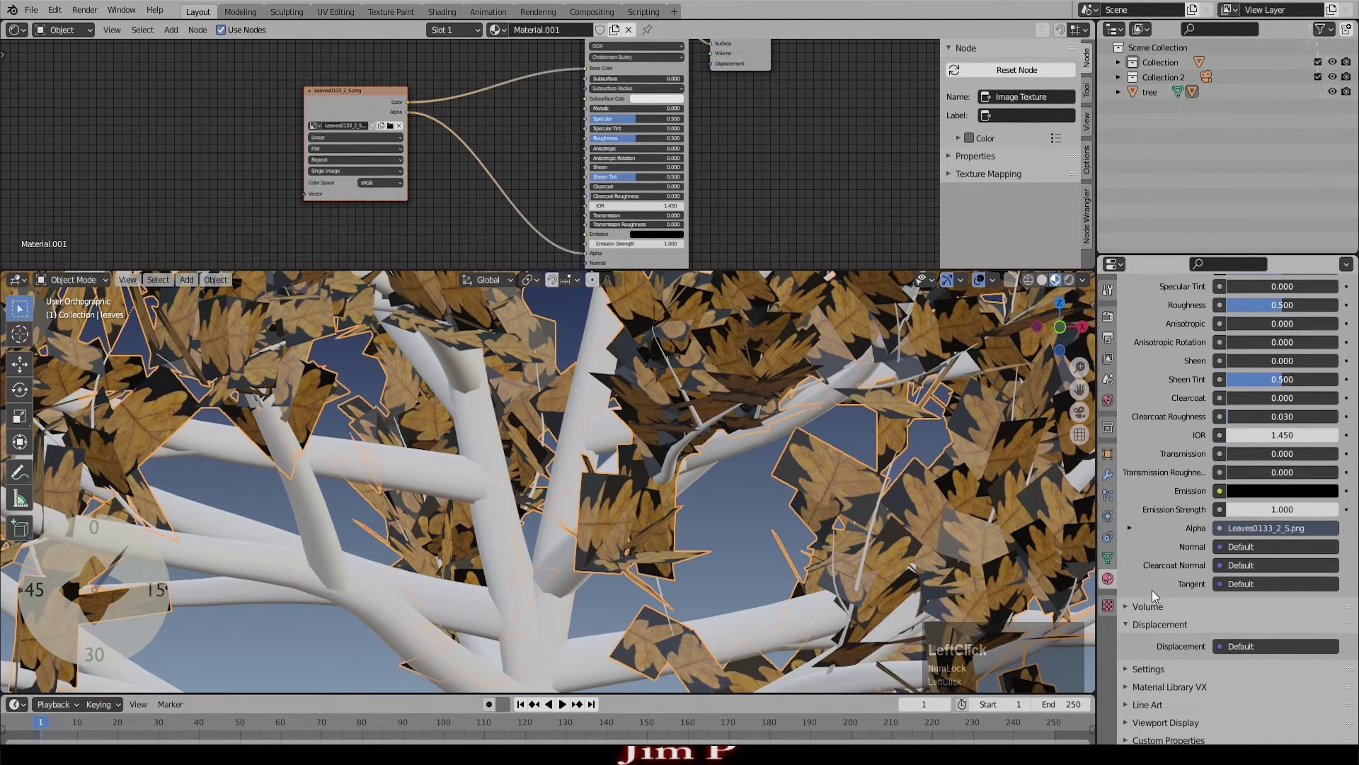
pyautogui.scroll(-3)
pyautogui.click(1129, 678)
pyautogui.scroll(-3)
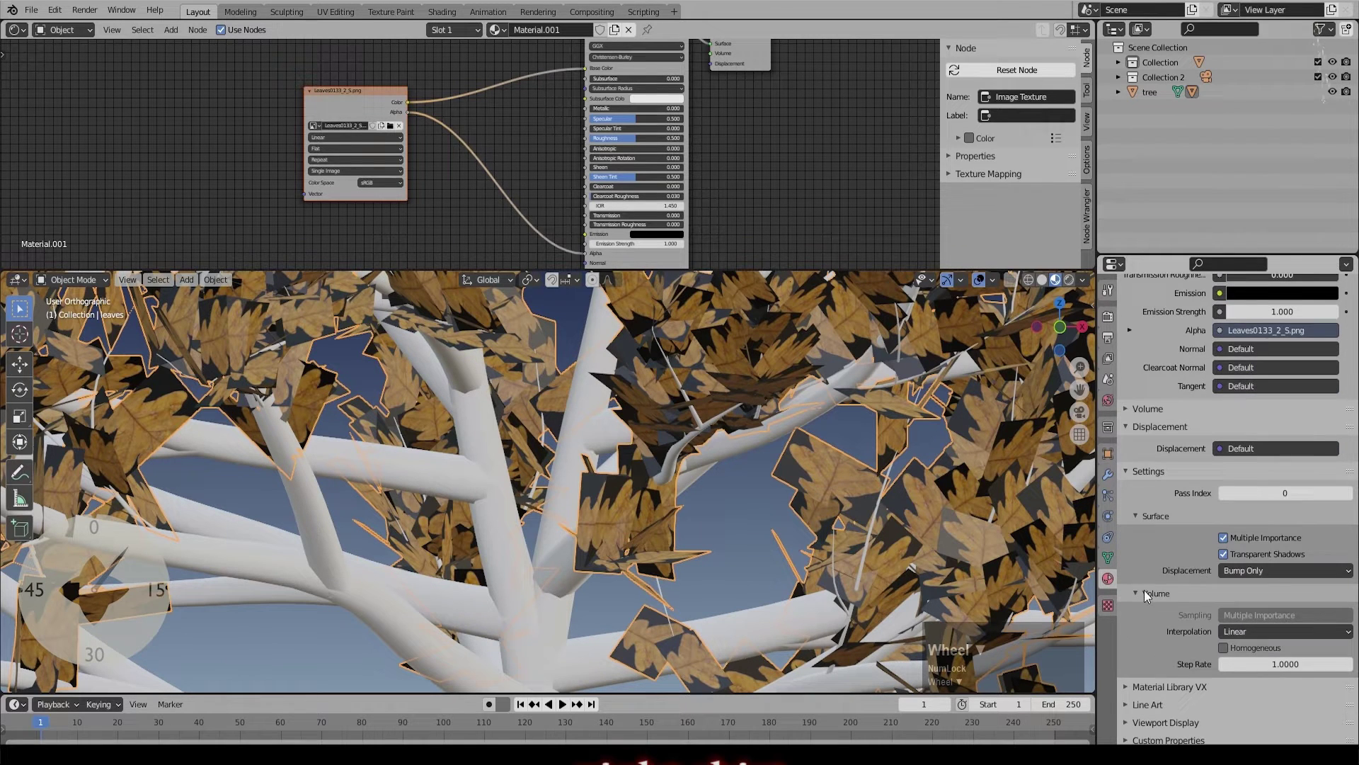
# Step: Check Eevee render settings, then set the leaf material's Blend and Shadow Mode to Alpha Clip
pyautogui.scroll(3)
pyautogui.click(1188, 395)
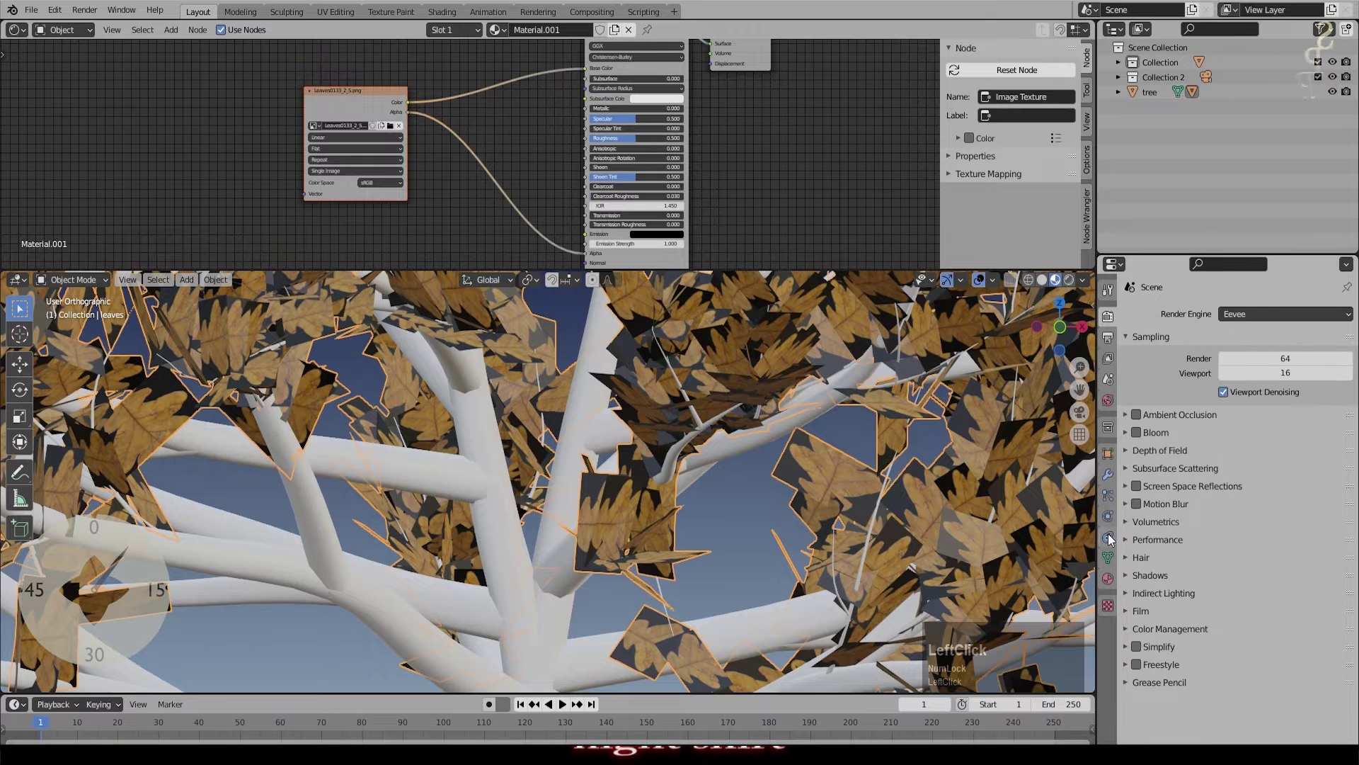
pyautogui.click(1113, 589)
pyautogui.scroll(-3)
pyautogui.click(1260, 552)
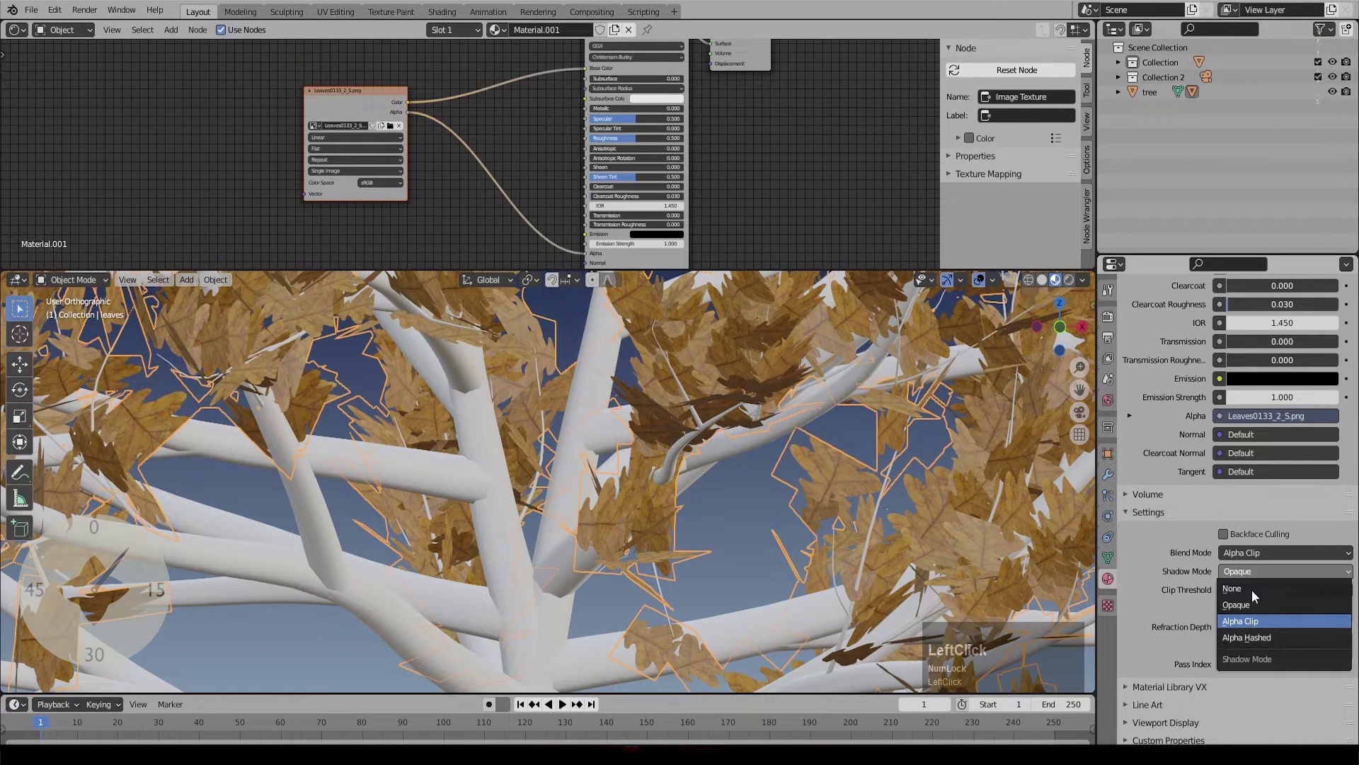
pyautogui.click(1230, 655)
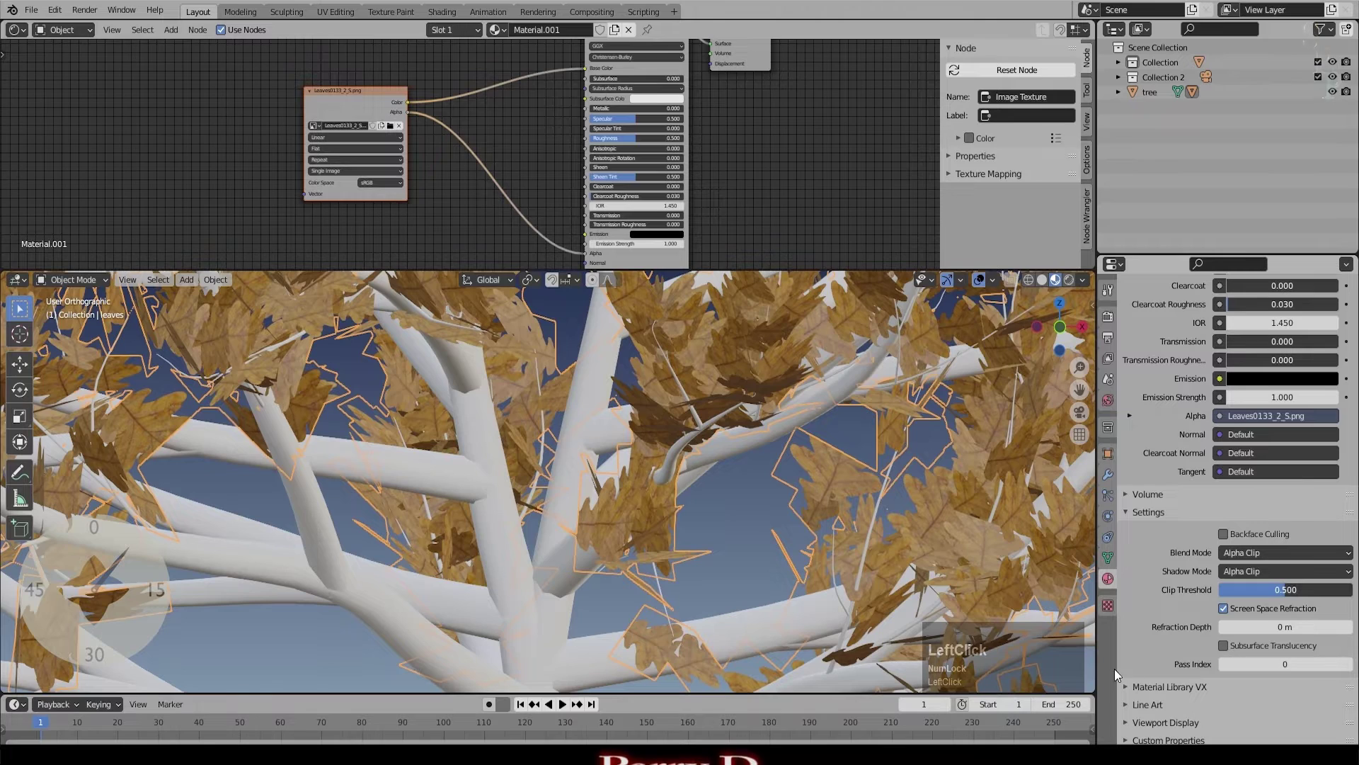
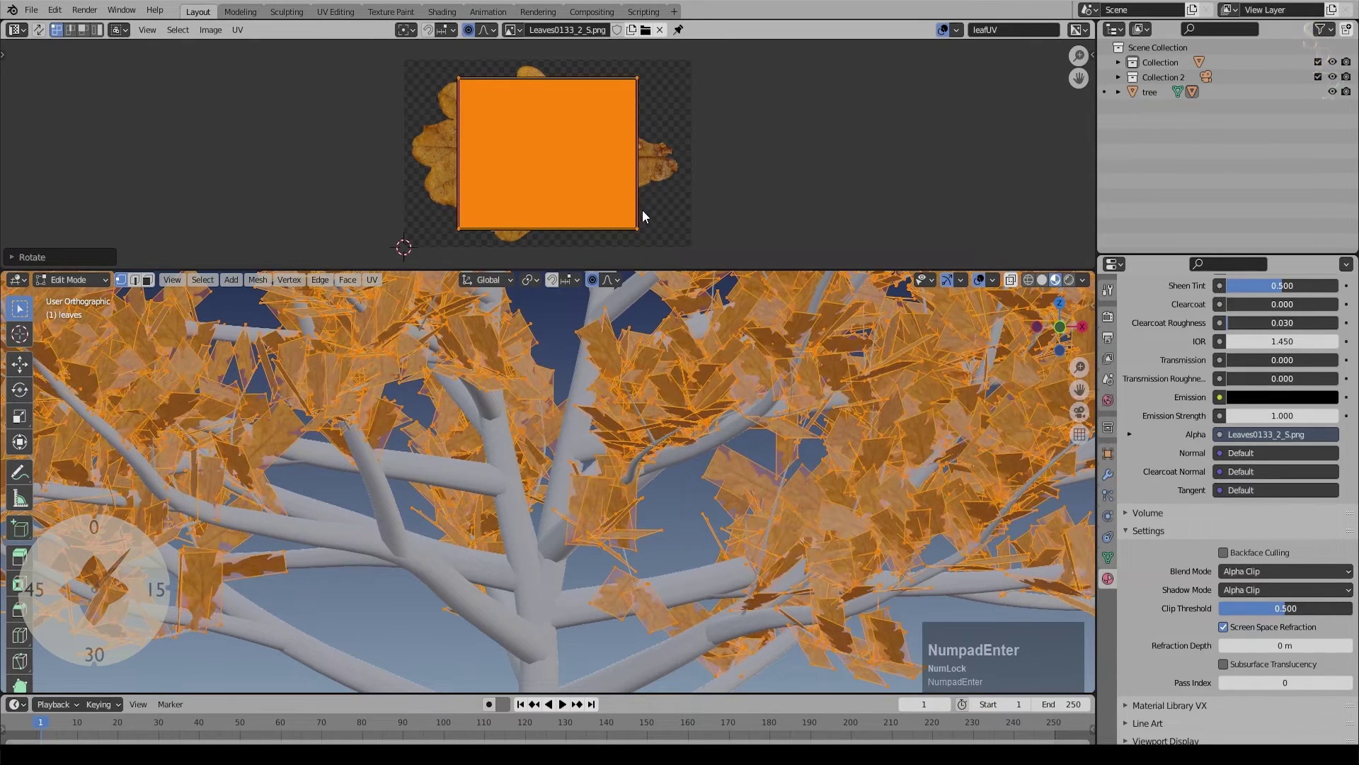
# Step: Scale the leaf UVs up and stretch them along X over the leaf image
pyautogui.press('s')
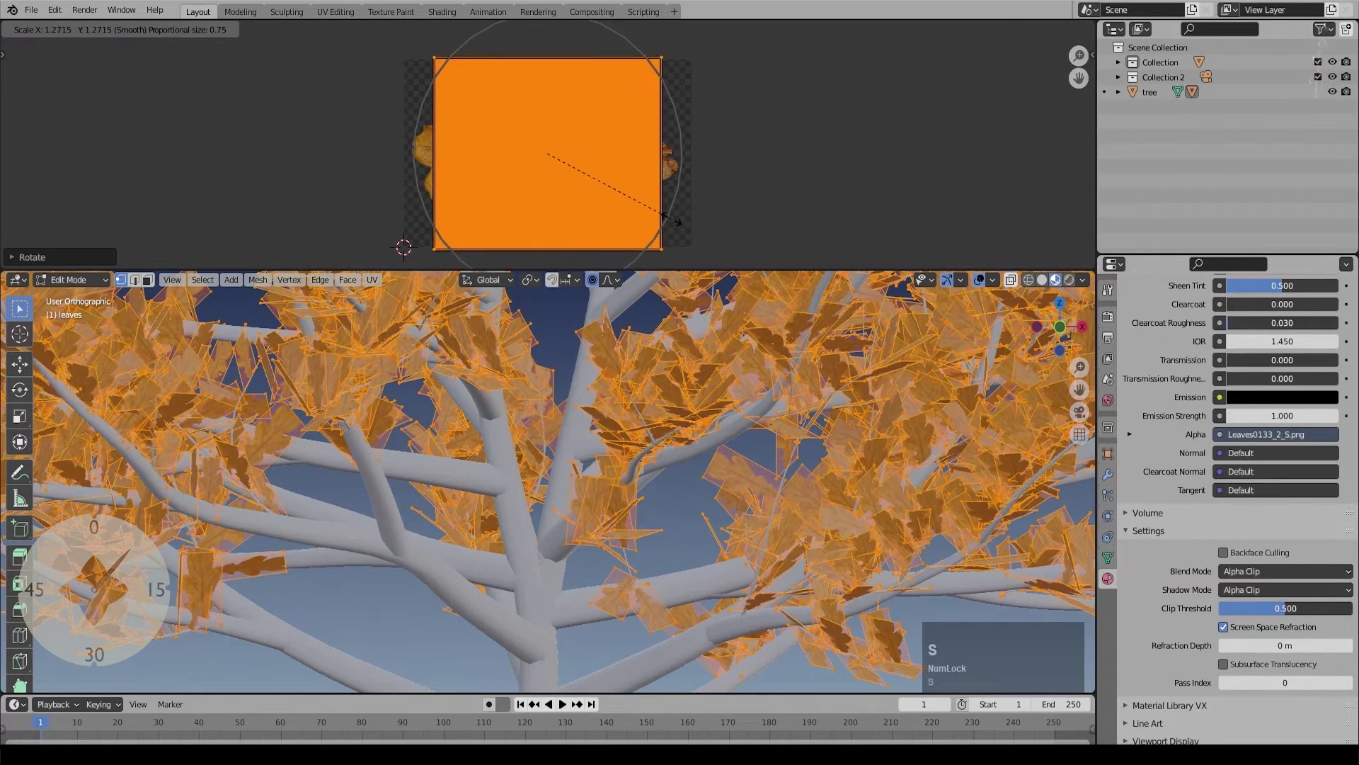
pyautogui.click(672, 223)
pyautogui.press('s')
pyautogui.press('x')
pyautogui.click(732, 250)
# Step: Move and resize the UVs to fill the whole leaf image, then finish editing
pyautogui.press('g')
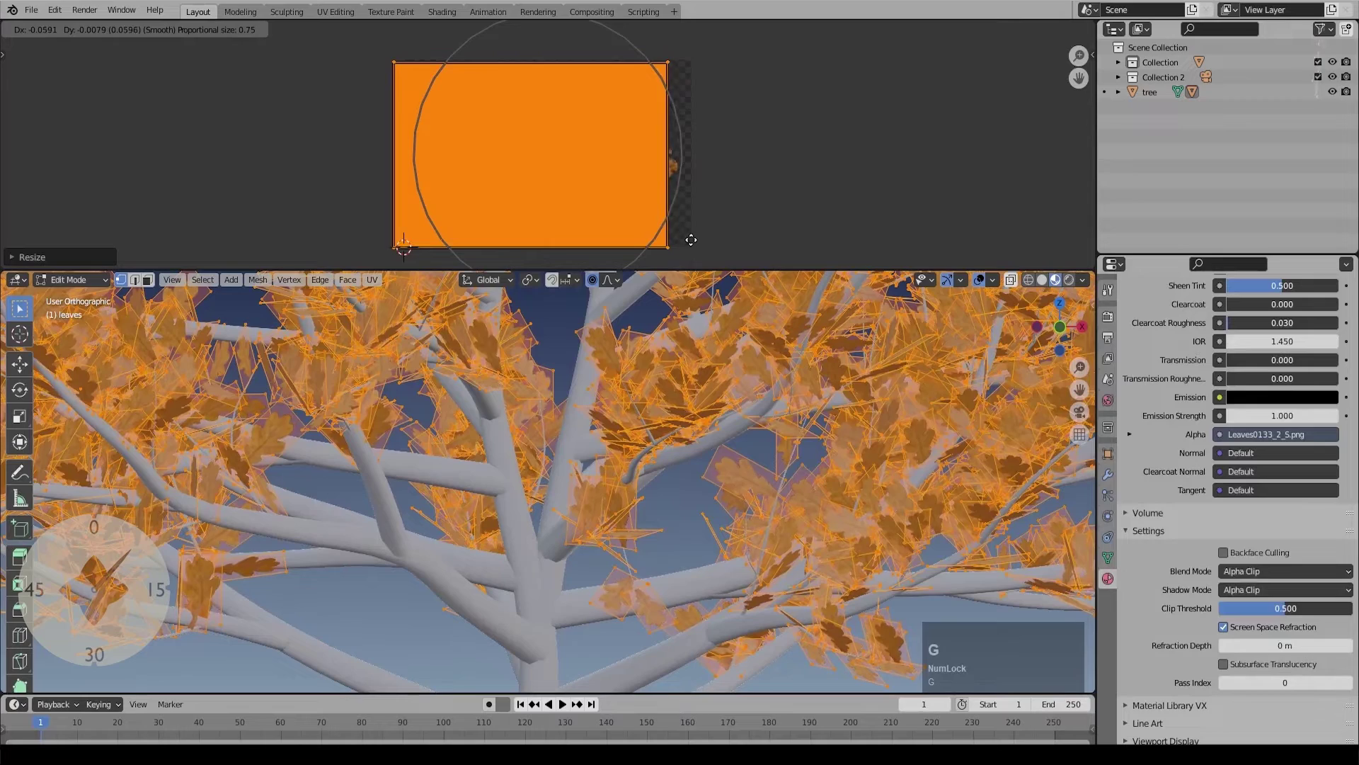
pyautogui.click(705, 244)
pyautogui.press('s')
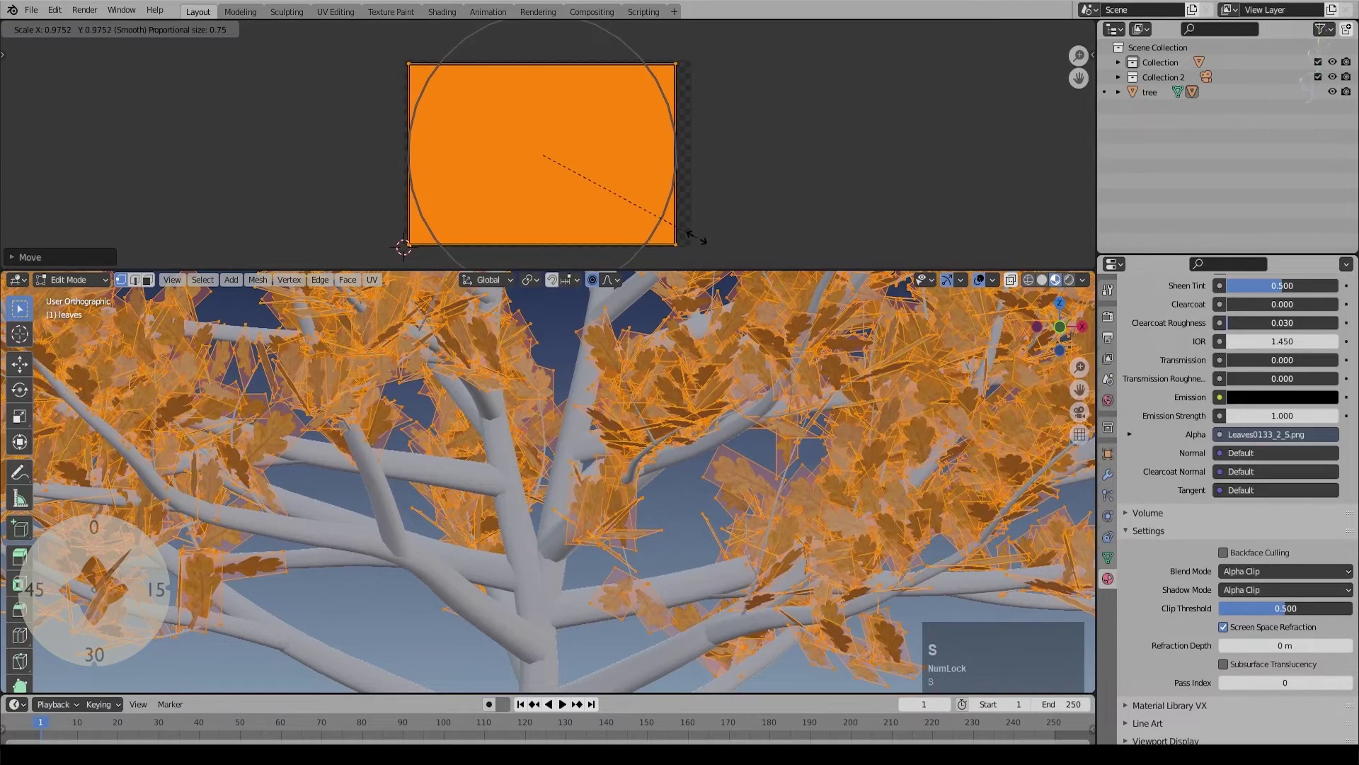
pyautogui.scroll(-3)
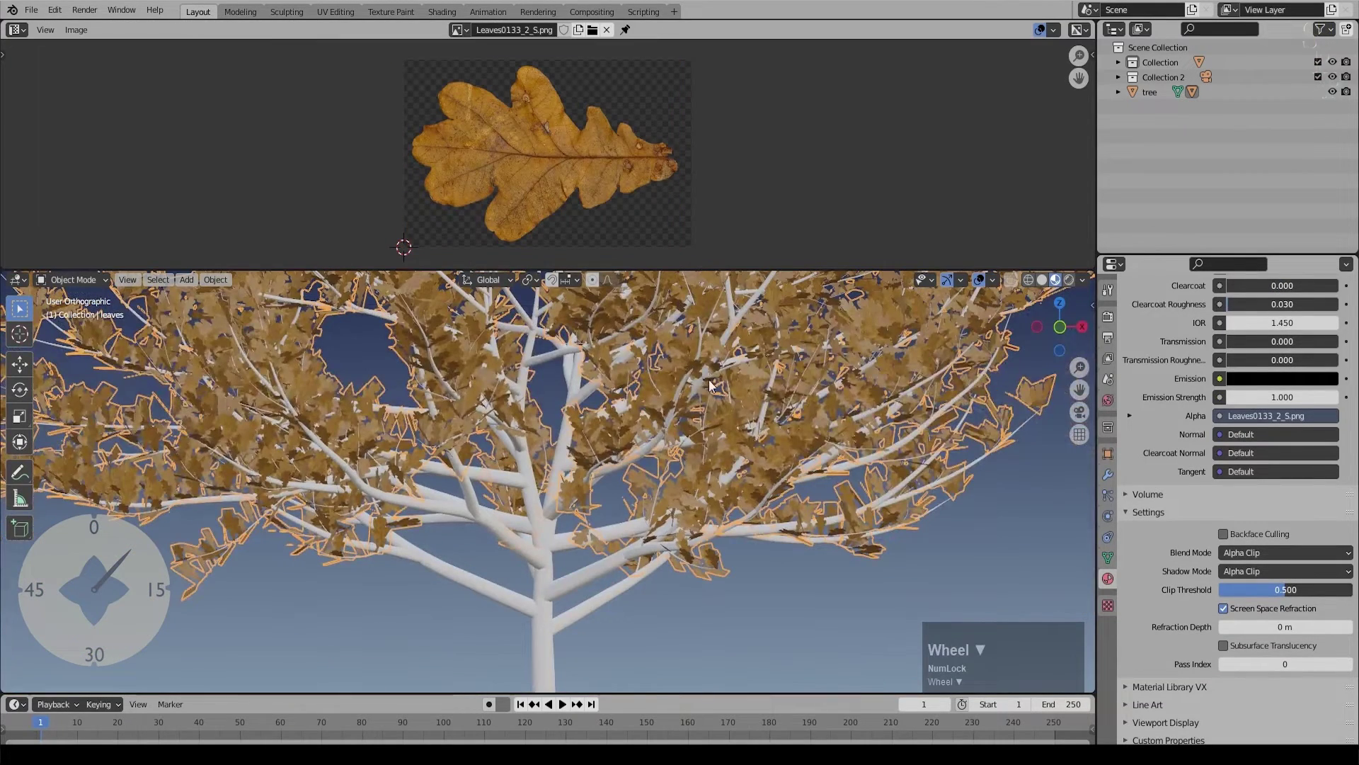
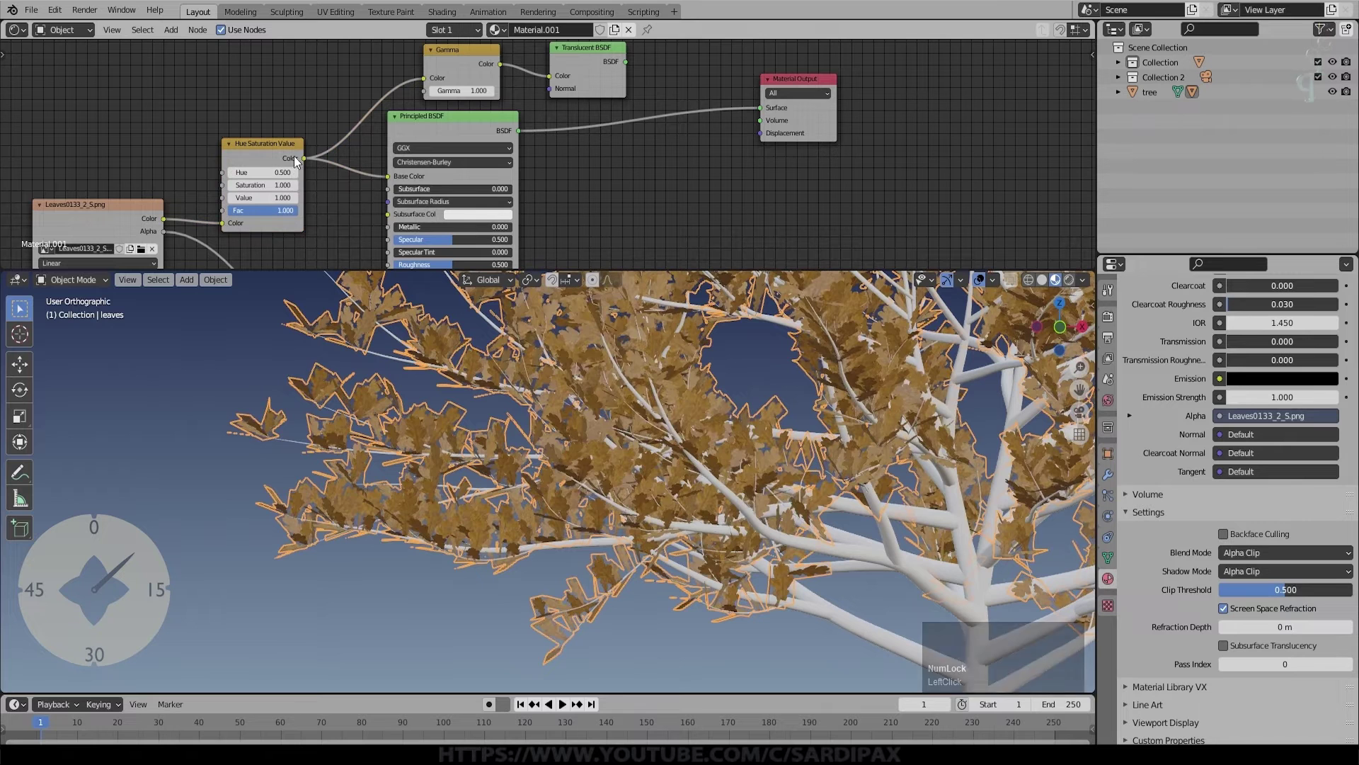
# Step: Set the Hue Saturation Value node's Hue to 0.720 to turn the leaves green
pyautogui.click(301, 175)
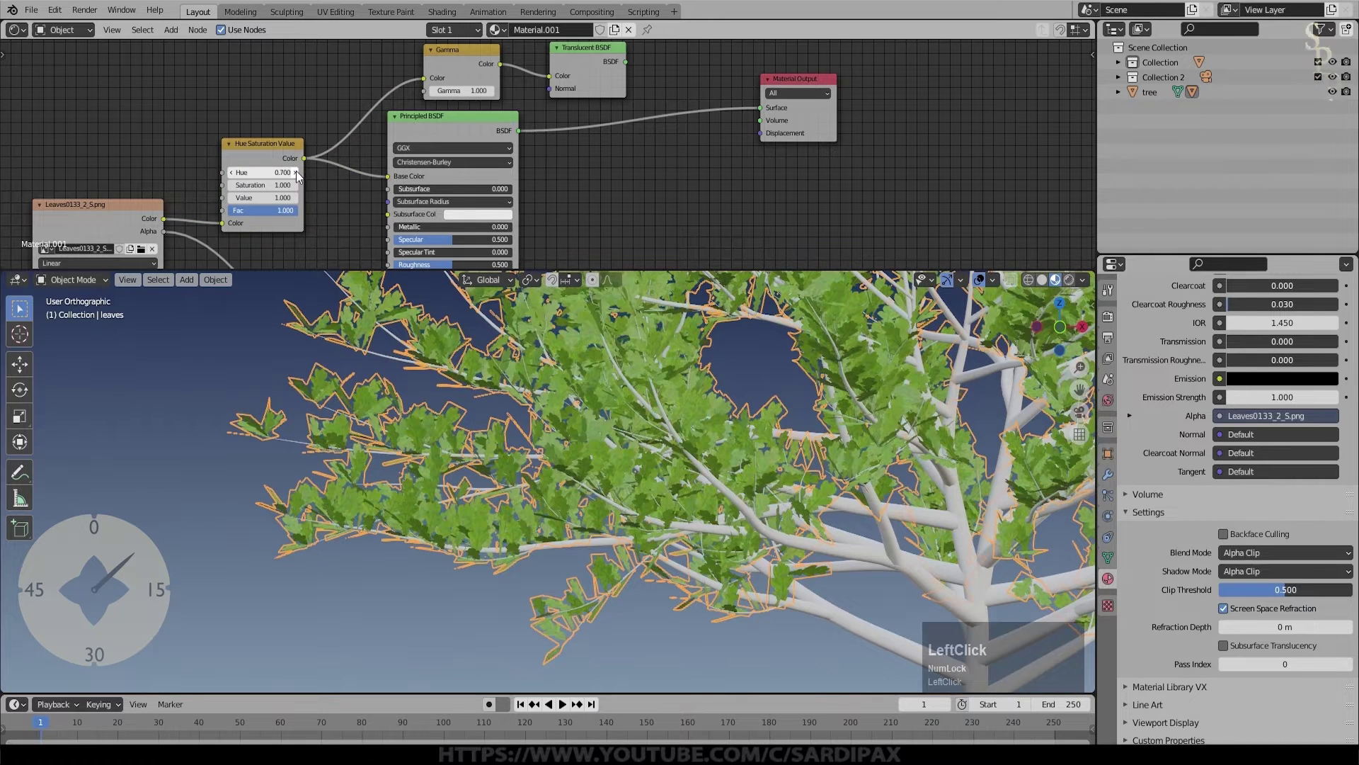
pyautogui.press('KP_Decimal')
pyautogui.press('KP_6')
pyautogui.press('KP_Enter')
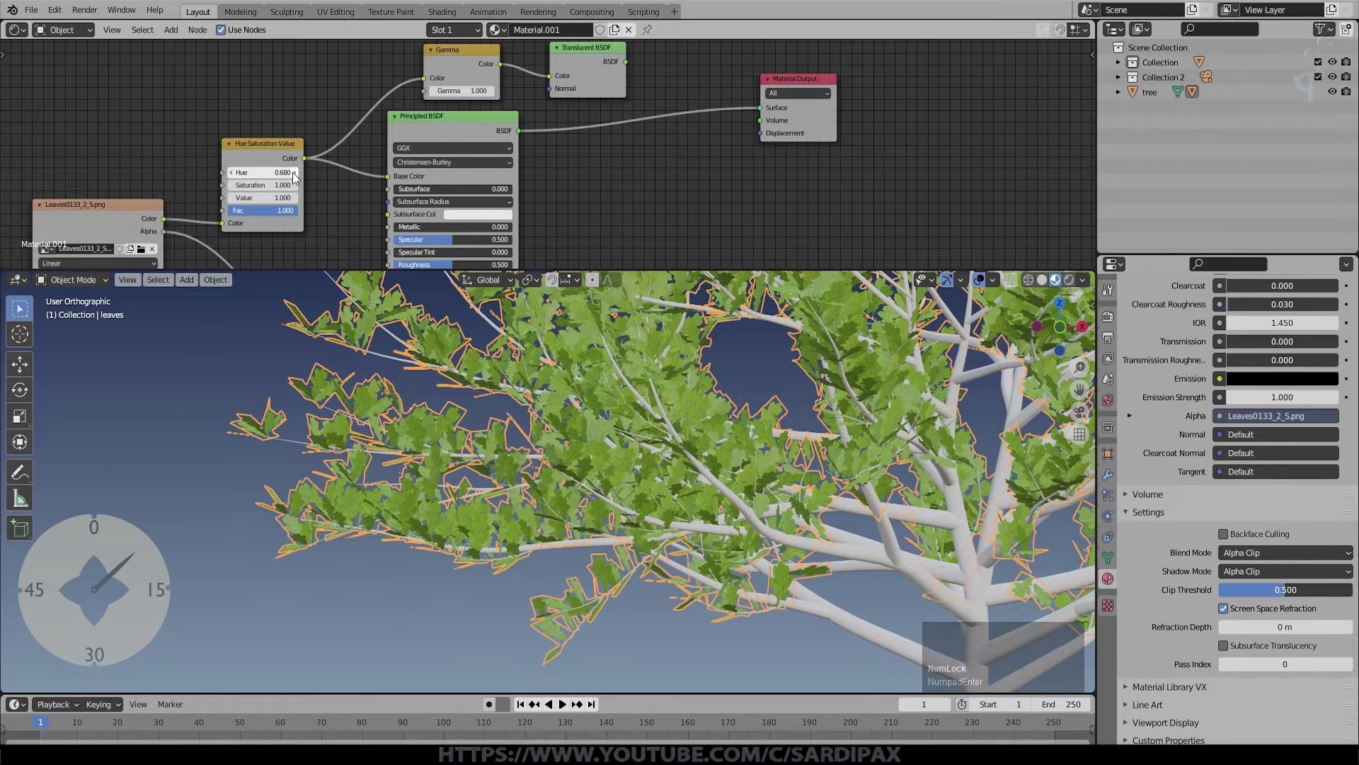
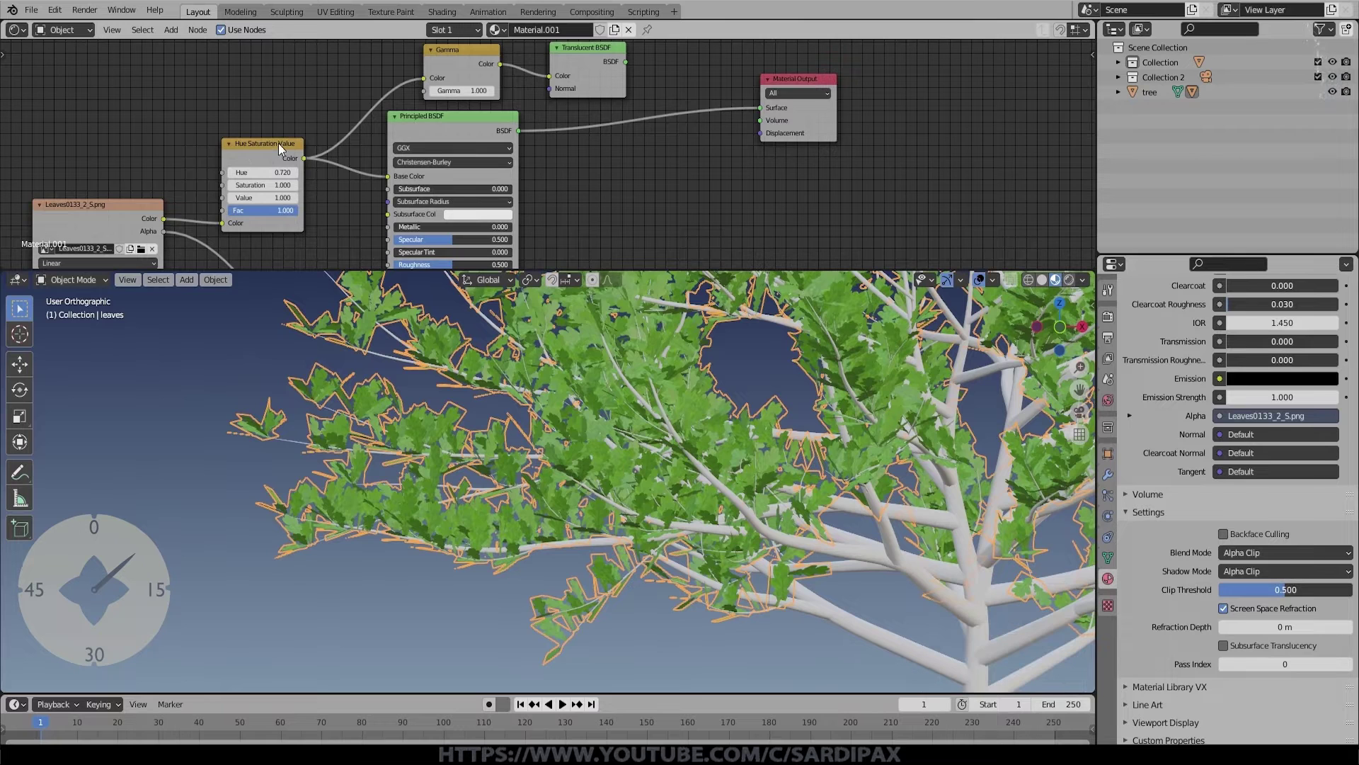
pyautogui.scroll(-3)
pyautogui.click(199, 208)
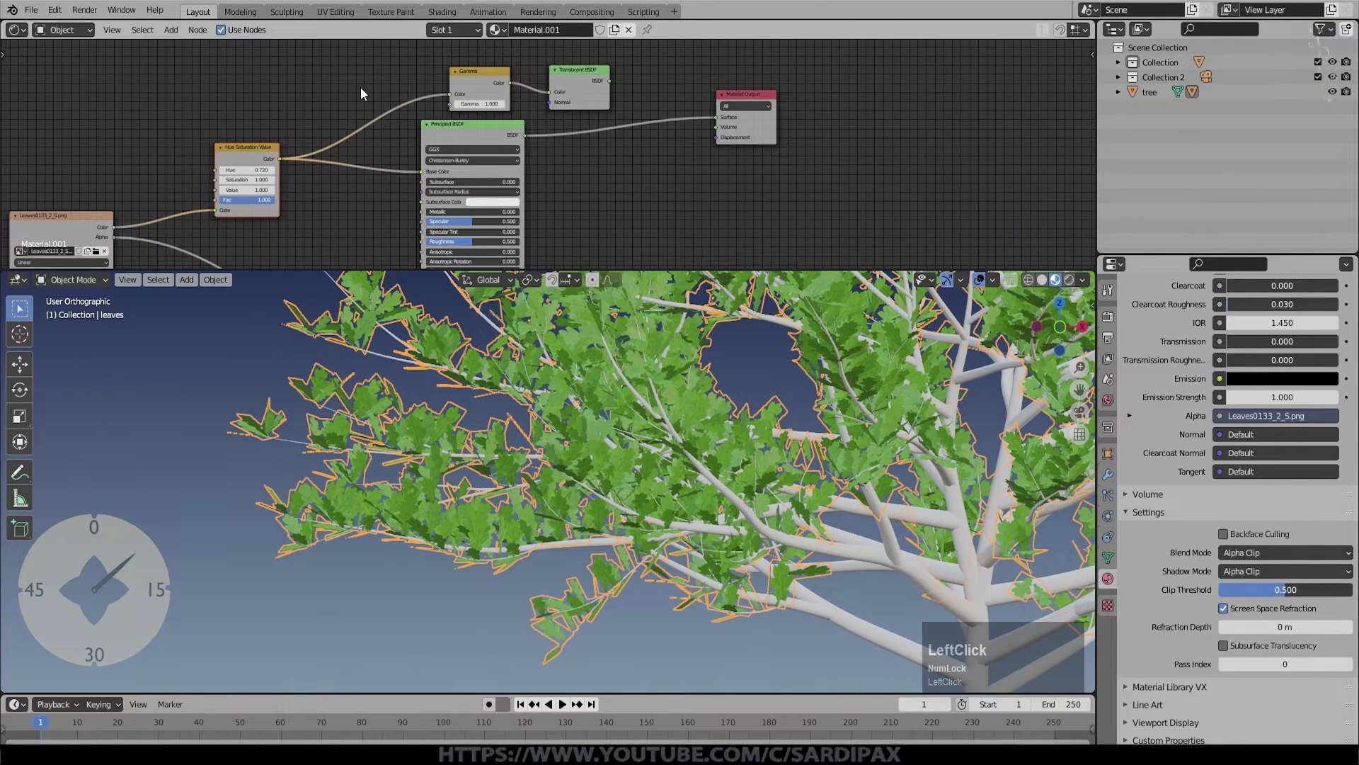
# Step: Insert a Gamma node at 1.800 before the Principled Base Color
pyautogui.click(379, 145)
pyautogui.click(369, 126)
pyautogui.rightClick(362, 97)
pyautogui.click(498, 75)
pyautogui.press('shift+d')
pyautogui.click(345, 148)
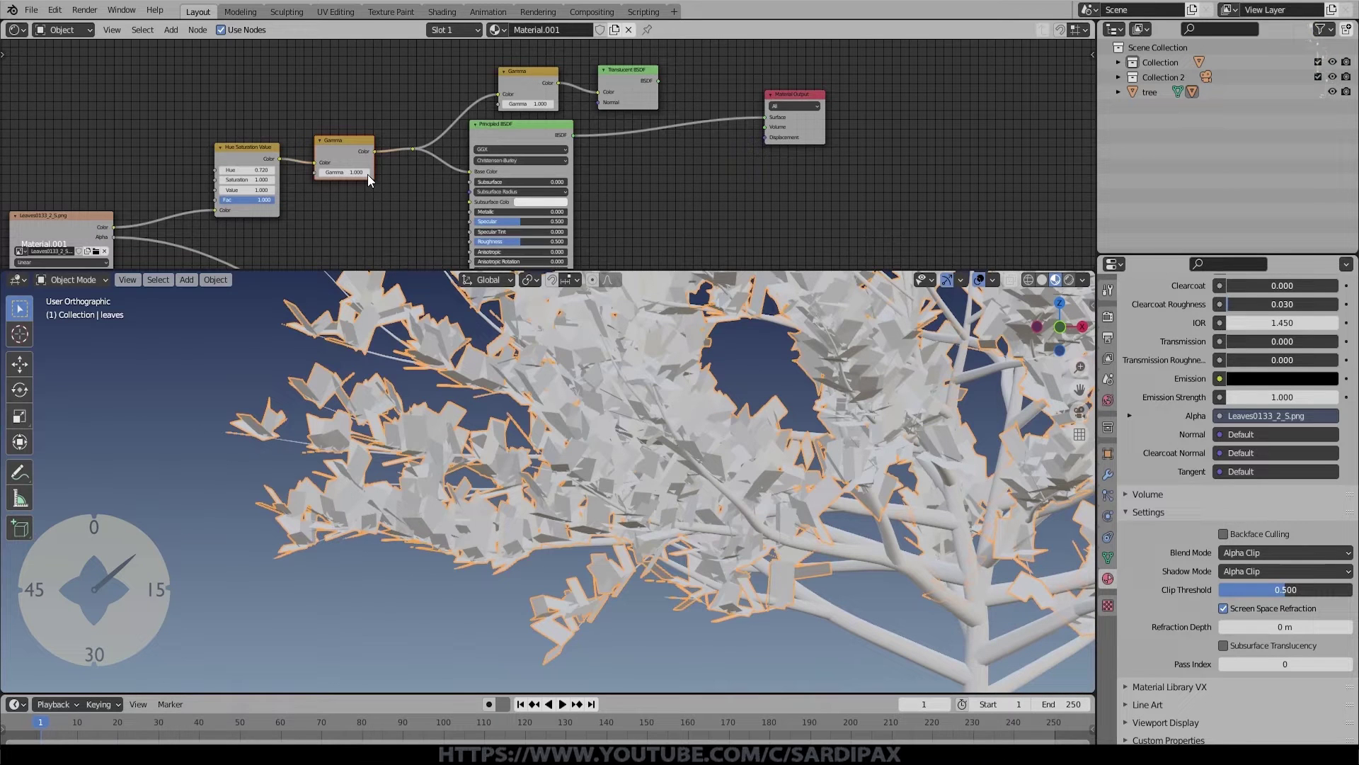
pyautogui.click(373, 180)
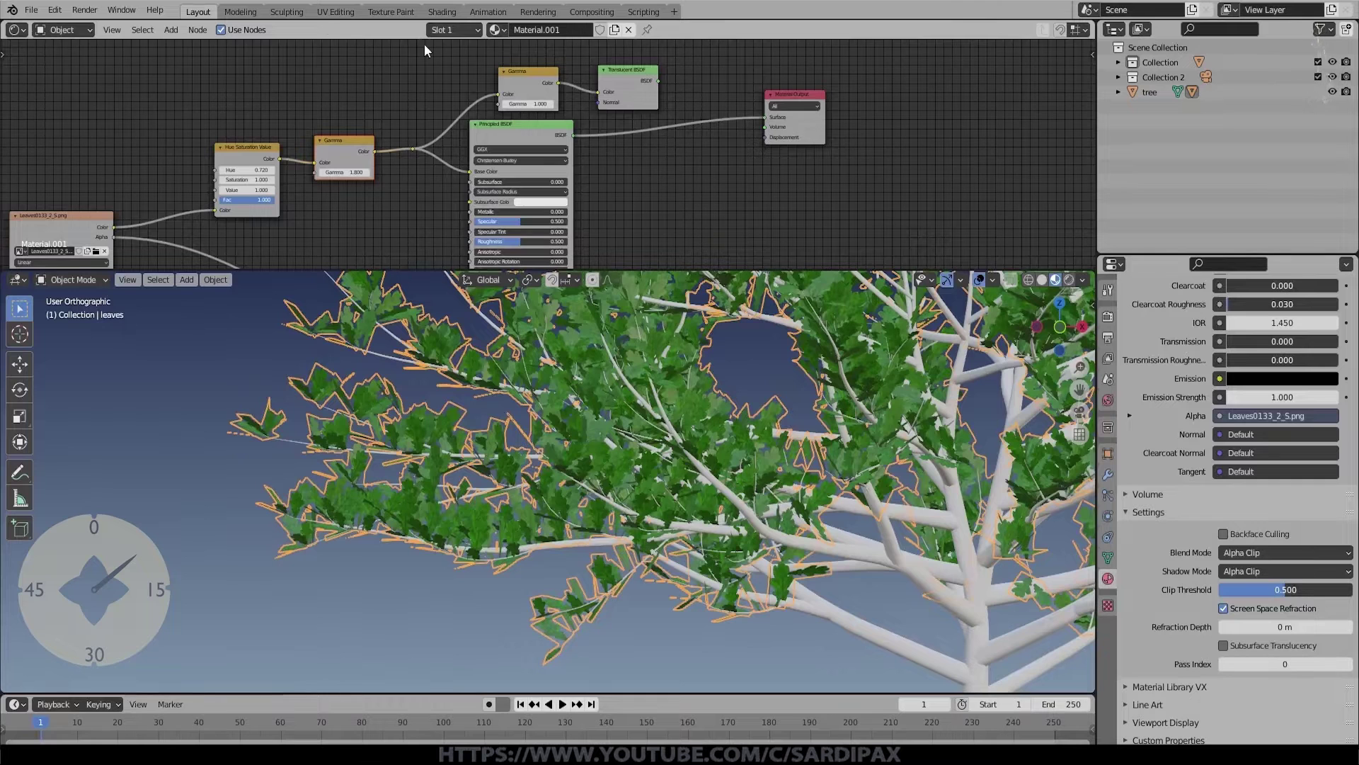
# Step: Join Translucent and Principled with an Add Shader and set the translucent Gamma to 1.400
pyautogui.click(202, 111)
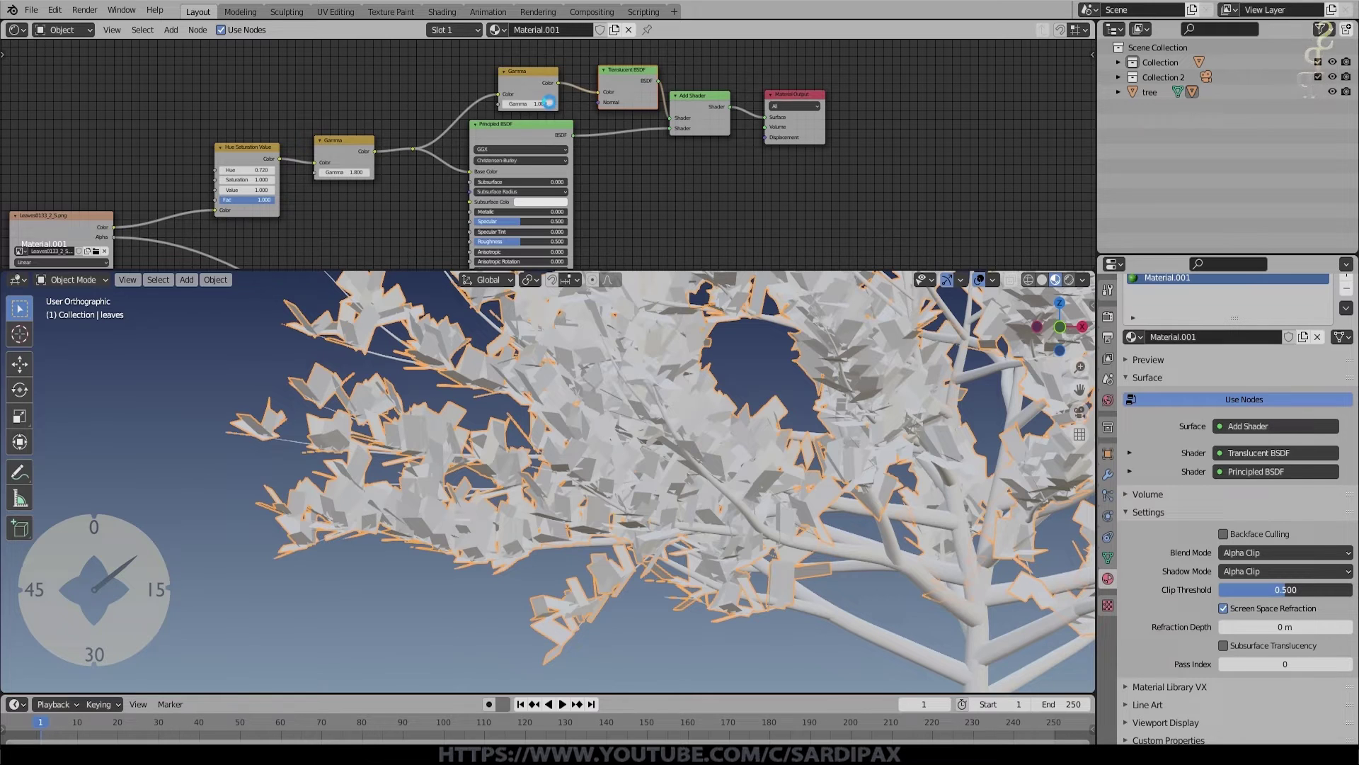
pyautogui.click(557, 110)
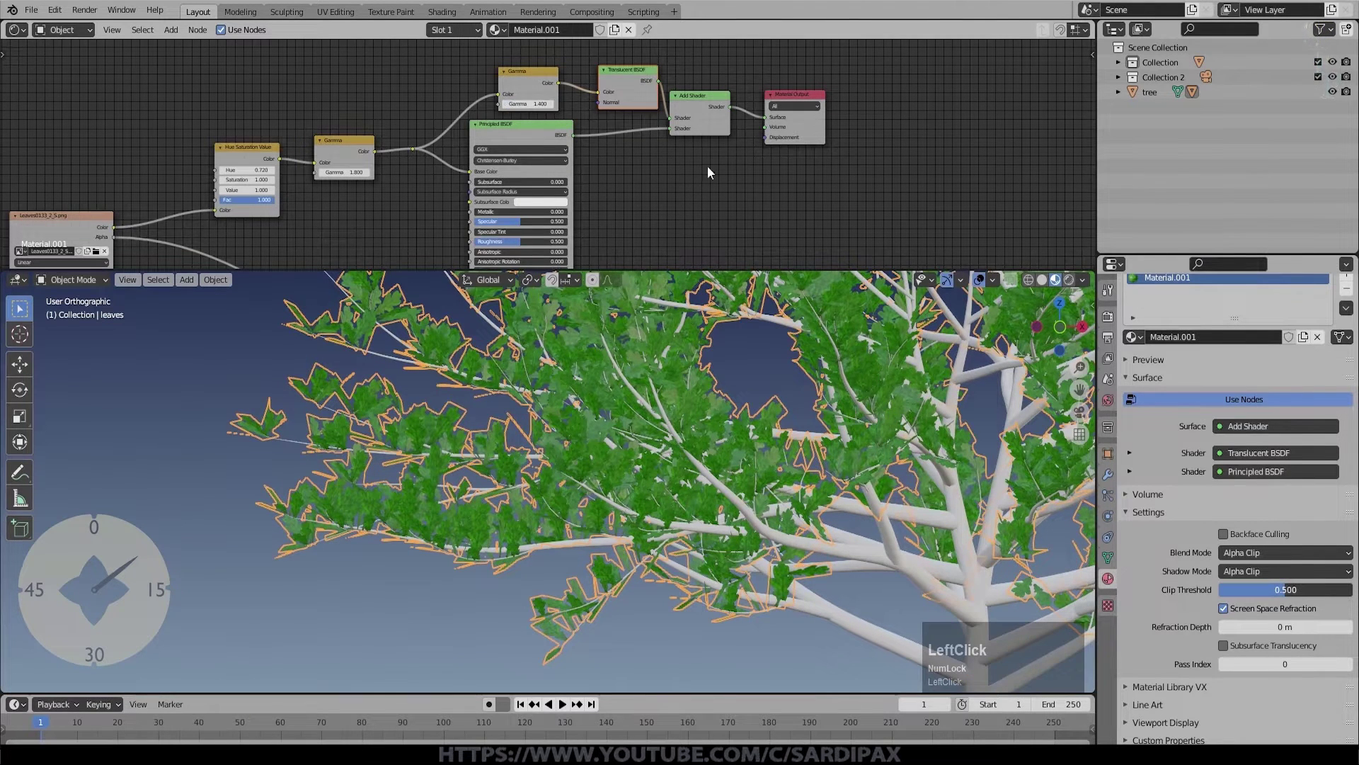
pyautogui.middleClick(635, 218)
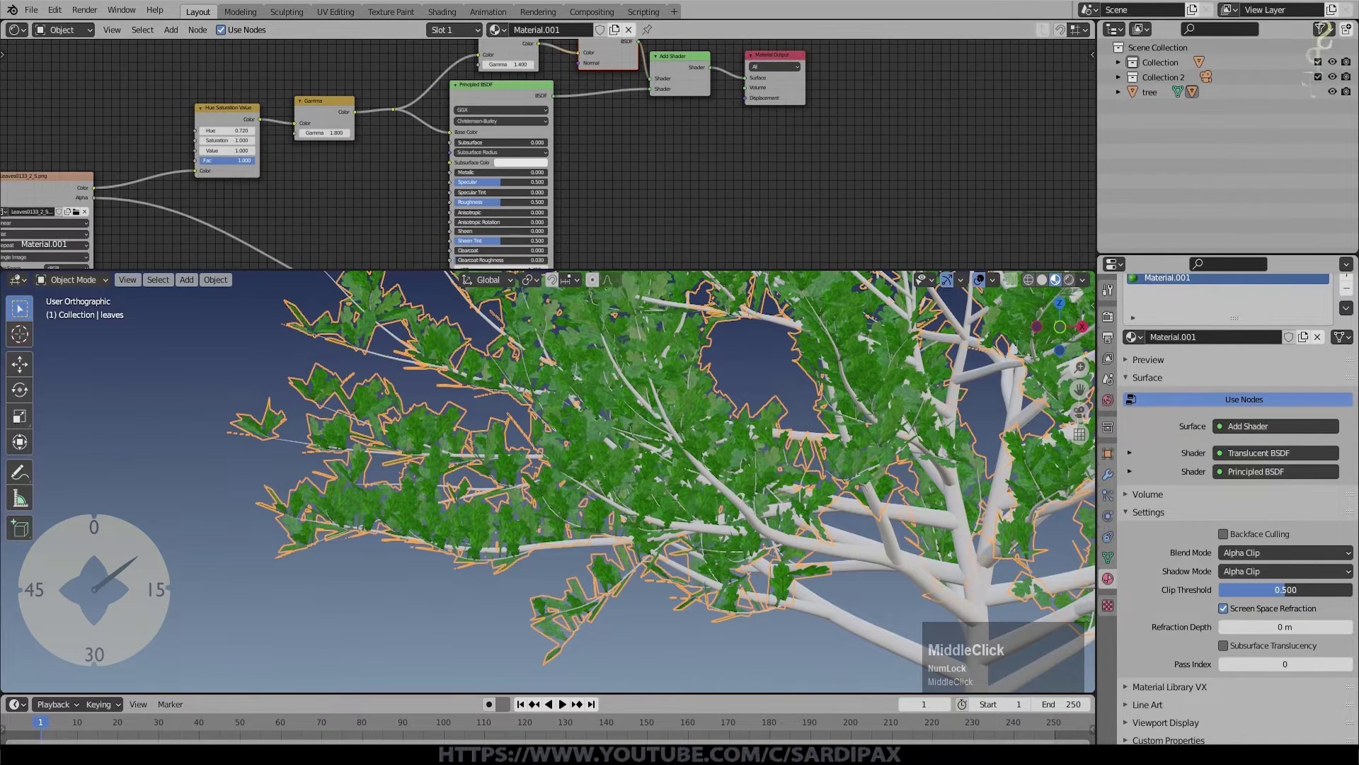
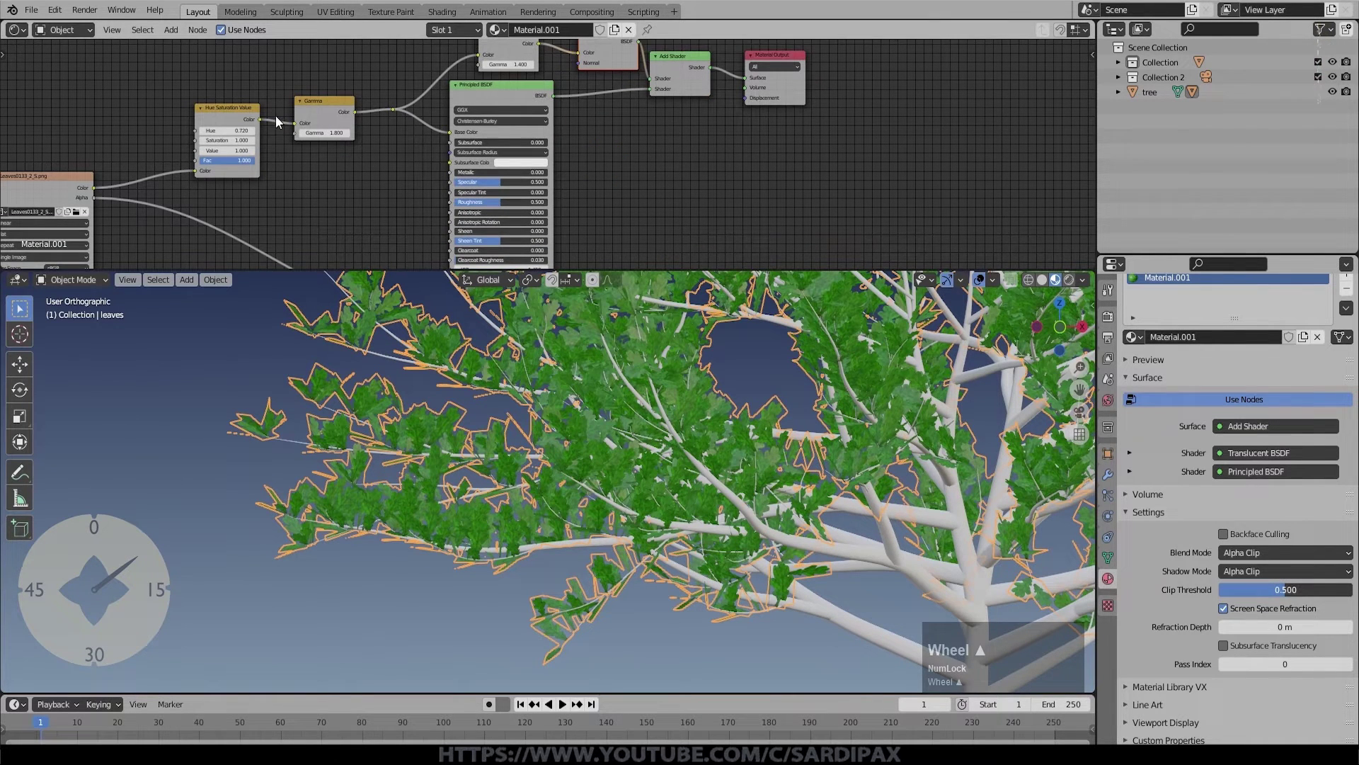
pyautogui.middleClick(403, 150)
# Step: Set the ColorRamp to B-Spline and move its dark stop
pyautogui.click(168, 39)
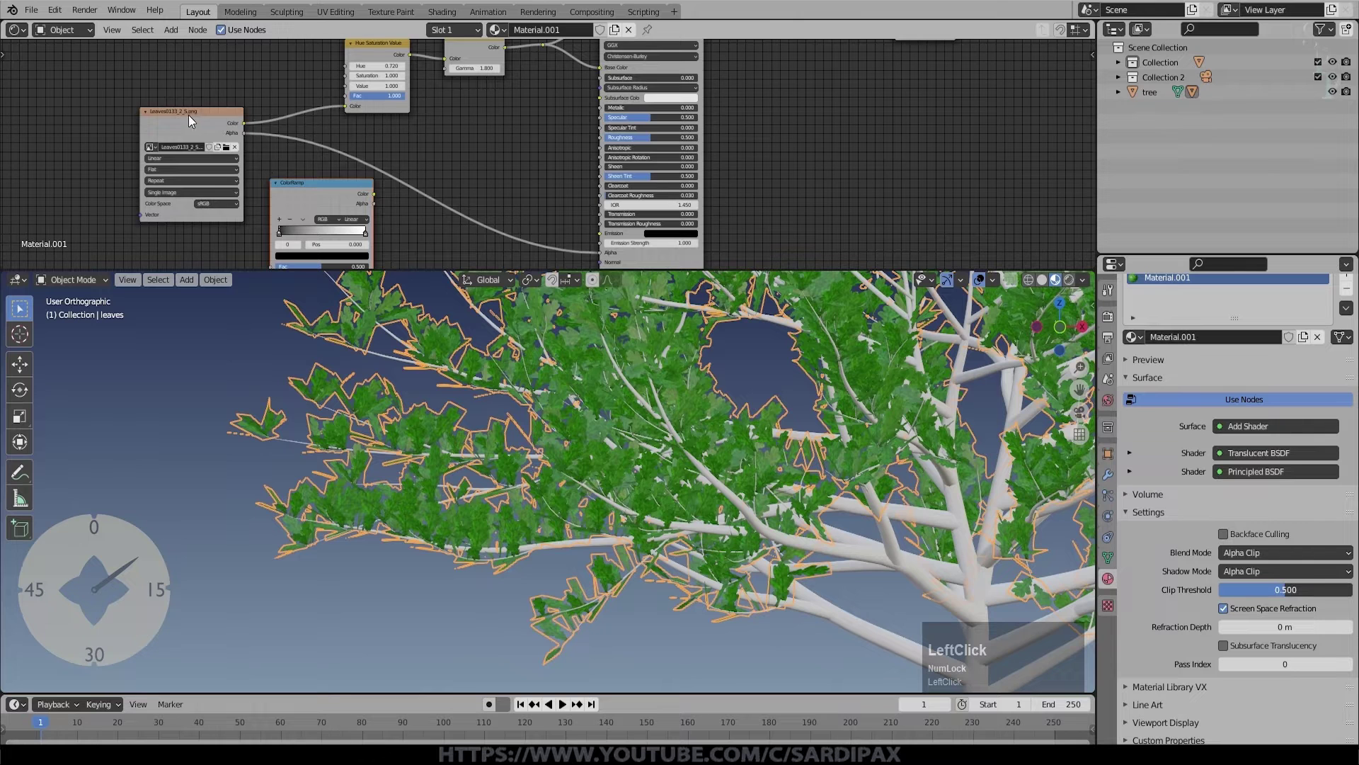
pyautogui.middleClick(262, 153)
pyautogui.click(286, 78)
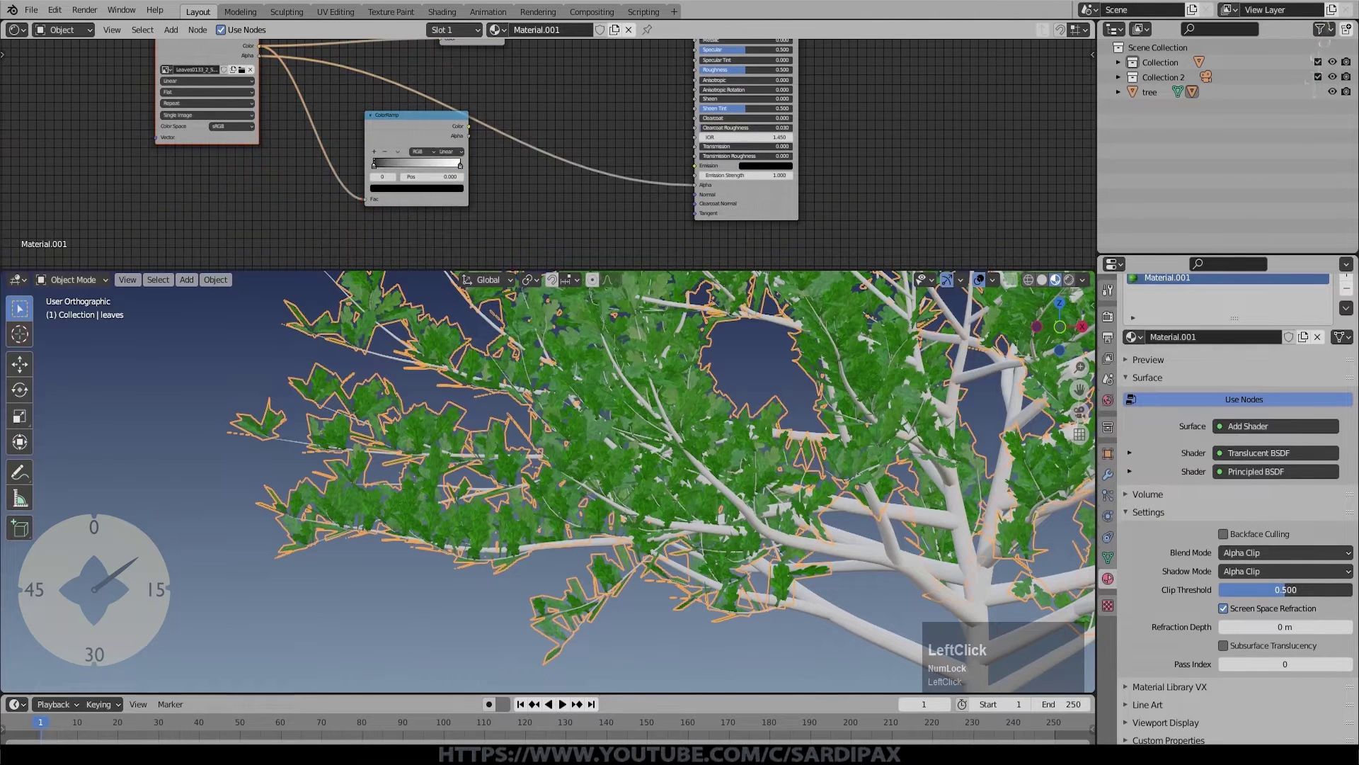
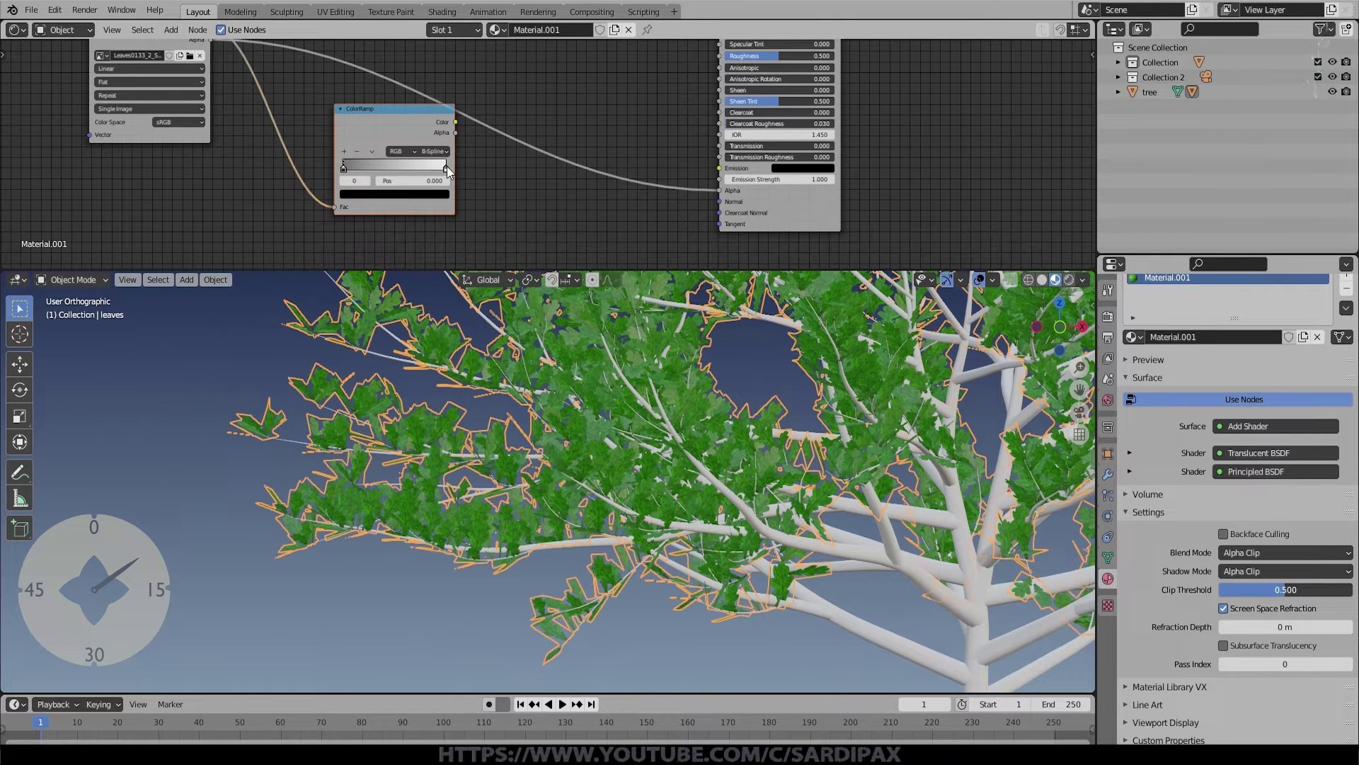
pyautogui.click(443, 172)
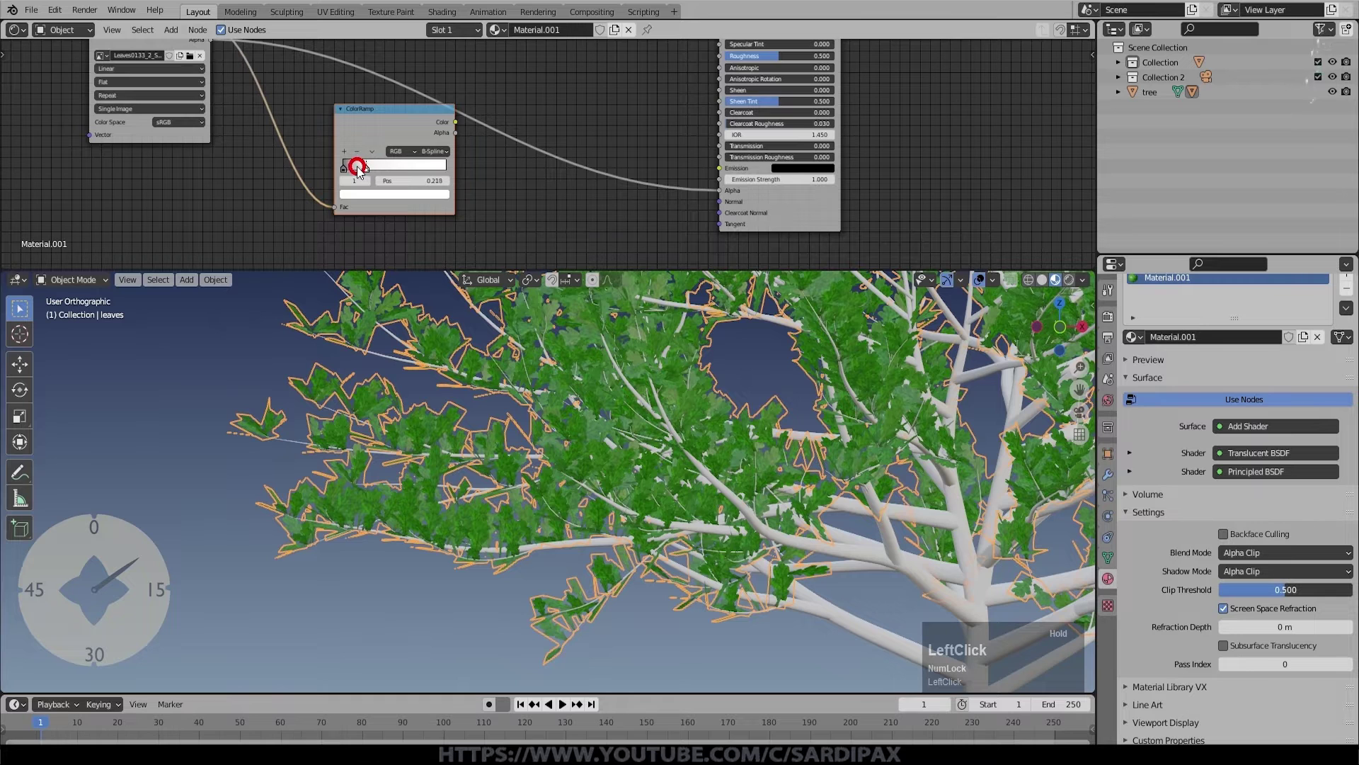
# Step: Add a Bump node into Principled Normal with Strength 0.1 and Invert enabled
pyautogui.click(366, 174)
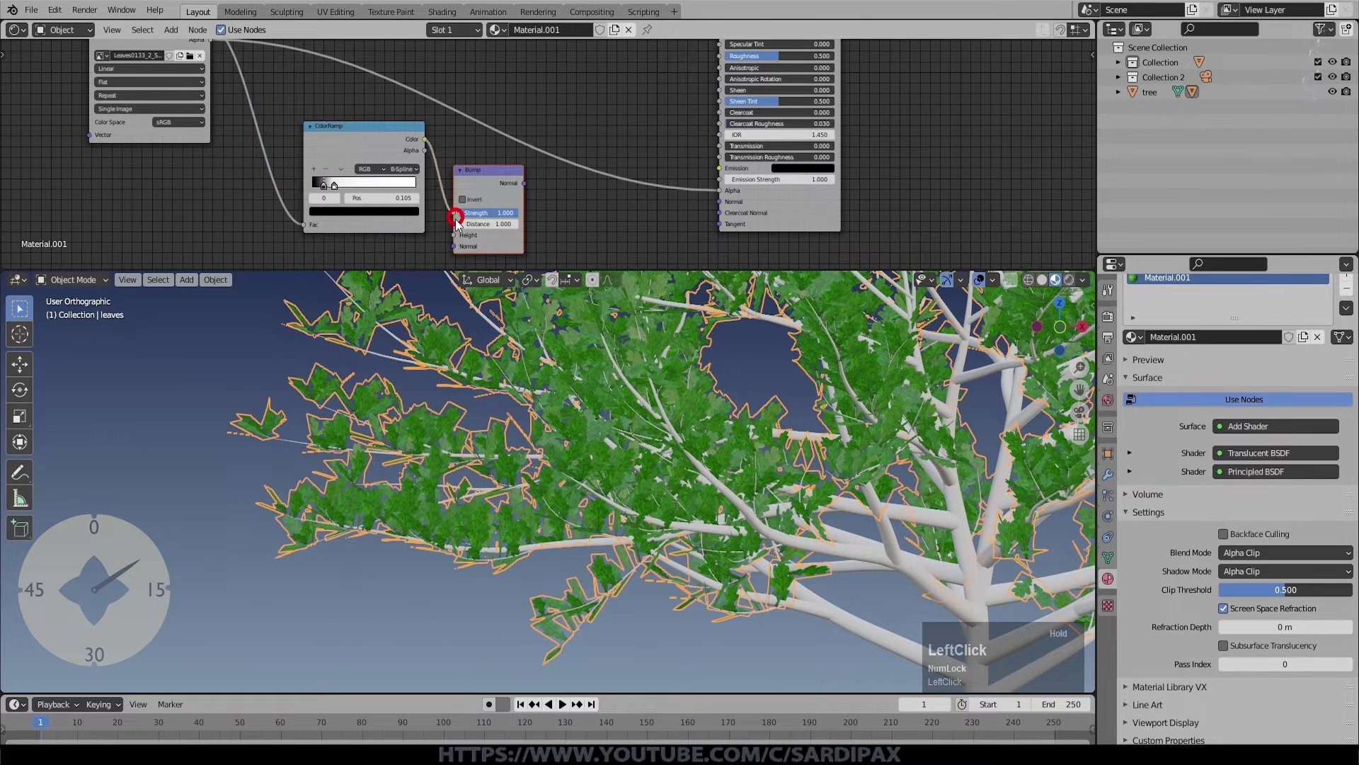
pyautogui.press('KP_Decimal')
pyautogui.press('KP_1')
pyautogui.press('KP_Enter')
pyautogui.click(478, 202)
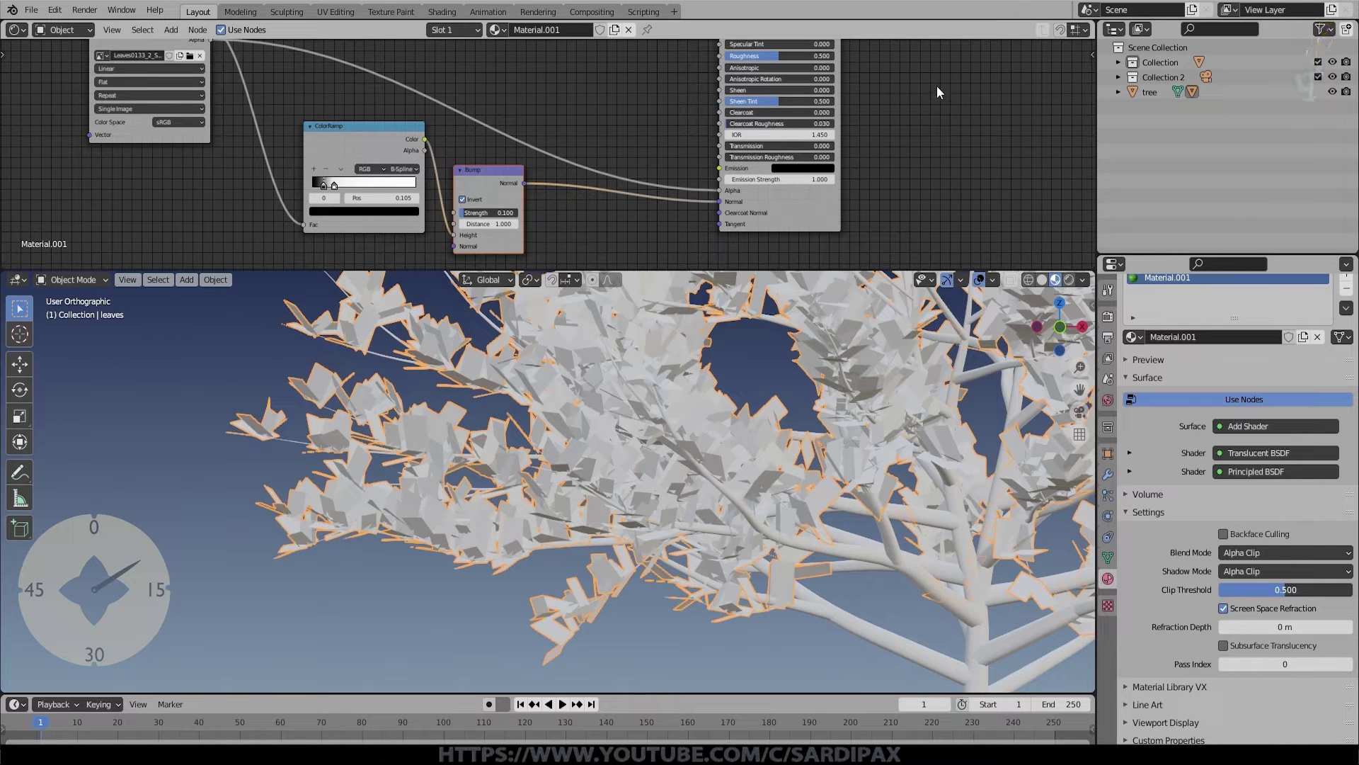
pyautogui.middleClick(940, 91)
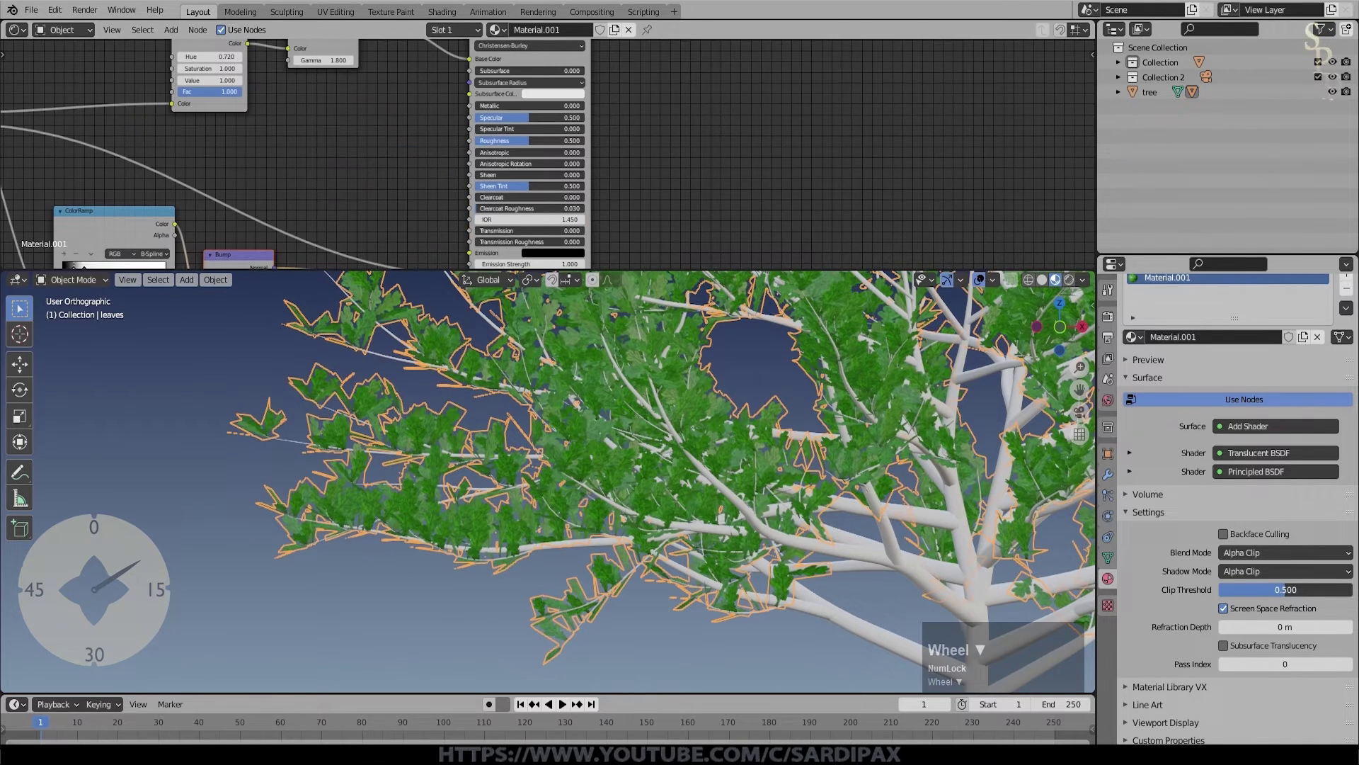
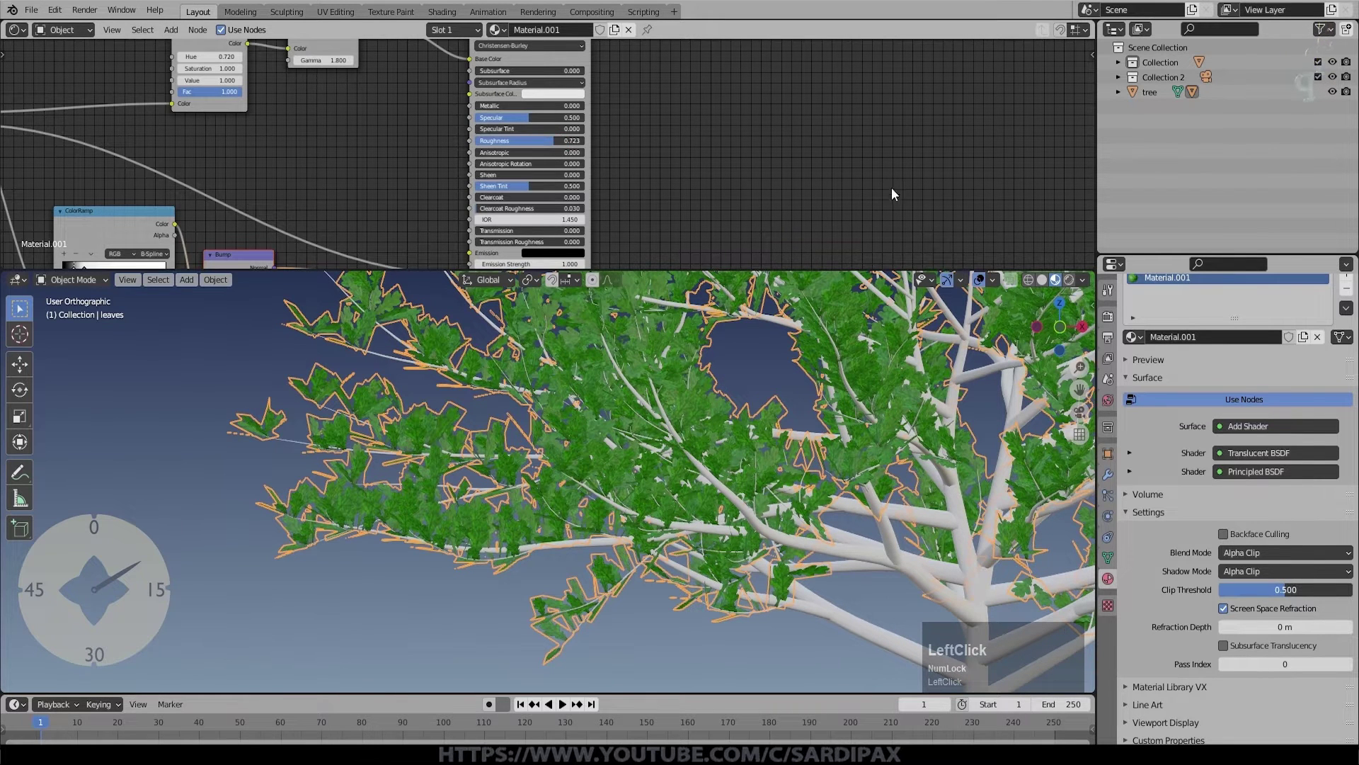
# Step: Set Roughness to 0.723 and add a Noise Texture node feeding the Add math node
pyautogui.middleClick(878, 396)
pyautogui.scroll(-3)
pyautogui.doubleClick(287, 274)
pyautogui.scroll(3)
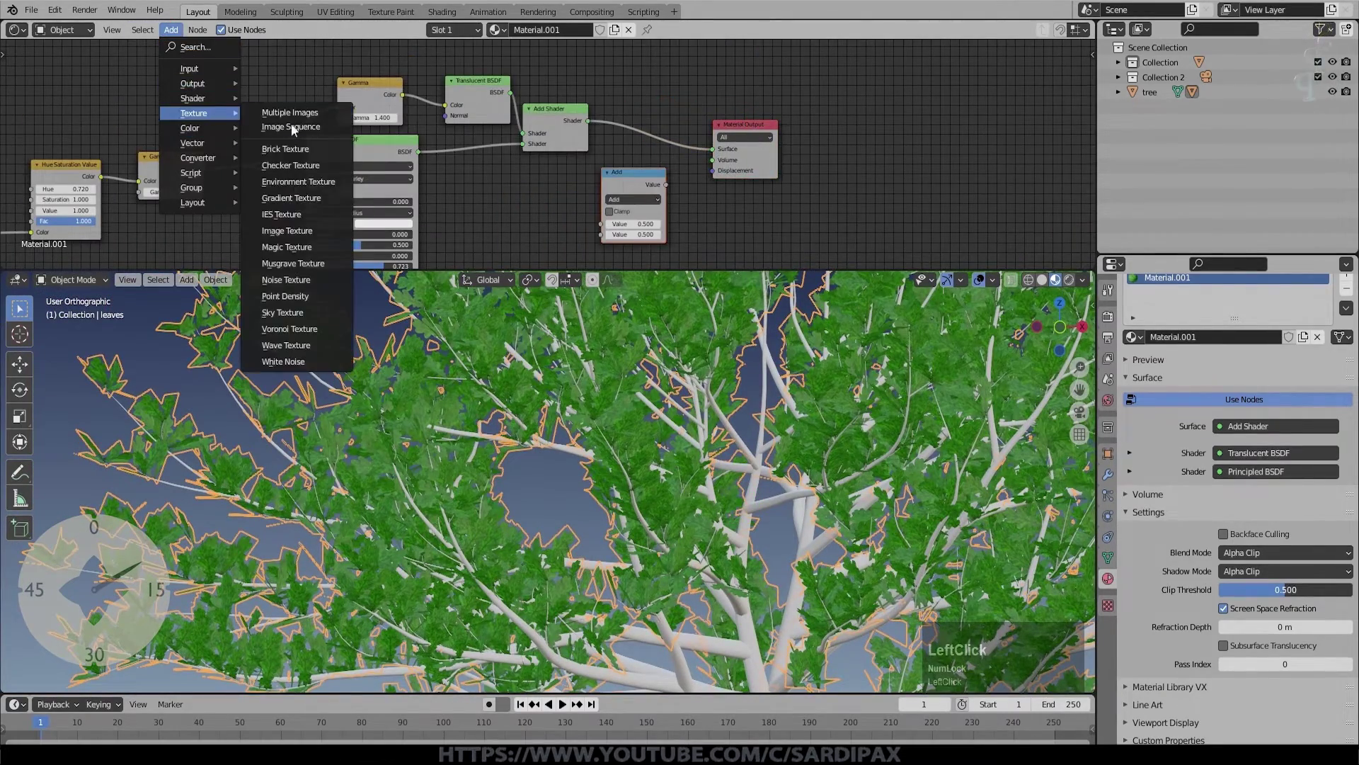
pyautogui.click(309, 285)
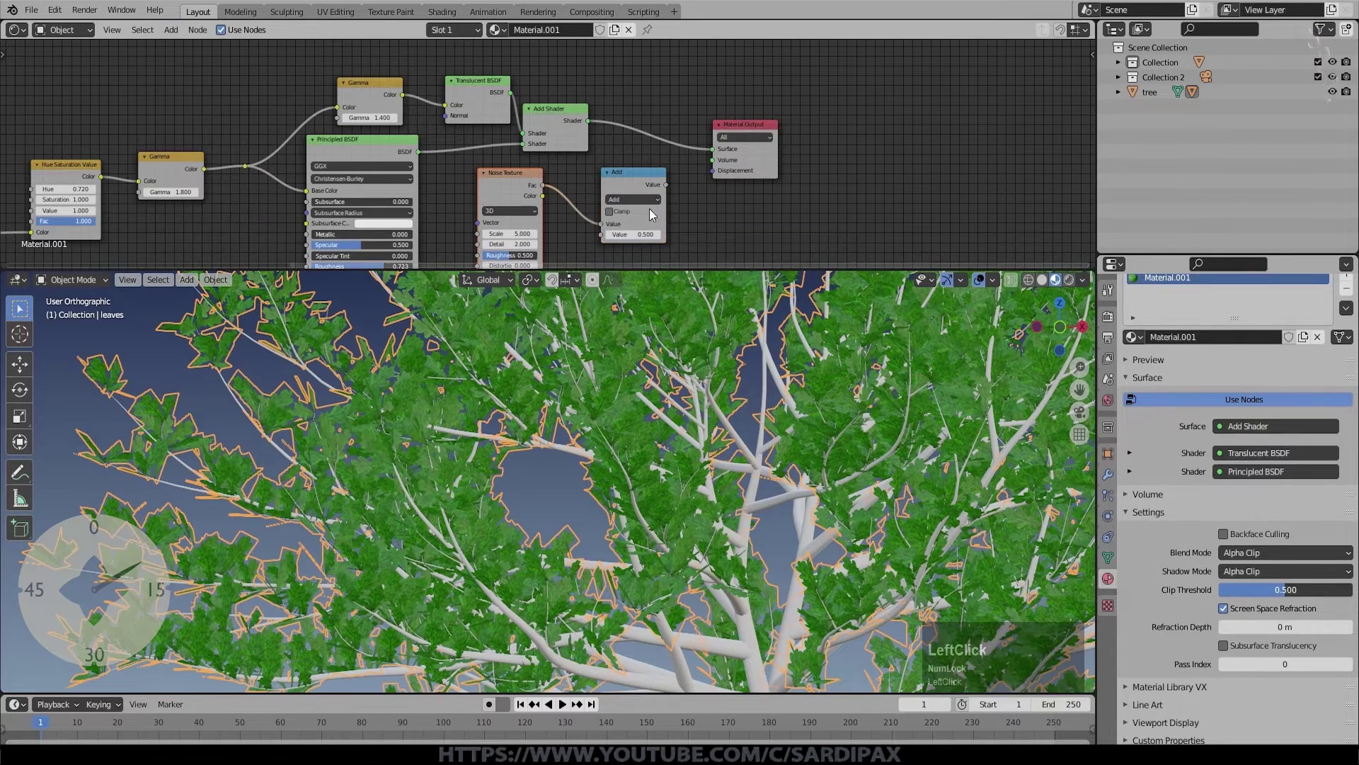
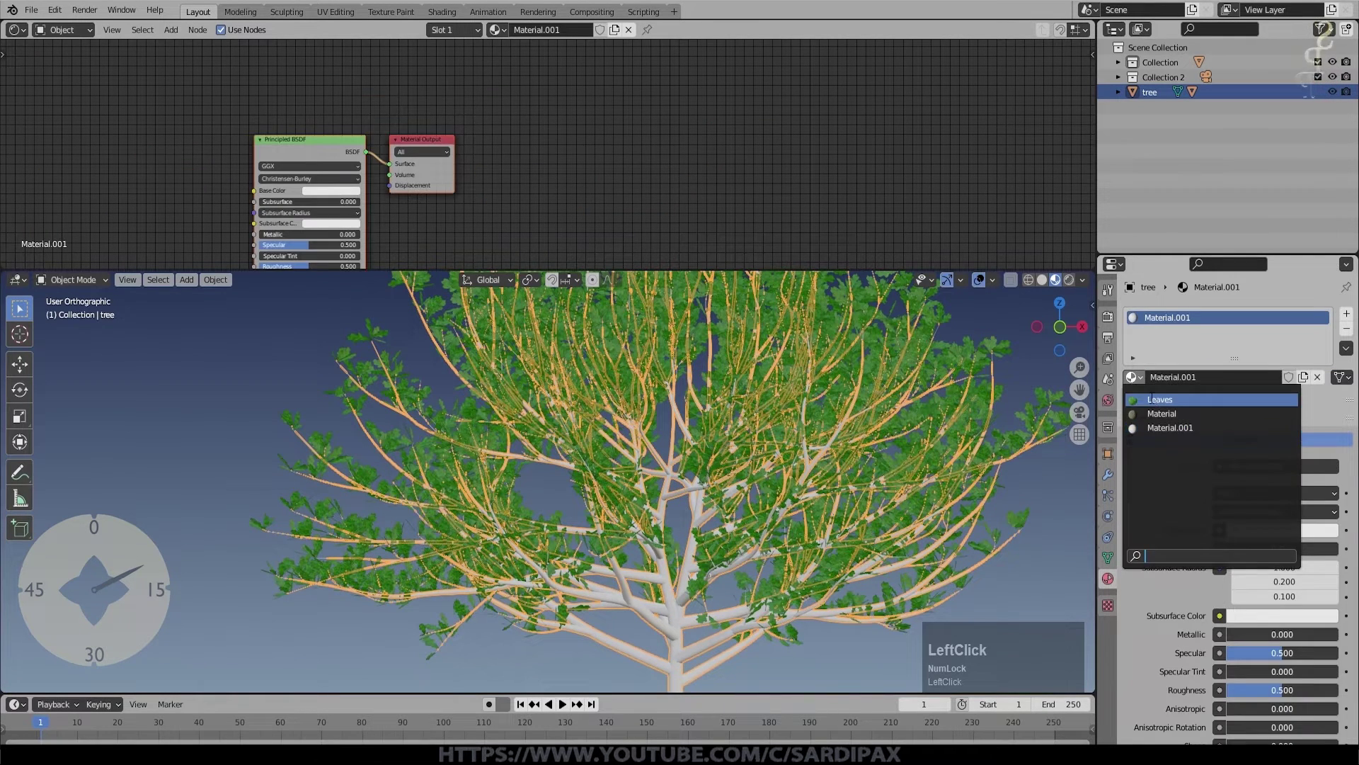
# Step: Name the tree's material Bark
pyautogui.write('ark')
pyautogui.press('Return')
pyautogui.press('Return')
pyautogui.middleClick(270, 132)
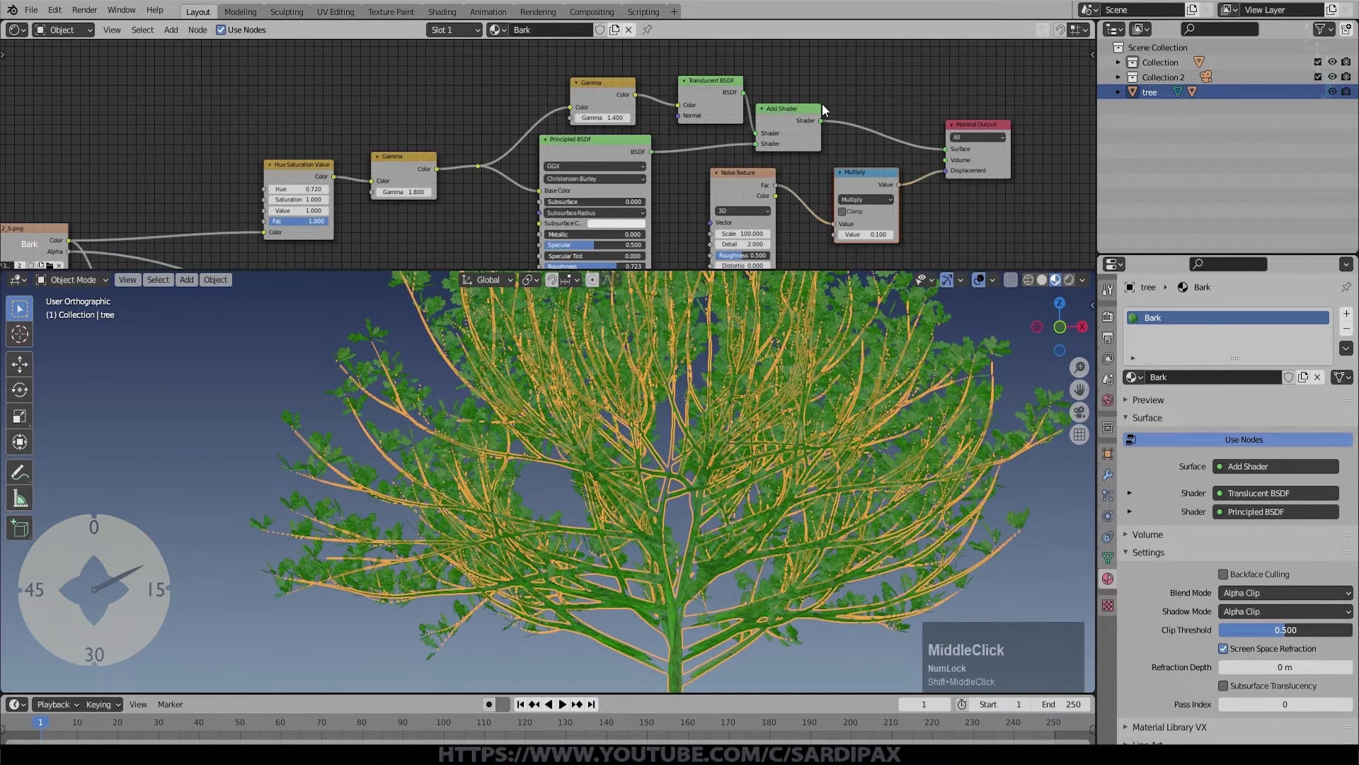
# Step: Delete the Translucent BSDF, Add Shader and extra Gamma nodes from the Bark material
pyautogui.click(805, 117)
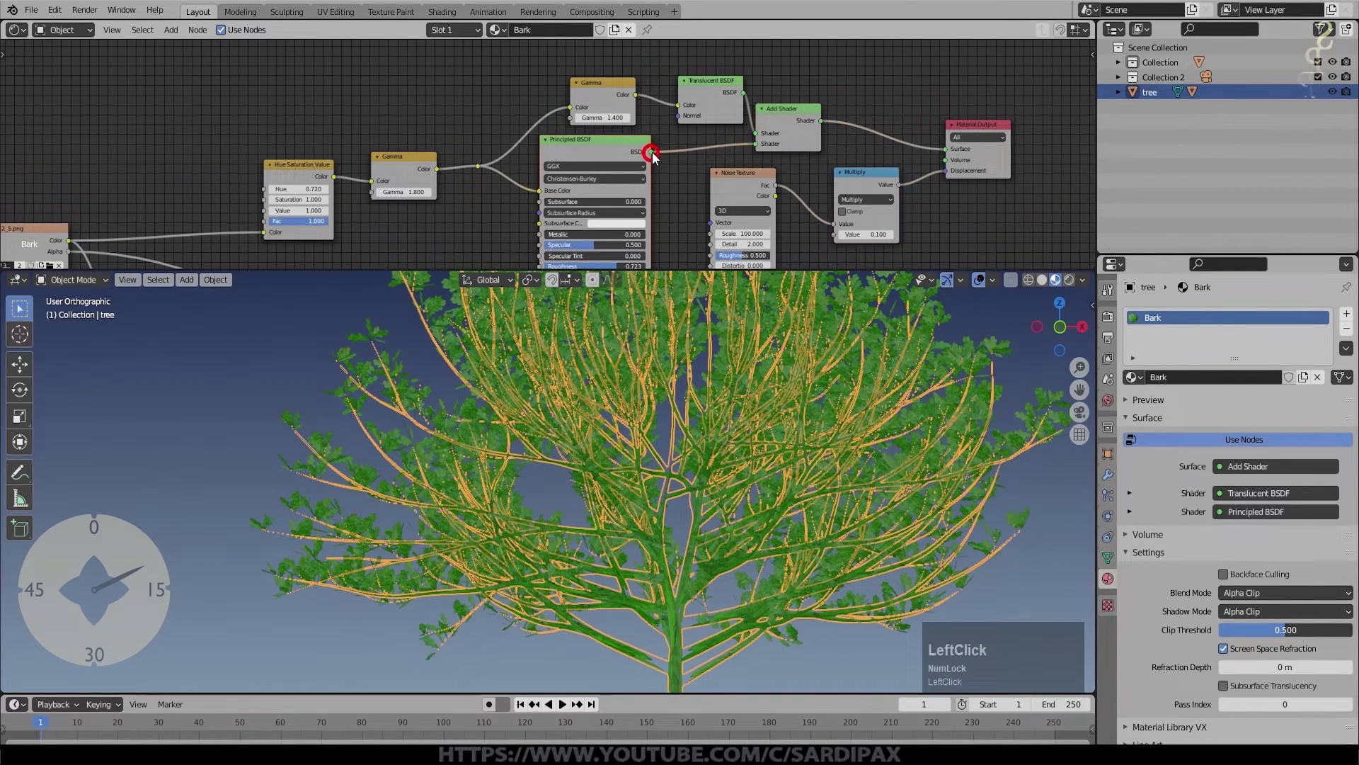
pyautogui.press('Delete')
pyautogui.click(713, 85)
pyautogui.press('Delete')
pyautogui.click(615, 88)
pyautogui.press('Delete')
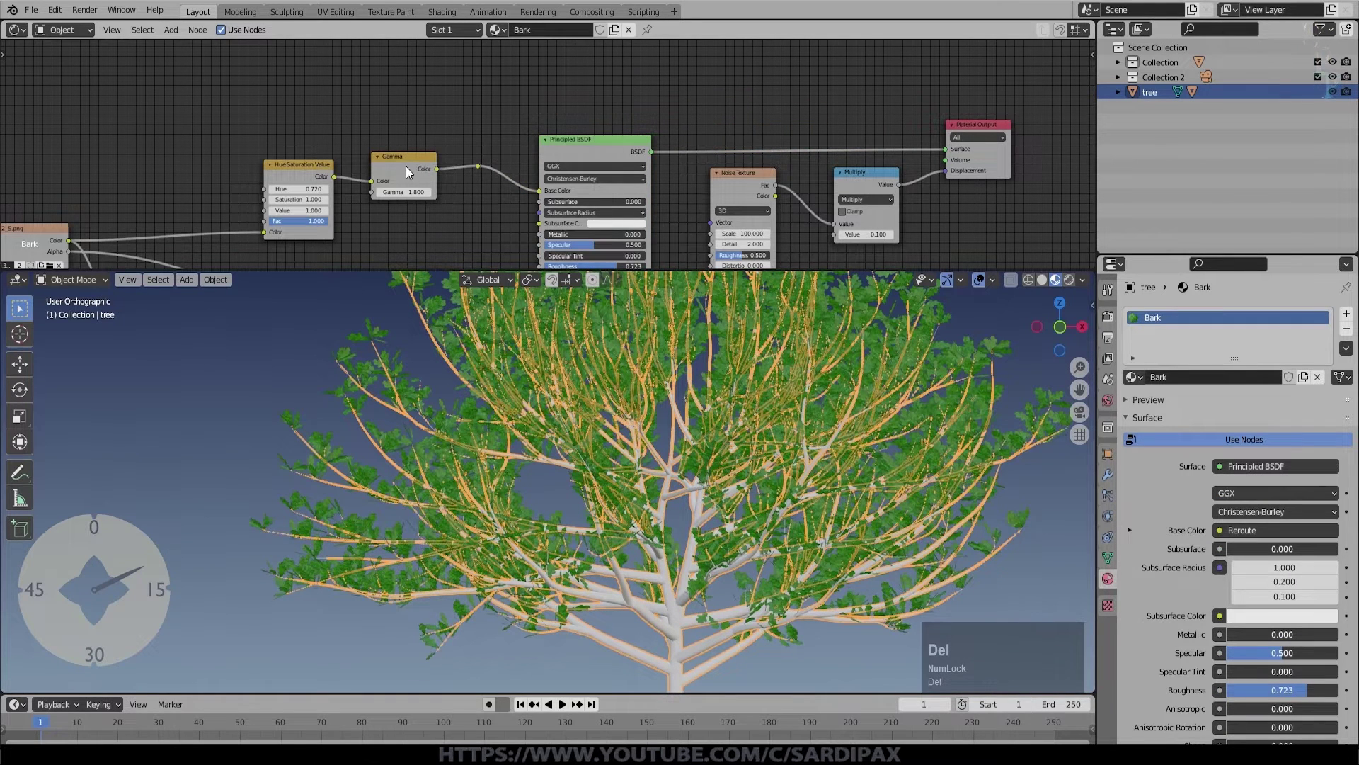
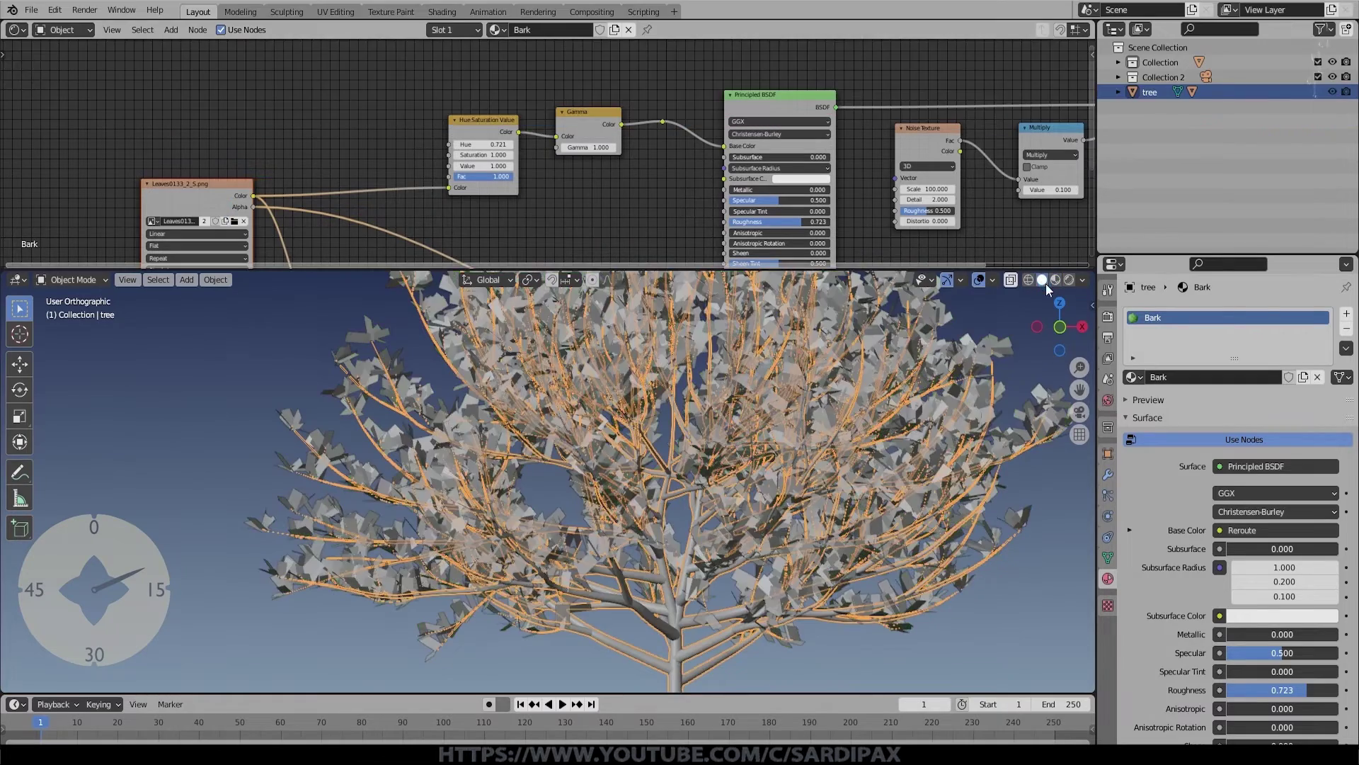
# Step: Load bark_6661.jpg into the Image Texture node and bring the trunk base into view
pyautogui.click(1045, 287)
pyautogui.doubleClick(705, 574)
pyautogui.scroll(-3)
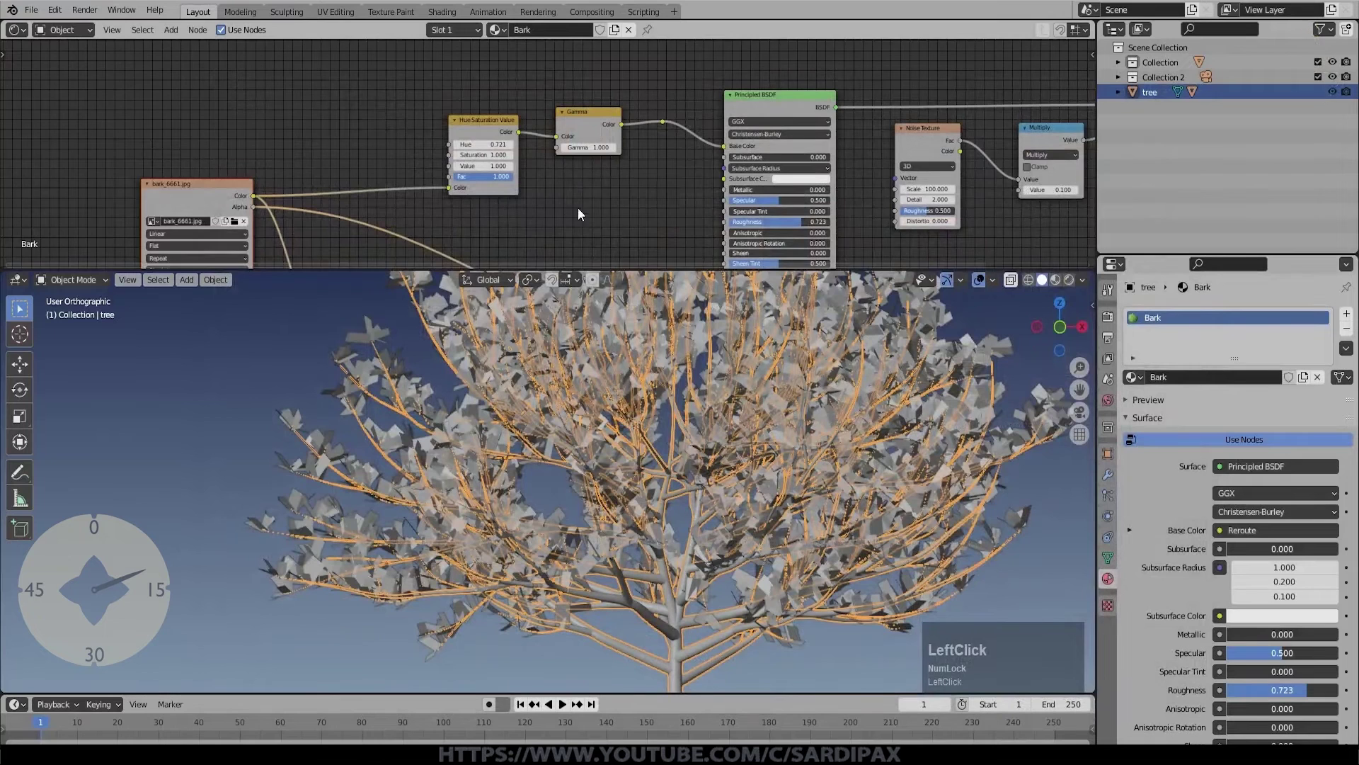
pyautogui.middleClick(561, 221)
pyautogui.scroll(-3)
pyautogui.middleClick(640, 227)
pyautogui.scroll(3)
pyautogui.middleClick(997, 343)
pyautogui.click(991, 381)
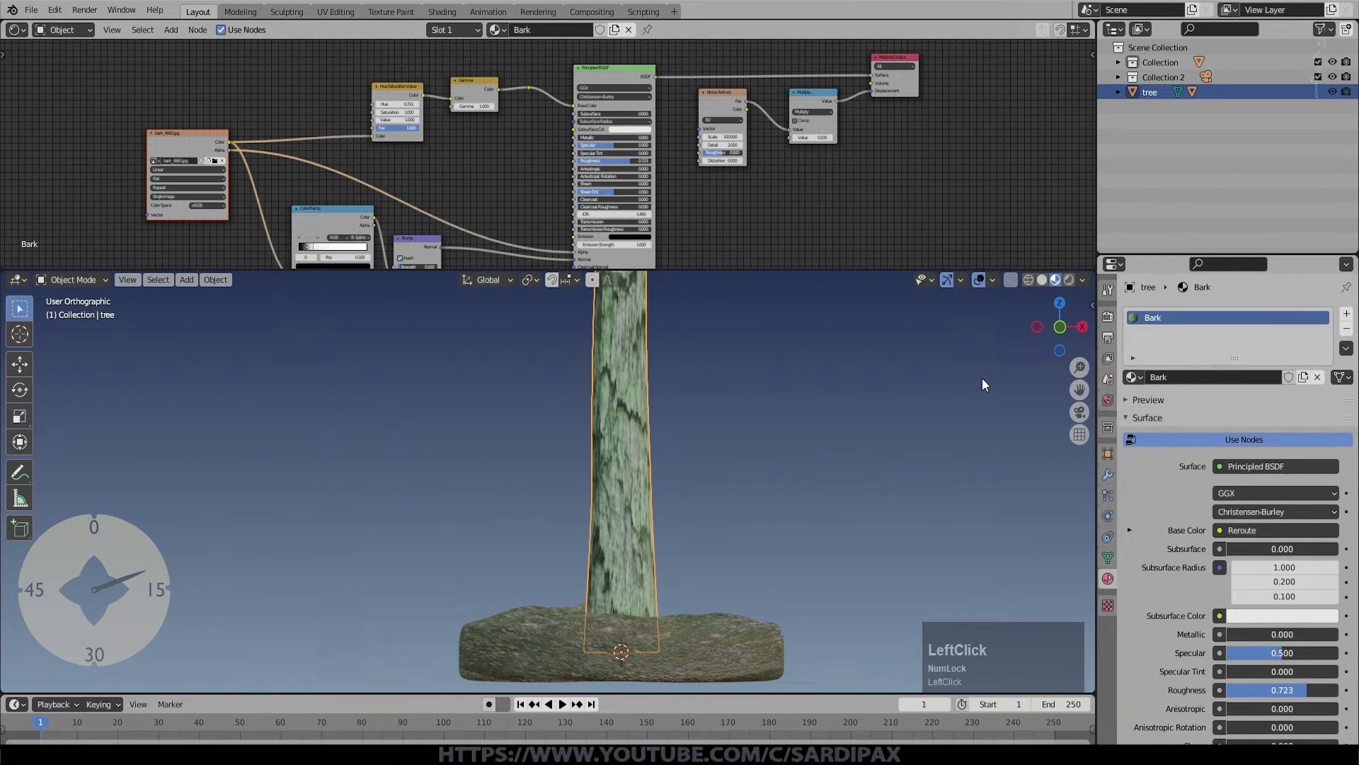
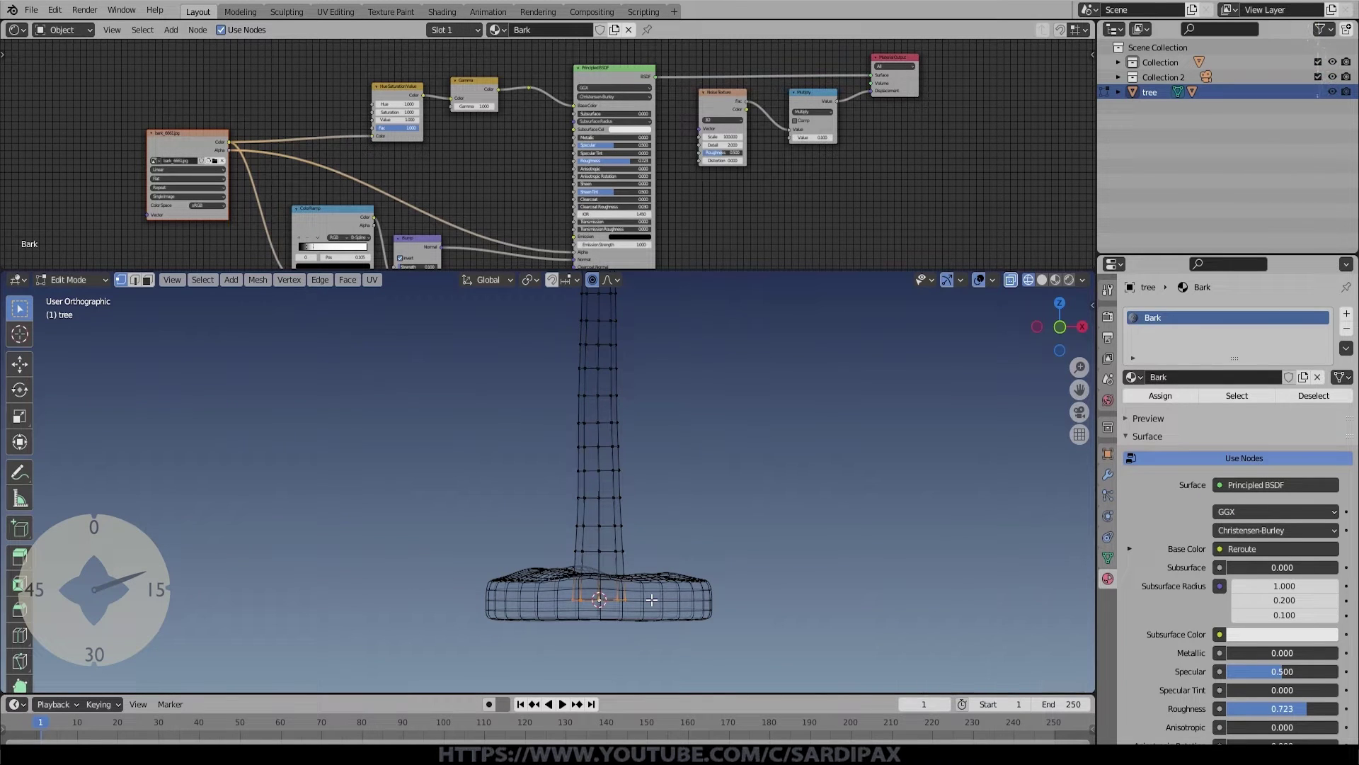
# Step: Scale the trunk-base centre vertices outward with proportional falloff to flare the trunk
pyautogui.press('o')
pyautogui.press('s')
pyautogui.scroll(-3)
pyautogui.press('Escape')
pyautogui.click(622, 286)
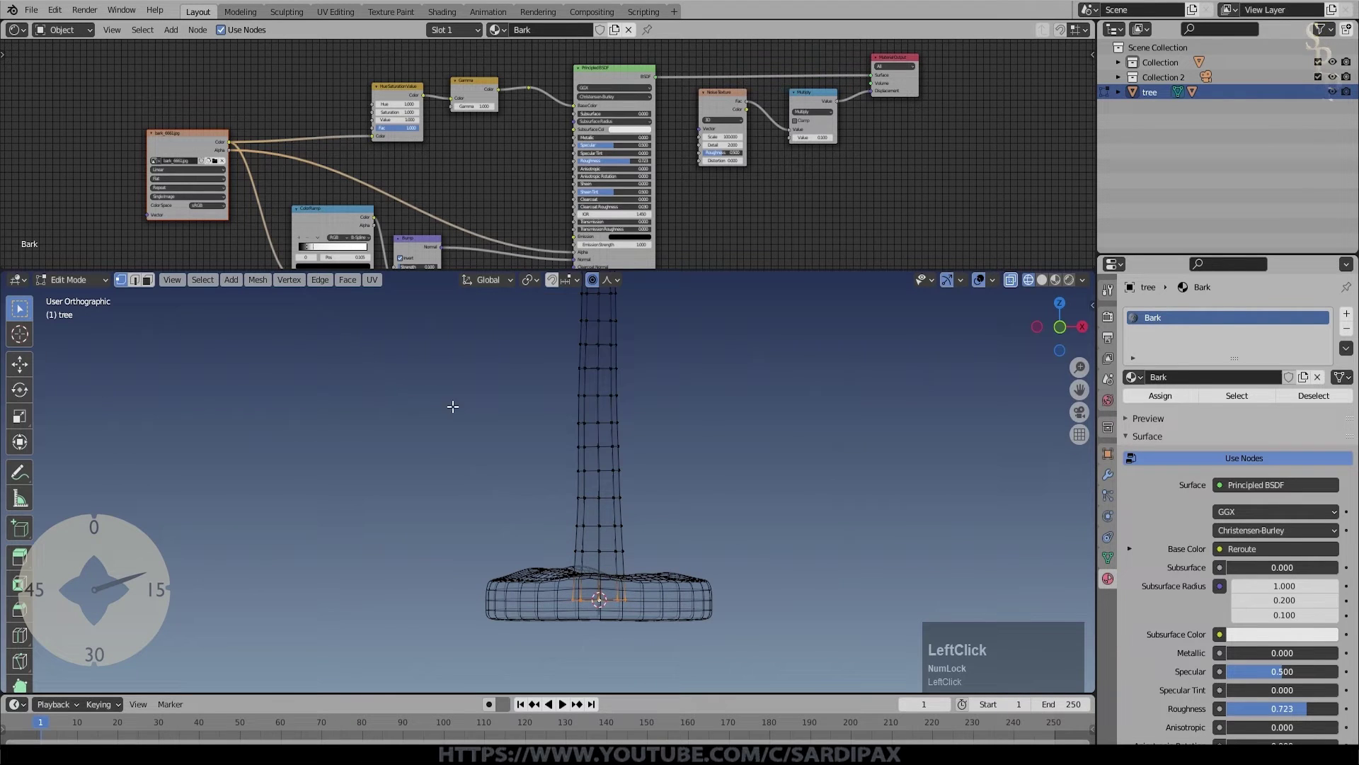
pyautogui.press('s')
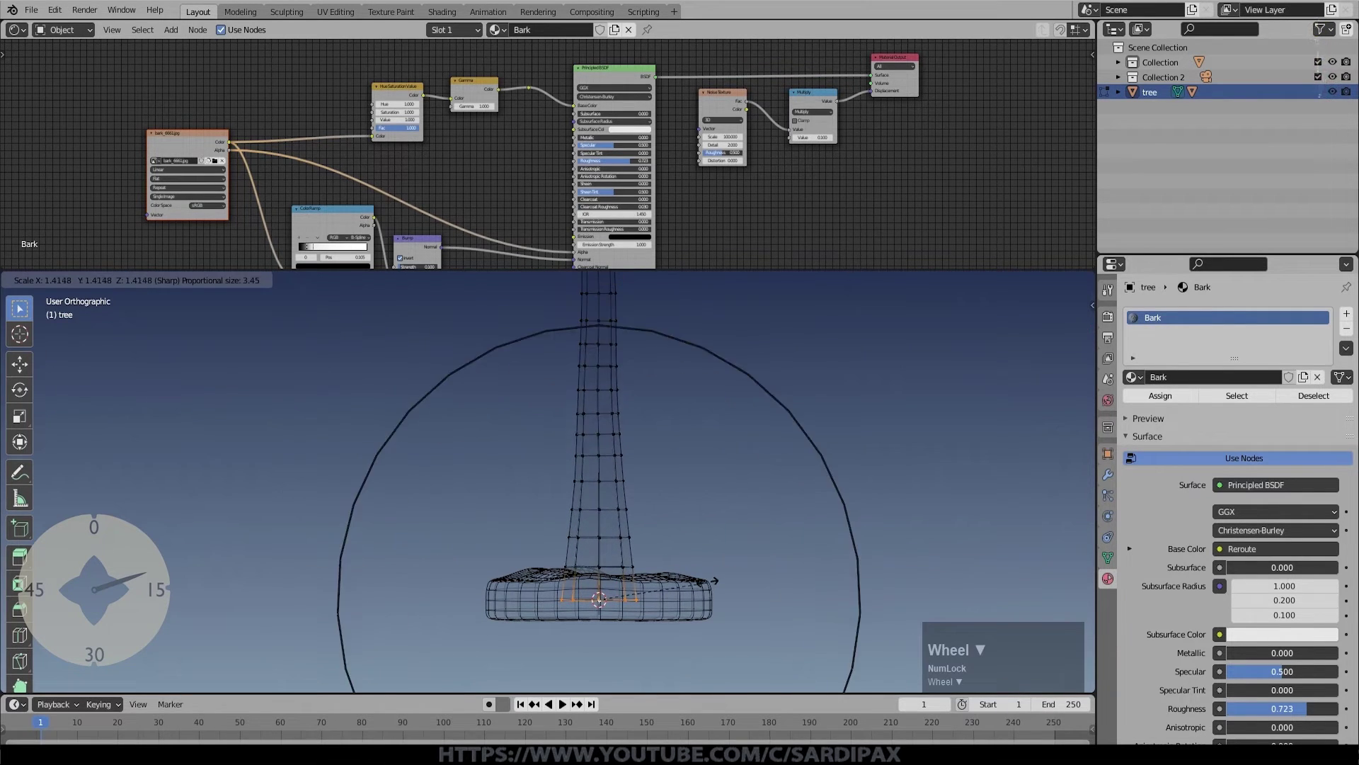
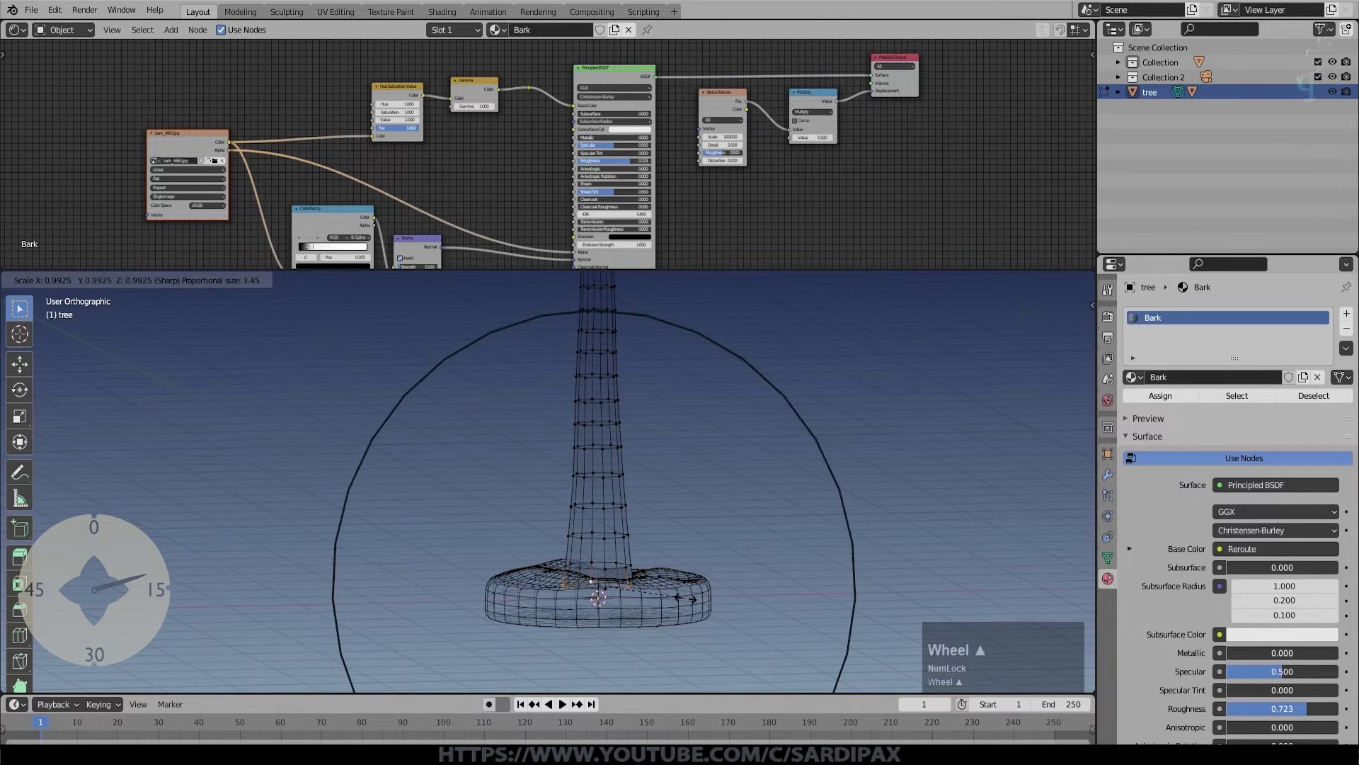
pyautogui.scroll(-3)
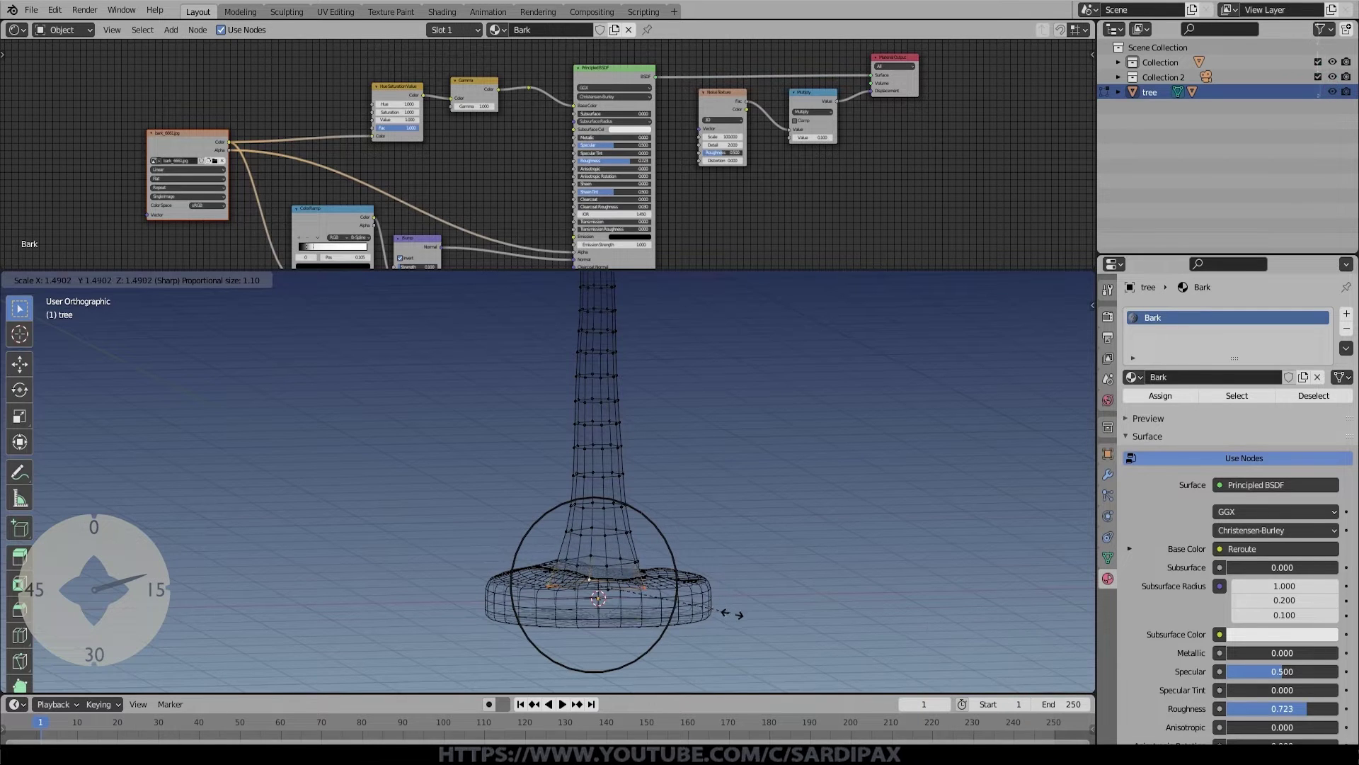
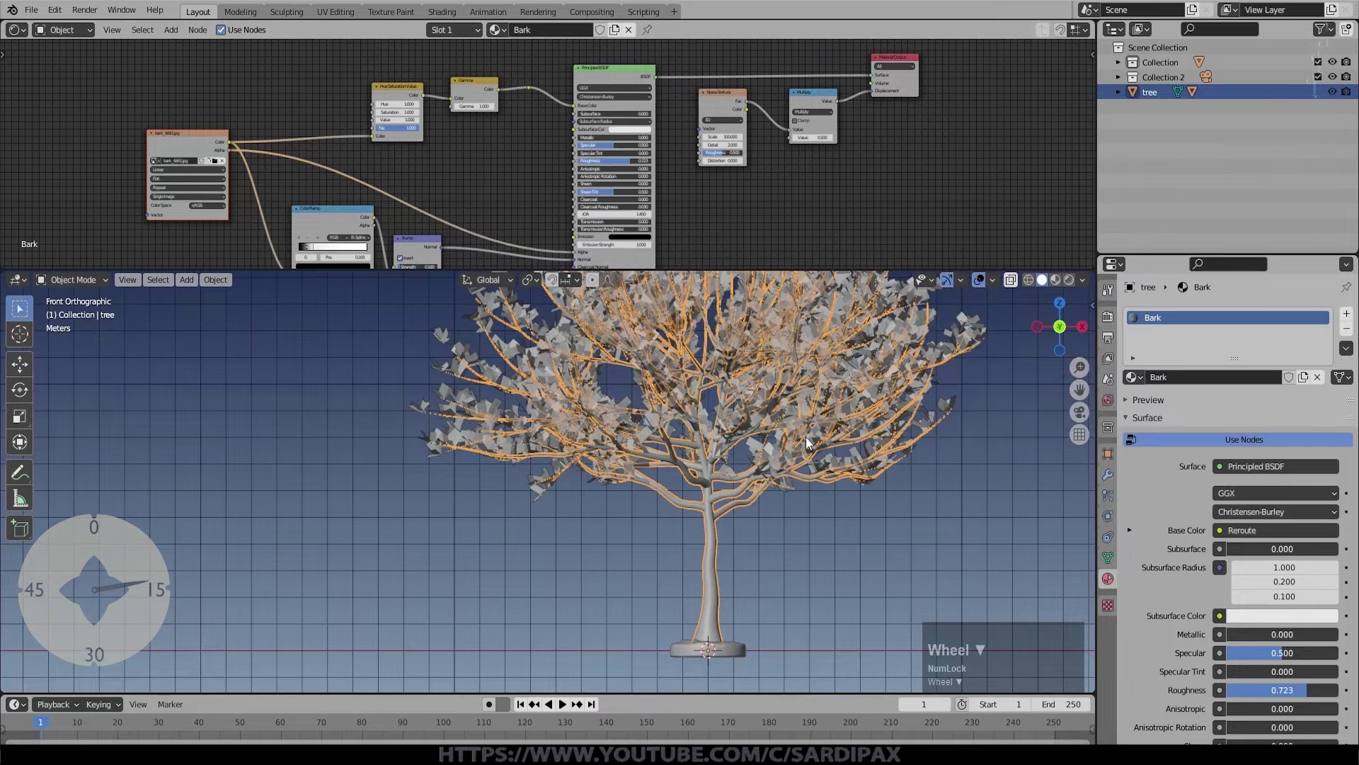
# Step: Scale the tree to about 0.52 and lift it 0.13949 m onto the platform
pyautogui.press('shift+Num_Lock')
pyautogui.scroll(-3)
pyautogui.press('s')
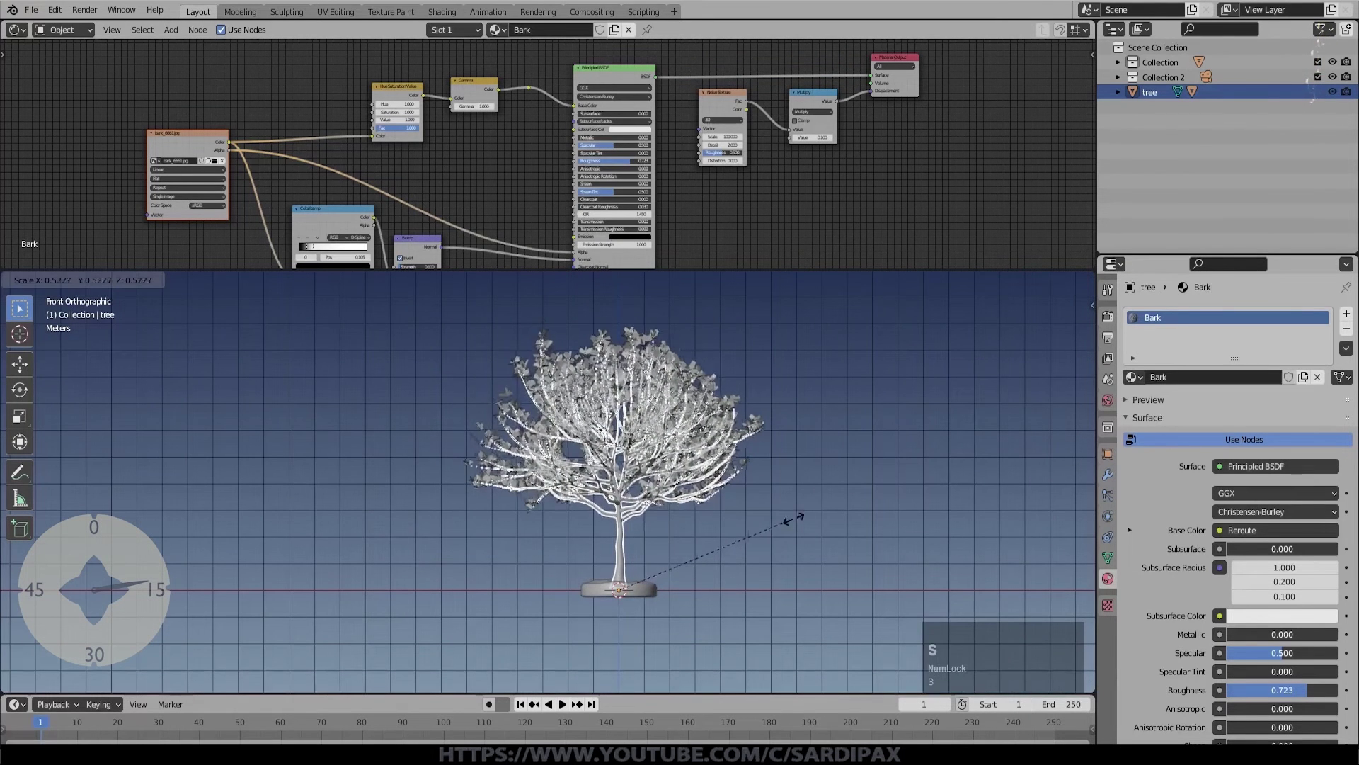
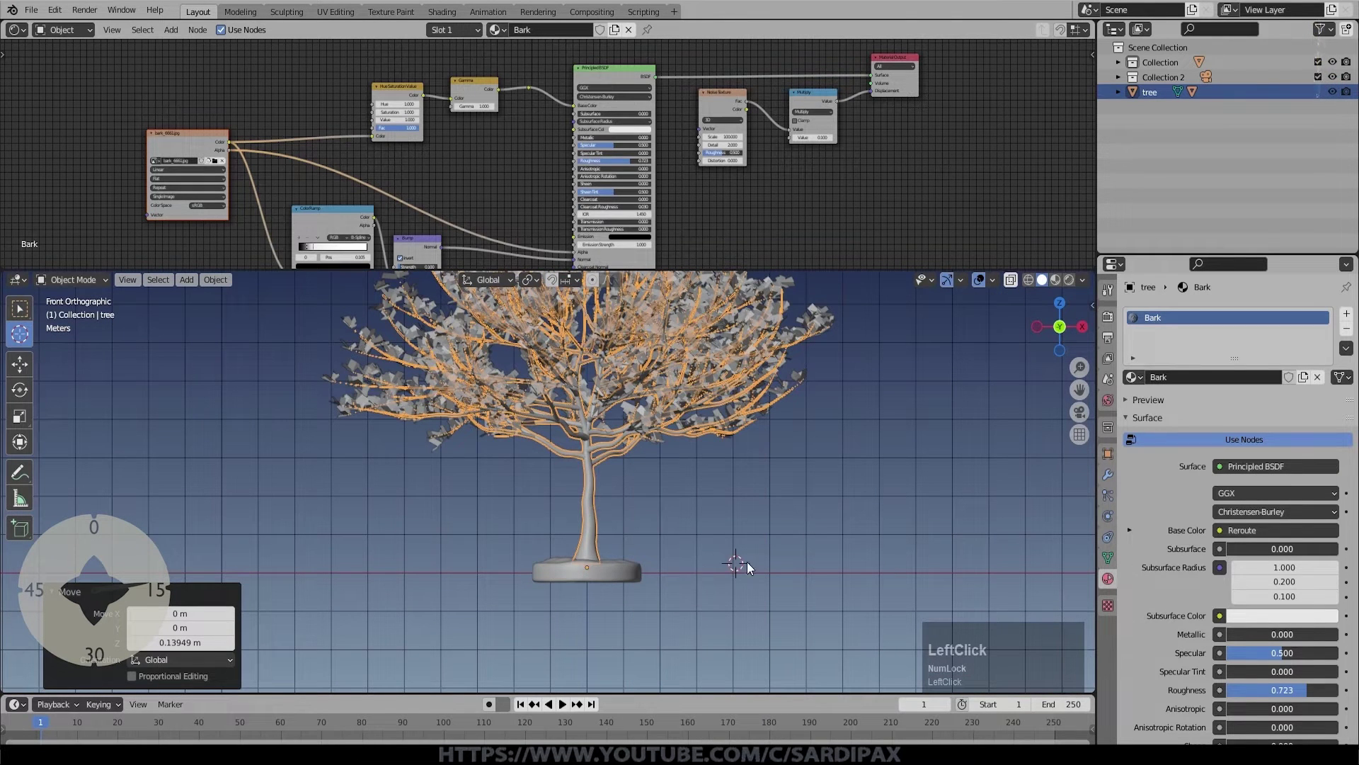
pyautogui.press('ctrl+s')
pyautogui.middleClick(733, 491)
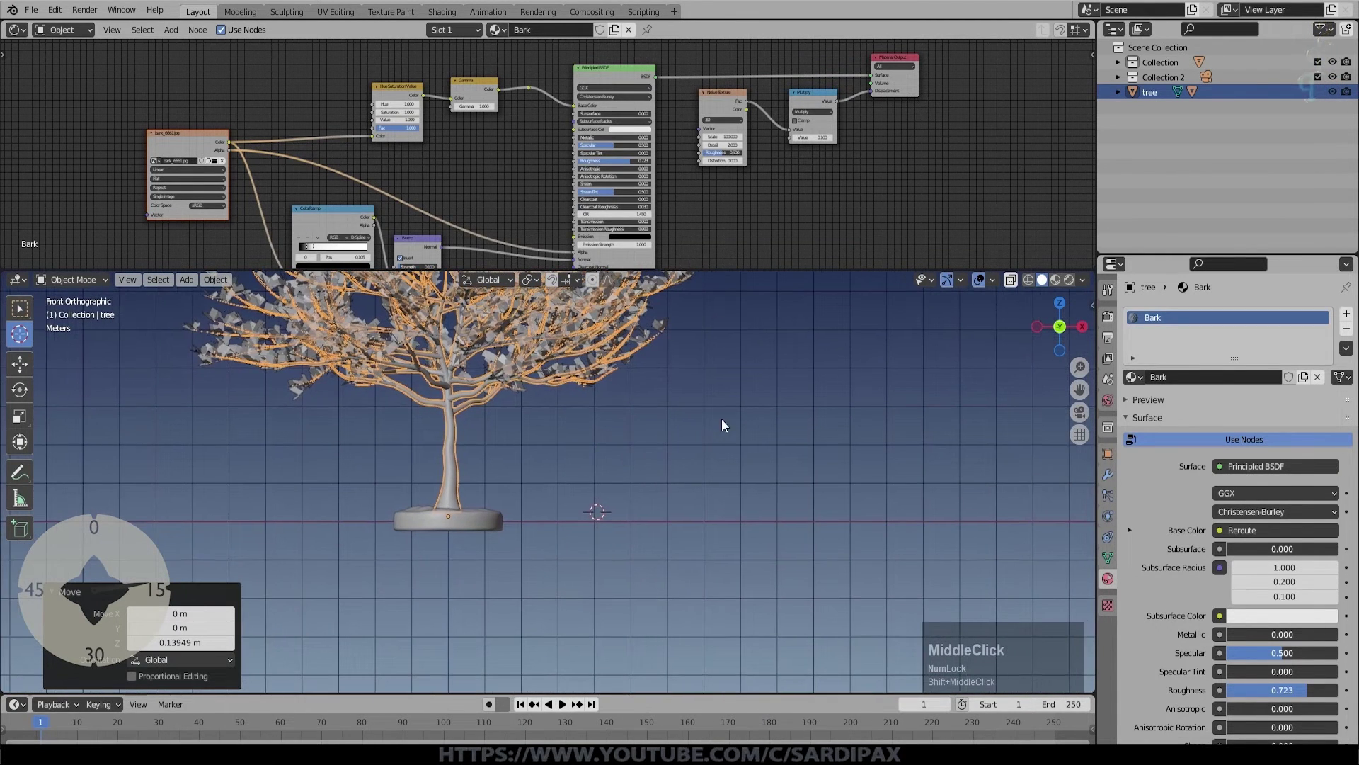
pyautogui.press('shift+a')
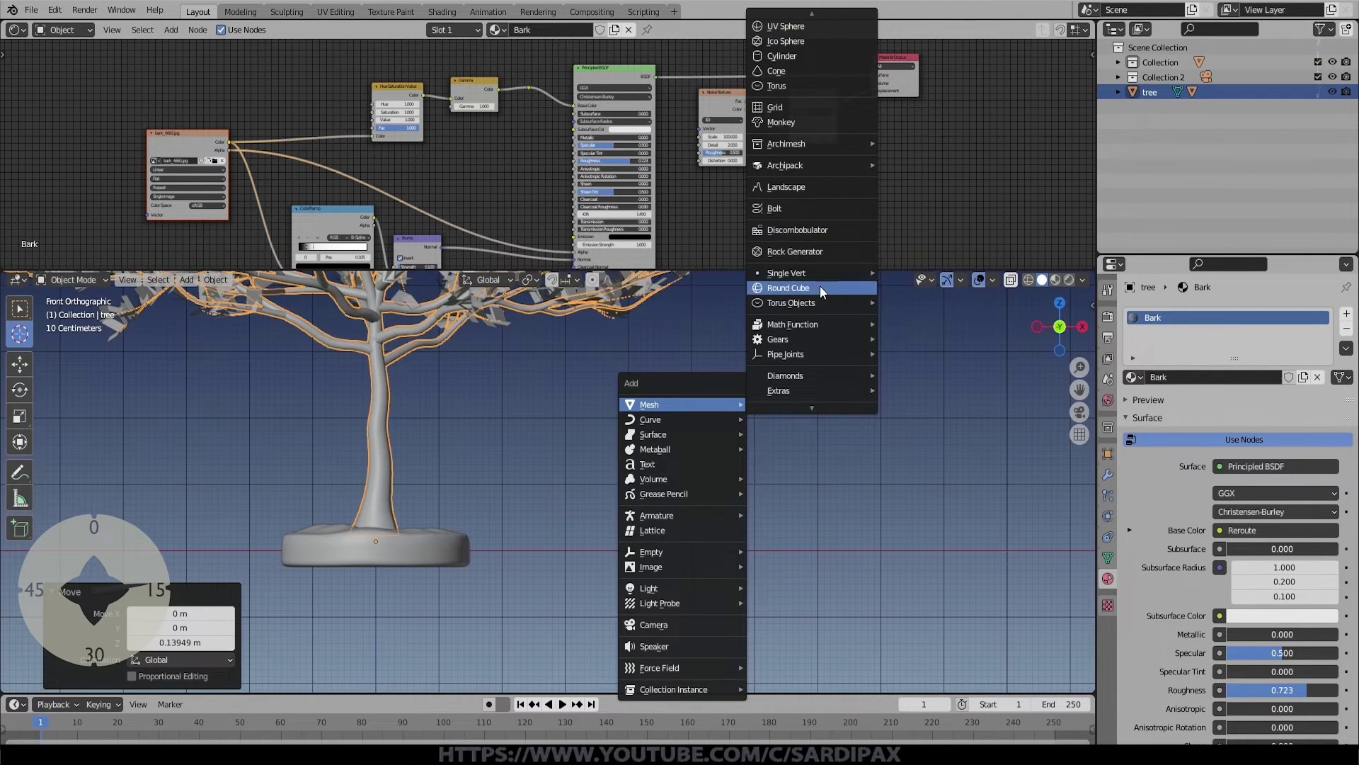
# Step: Add a plane, rotate it upright and stretch it along Z into a tall tapered grass blade
pyautogui.scroll(3)
pyautogui.click(819, 32)
pyautogui.press('r')
pyautogui.press('KP_9')
pyautogui.press('KP_Enter')
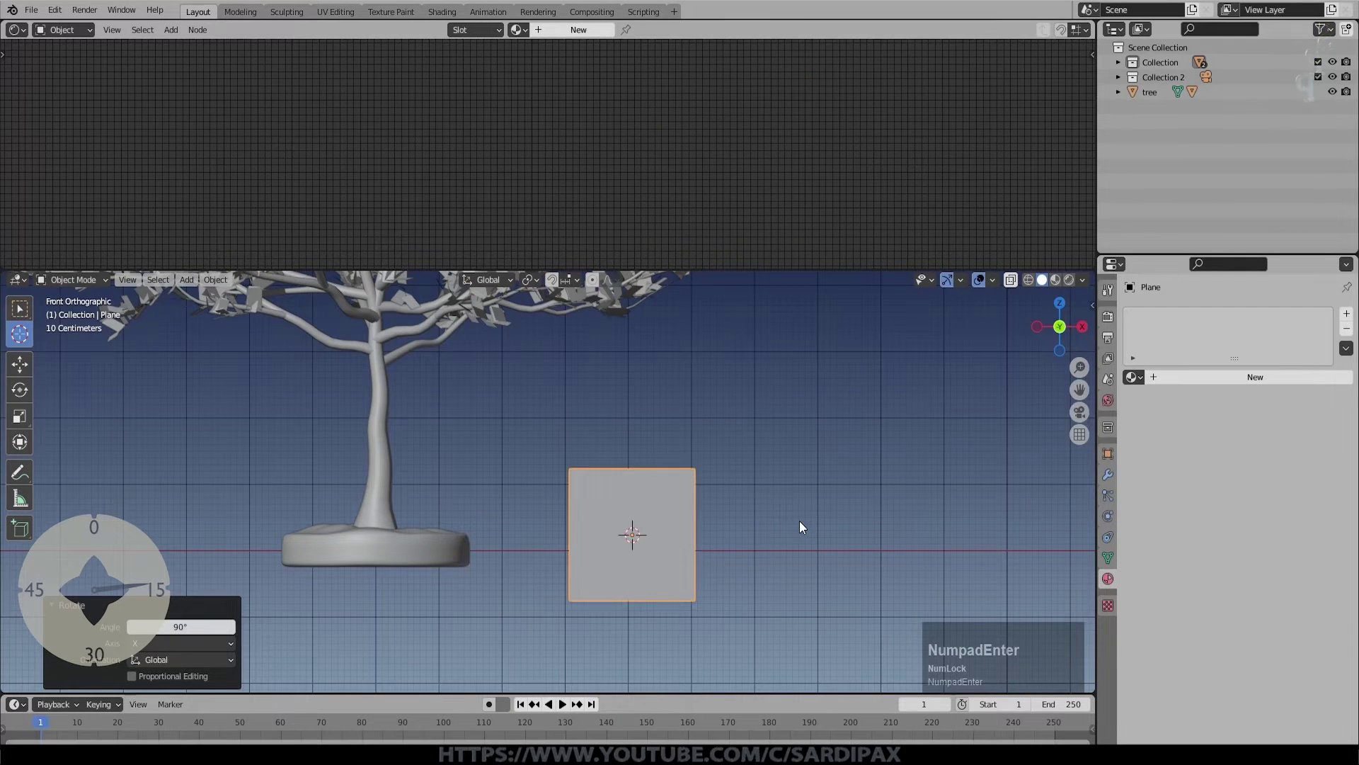
pyautogui.press('s')
pyautogui.click(640, 543)
pyautogui.press('s')
pyautogui.press('z')
pyautogui.click(285, 551)
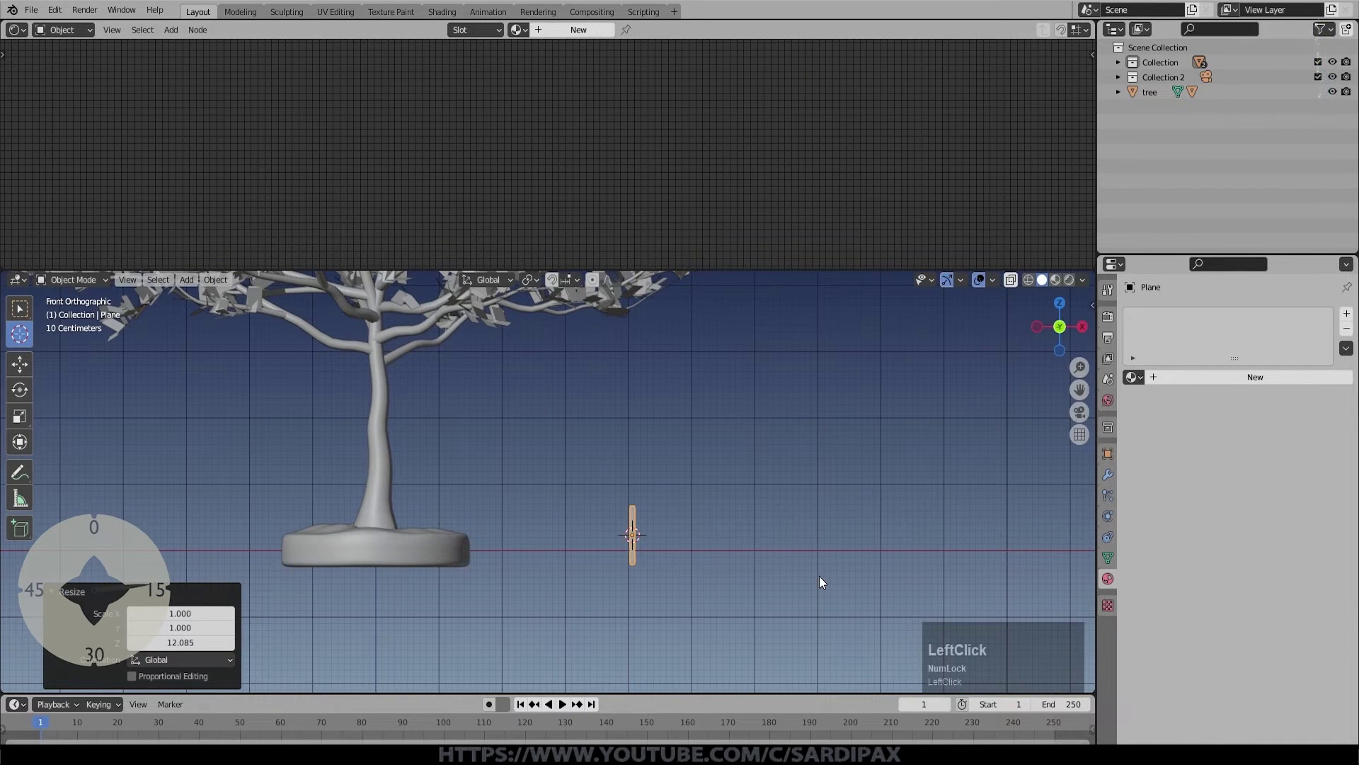
pyautogui.press('KP_Decimal')
pyautogui.press('Tab')
pyautogui.press('g')
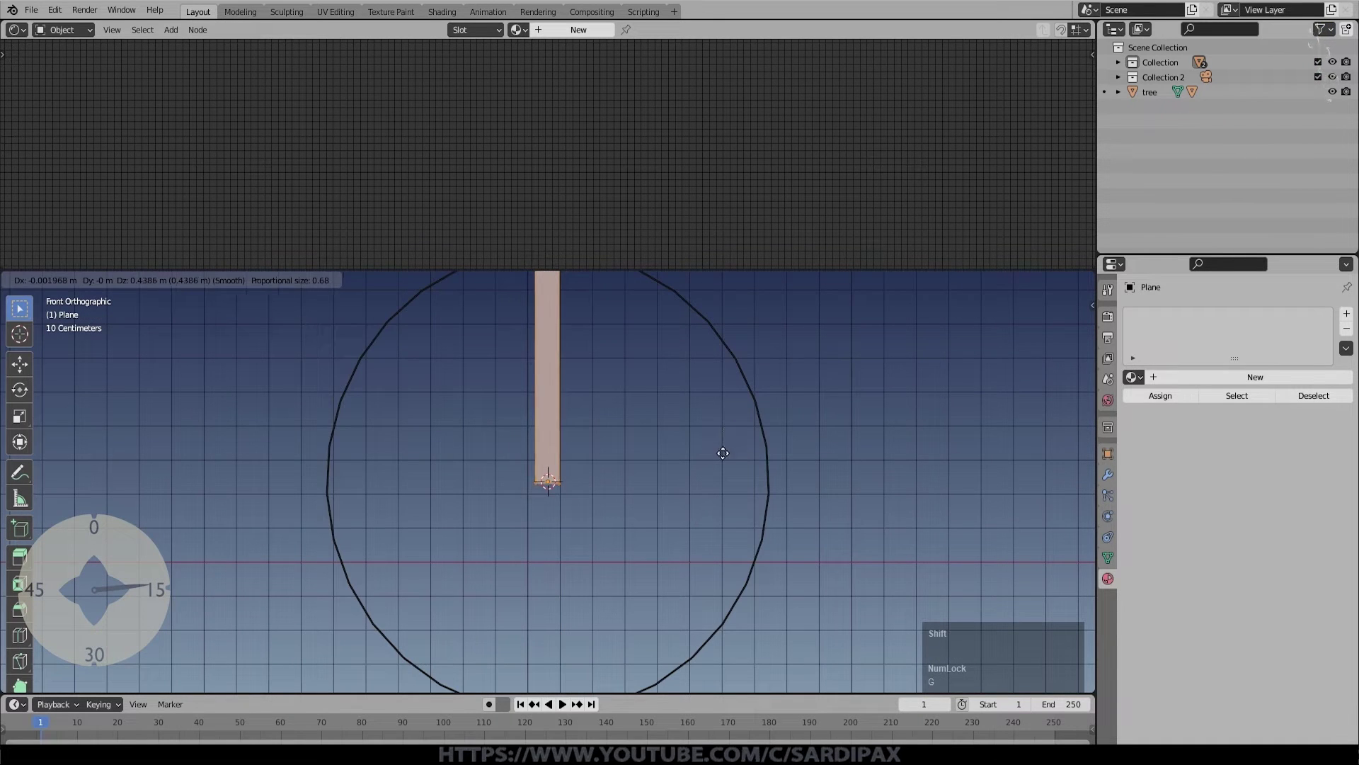
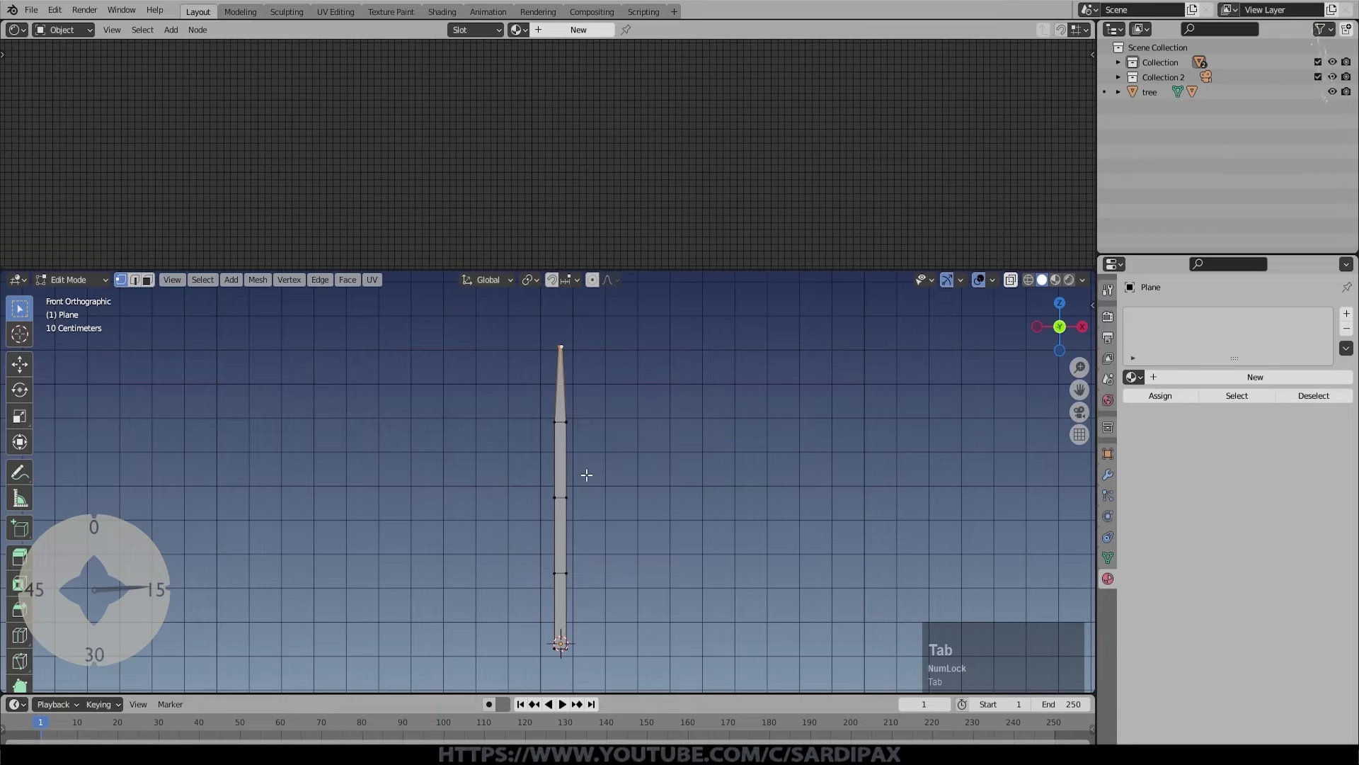
# Step: Select the whole blade mesh and project its UVs from the front view
pyautogui.press('Tab')
pyautogui.press('a')
pyautogui.press('u')
pyautogui.click(590, 568)
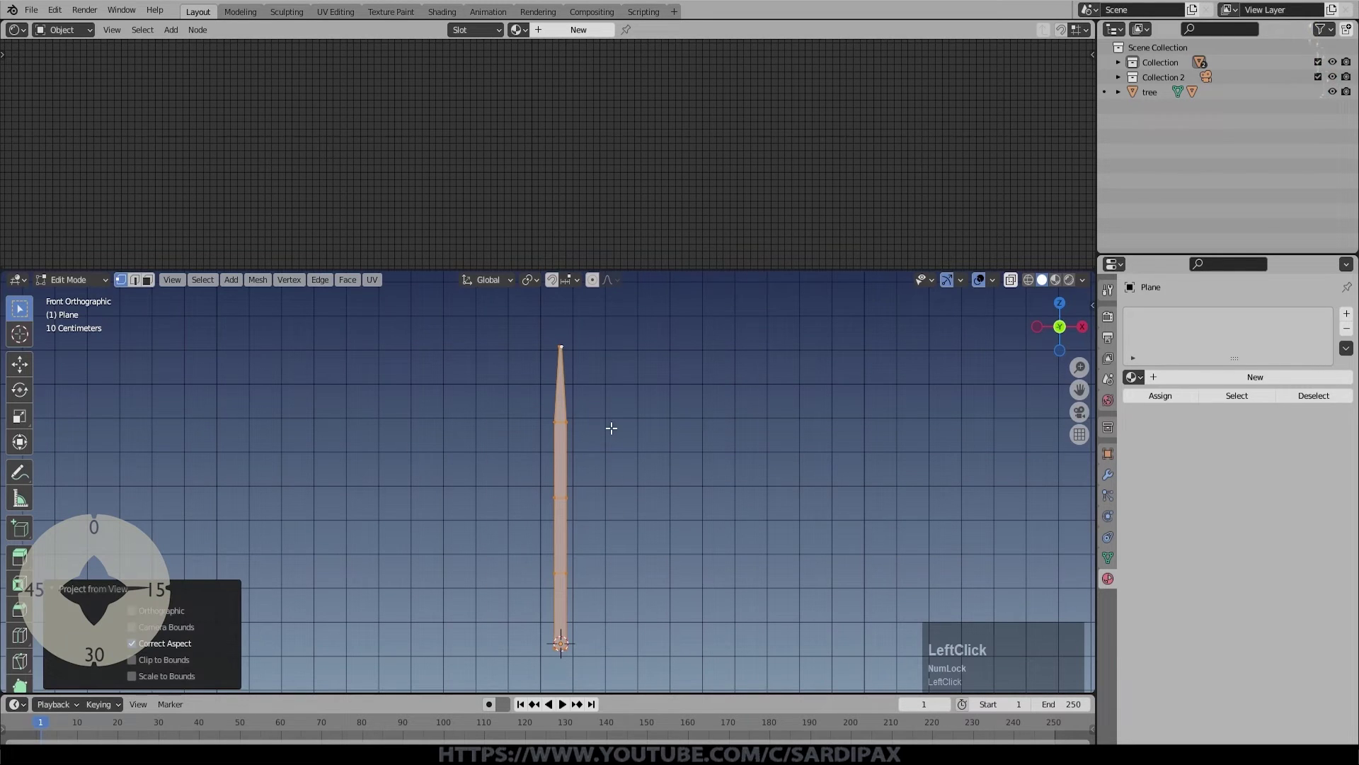
pyautogui.press('Tab')
# Step: Assign a copy of the Bark material to the grass blade
pyautogui.click(1223, 395)
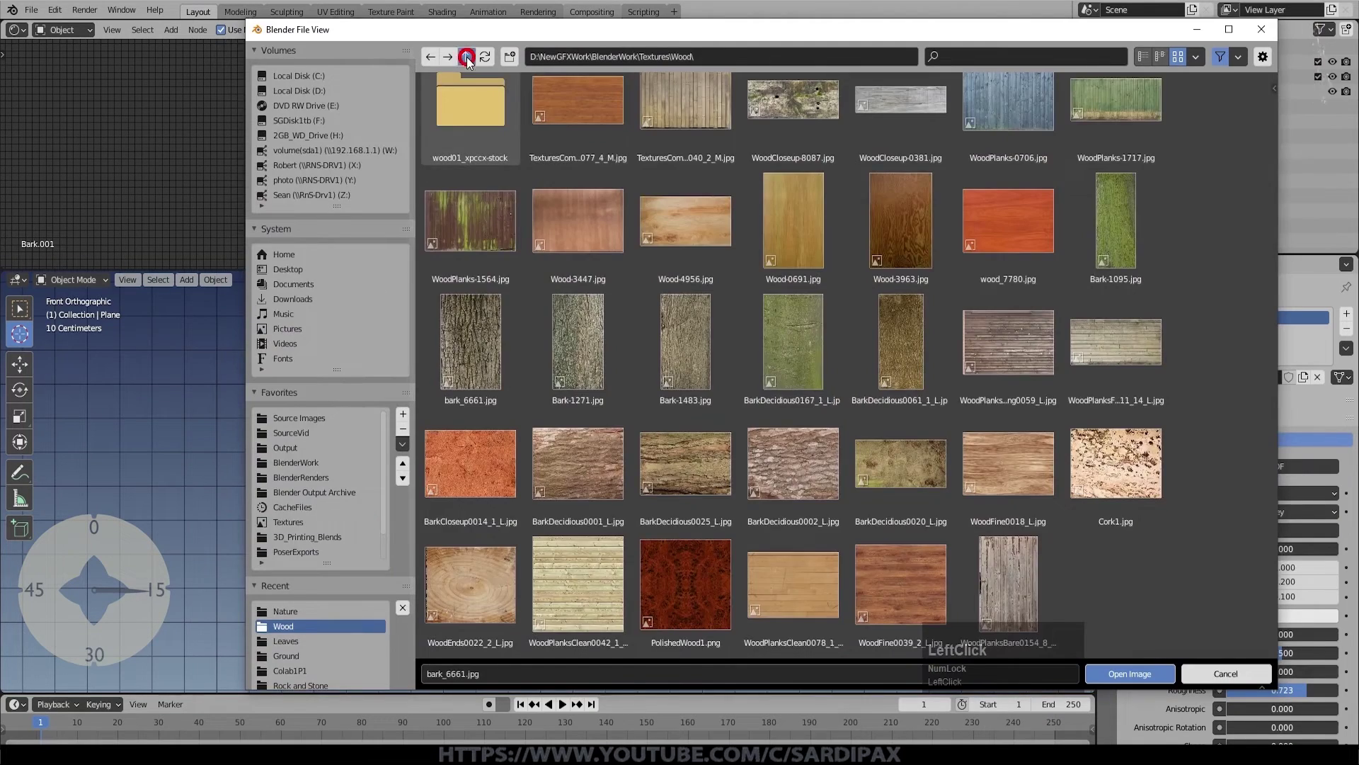
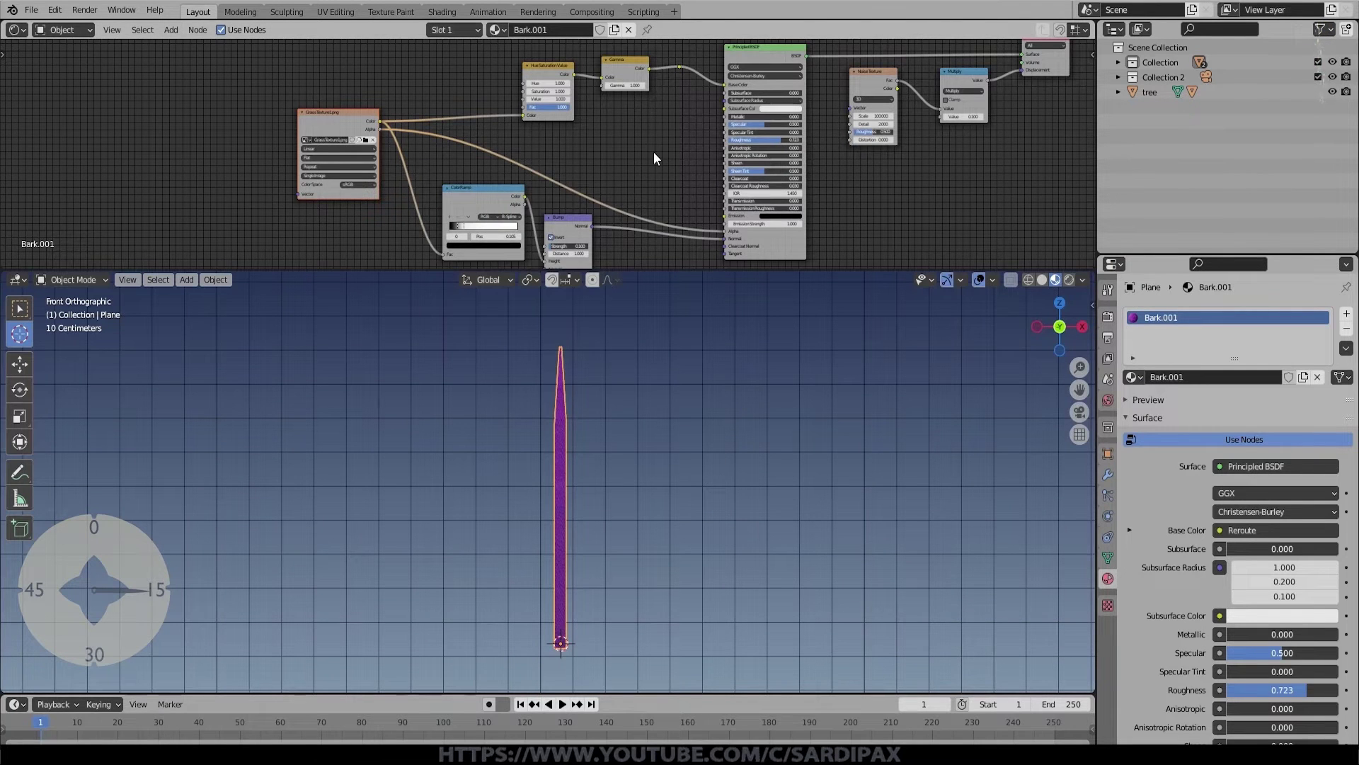
pyautogui.middleClick(659, 157)
pyautogui.scroll(3)
pyautogui.scroll(-3)
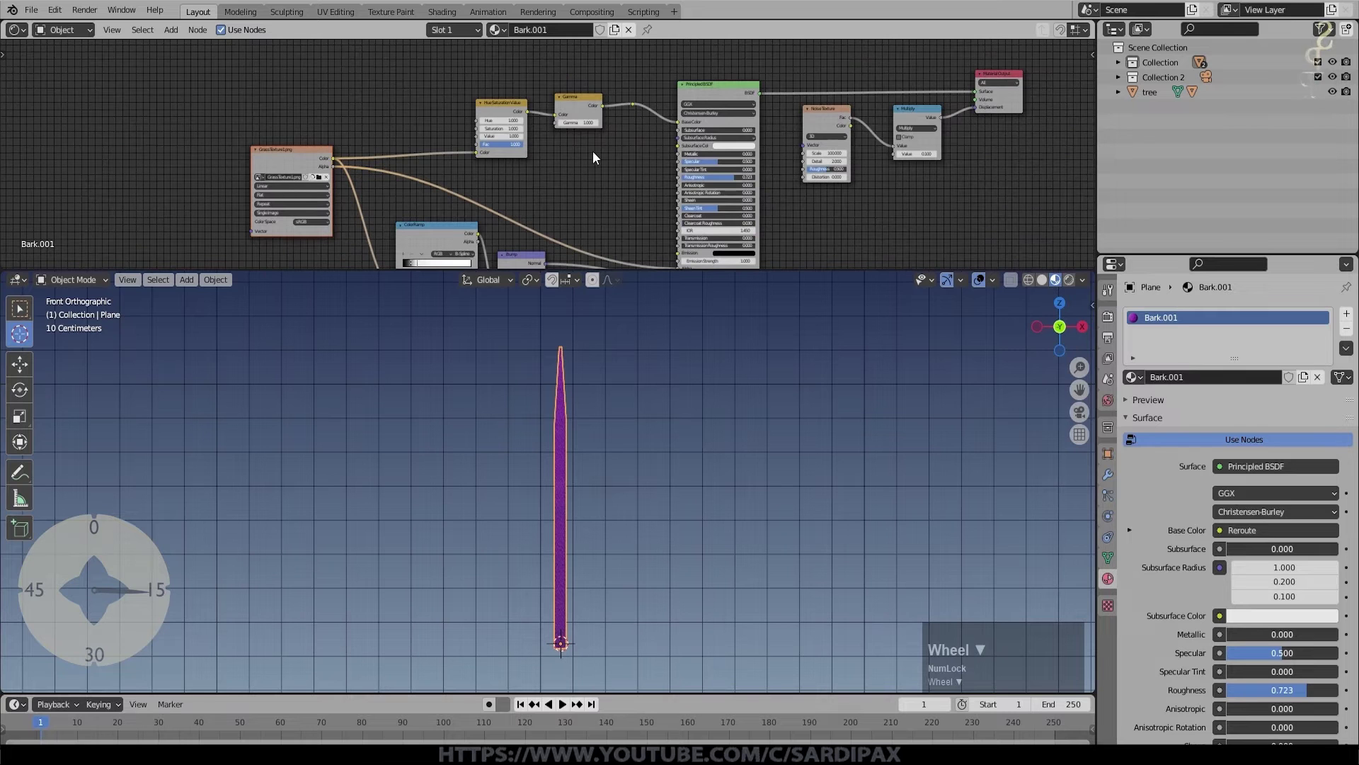
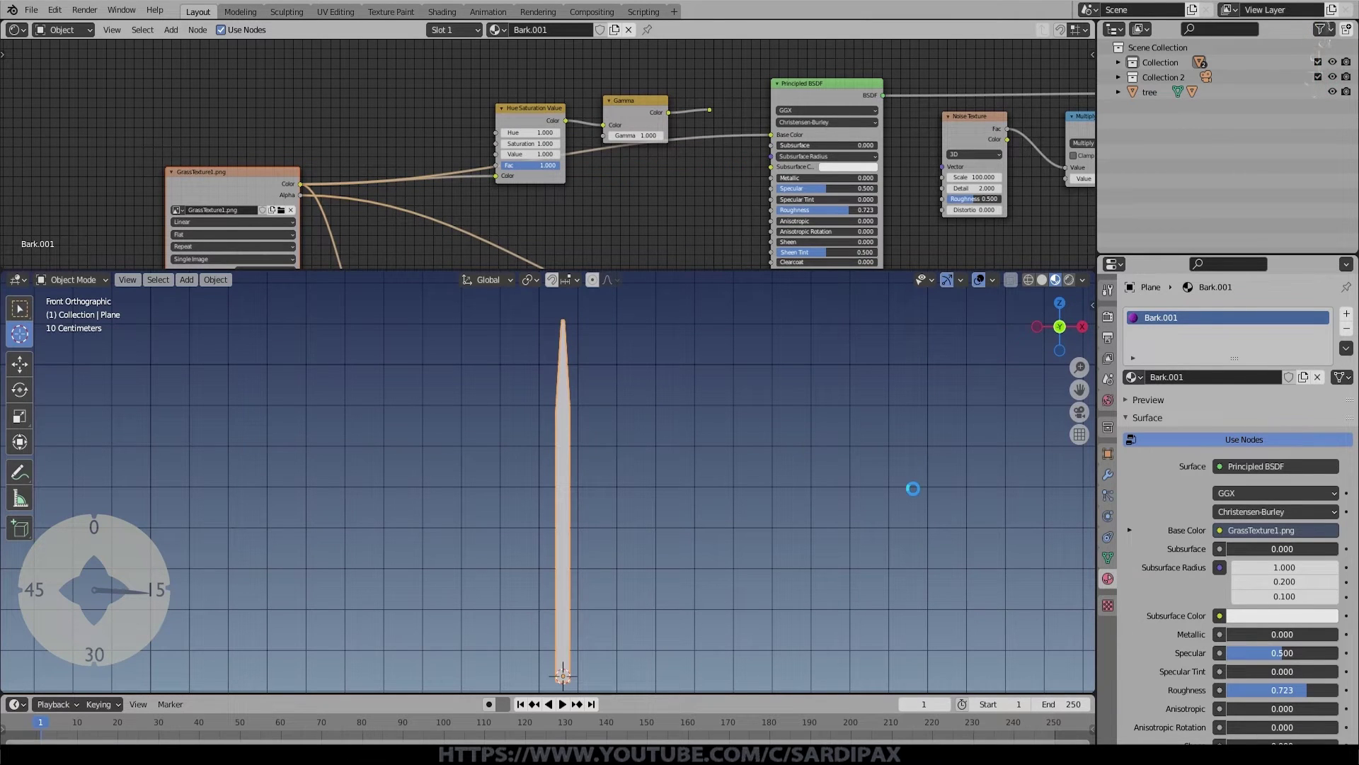
# Step: Wire GrassTexture1.png through Hue/Saturation into Base Color and set Hue to 0.5
pyautogui.click(715, 111)
pyautogui.click(672, 119)
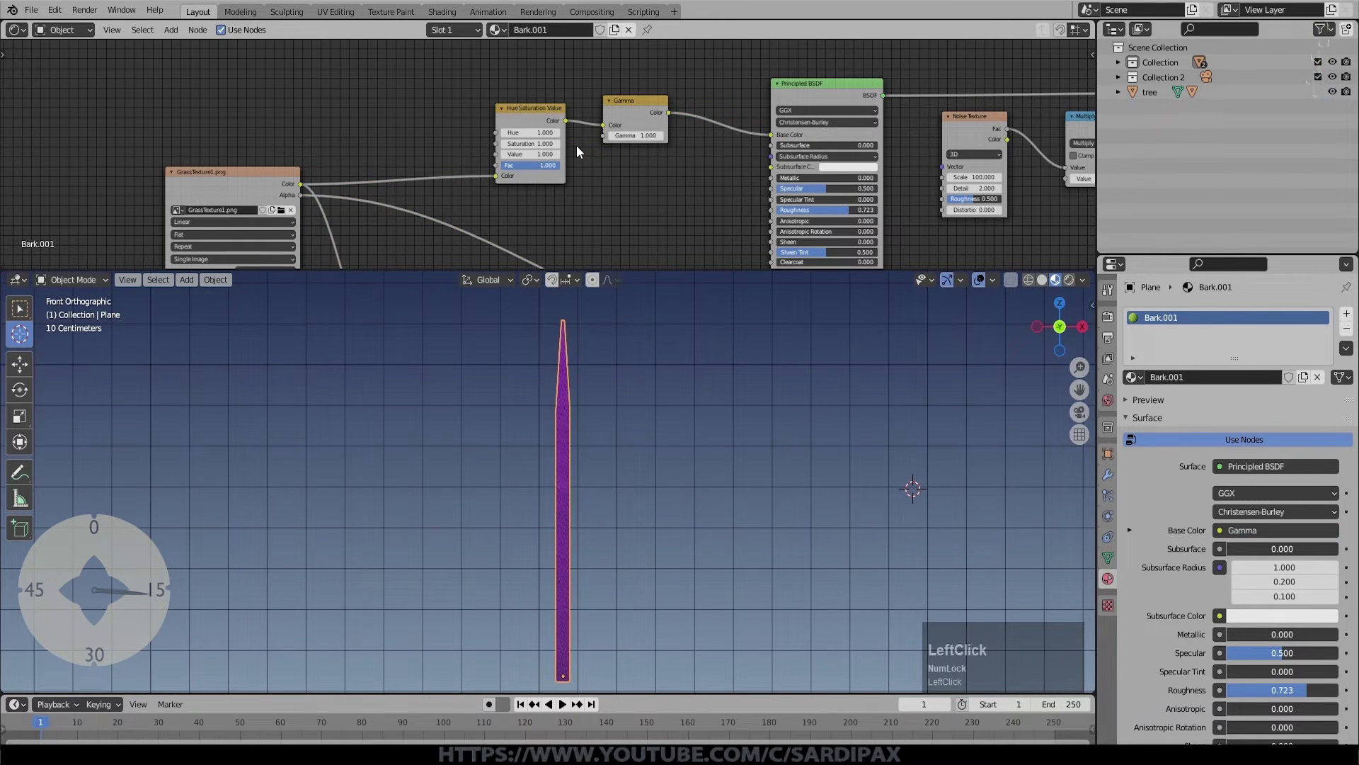
pyautogui.click(449, 141)
pyautogui.press('KP_Decimal')
pyautogui.press('KP_5')
# Step: Confirm the green hue and add an Add Shader node to the blade material
pyautogui.press('KP_Enter')
pyautogui.middleClick(747, 190)
pyautogui.press('shift+a')
pyautogui.click(175, 35)
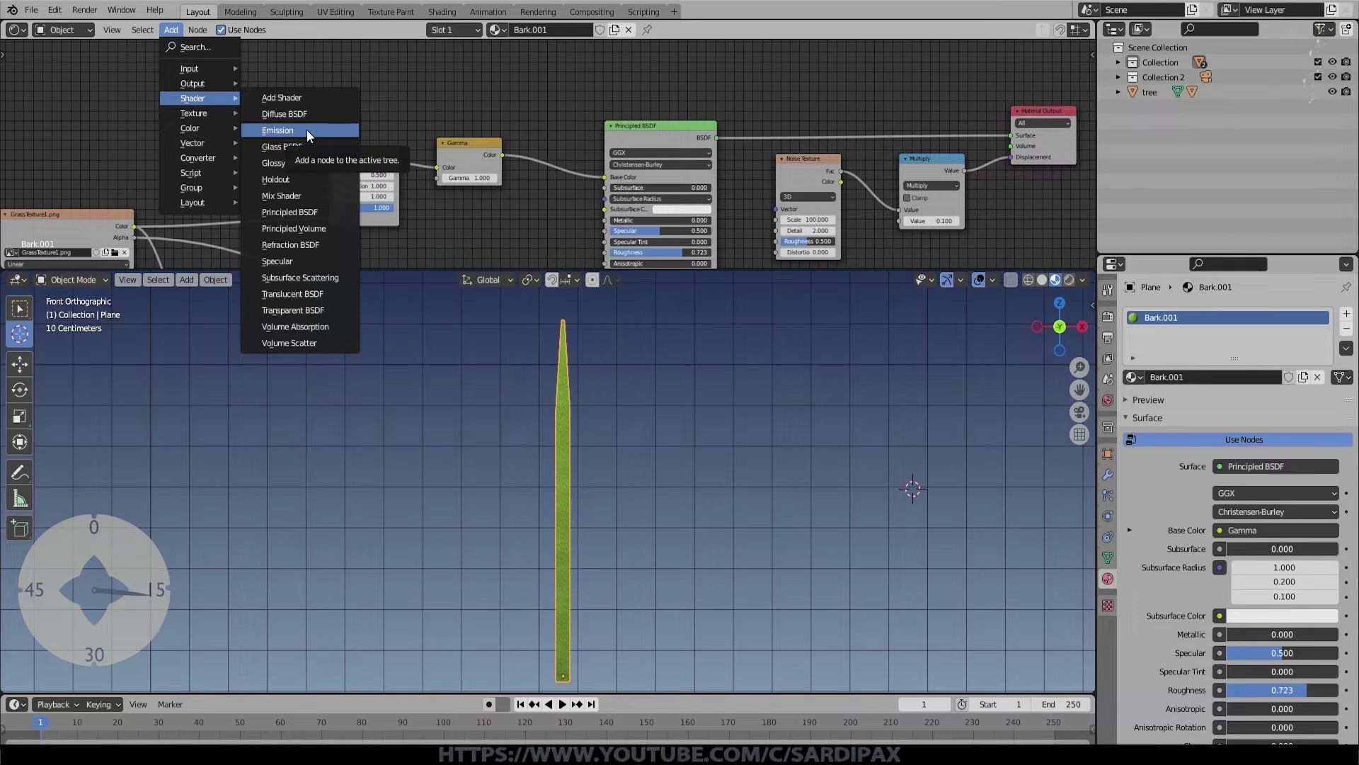
pyautogui.click(301, 95)
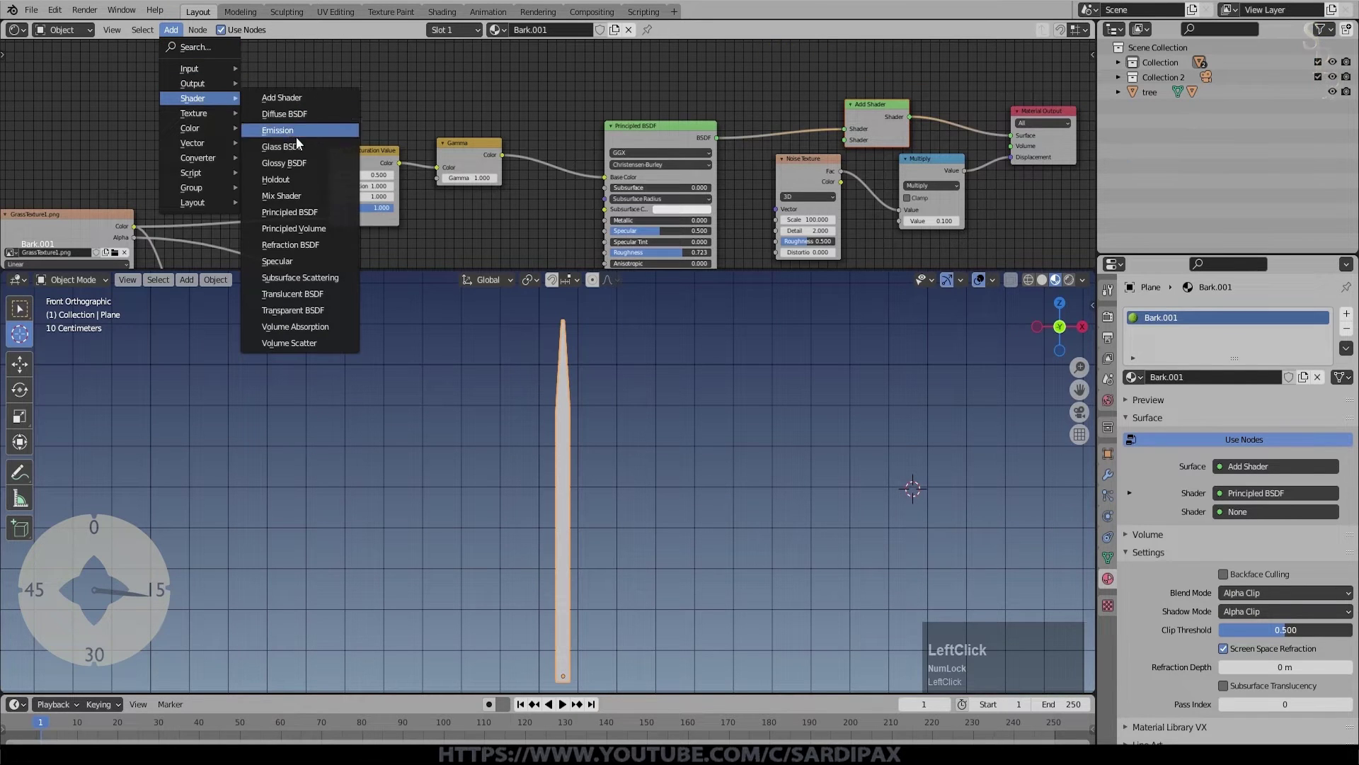
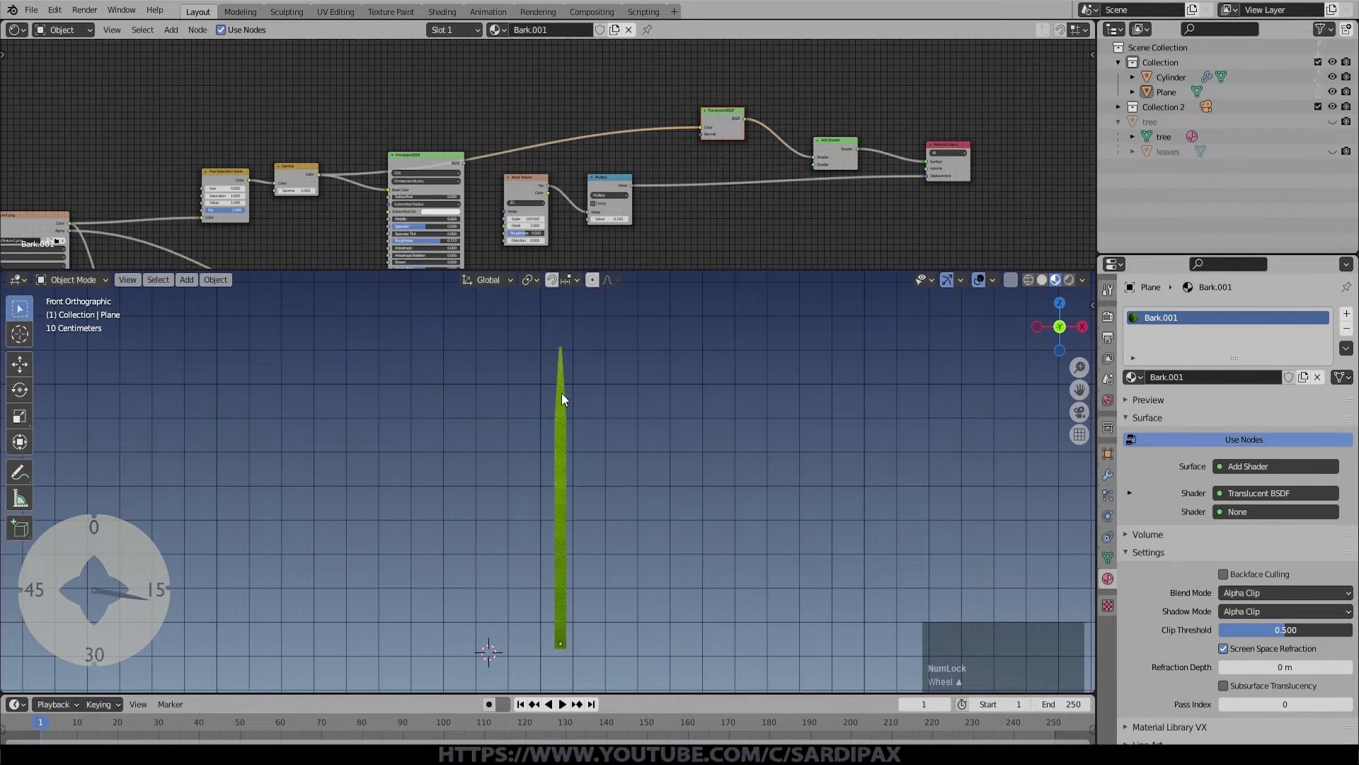
# Step: Plug the Principled and Translucent BSDFs into Add Shader and feed the blade colour to both
pyautogui.click(568, 398)
pyautogui.scroll(3)
pyautogui.click(892, 232)
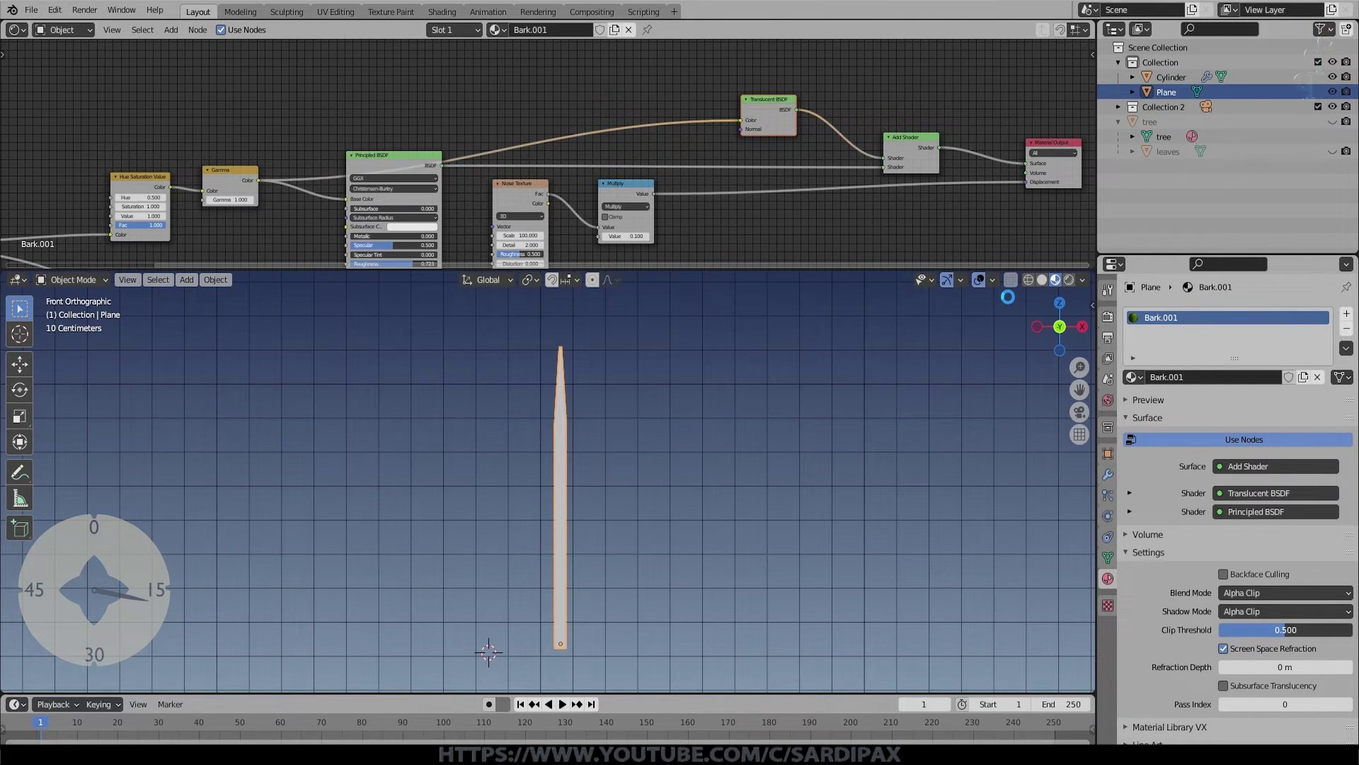
pyautogui.middleClick(556, 255)
pyautogui.scroll(-3)
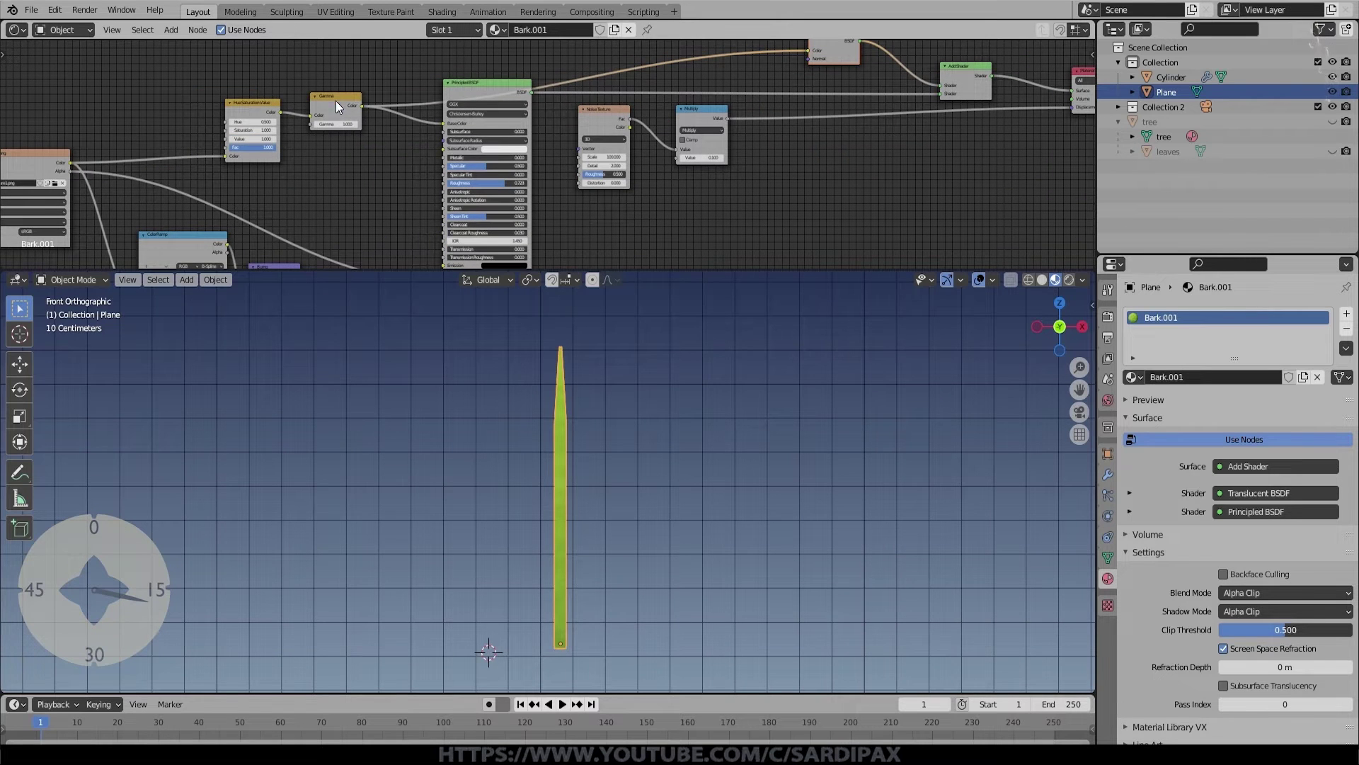
pyautogui.click(361, 128)
pyautogui.scroll(-3)
pyautogui.click(412, 90)
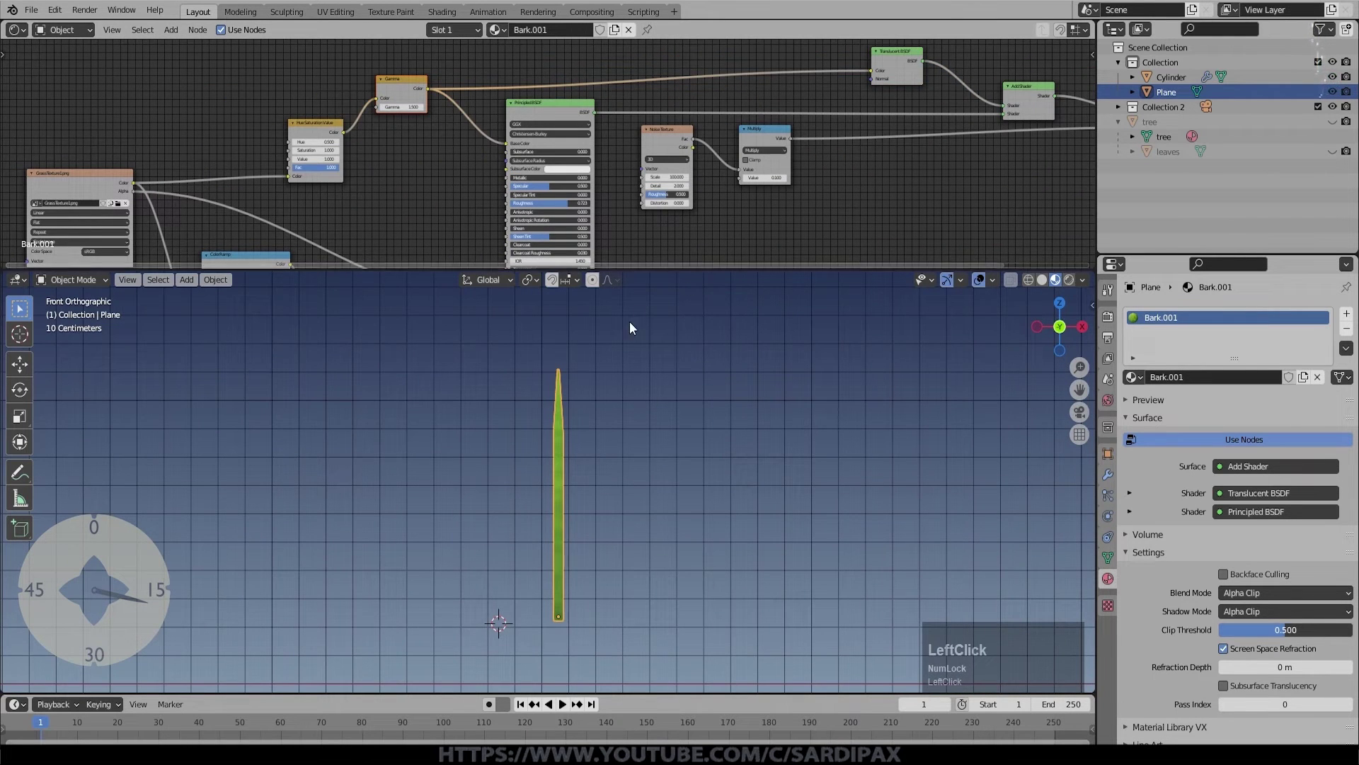
pyautogui.middleClick(663, 390)
pyautogui.scroll(-3)
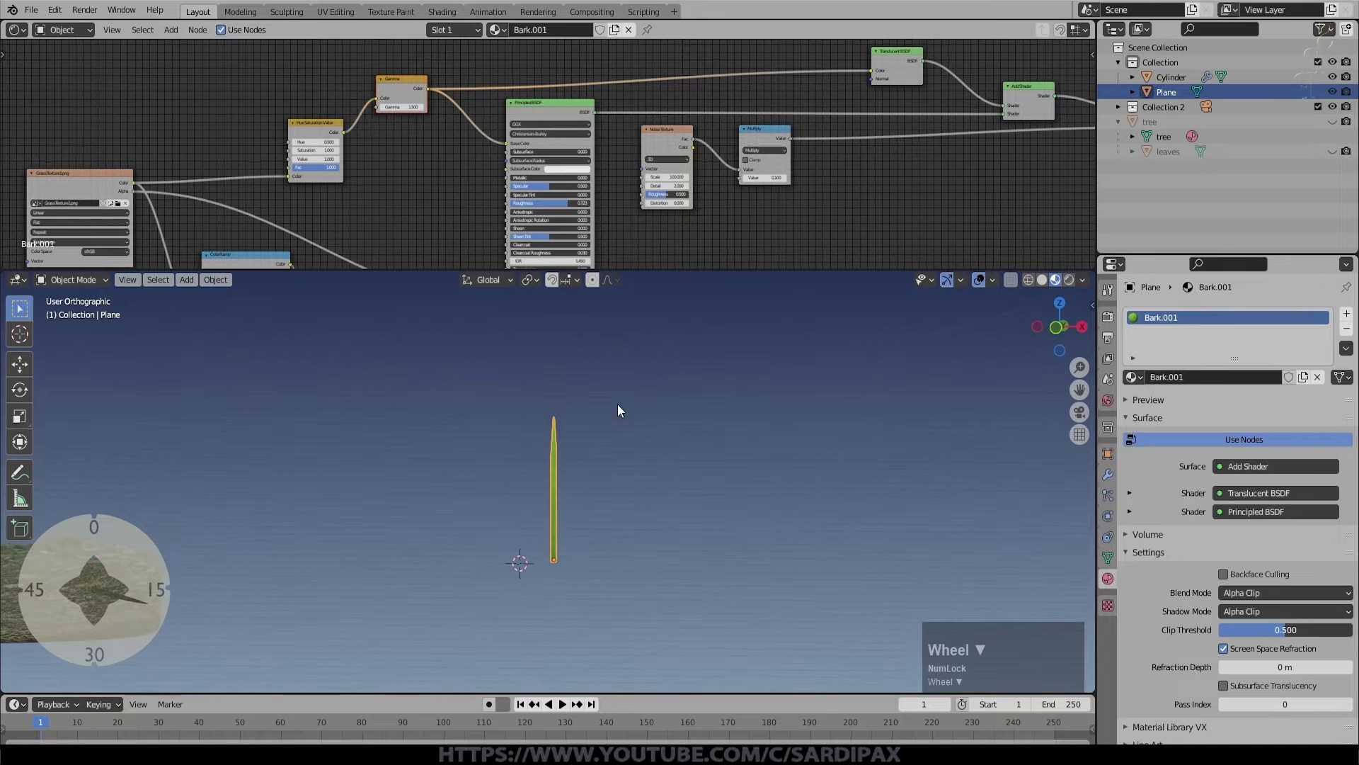
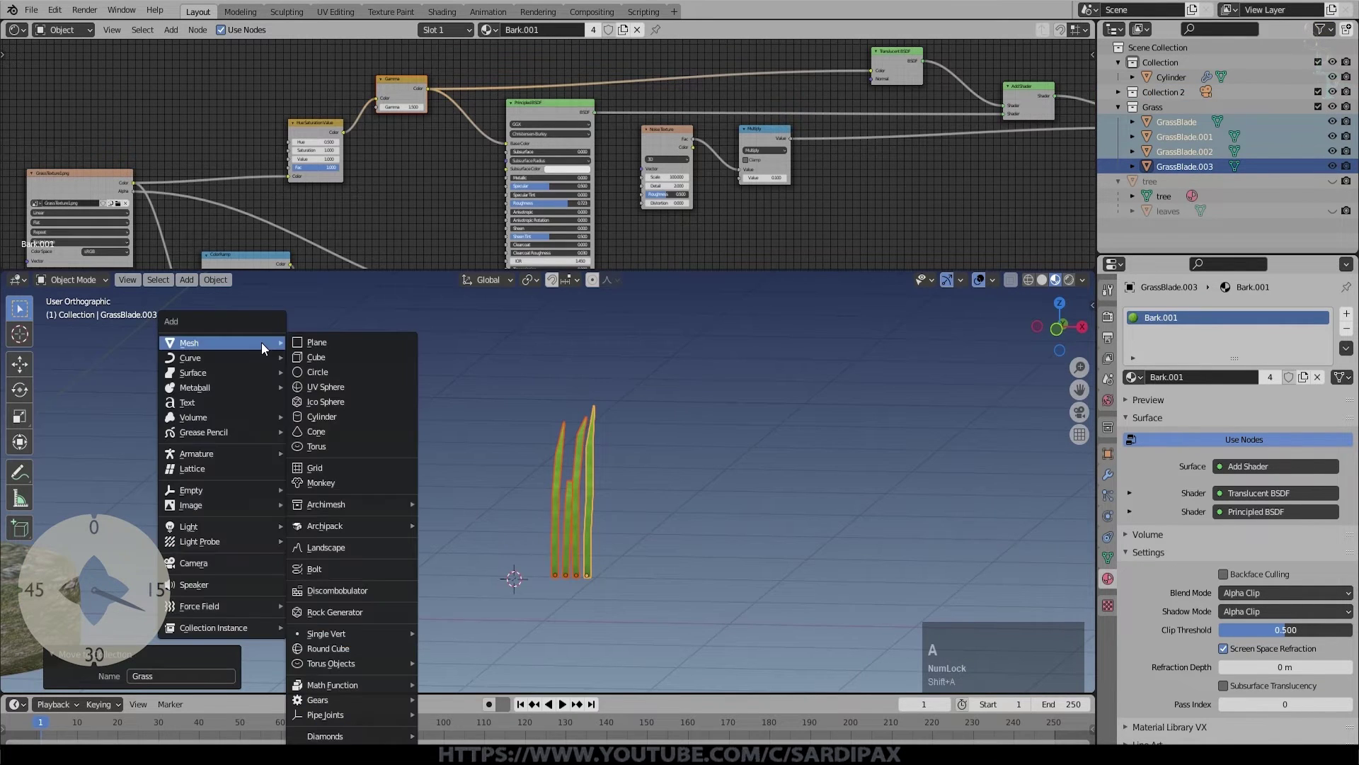
# Step: Generate the rocks, move them into a new 'Rocks' collection and give one the Bark material
pyautogui.click(356, 609)
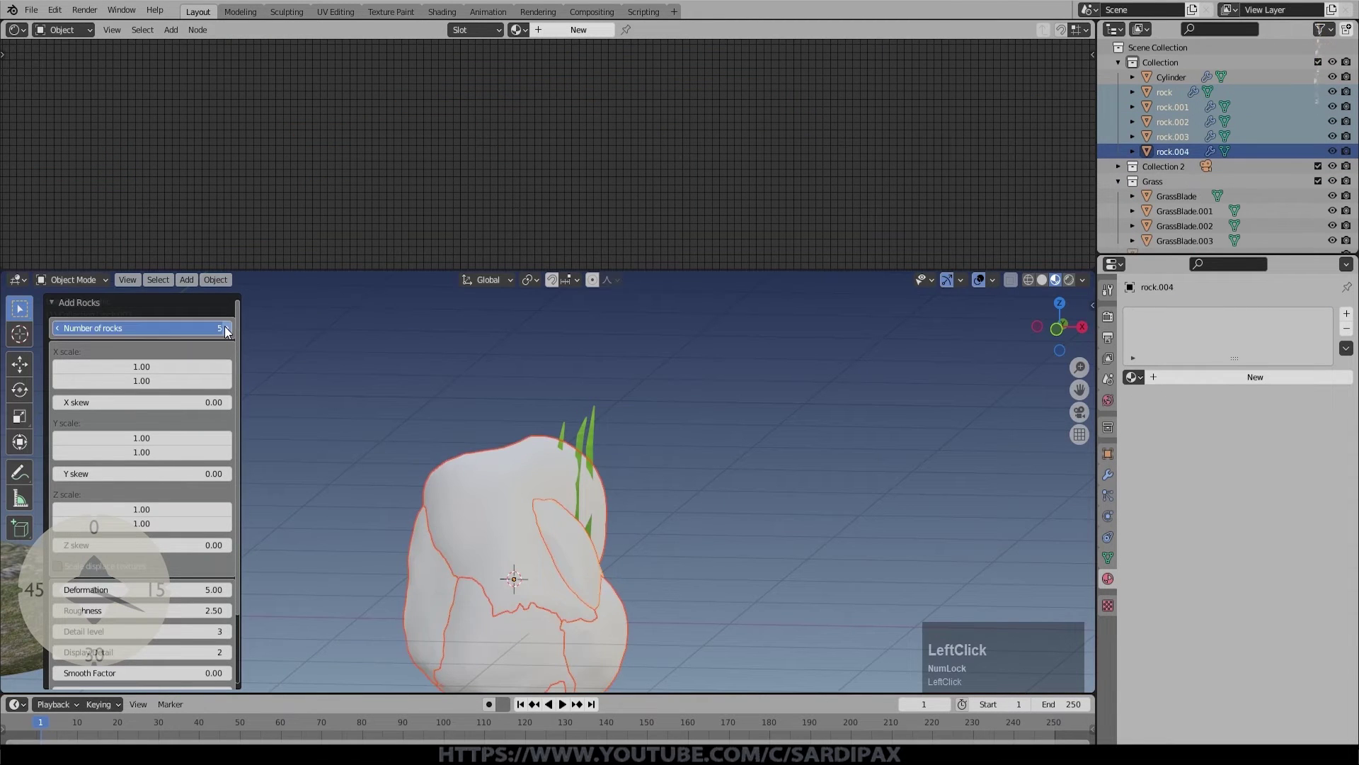
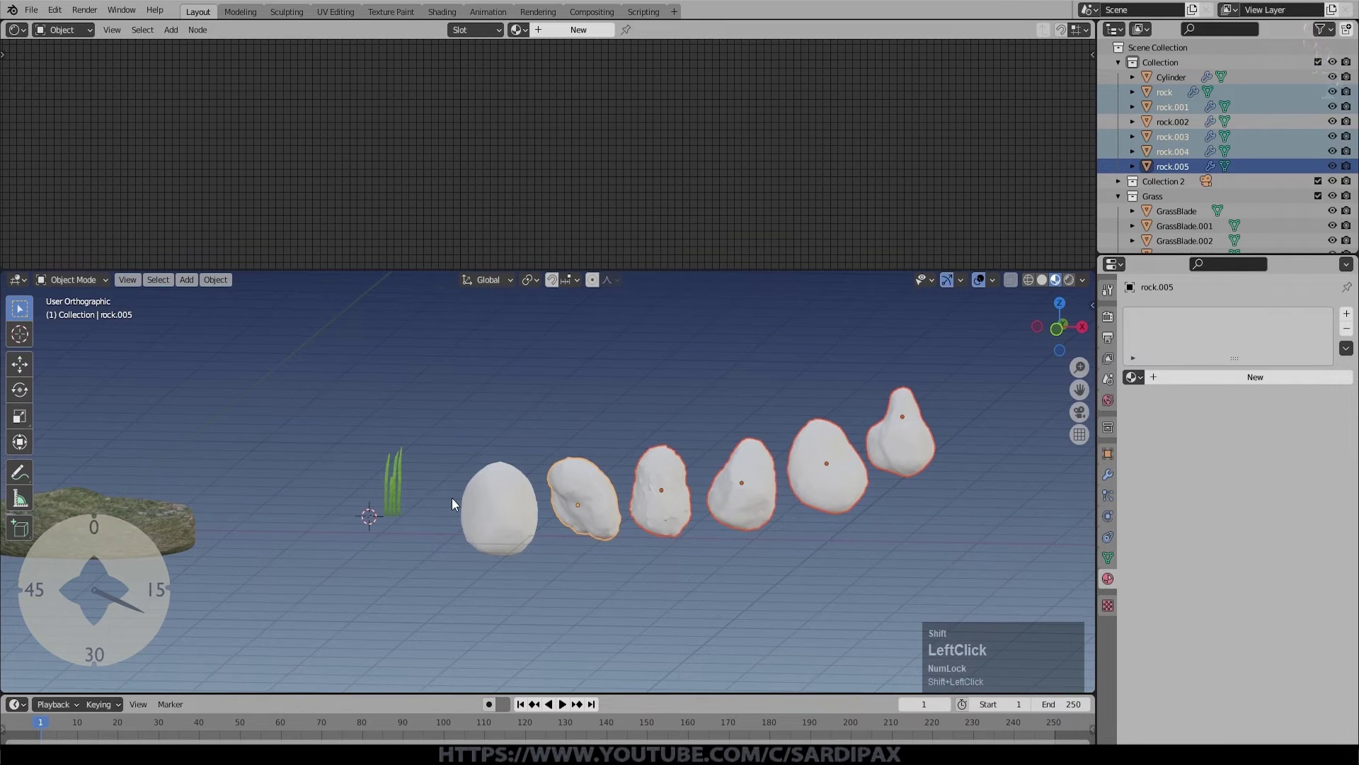
pyautogui.press('m')
pyautogui.click(705, 494)
pyautogui.press('shift+r')
pyautogui.write('ocks')
pyautogui.press('Return')
pyautogui.click(715, 543)
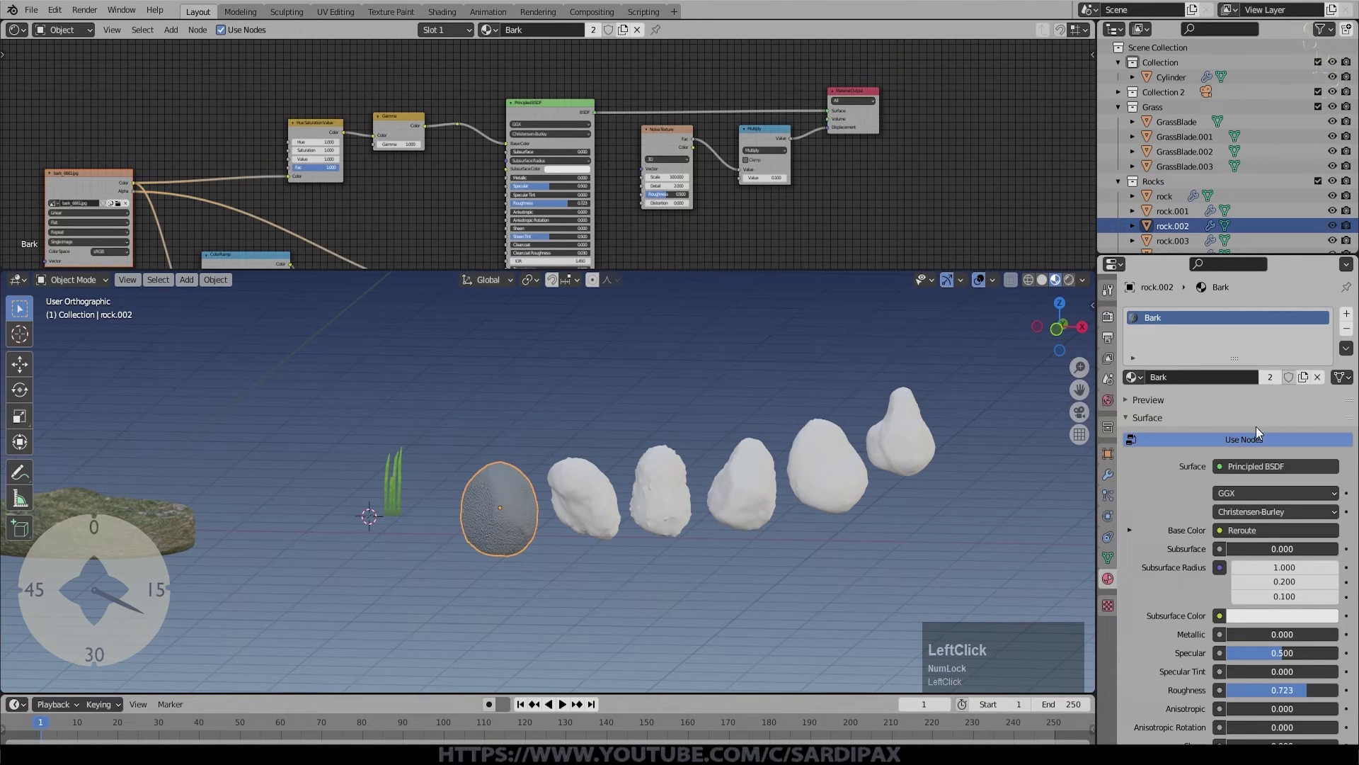
# Step: Swap the texture to rock_6769.jpg and link the Rock material to all six rocks
pyautogui.press('Return')
pyautogui.middleClick(381, 203)
pyautogui.click(528, 164)
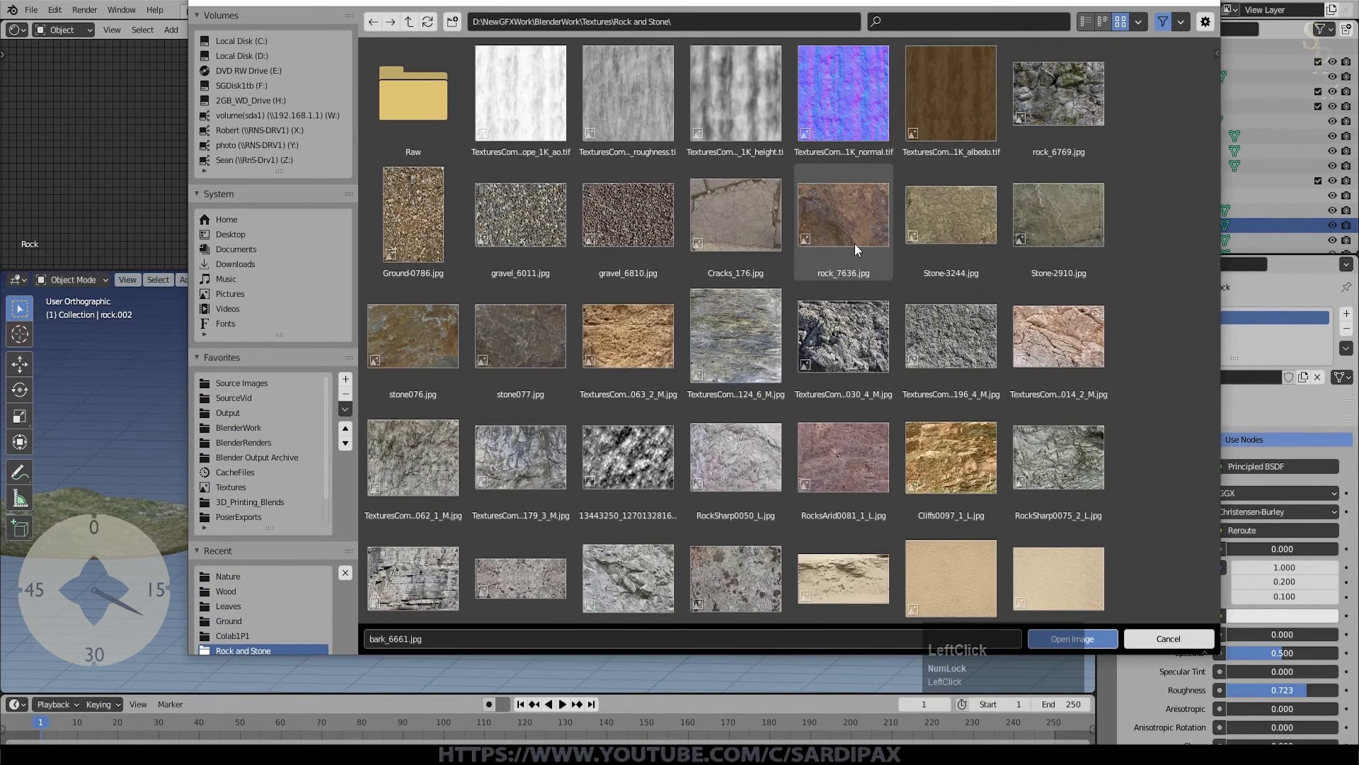
pyautogui.click(1067, 83)
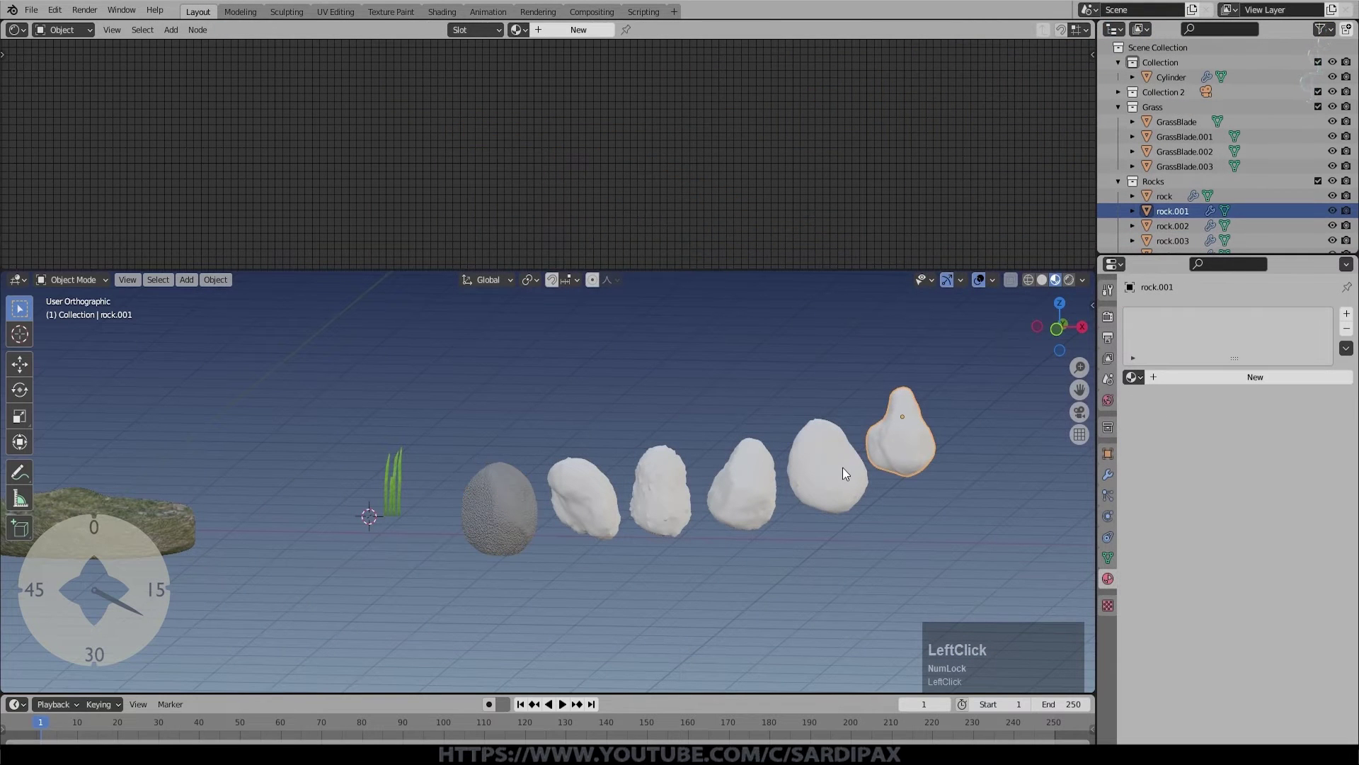
pyautogui.click(833, 473)
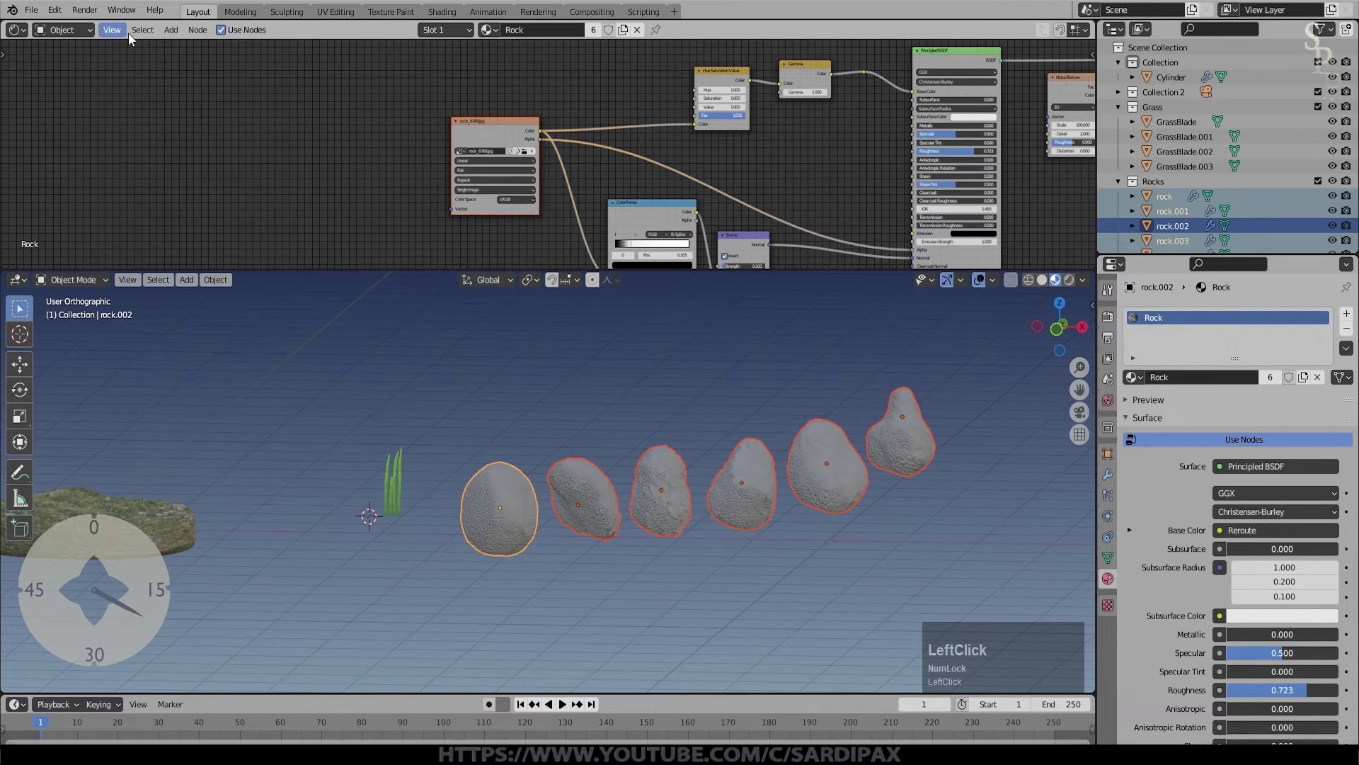
# Step: Add a Texture Coordinate node and map Generated coordinates into the rock image
pyautogui.click(172, 32)
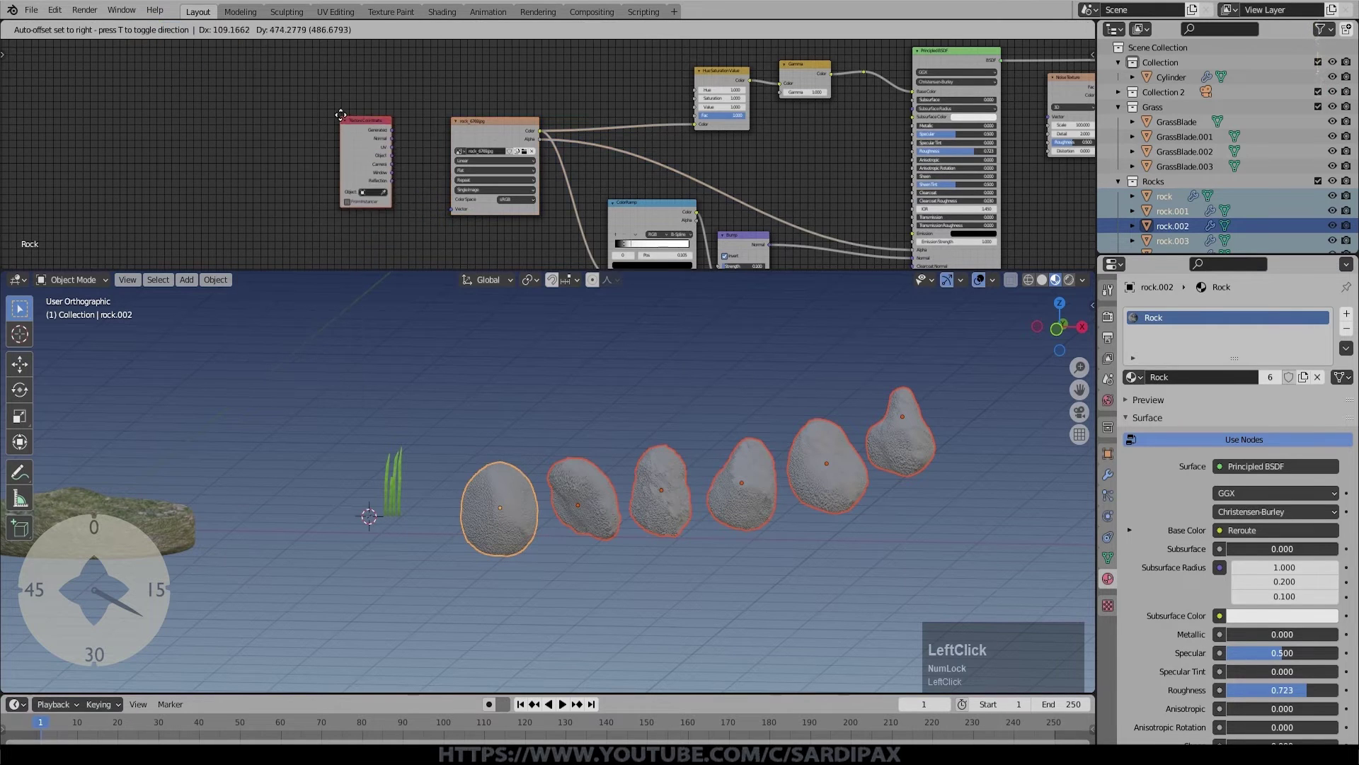
pyautogui.scroll(3)
pyautogui.click(353, 162)
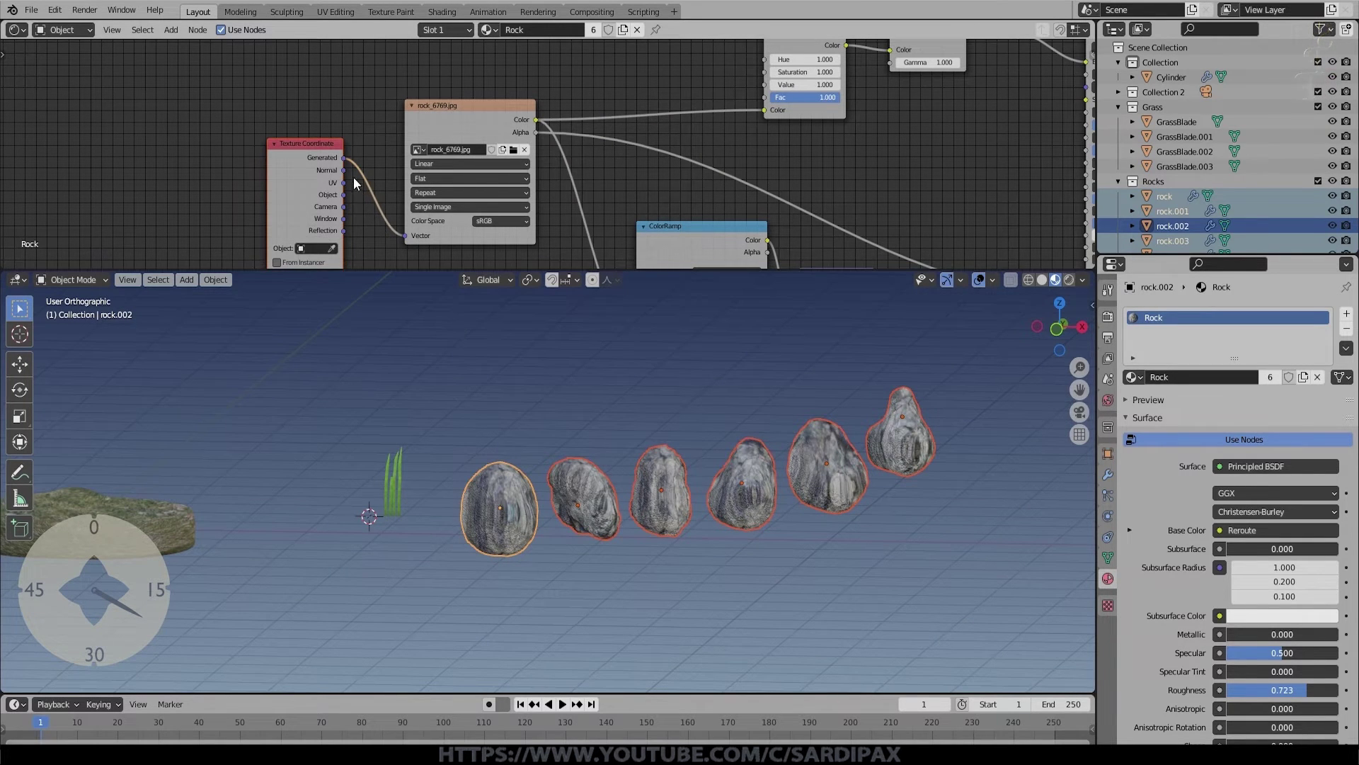
pyautogui.click(408, 241)
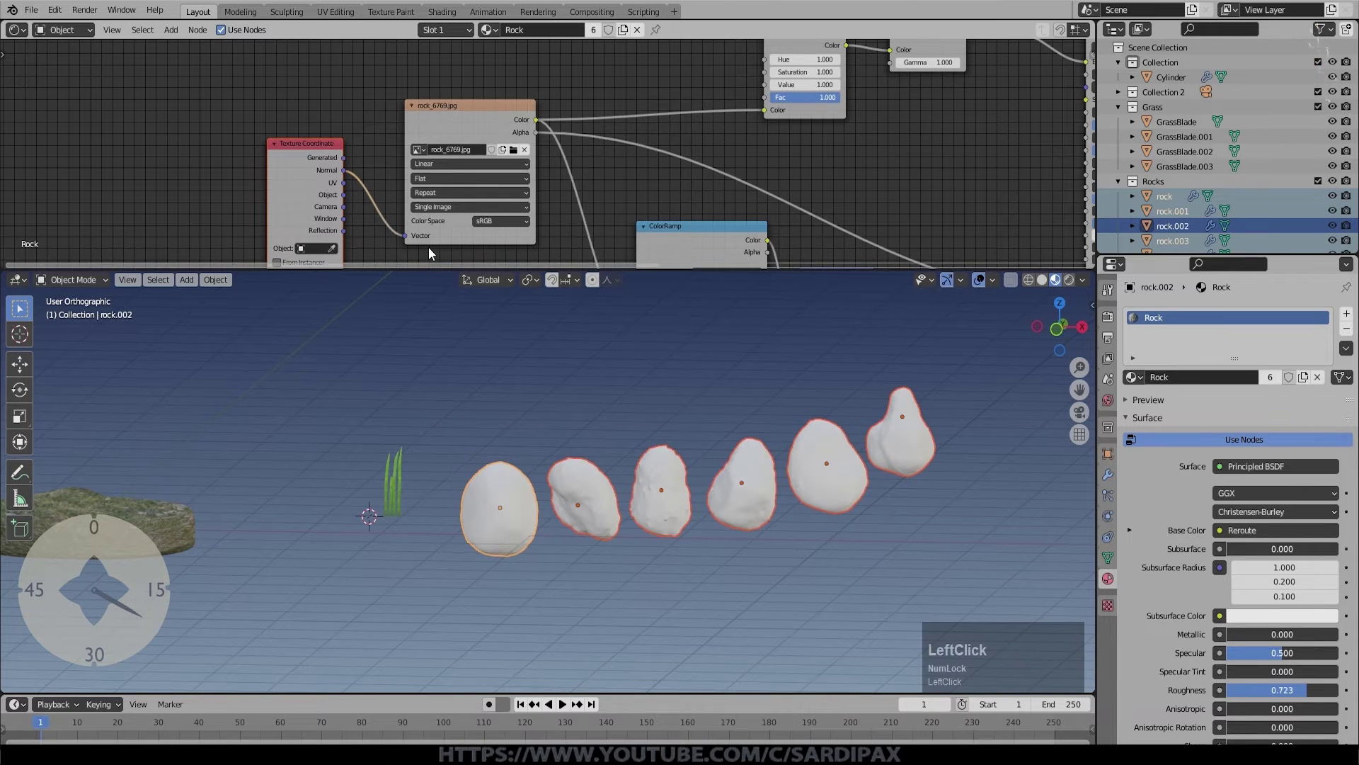
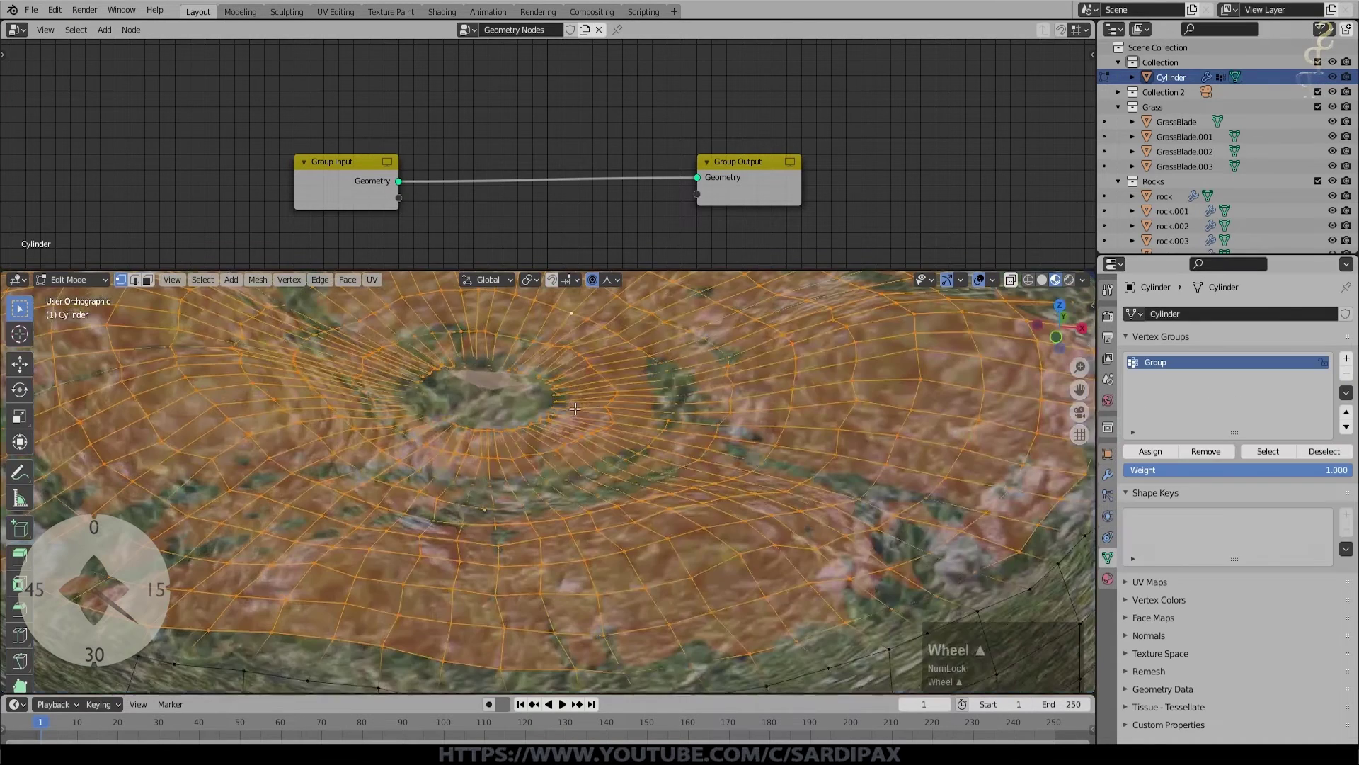
# Step: Select the platform's top-surface vertices and invert the selection for the vertex group
pyautogui.press('a')
pyautogui.click(146, 287)
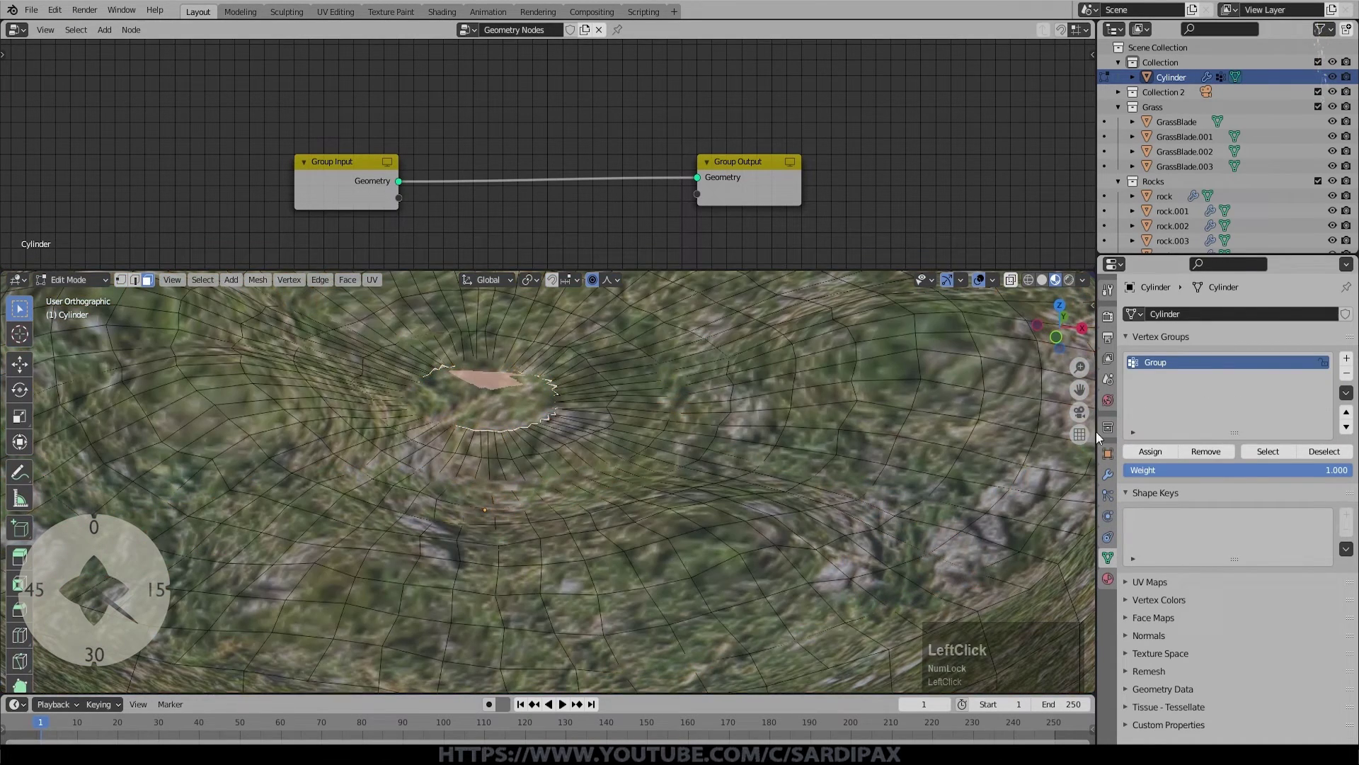
pyautogui.press('a')
pyautogui.press('a')
pyautogui.click(1276, 454)
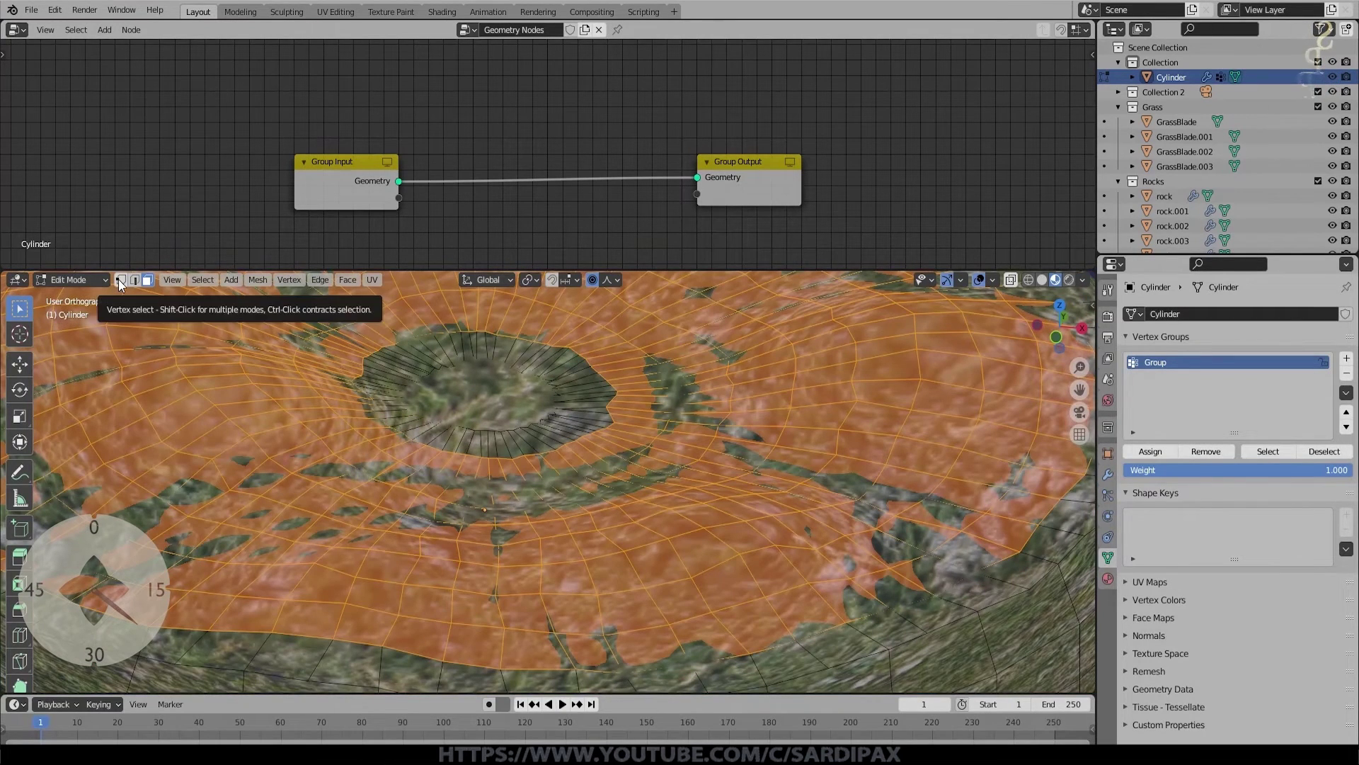
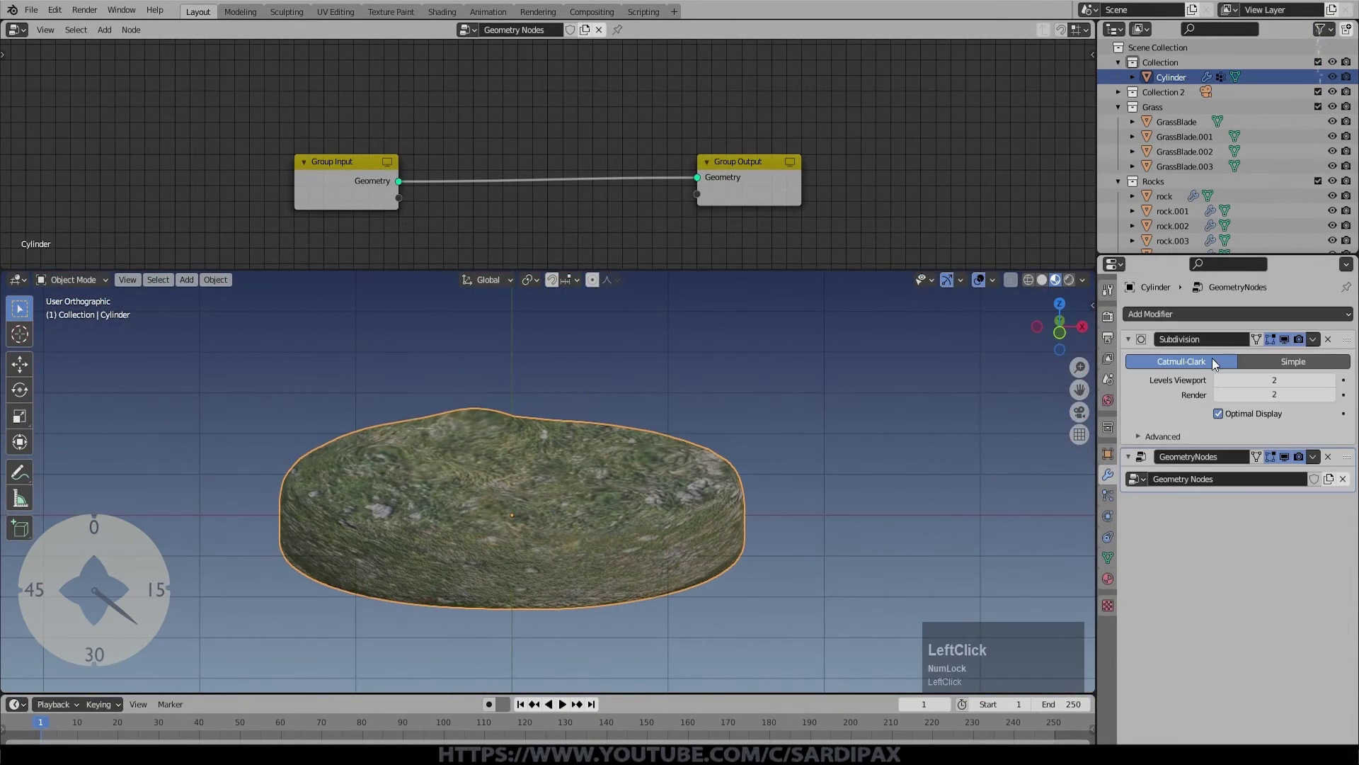
# Step: Chain Point Distribute and two Attribute Randomize nodes (rotation, scale) before Group Output
pyautogui.doubleClick(334, 175)
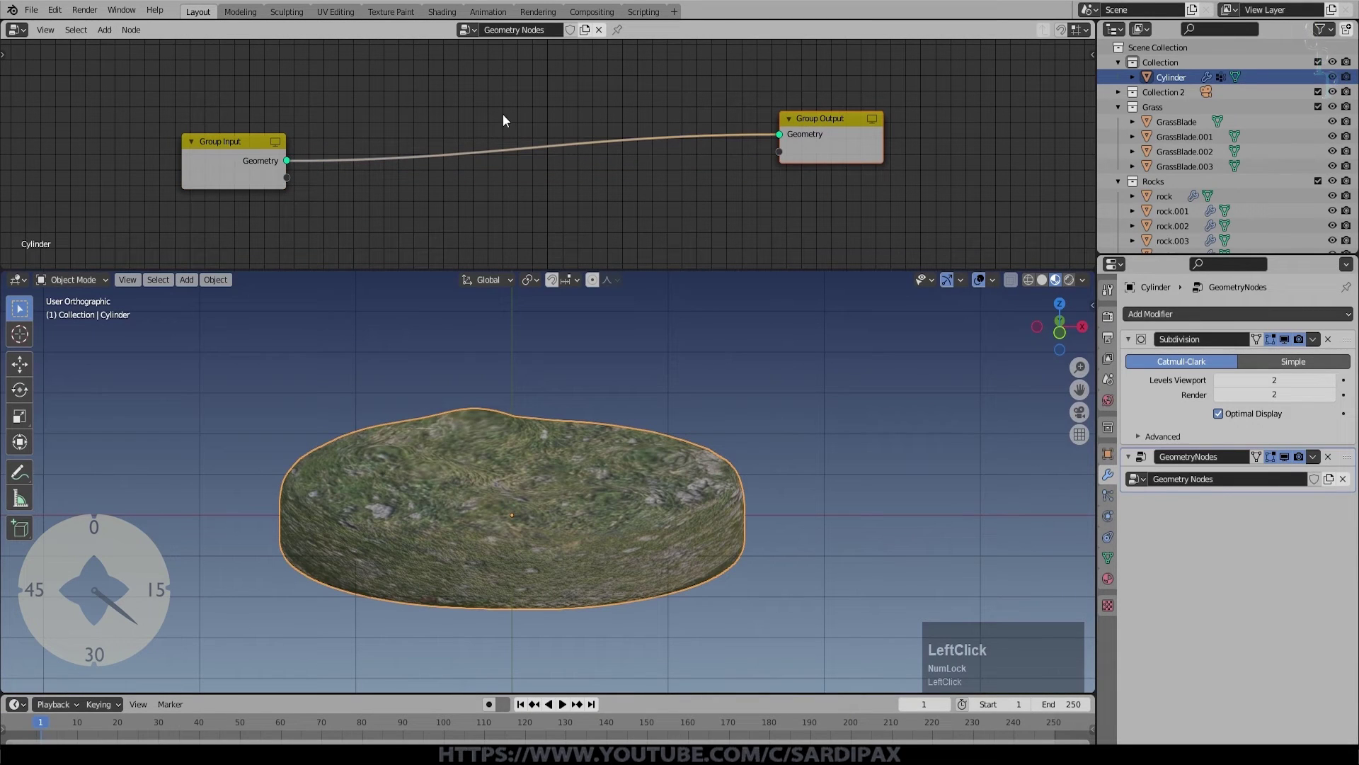
pyautogui.click(103, 39)
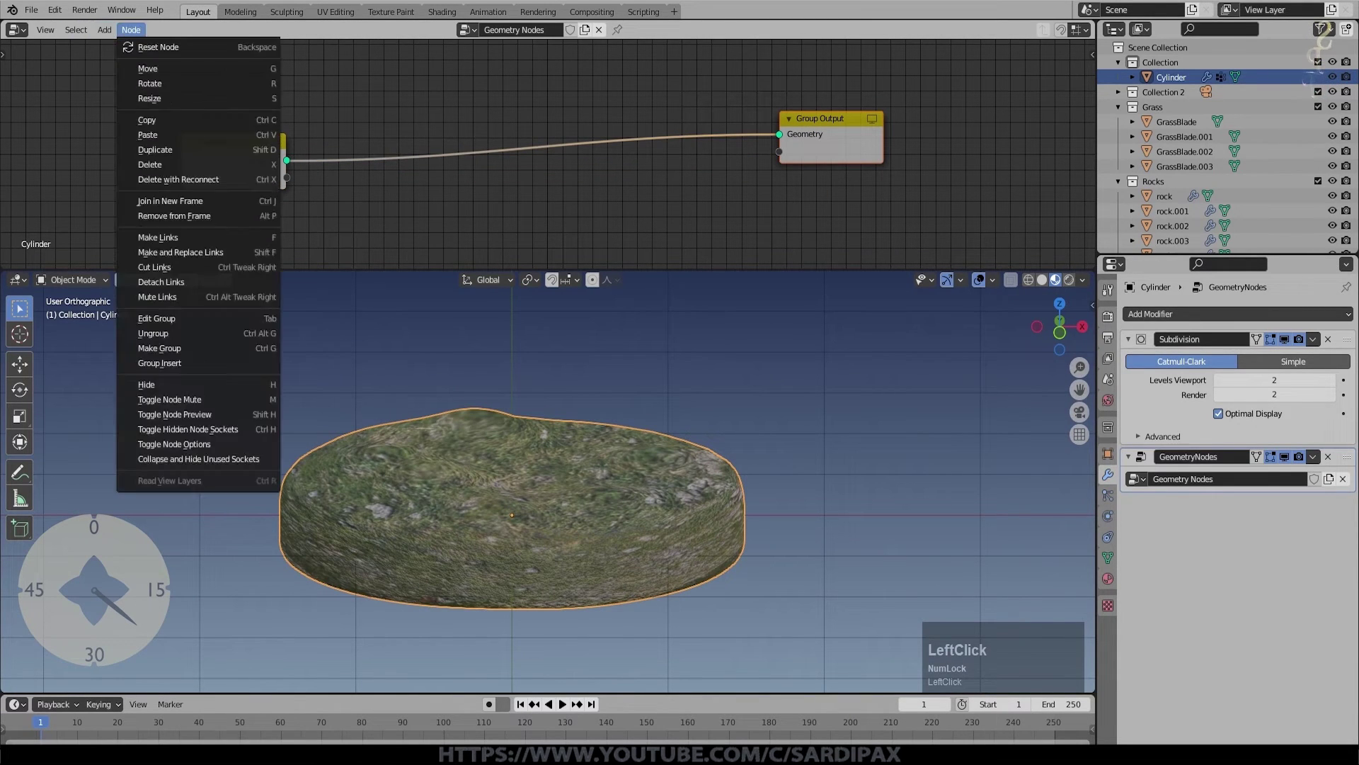
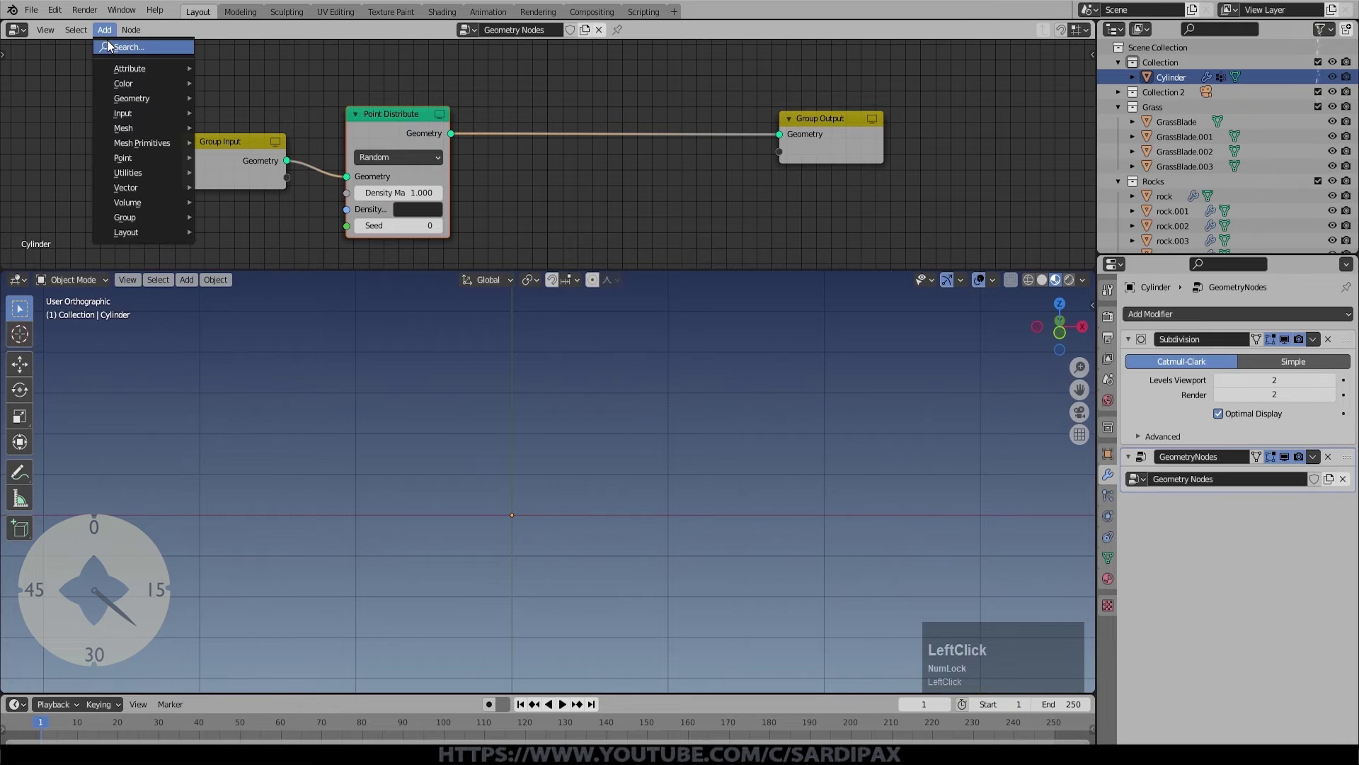
pyautogui.click(283, 237)
pyautogui.click(115, 34)
pyautogui.press('shift+d')
pyautogui.click(269, 19)
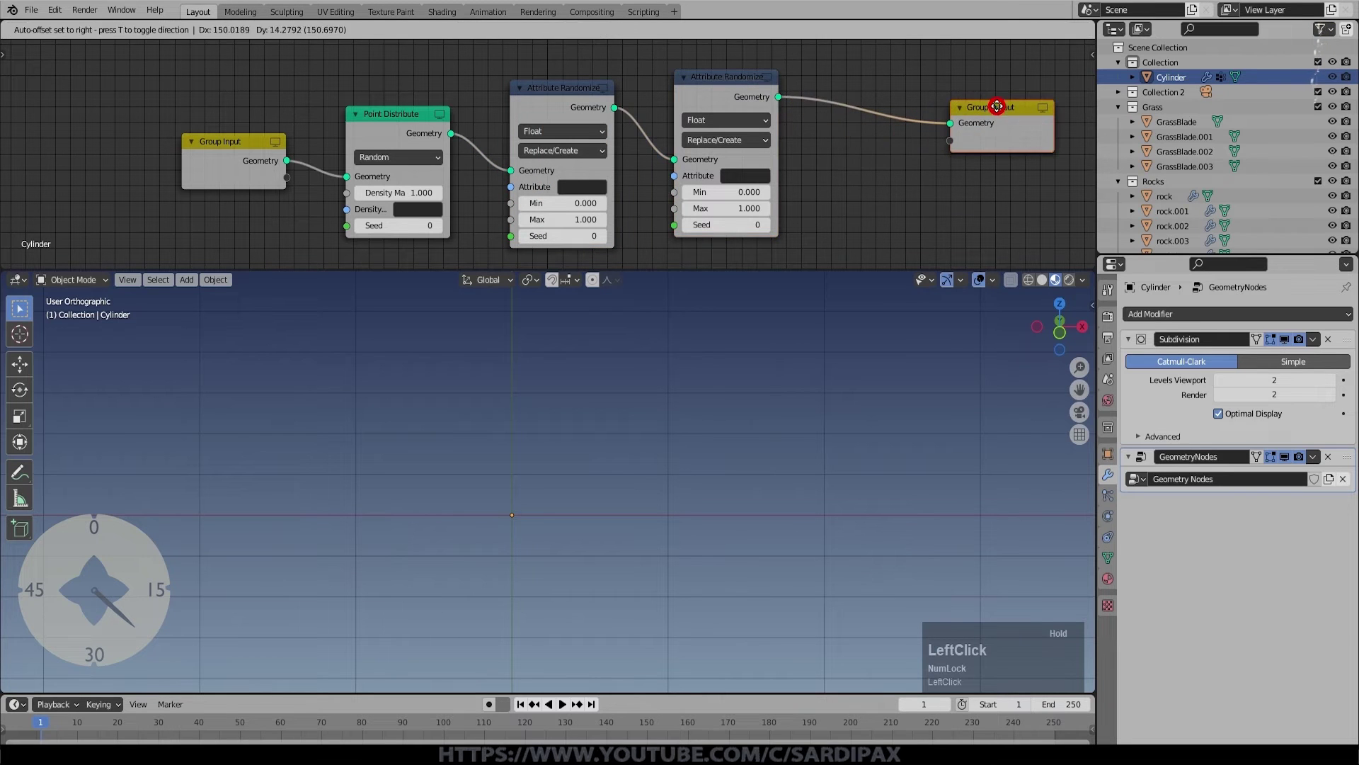
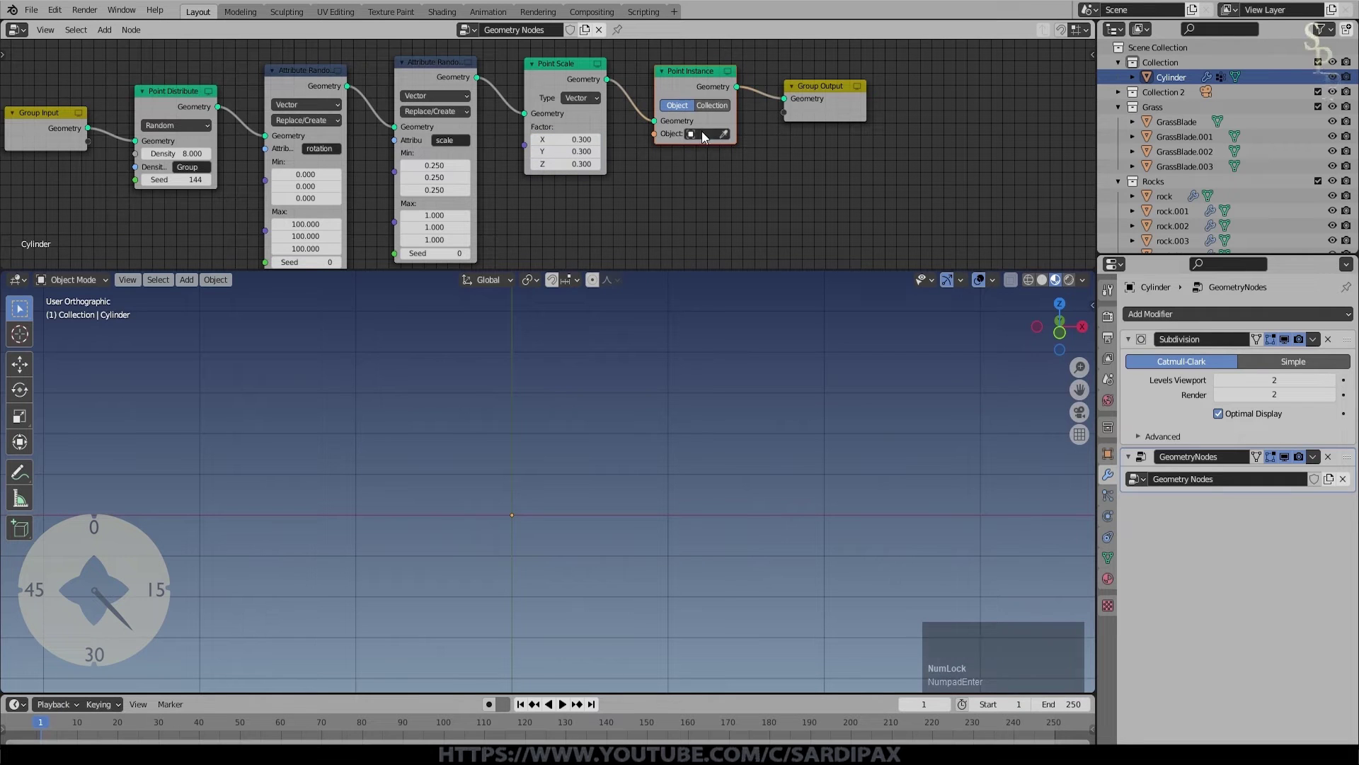
# Step: Instance the whole Rocks collection on the scattered points and tweak density and scale
pyautogui.click(721, 141)
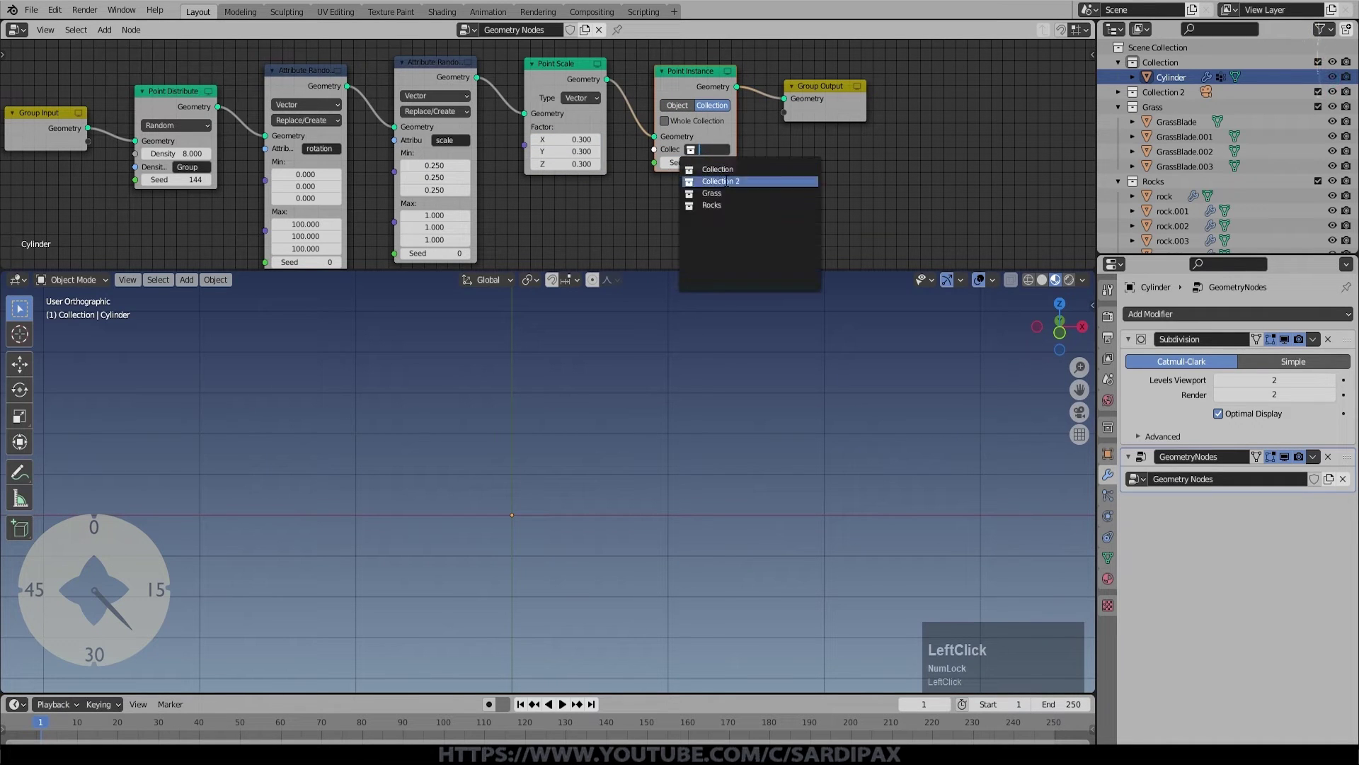
pyautogui.middleClick(727, 428)
pyautogui.scroll(-3)
pyautogui.click(973, 490)
pyautogui.scroll(-3)
pyautogui.click(835, 472)
pyautogui.scroll(3)
pyautogui.middleClick(677, 464)
pyautogui.scroll(3)
pyautogui.click(652, 439)
pyautogui.scroll(-3)
pyautogui.middleClick(636, 203)
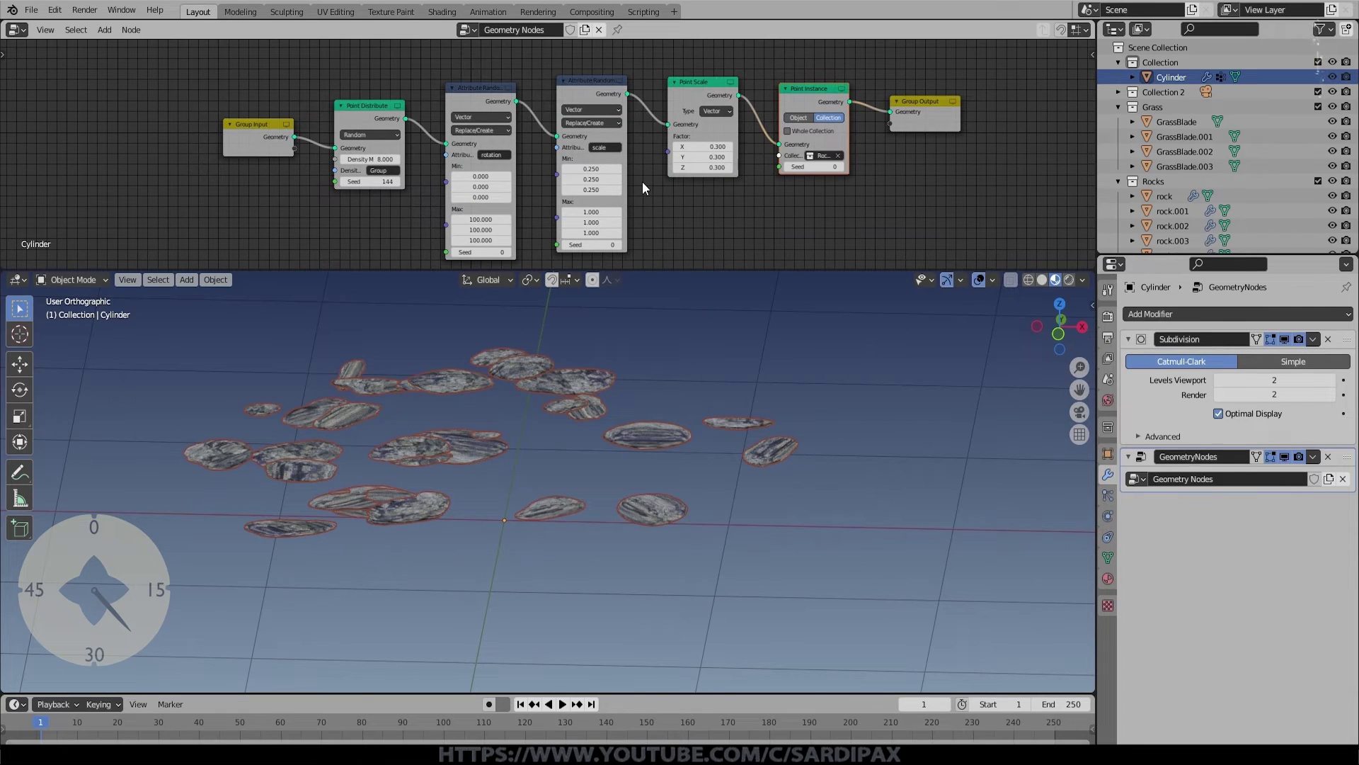
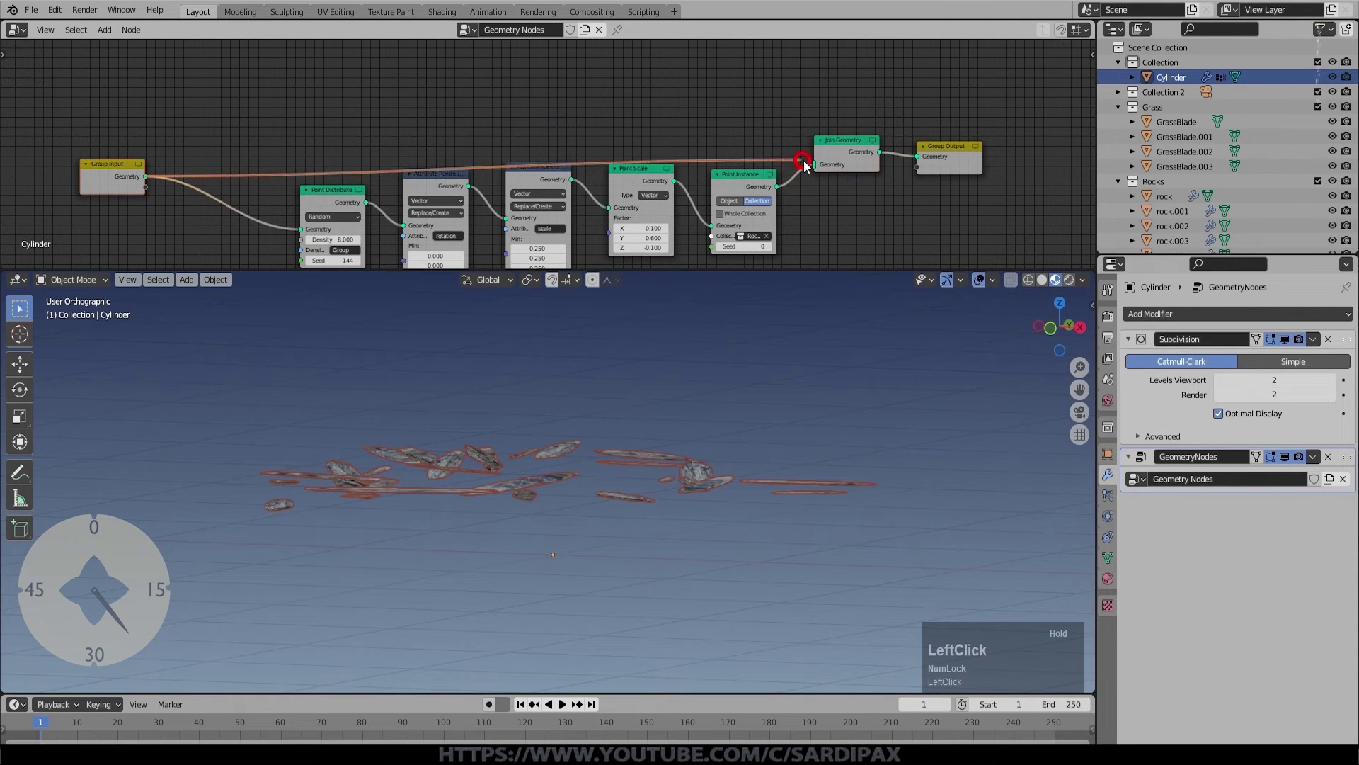
# Step: Apply the platform's scale with Ctrl+A so the rocks distribute correctly
pyautogui.press('ctrl+a')
pyautogui.click(674, 585)
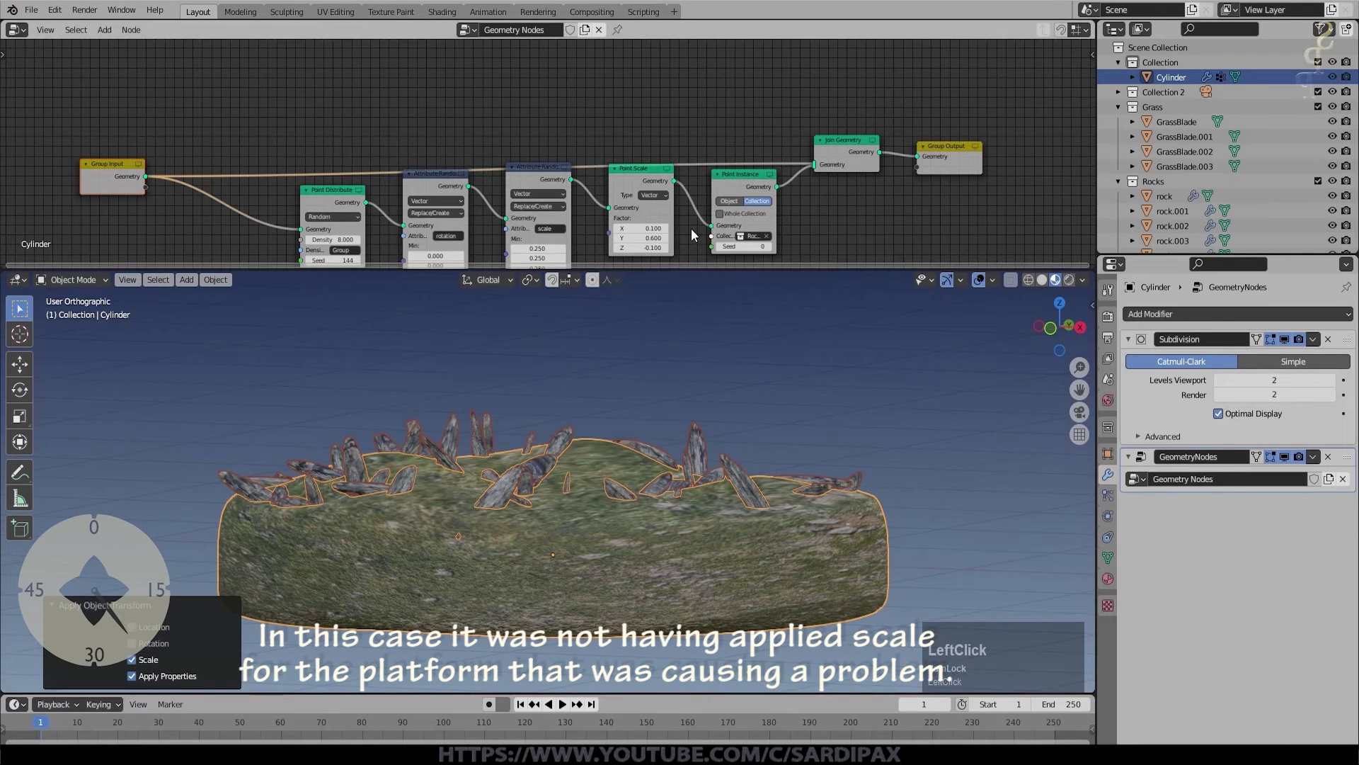
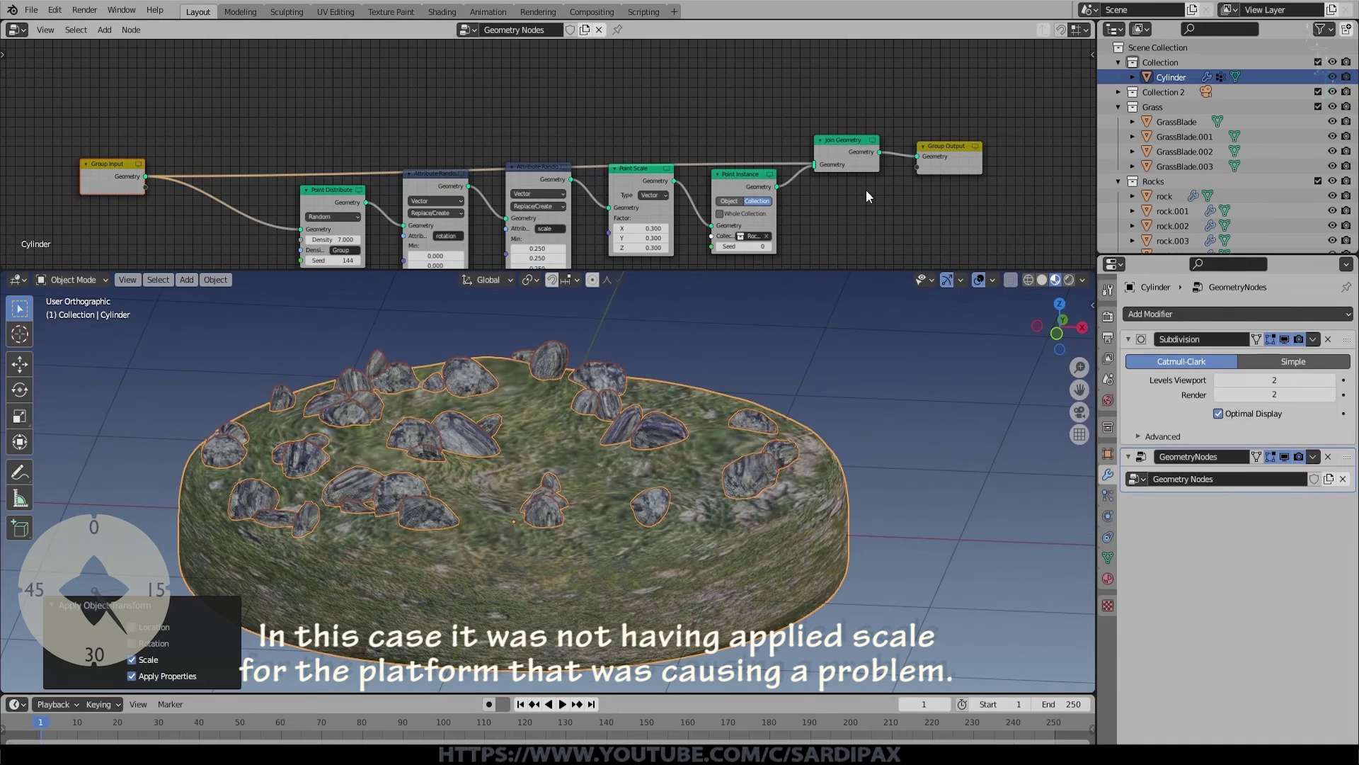
pyautogui.click(1133, 341)
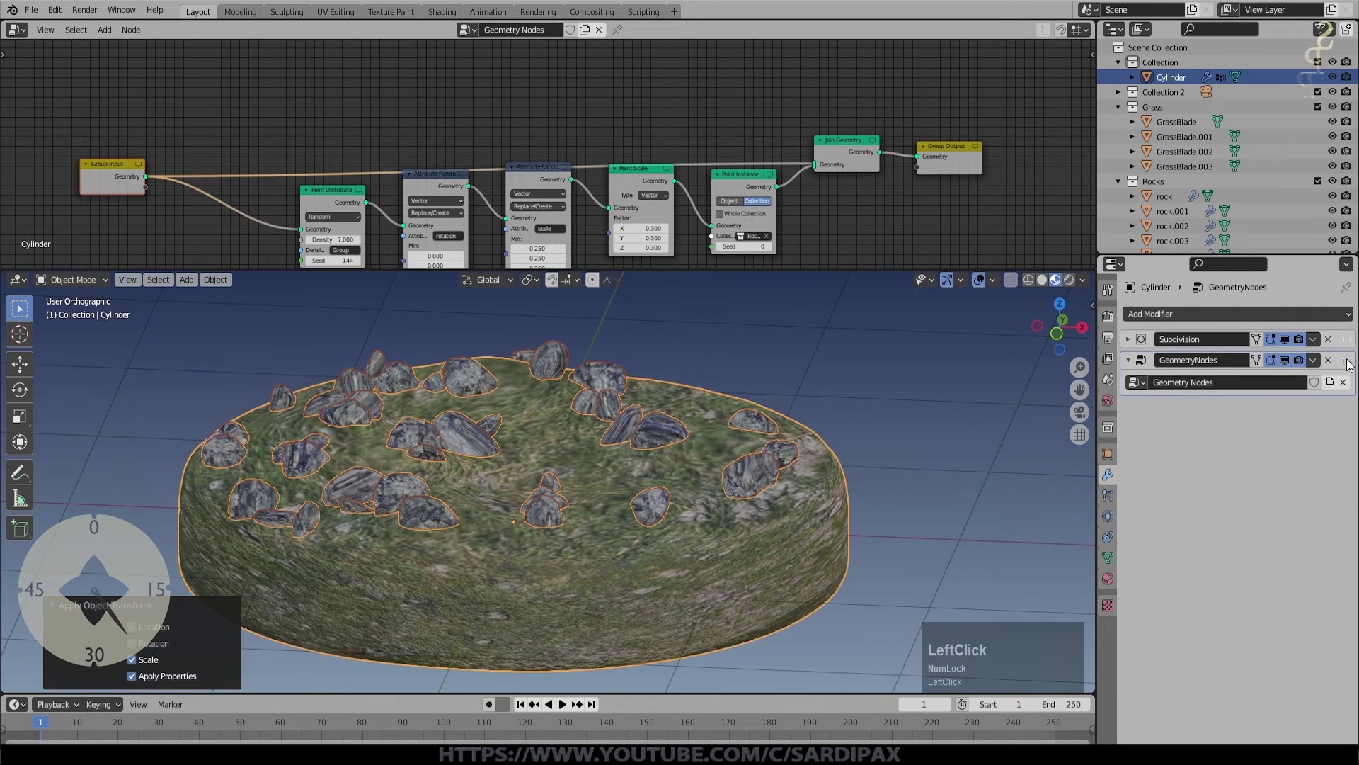
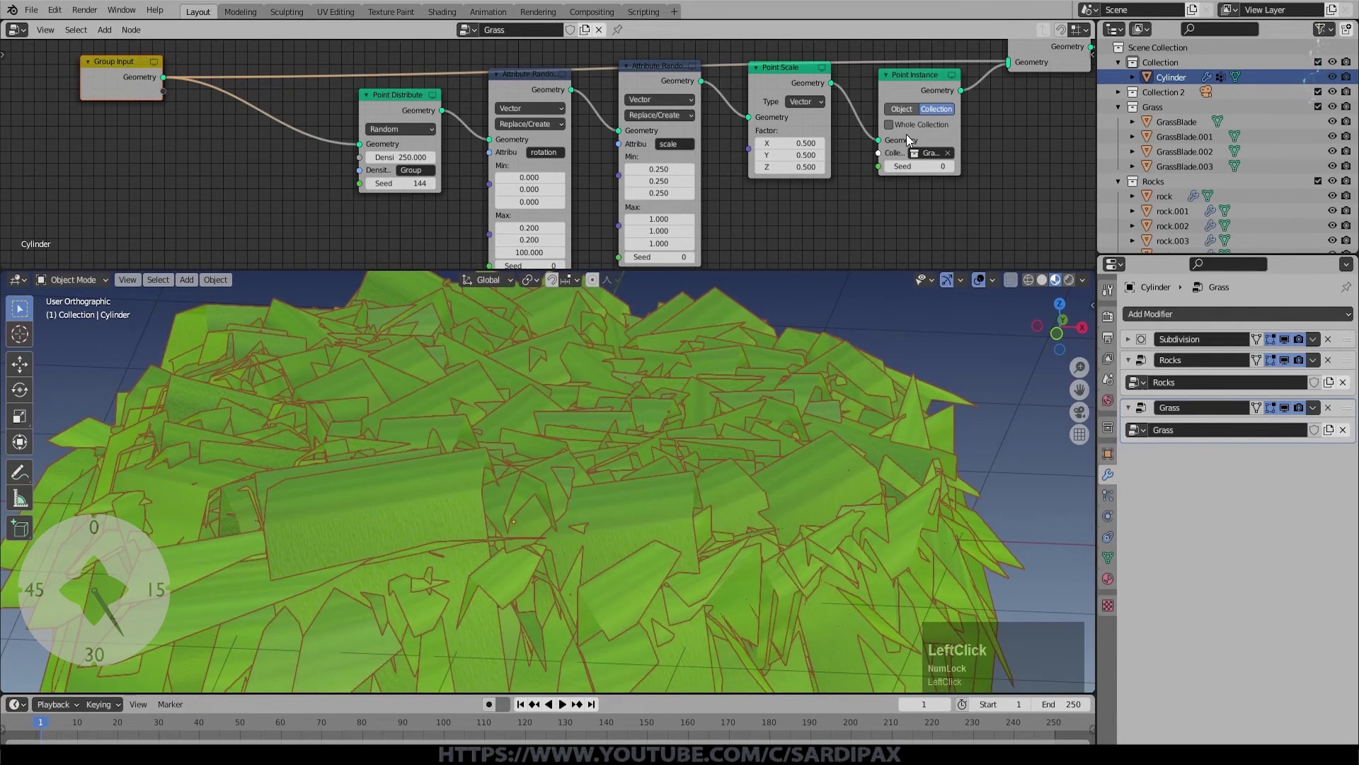
# Step: Select all the GrassBlade objects and apply their scale
pyautogui.scroll(-3)
pyautogui.click(905, 447)
pyautogui.click(910, 455)
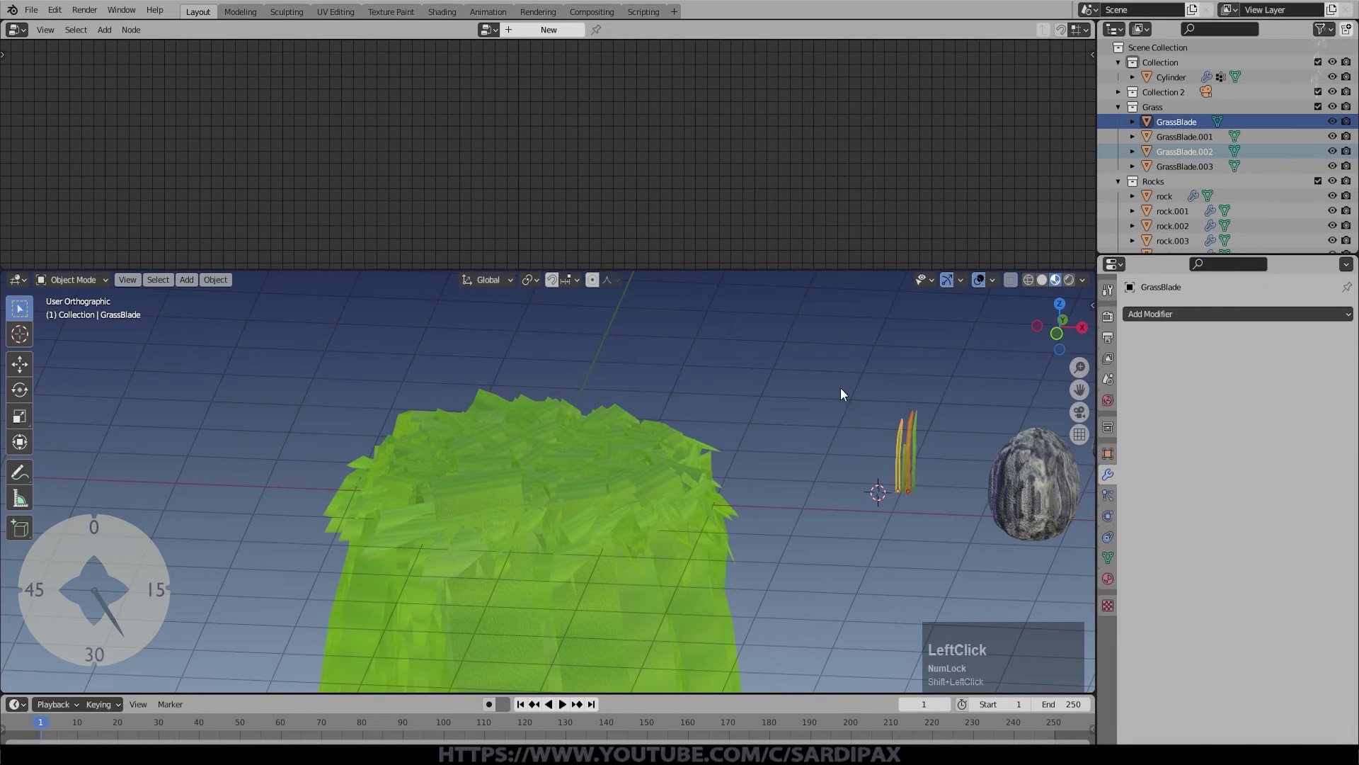
pyautogui.press('b')
pyautogui.click(869, 427)
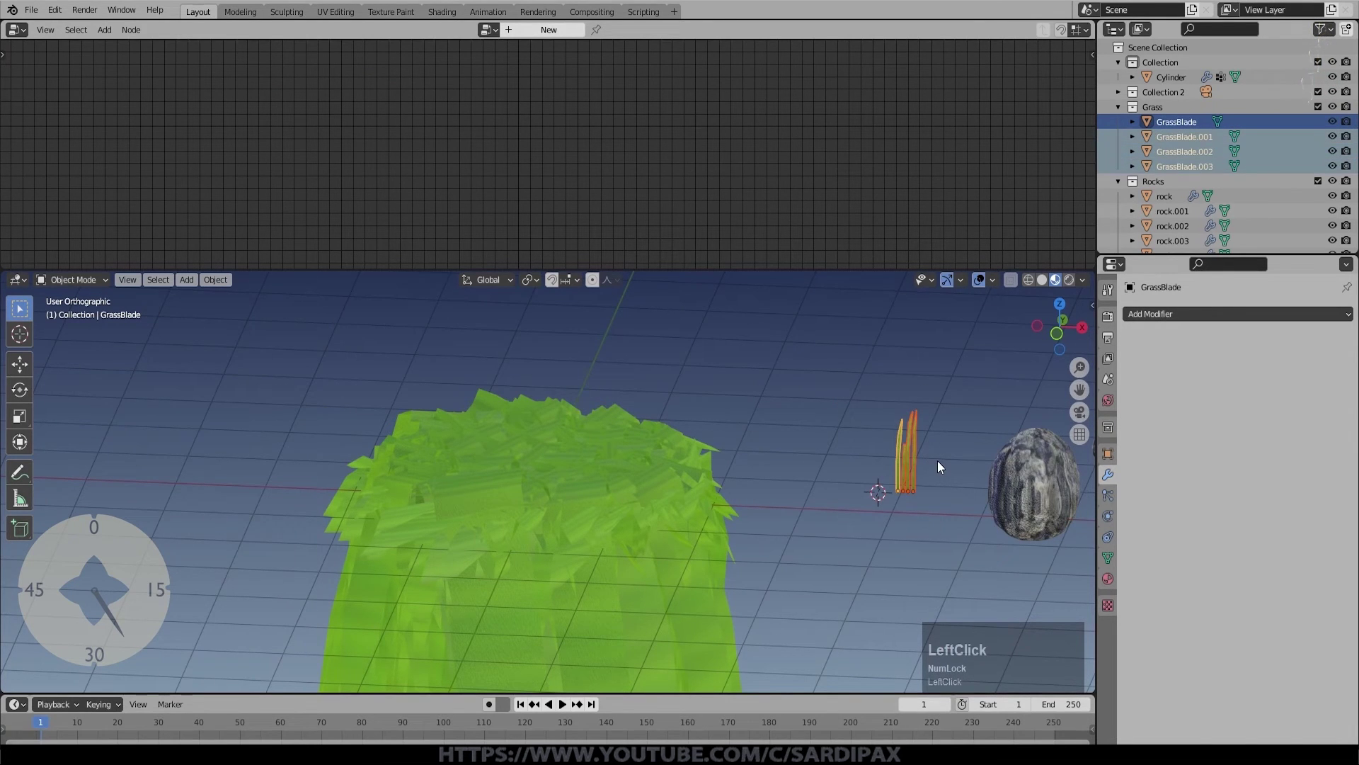
pyautogui.press('ctrl+a')
pyautogui.click(942, 465)
pyautogui.scroll(3)
pyautogui.scroll(-3)
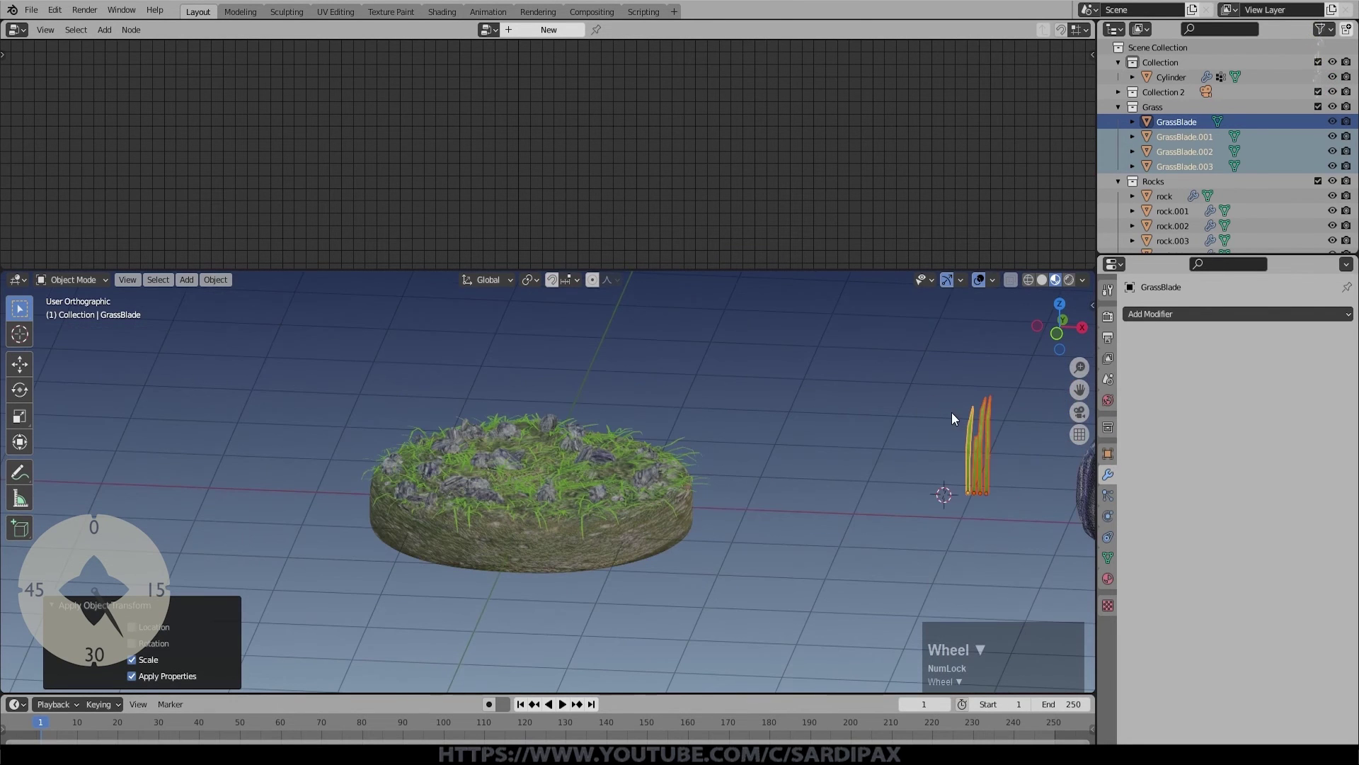
# Step: Apply the grass blades' rotation so they stand correctly among the rocks
pyautogui.press('r')
pyautogui.press('Escape')
pyautogui.press('r')
pyautogui.press('y')
pyautogui.press('KP_9')
pyautogui.press('KP_0')
pyautogui.press('ctrl+z')
pyautogui.press('Escape')
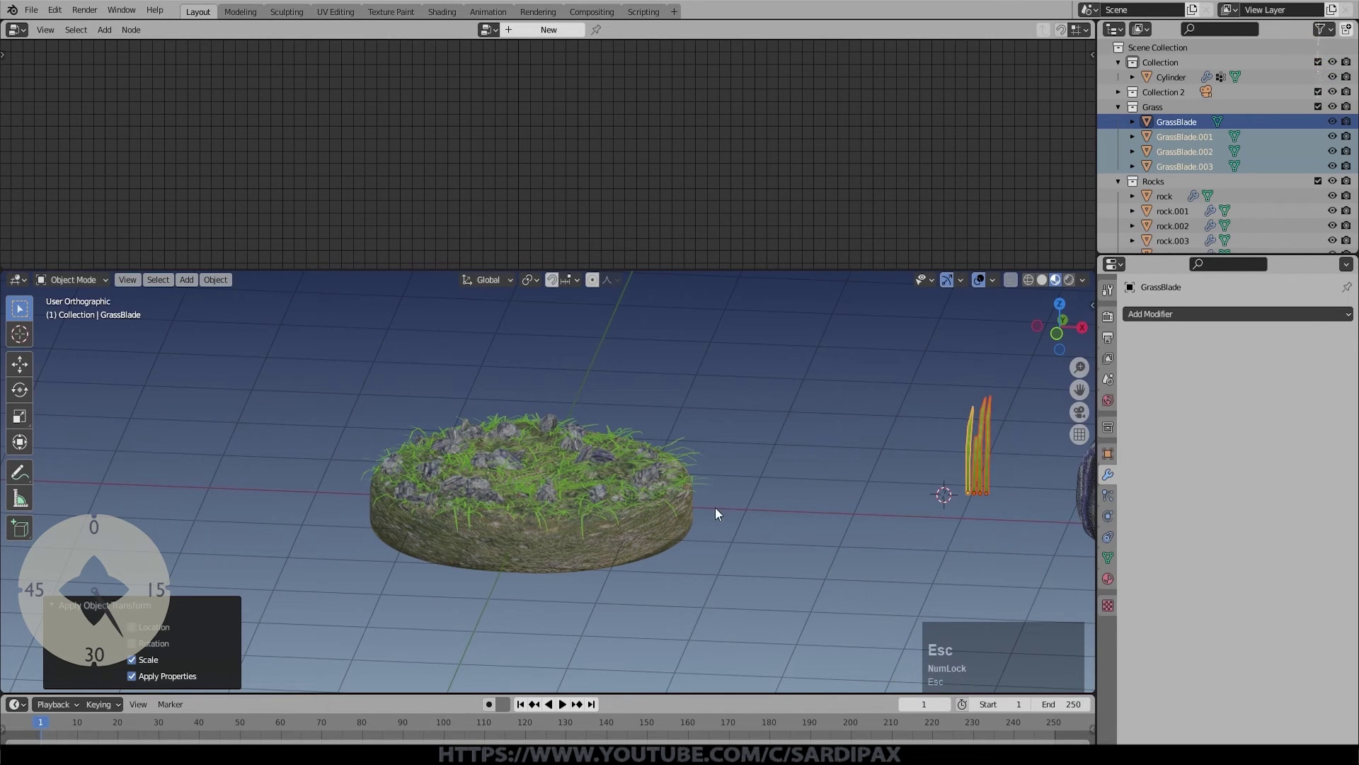
pyautogui.press('ctrl+a')
pyautogui.click(831, 454)
pyautogui.scroll(3)
pyautogui.scroll(-3)
pyautogui.middleClick(630, 453)
pyautogui.click(1129, 180)
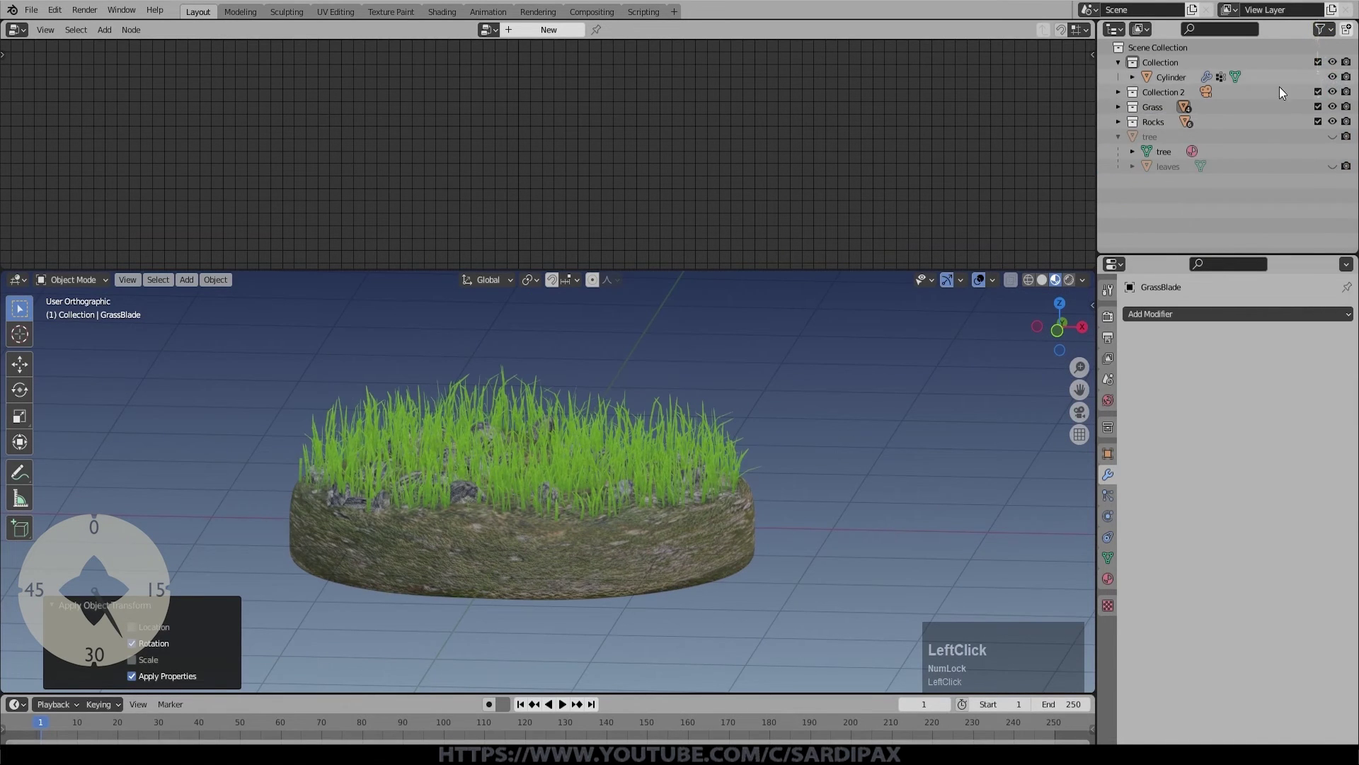
# Step: Add a Sun light to the scene with Shift+A
pyautogui.click(1337, 172)
pyautogui.scroll(-3)
pyautogui.middleClick(688, 400)
pyautogui.scroll(-3)
pyautogui.press('b')
pyautogui.click(612, 487)
pyautogui.press('g')
pyautogui.click(991, 539)
pyautogui.scroll(3)
pyautogui.press('shift+a')
pyautogui.click(830, 648)
# Step: Move and rotate the sun light so it aims at the tree
pyautogui.scroll(-3)
pyautogui.press('g')
pyautogui.click(783, 397)
pyautogui.press('r')
pyautogui.middleClick(582, 518)
pyautogui.press('KP_7')
pyautogui.press('r')
pyautogui.click(768, 517)
pyautogui.press('KP_1')
# Step: Save the file, add a cylinder mesh and move it to the tree
pyautogui.press('ctrl+s')
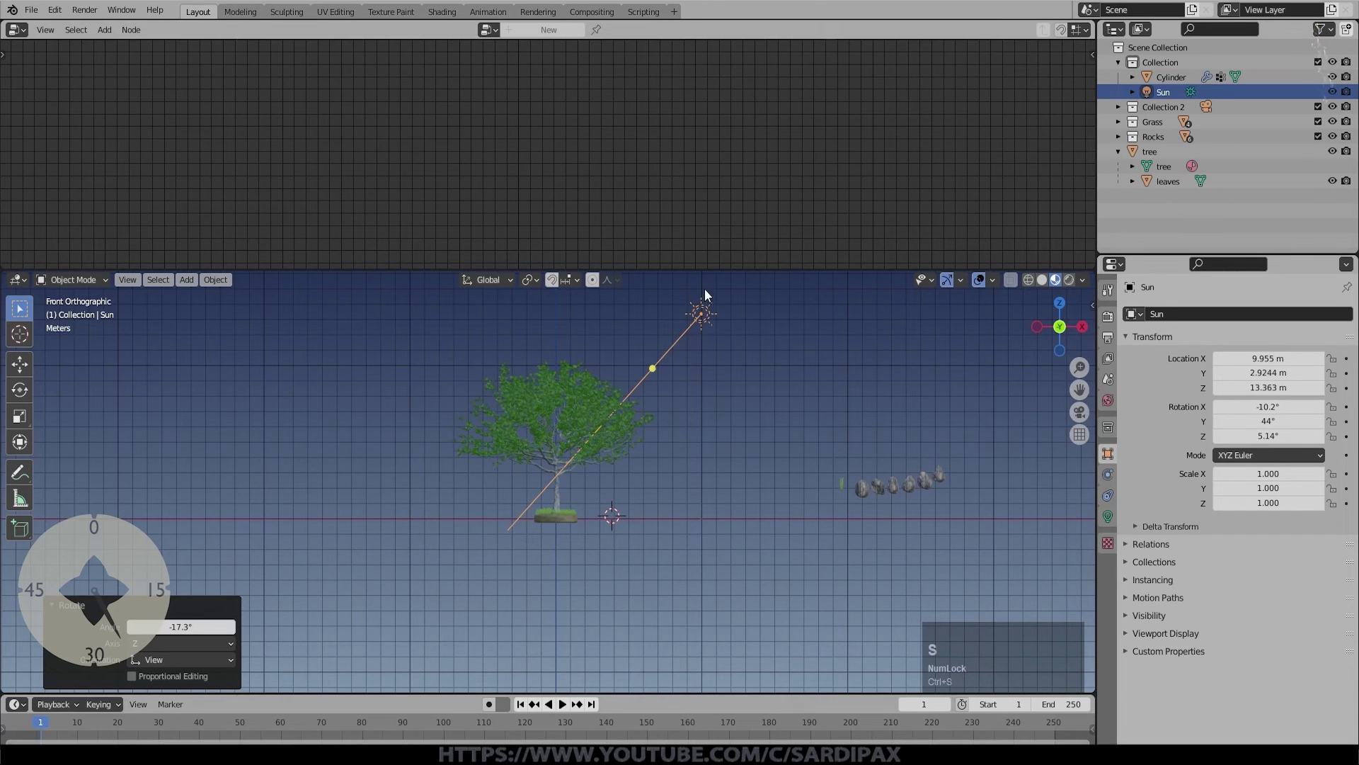
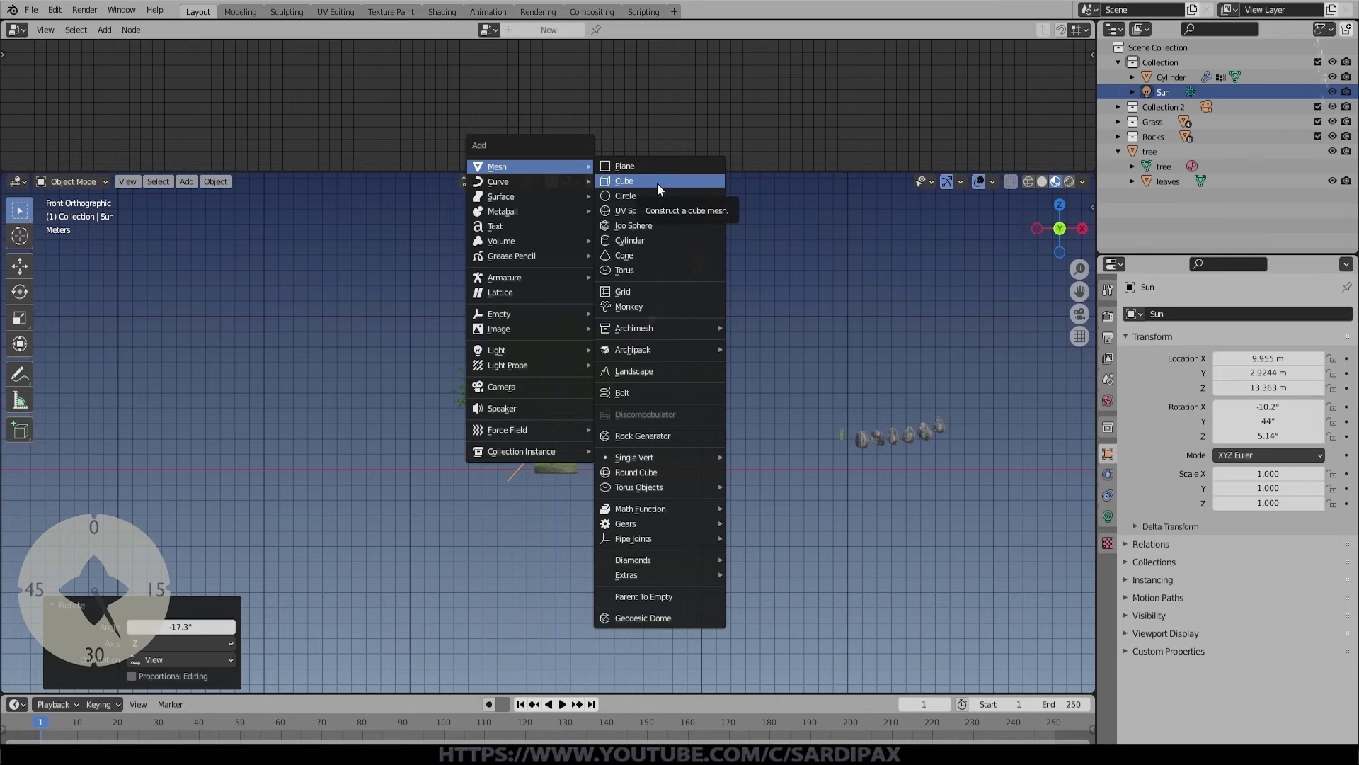
pyautogui.click(664, 240)
pyautogui.press('g')
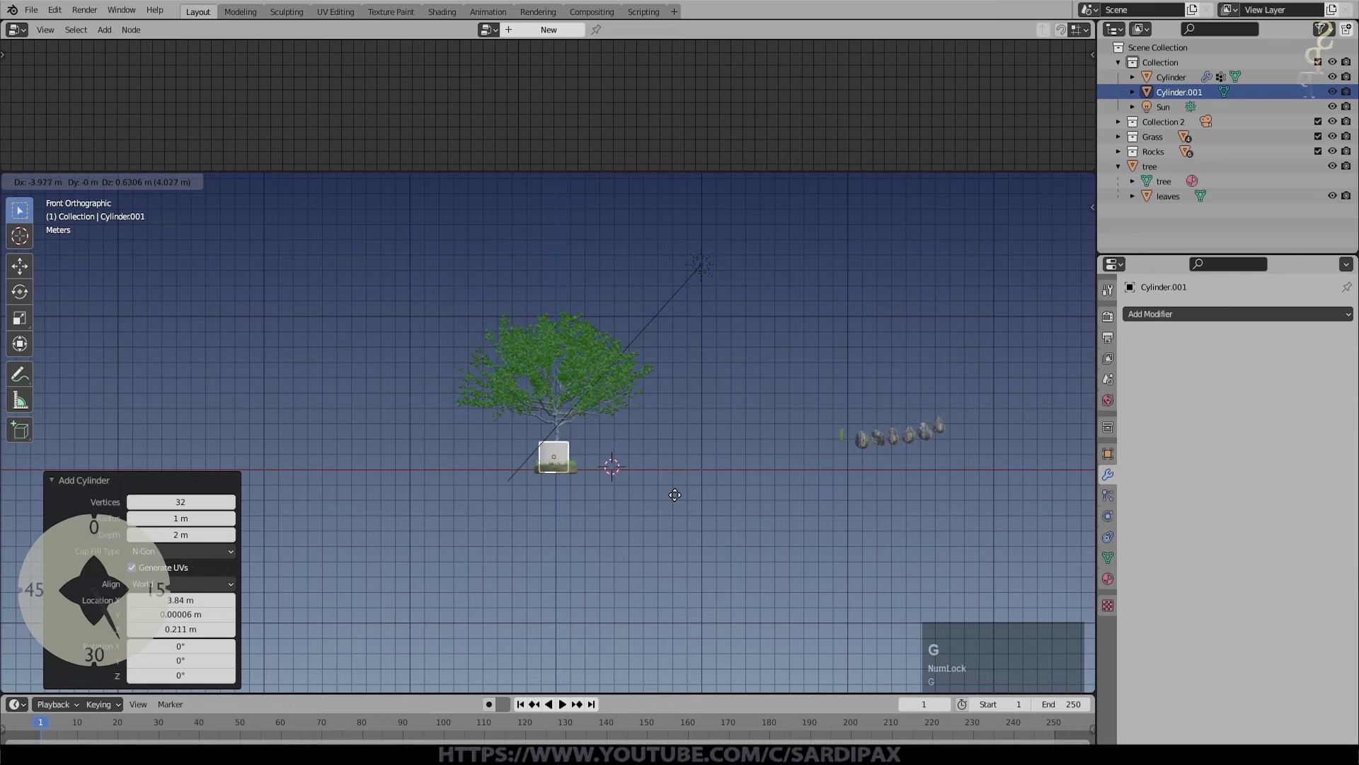
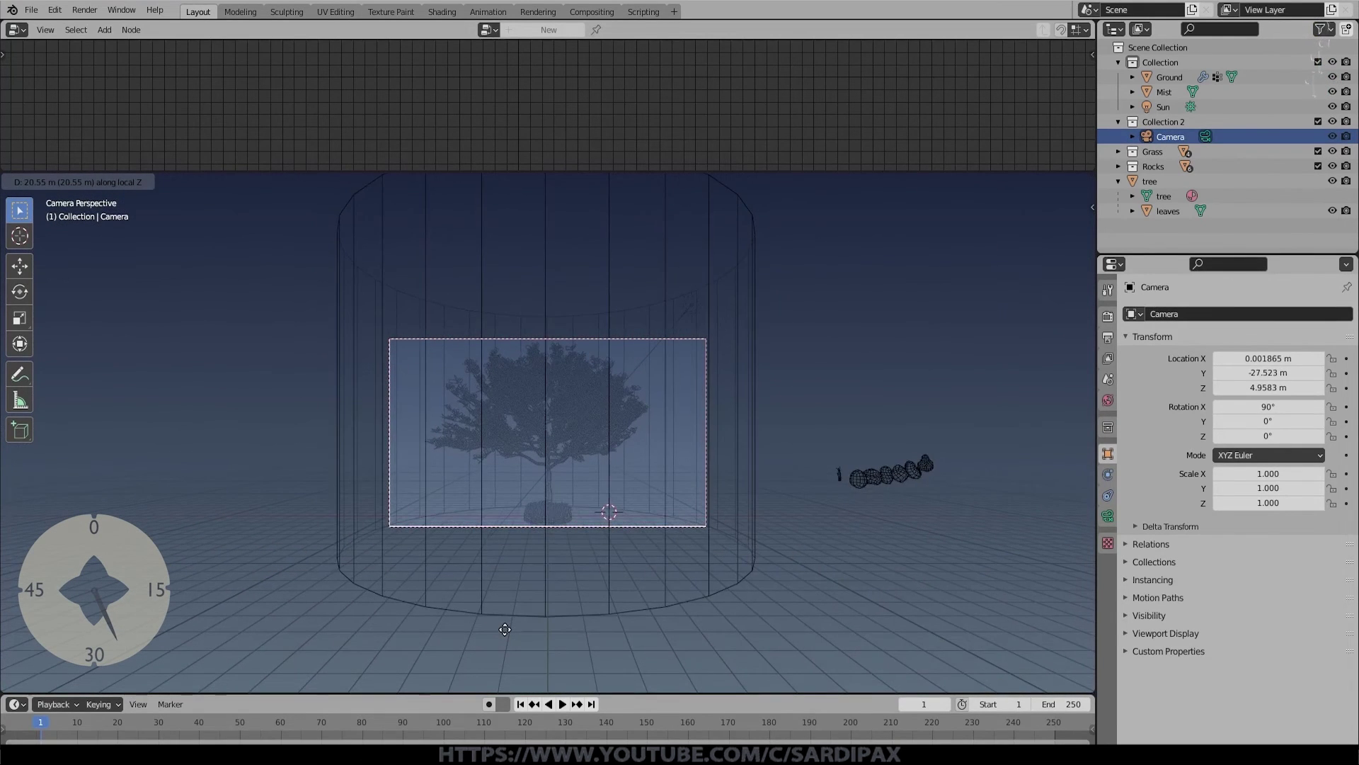
# Step: Select the sun light in the viewport
pyautogui.click(510, 637)
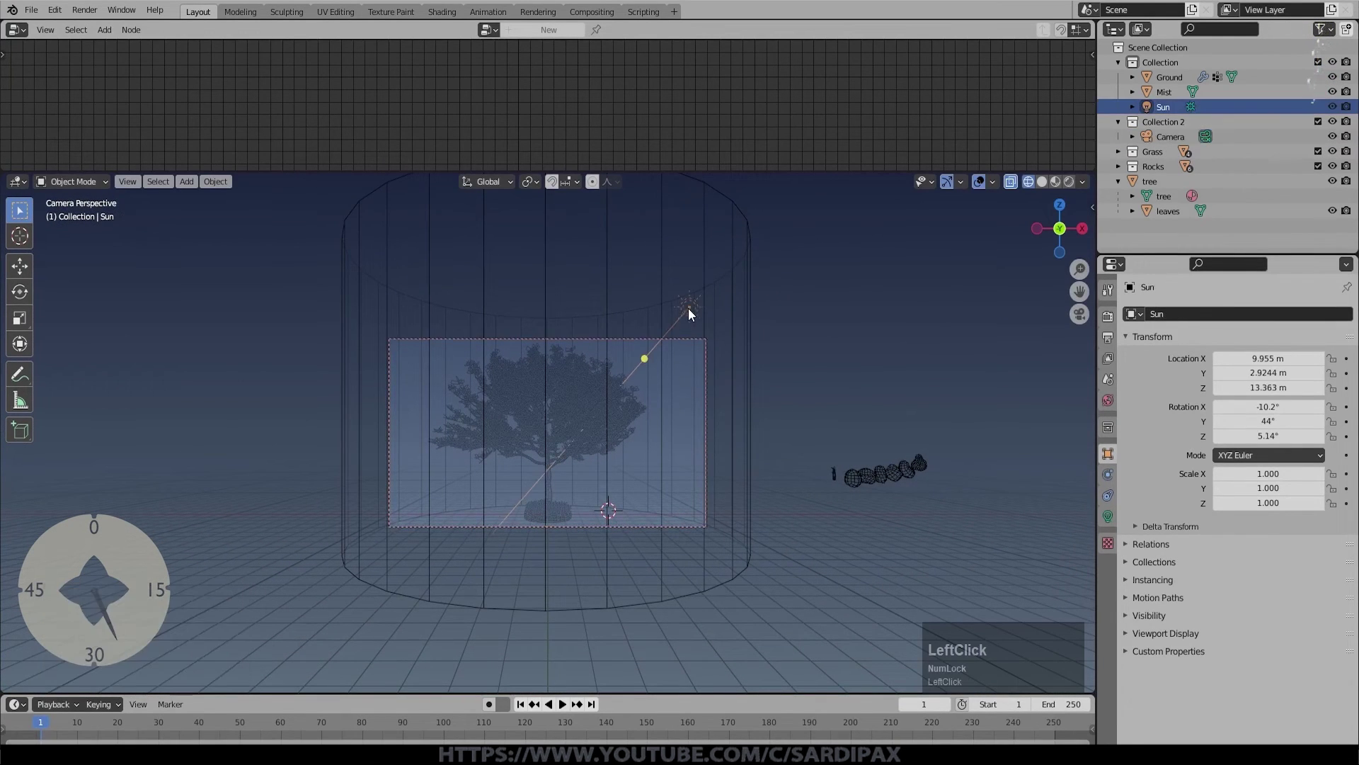
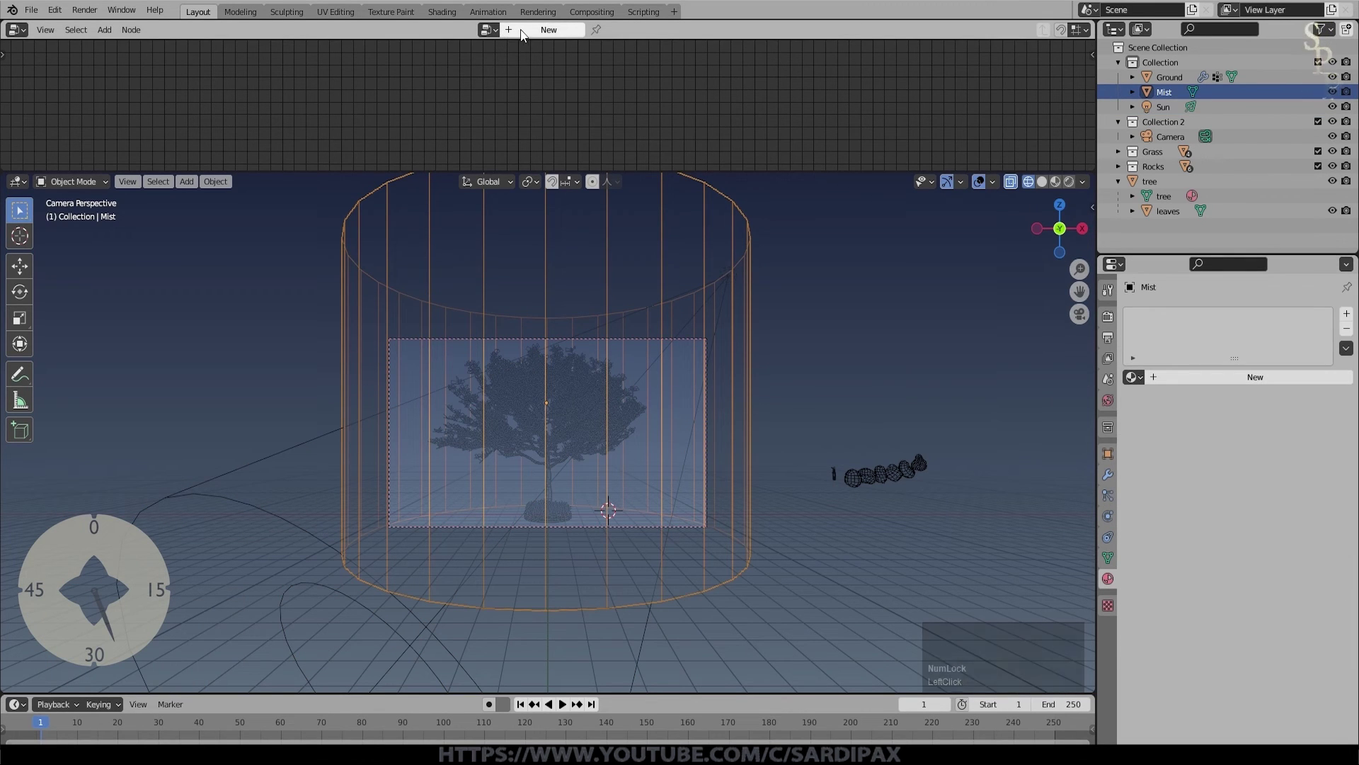
# Step: Switch to the Shader Editor and add a Principled Volume shader for the Mist material
pyautogui.click(1, 37)
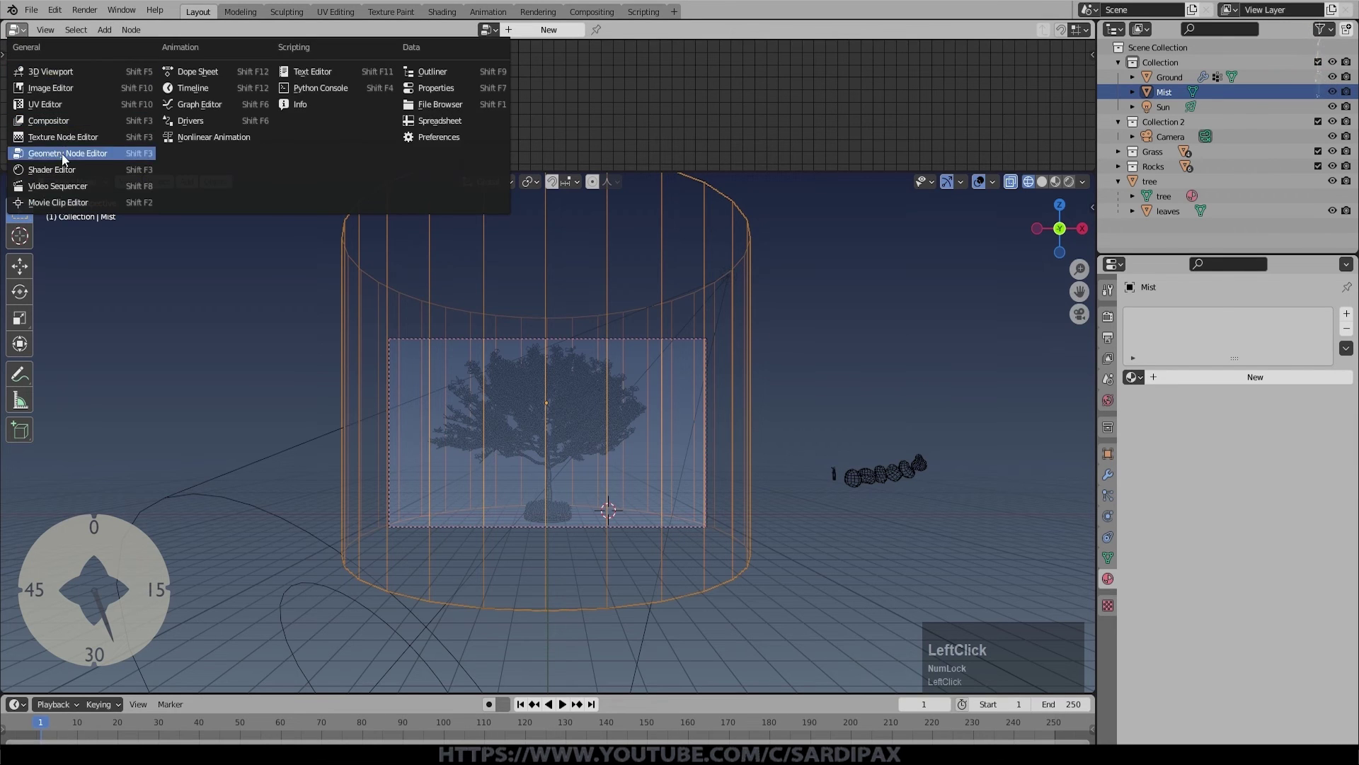
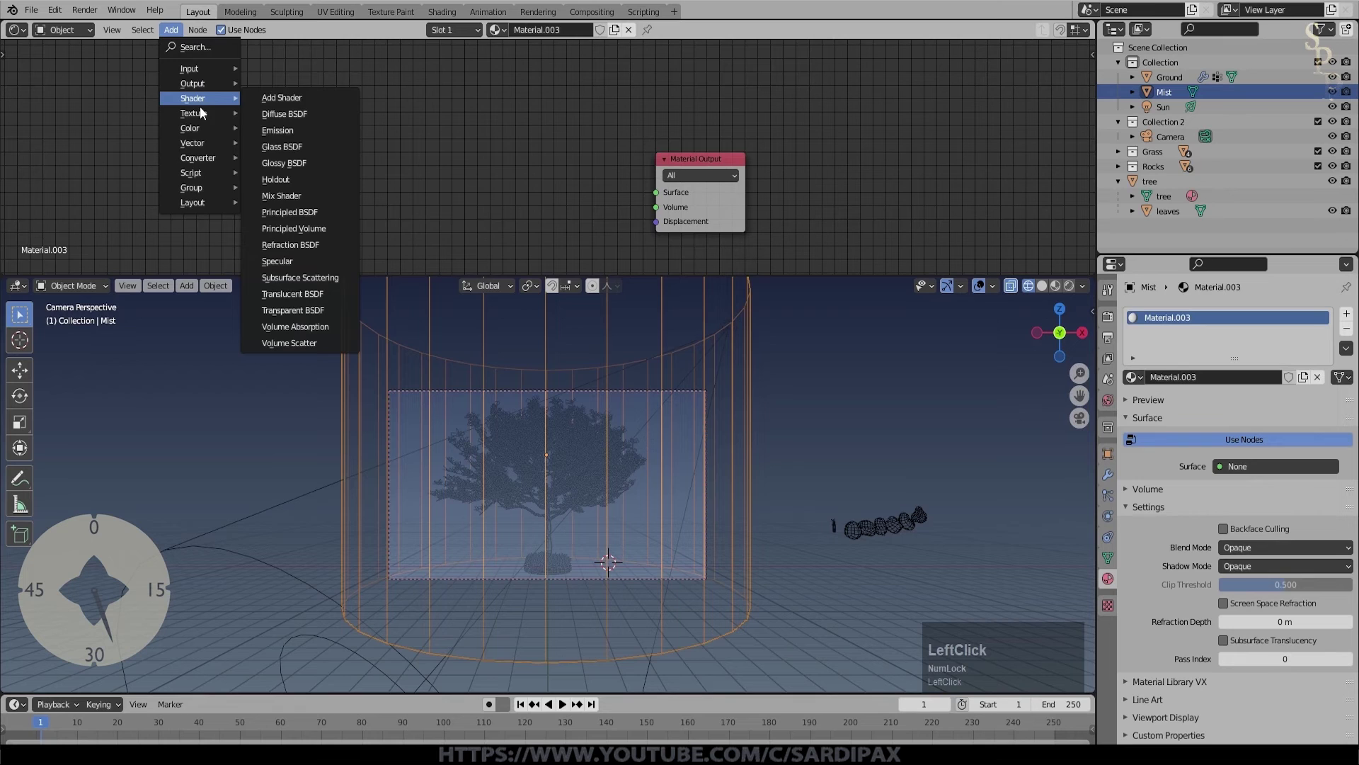
pyautogui.click(306, 235)
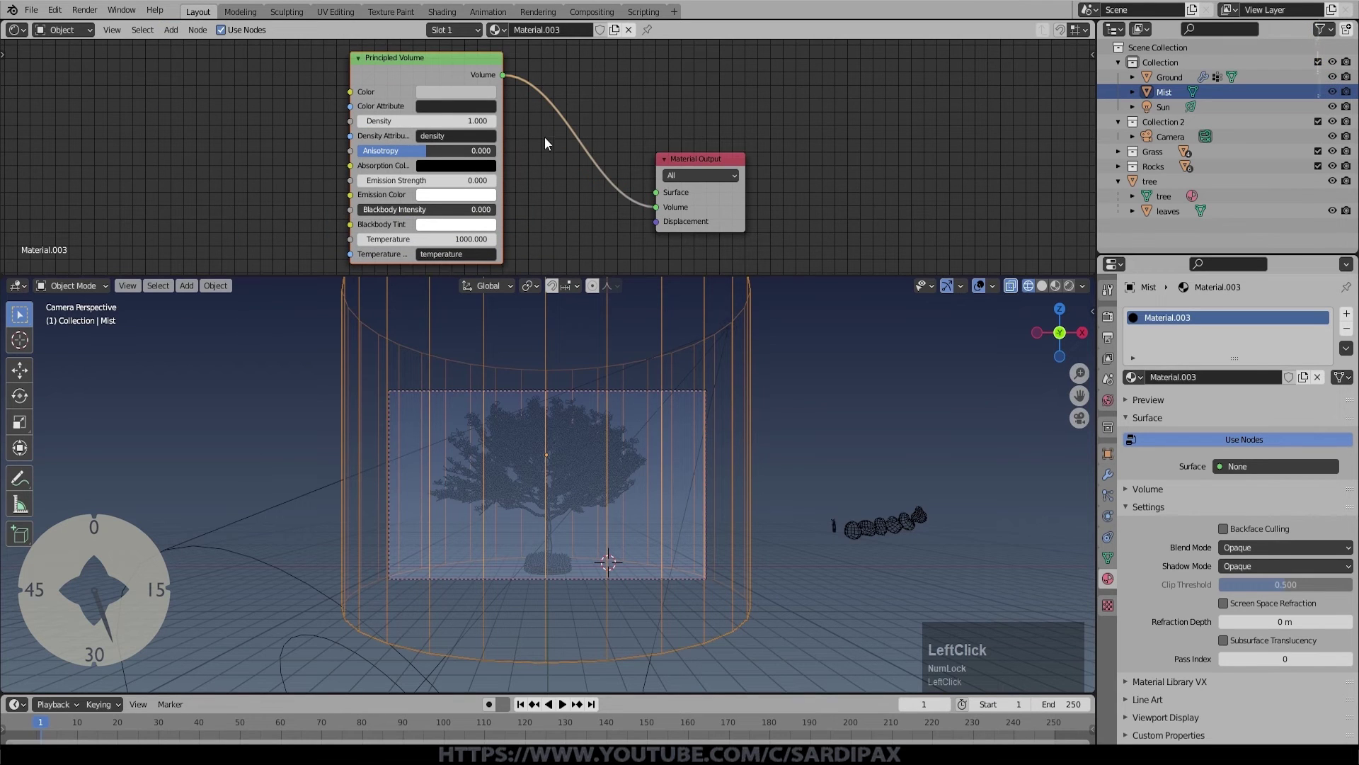
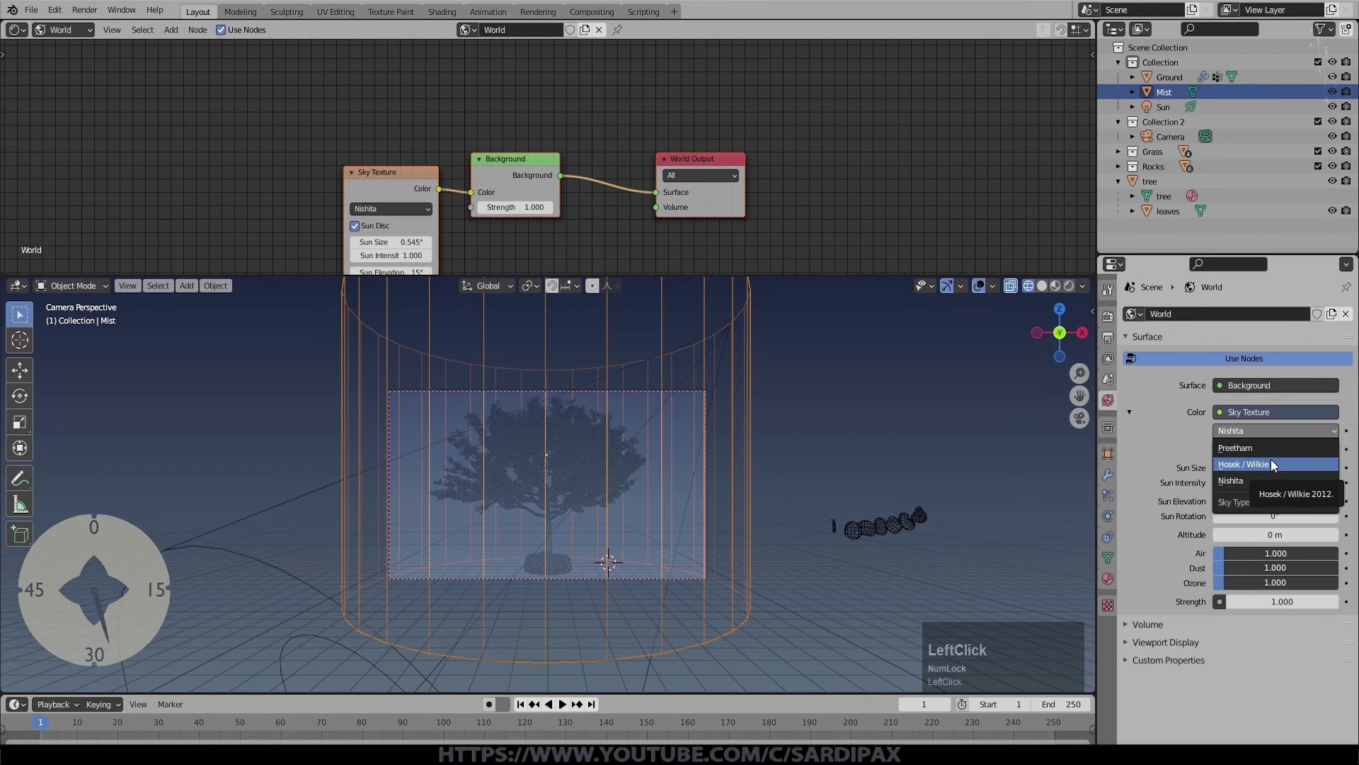
# Step: Set the world Sky Texture to Hosek / Wilkie with turbidity 1
pyautogui.click(1274, 465)
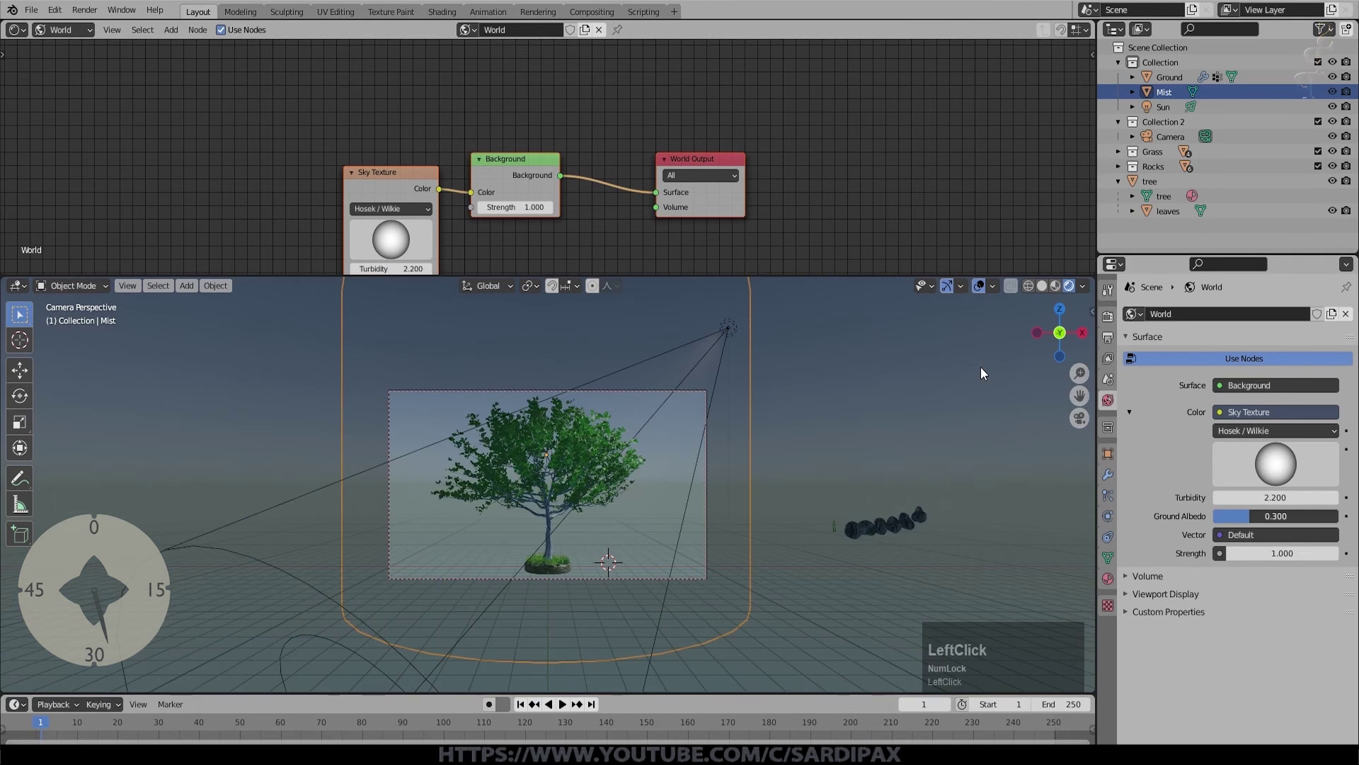
pyautogui.click(811, 427)
pyautogui.scroll(3)
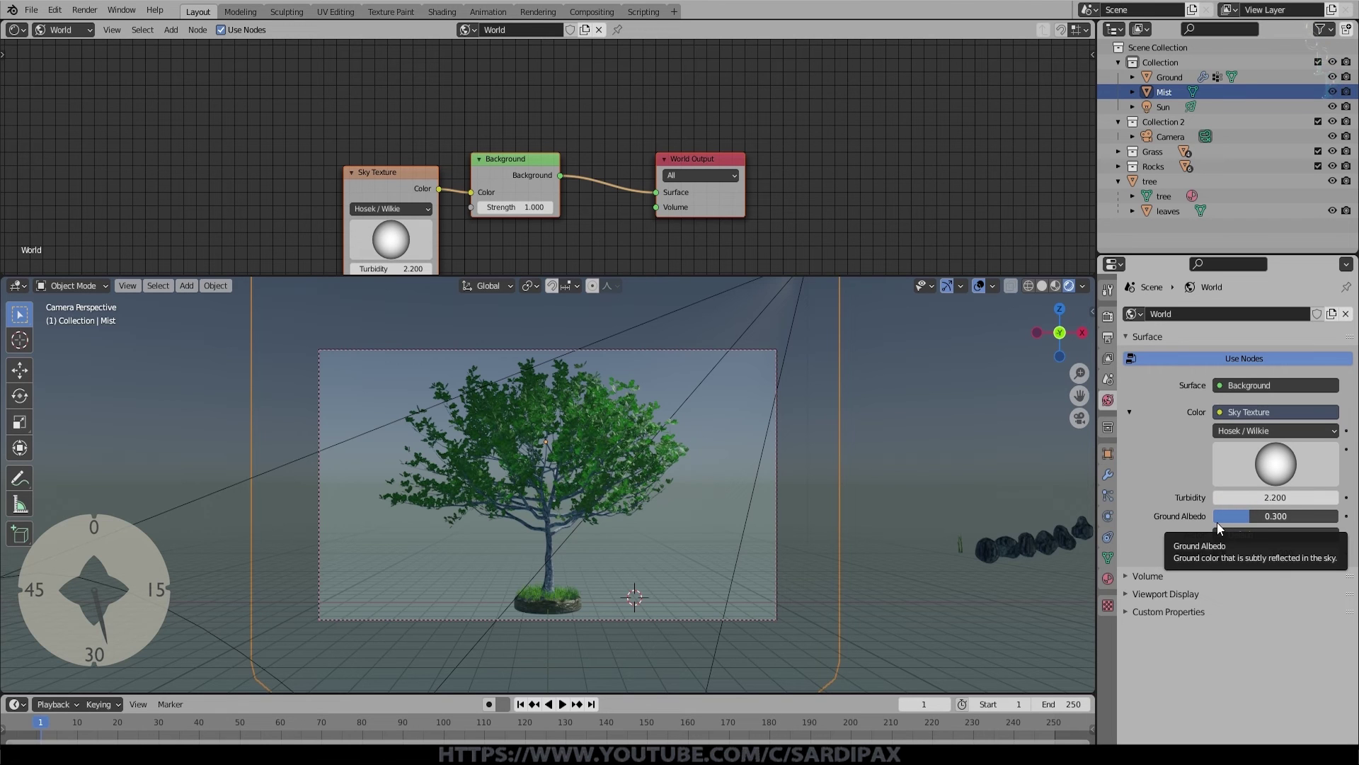
pyautogui.click(1256, 530)
pyautogui.press('KP_1')
pyautogui.press('KP_Enter')
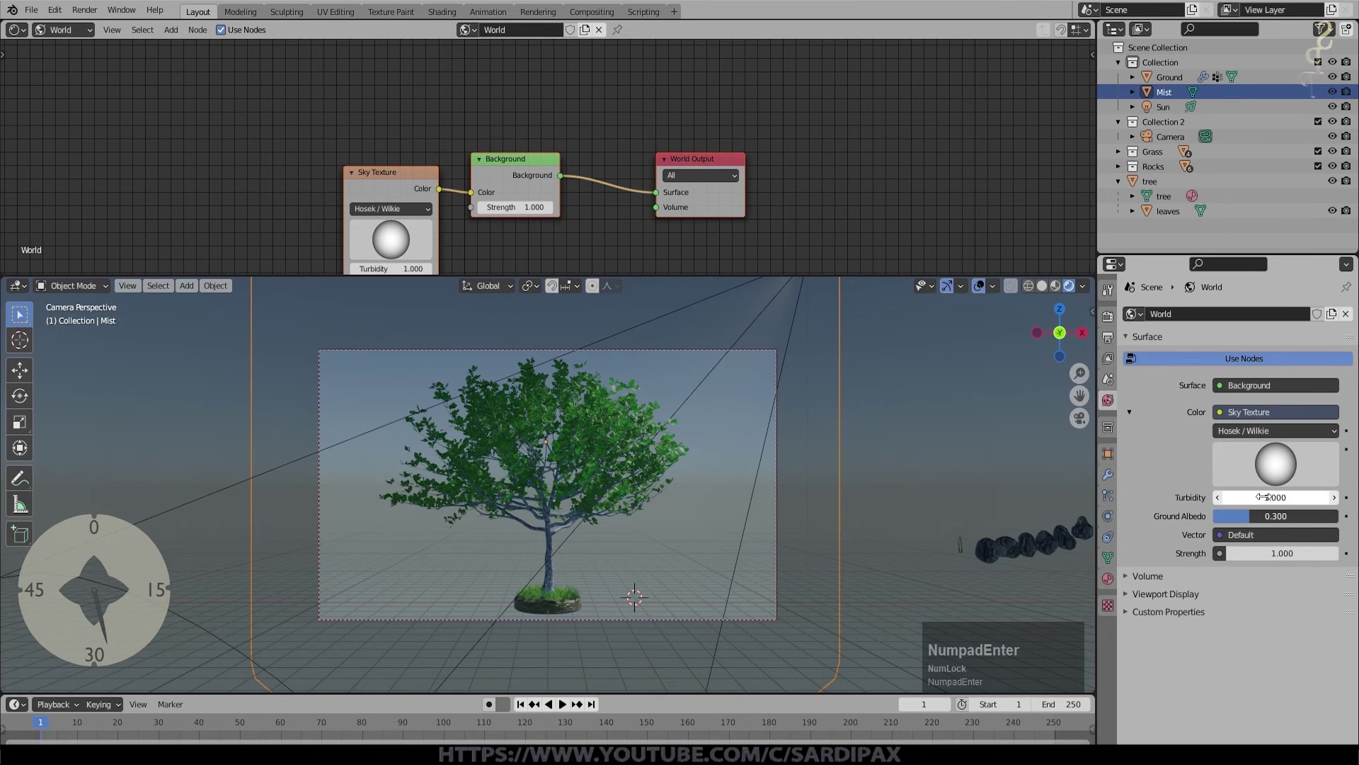
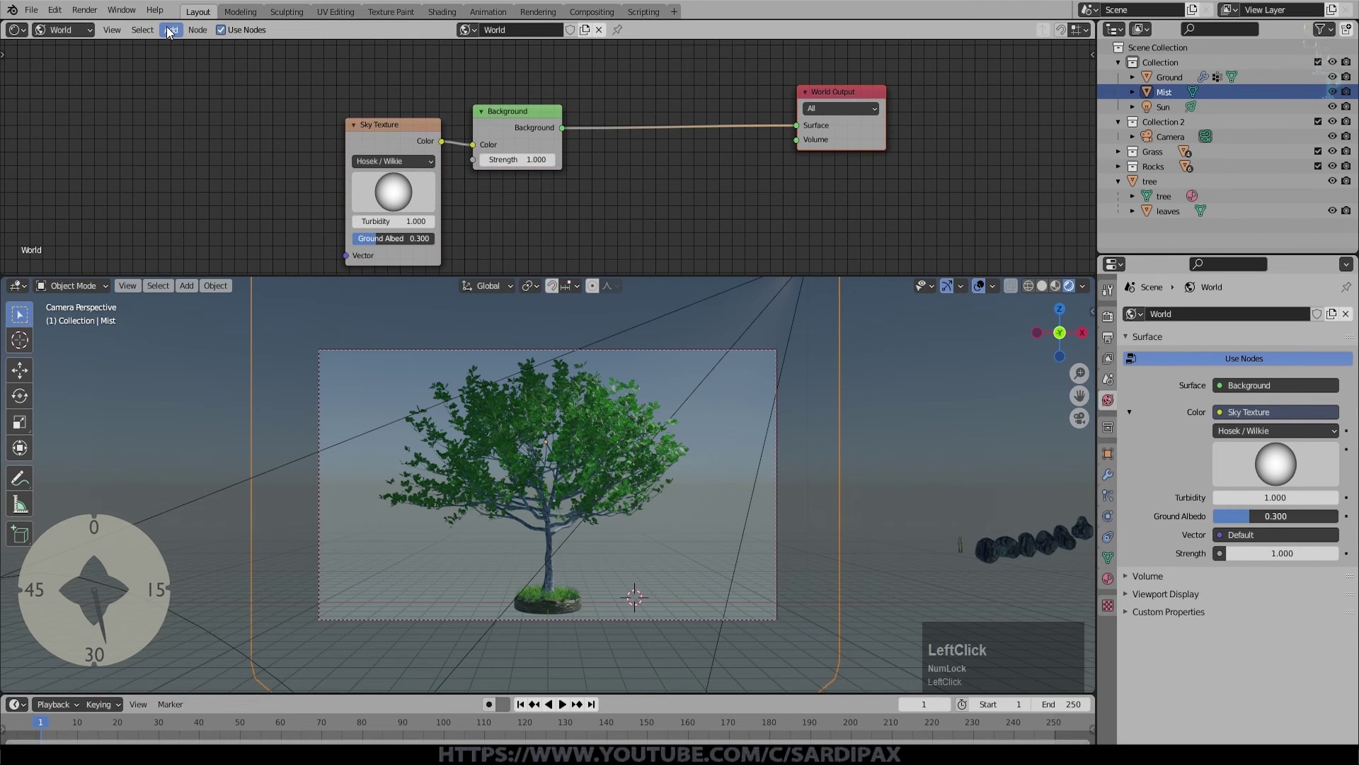
# Step: Add a black Background shader and a Mix Shader combining it with the sky
pyautogui.click(542, 114)
pyautogui.click(563, 216)
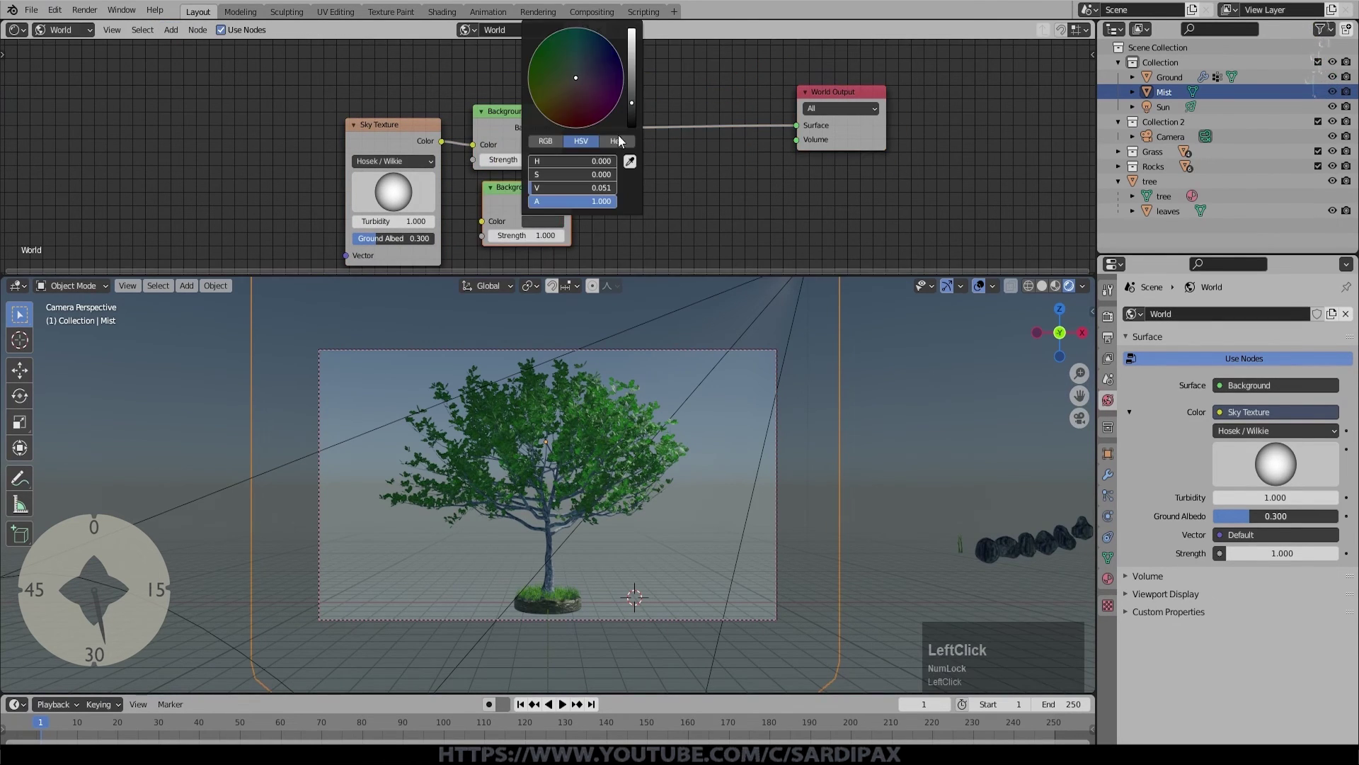
pyautogui.click(640, 132)
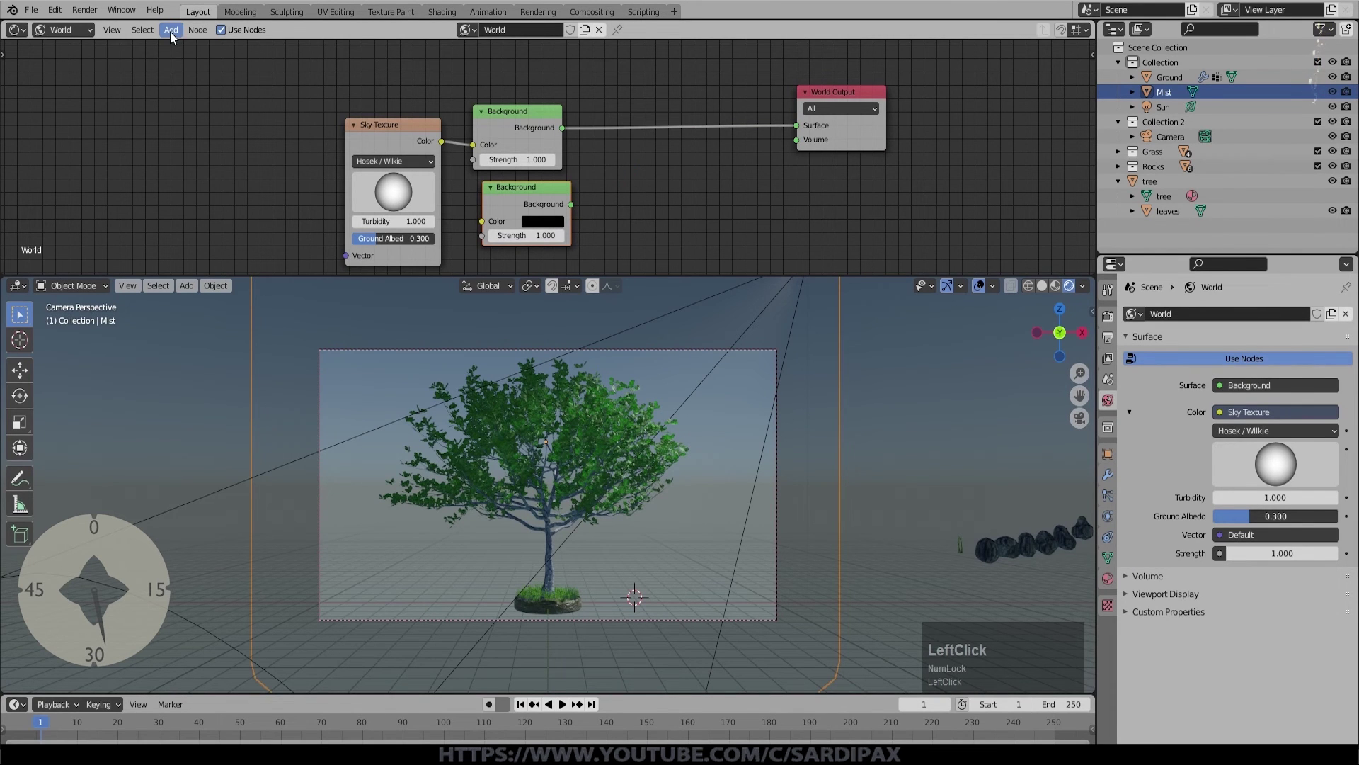
pyautogui.click(665, 100)
# Step: Add a Light Path node and feed Is Camera Ray into the mix factor
pyautogui.click(647, 182)
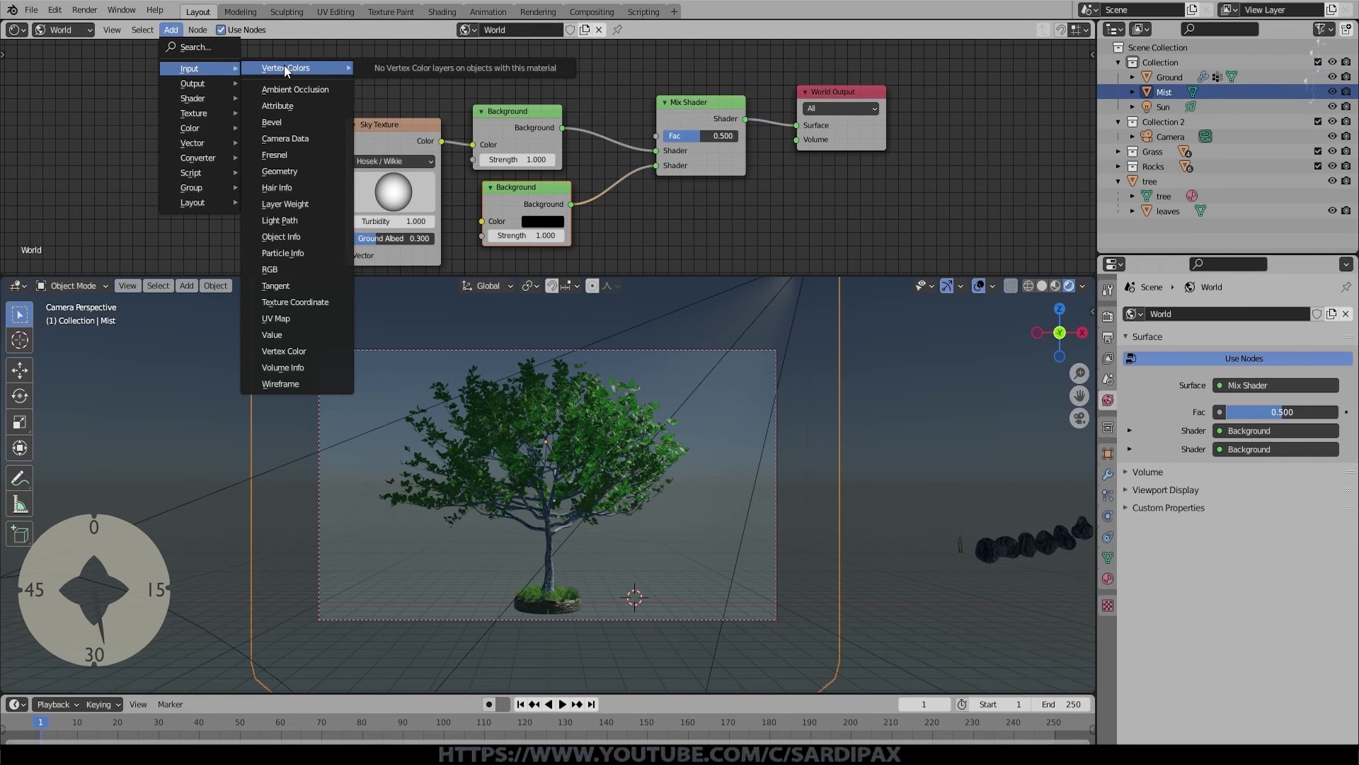
pyautogui.click(304, 206)
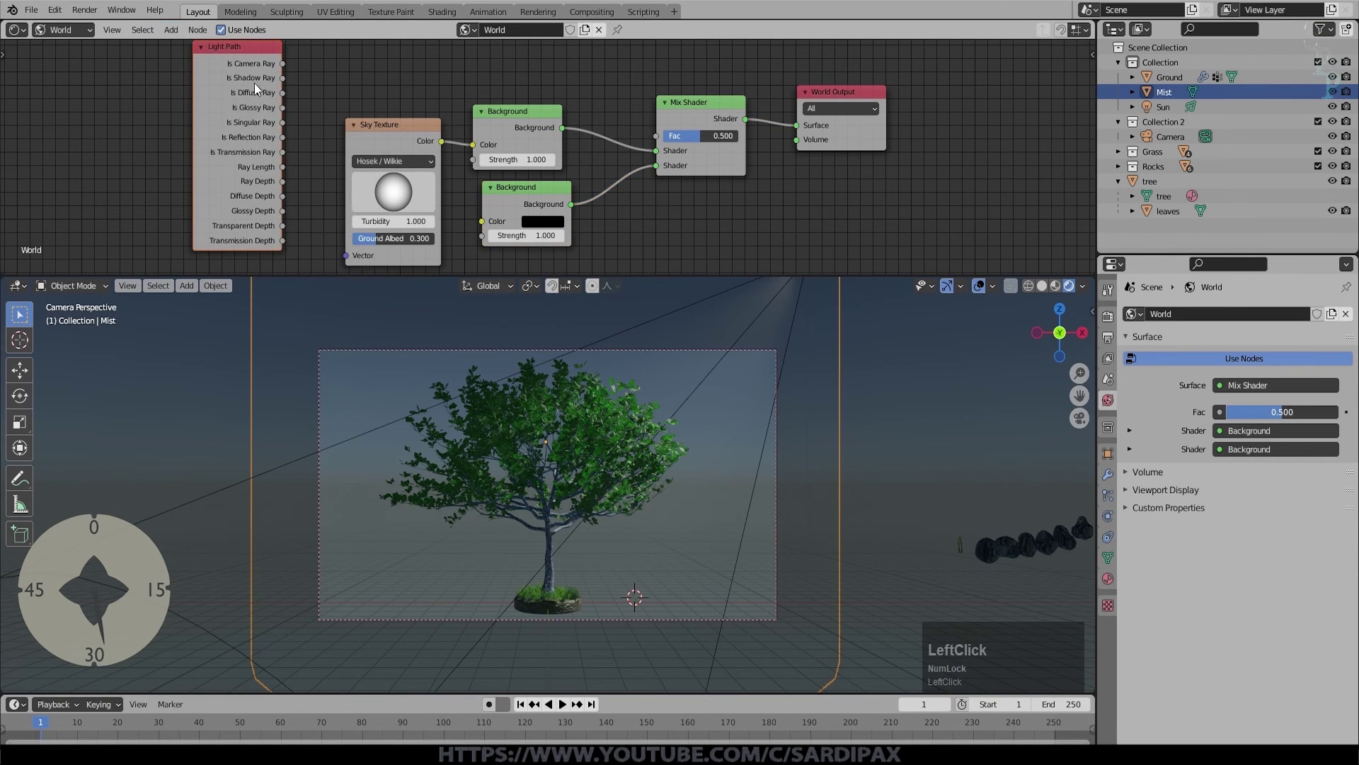
pyautogui.click(462, 79)
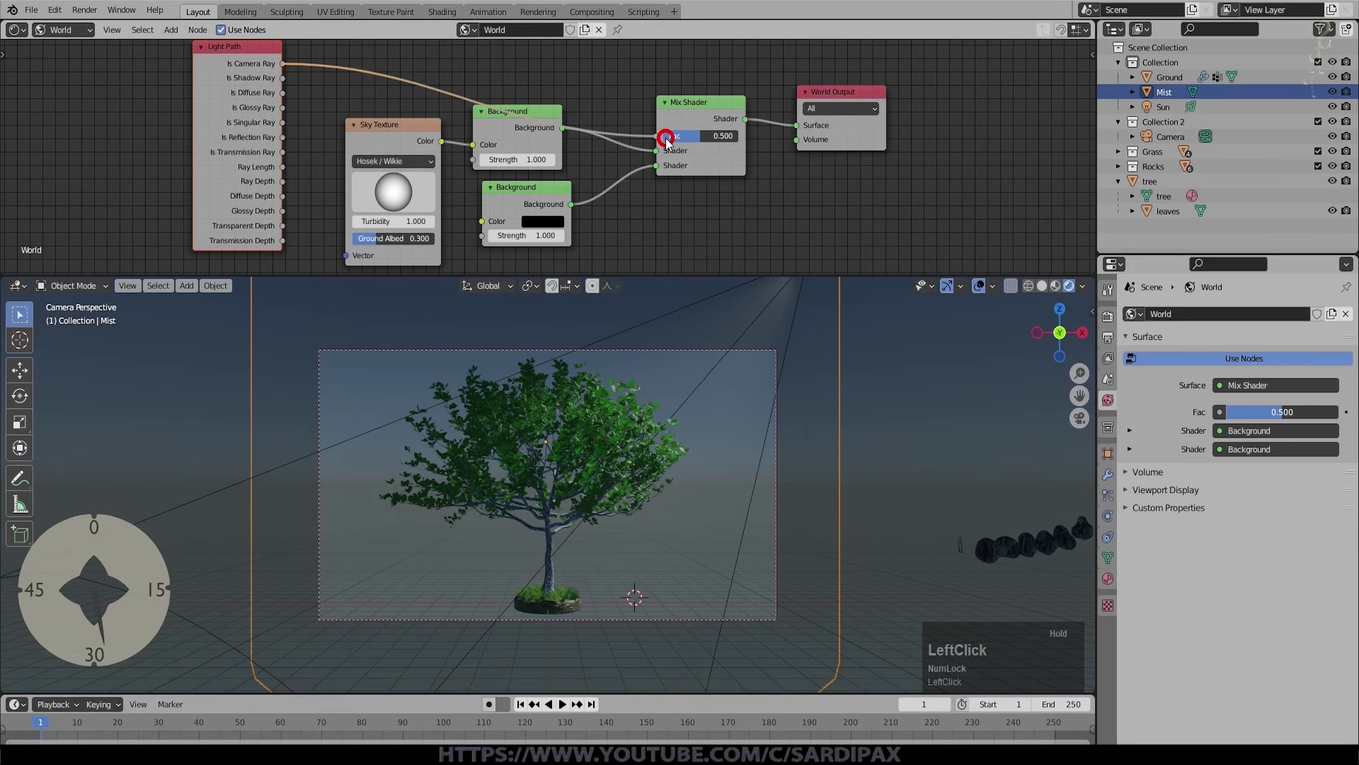
pyautogui.scroll(-3)
pyautogui.click(333, 87)
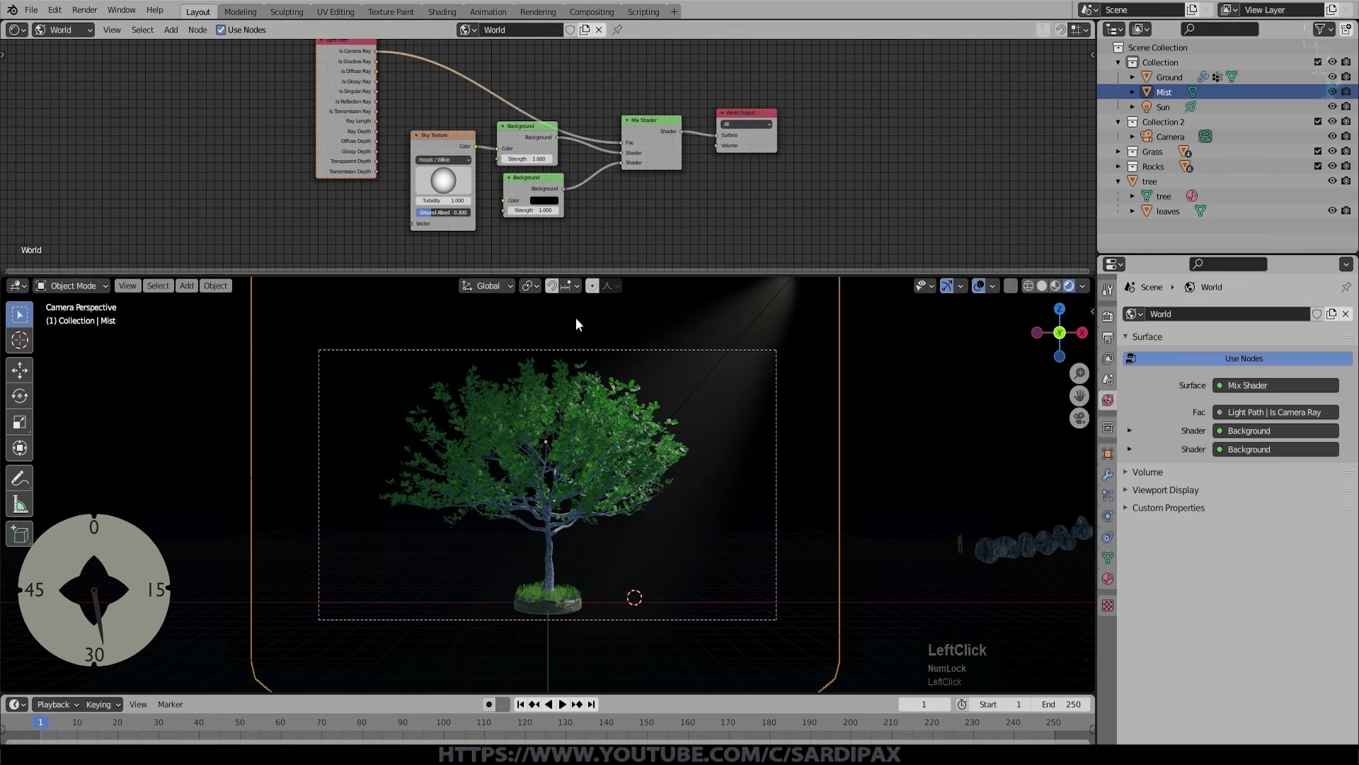
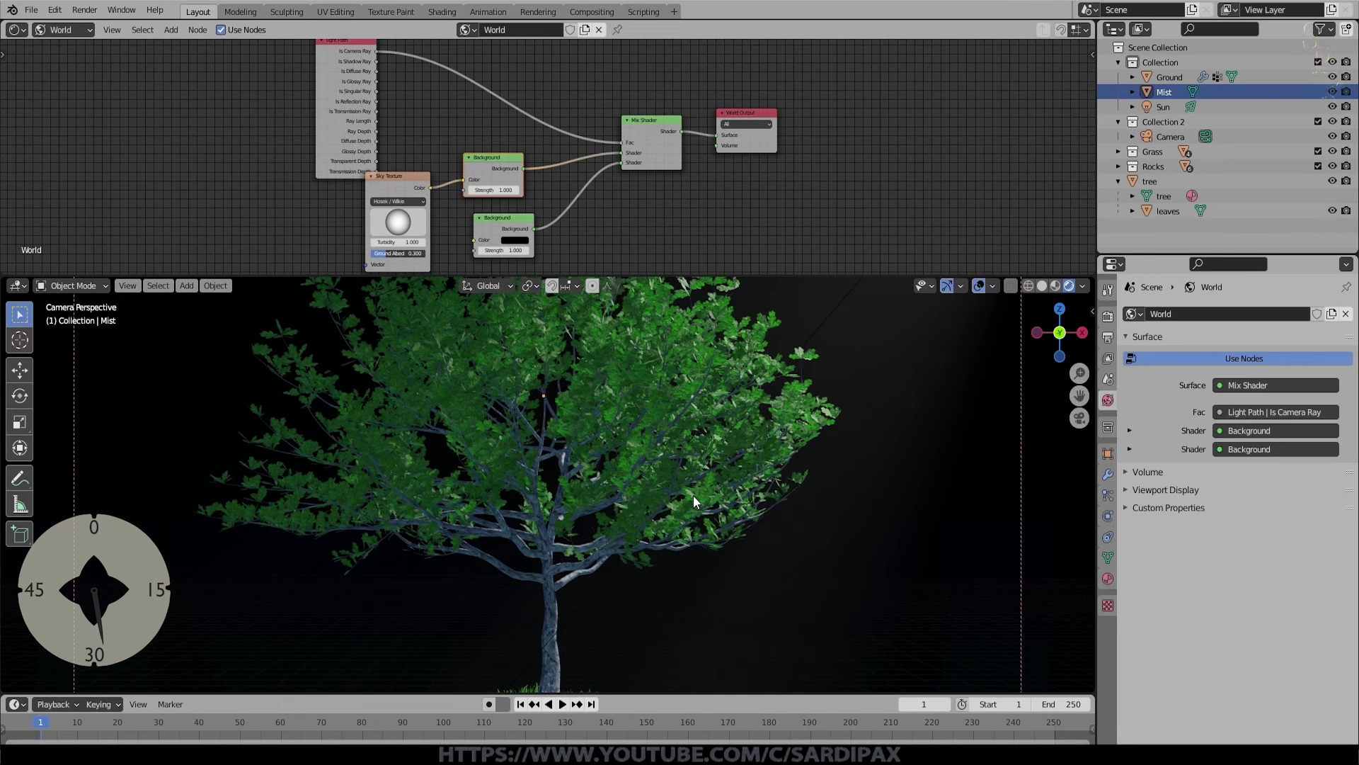
# Step: Select the tree and set the Bark material's hue to 0.5
pyautogui.click(552, 603)
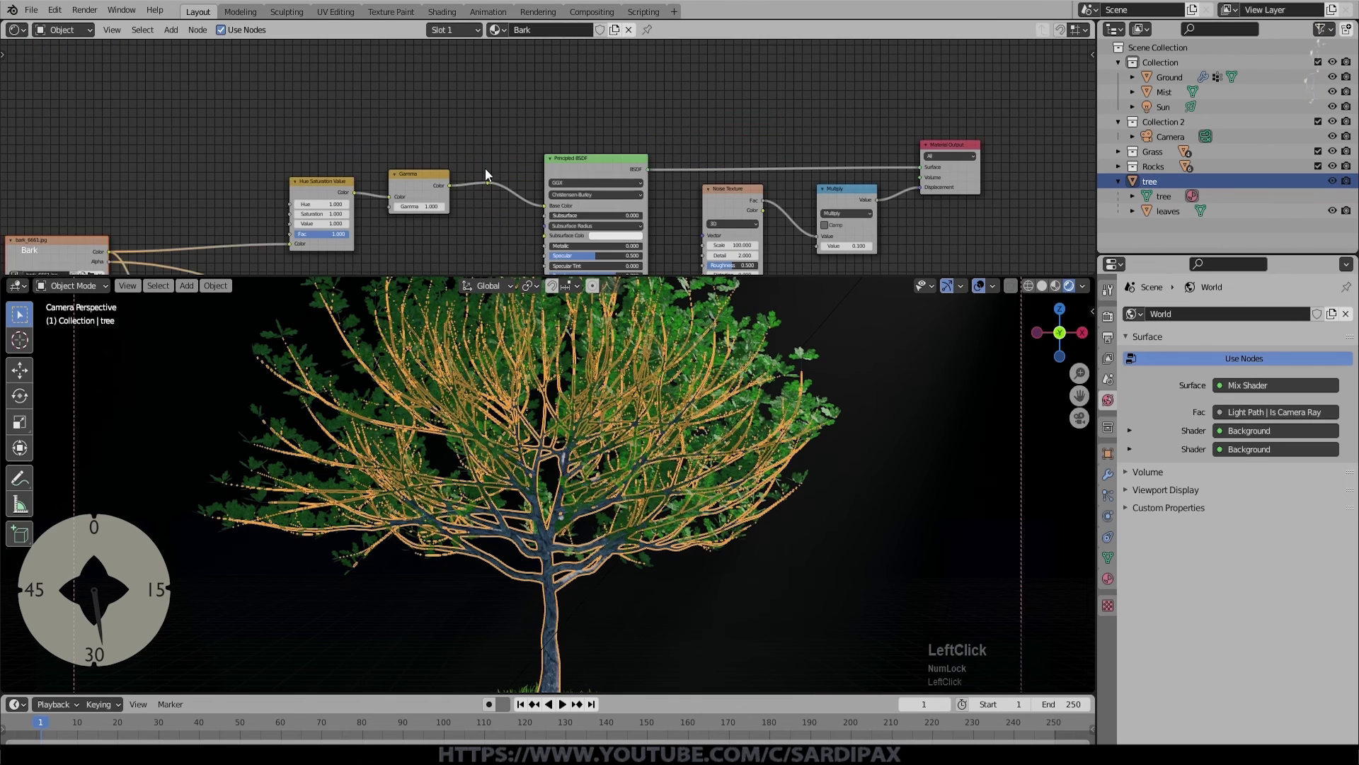
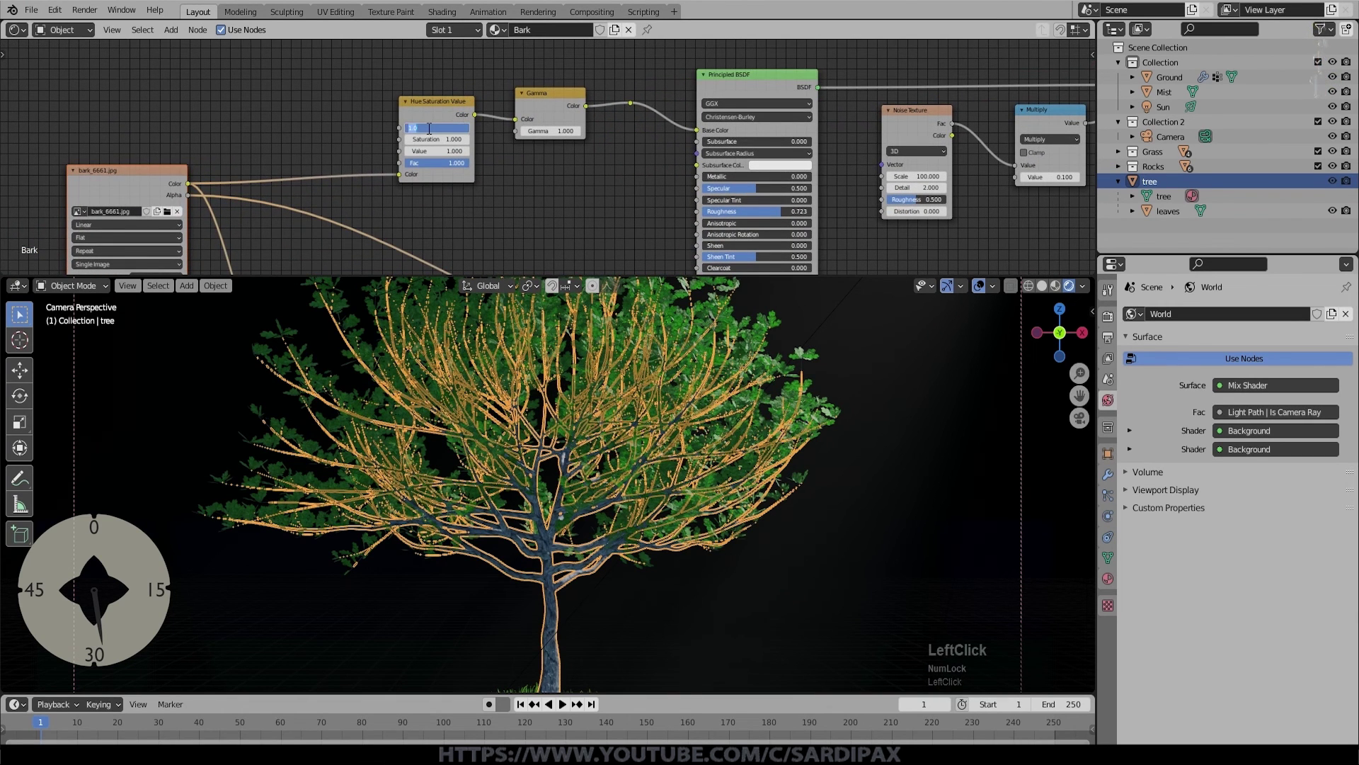
pyautogui.press('KP_Decimal')
pyautogui.press('KP_5')
pyautogui.press('KP_Enter')
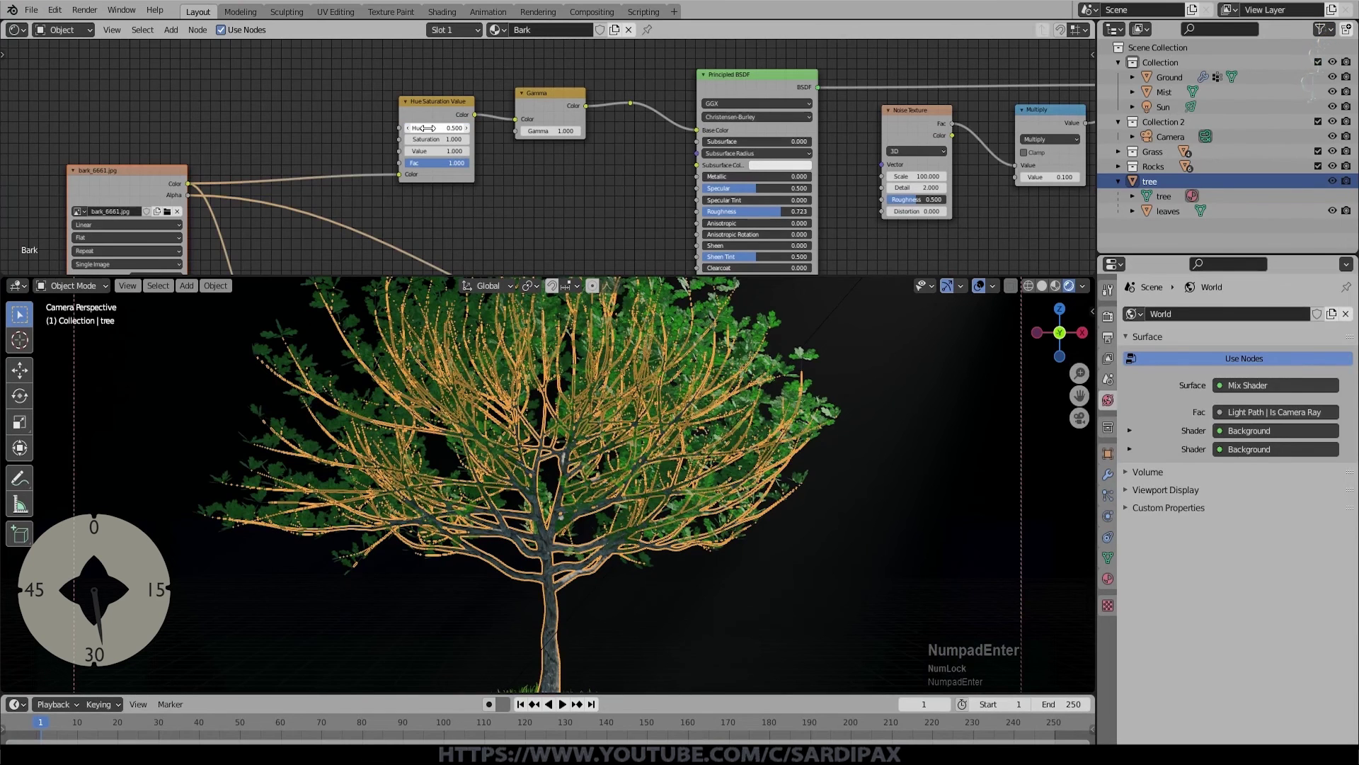
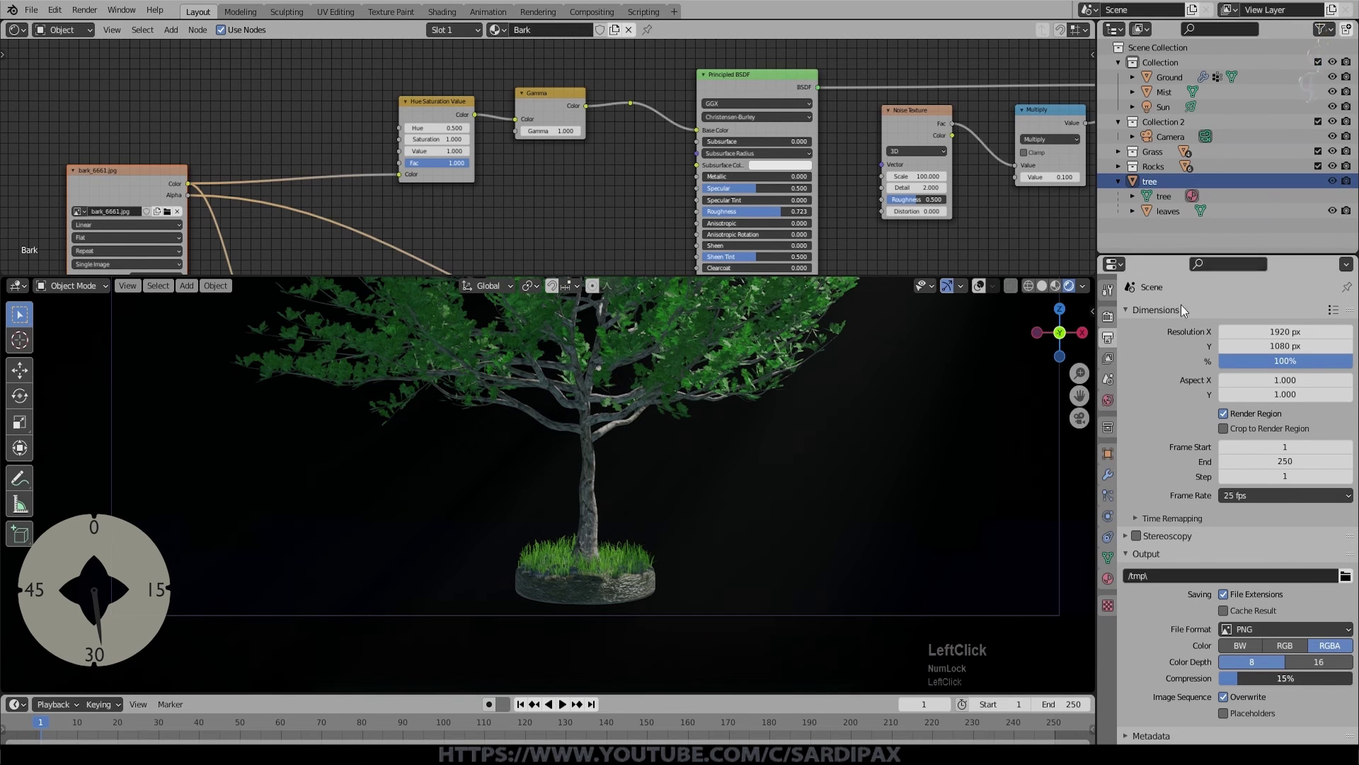
# Step: Enable Screen Space Reflections in the Eevee render settings and expand its options
pyautogui.scroll(3)
pyautogui.click(1112, 362)
pyautogui.click(1140, 415)
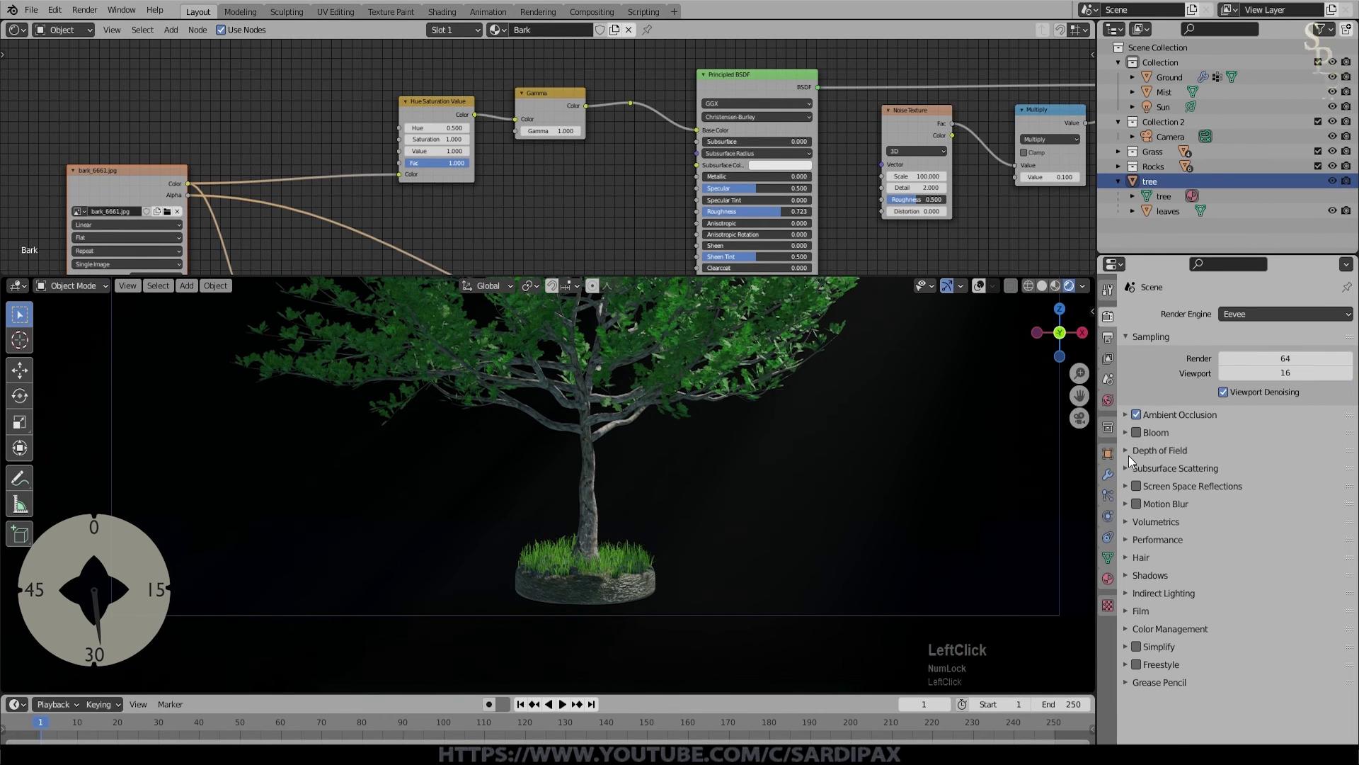
pyautogui.click(1130, 472)
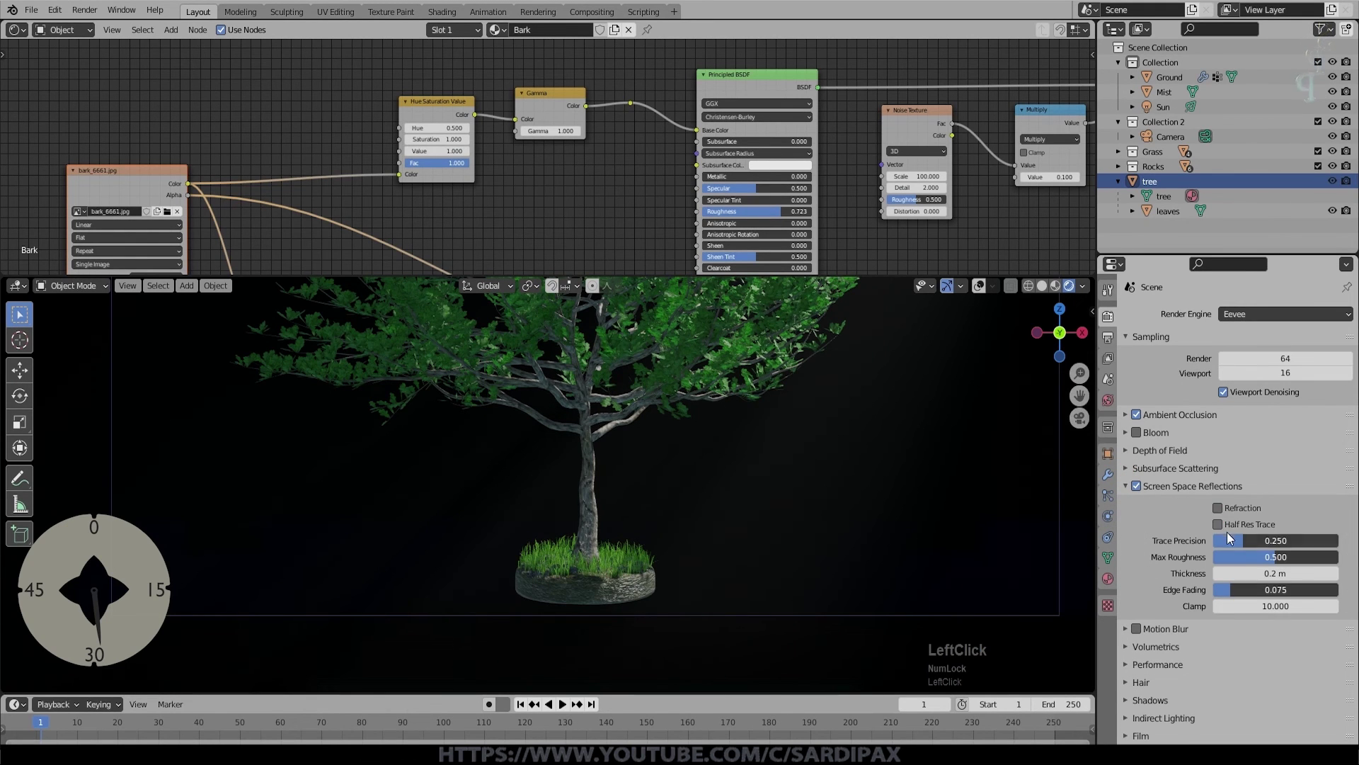
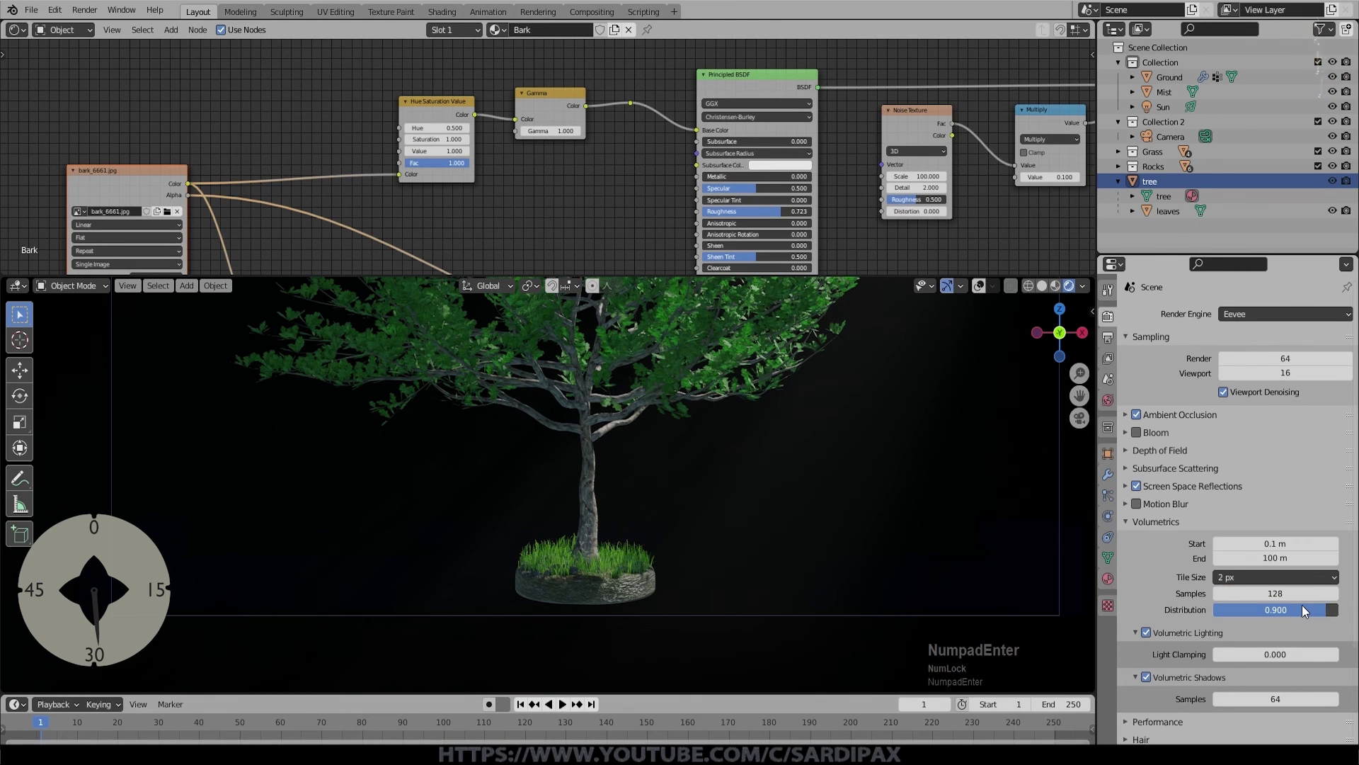
pyautogui.middleClick(888, 391)
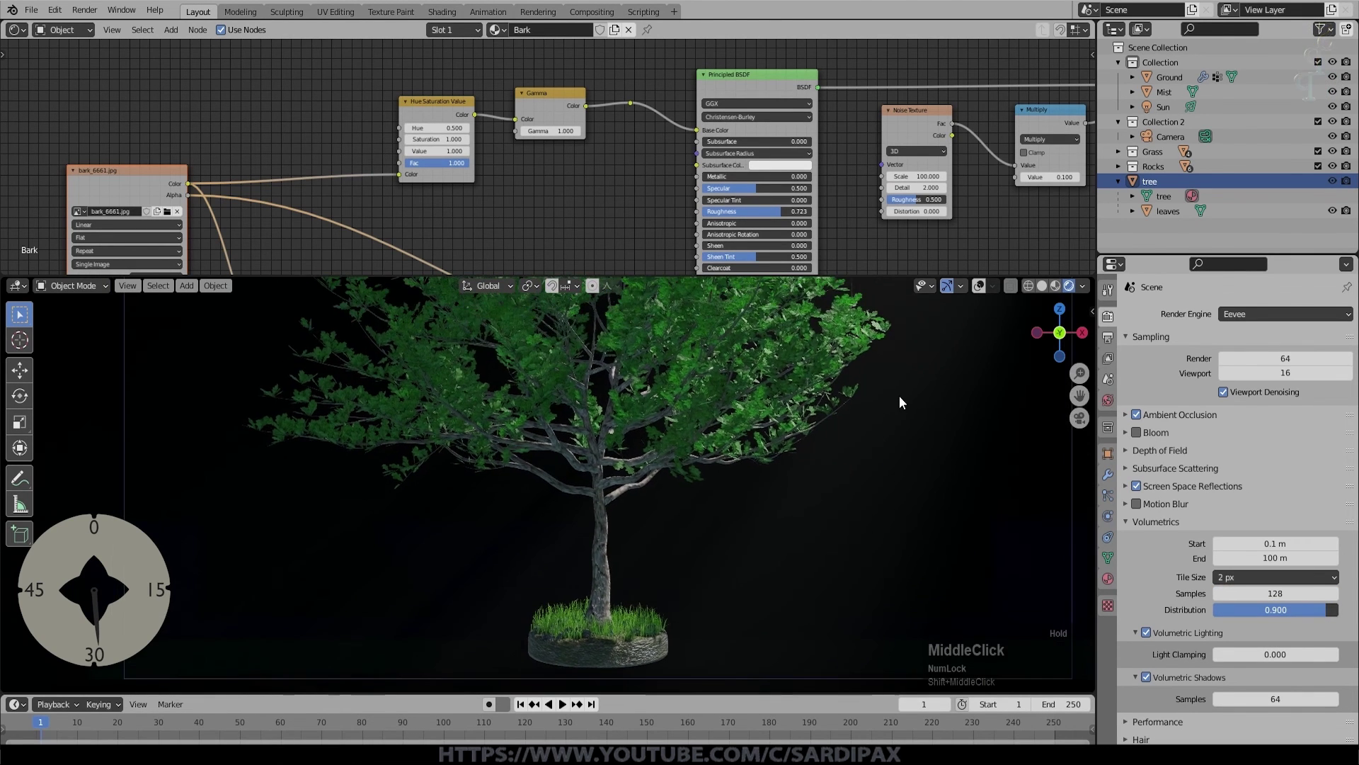
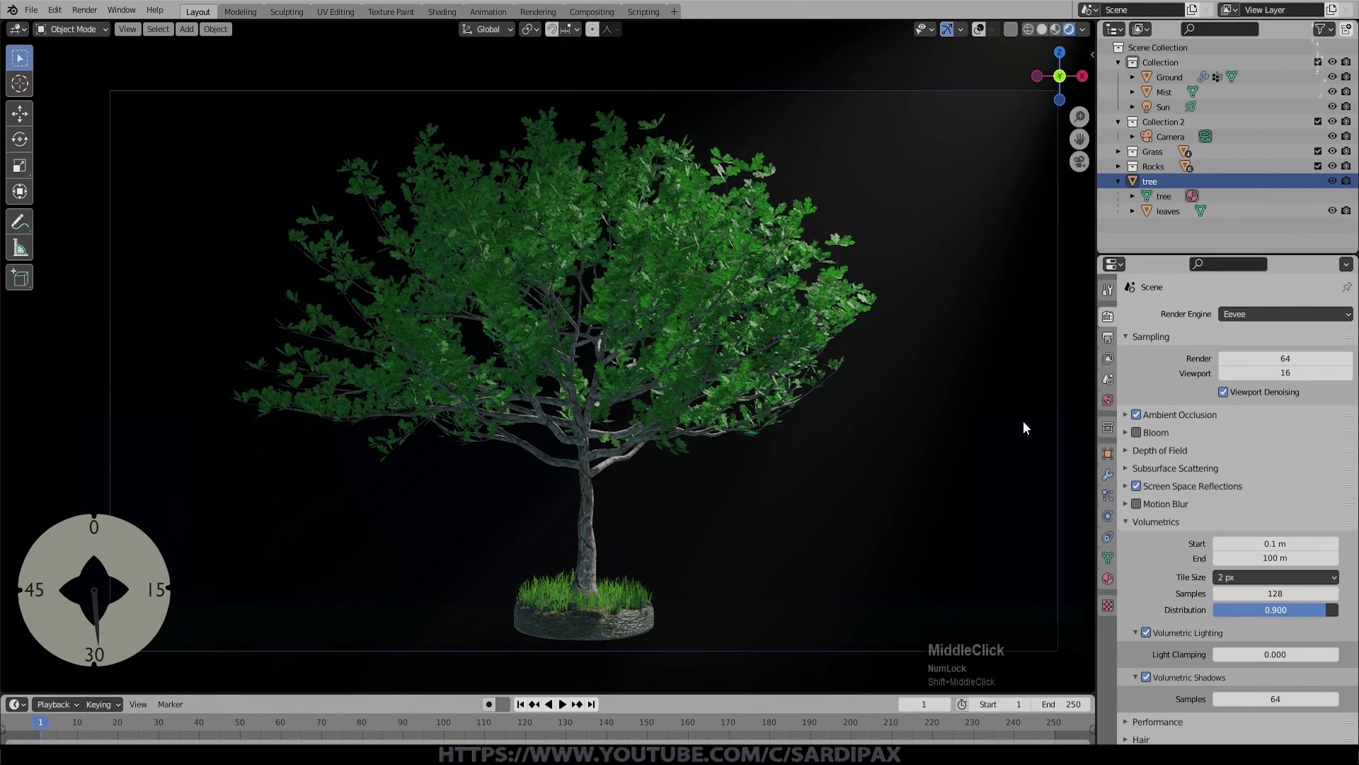
# Step: Render with F12, view the result full-window, then dismiss it back to the viewport
pyautogui.press('F12')
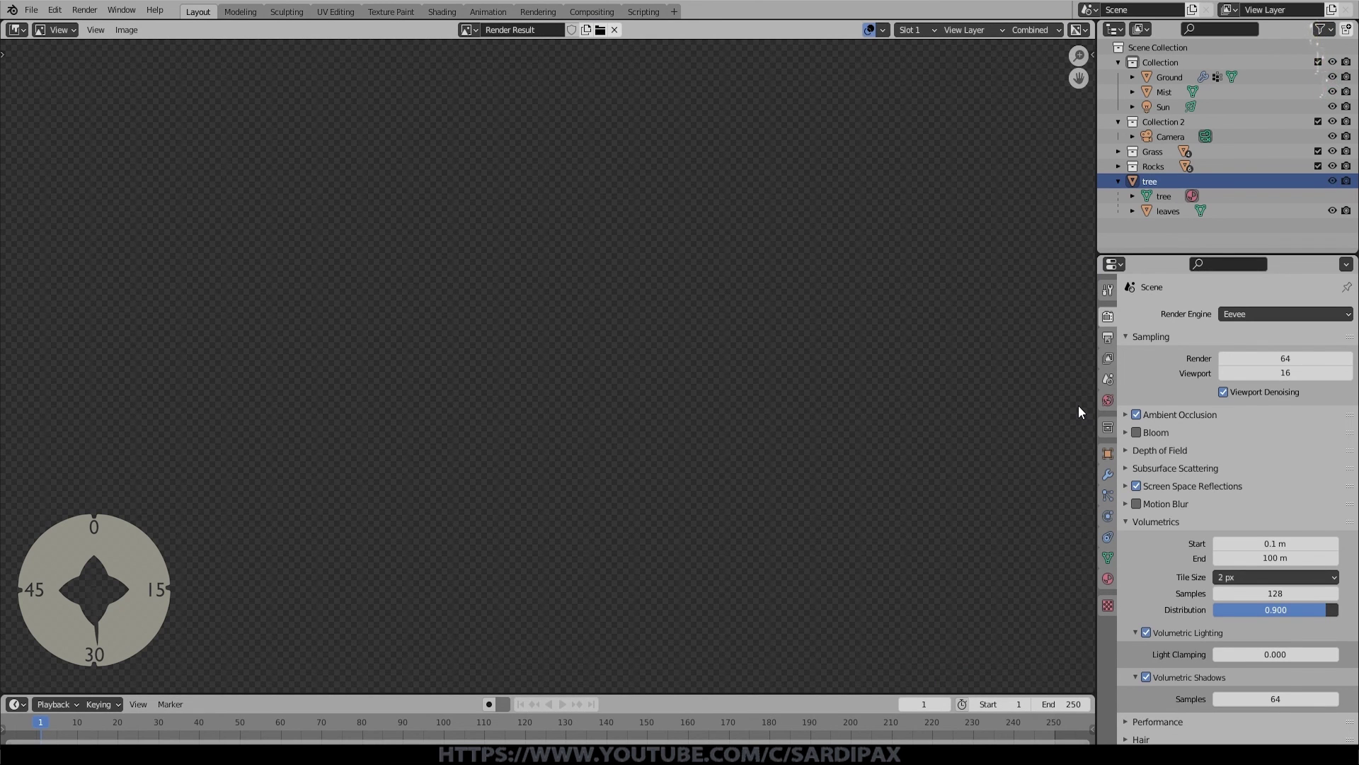
pyautogui.press('shift+Num_Lock')
pyautogui.press('shift+space')
pyautogui.scroll(-3)
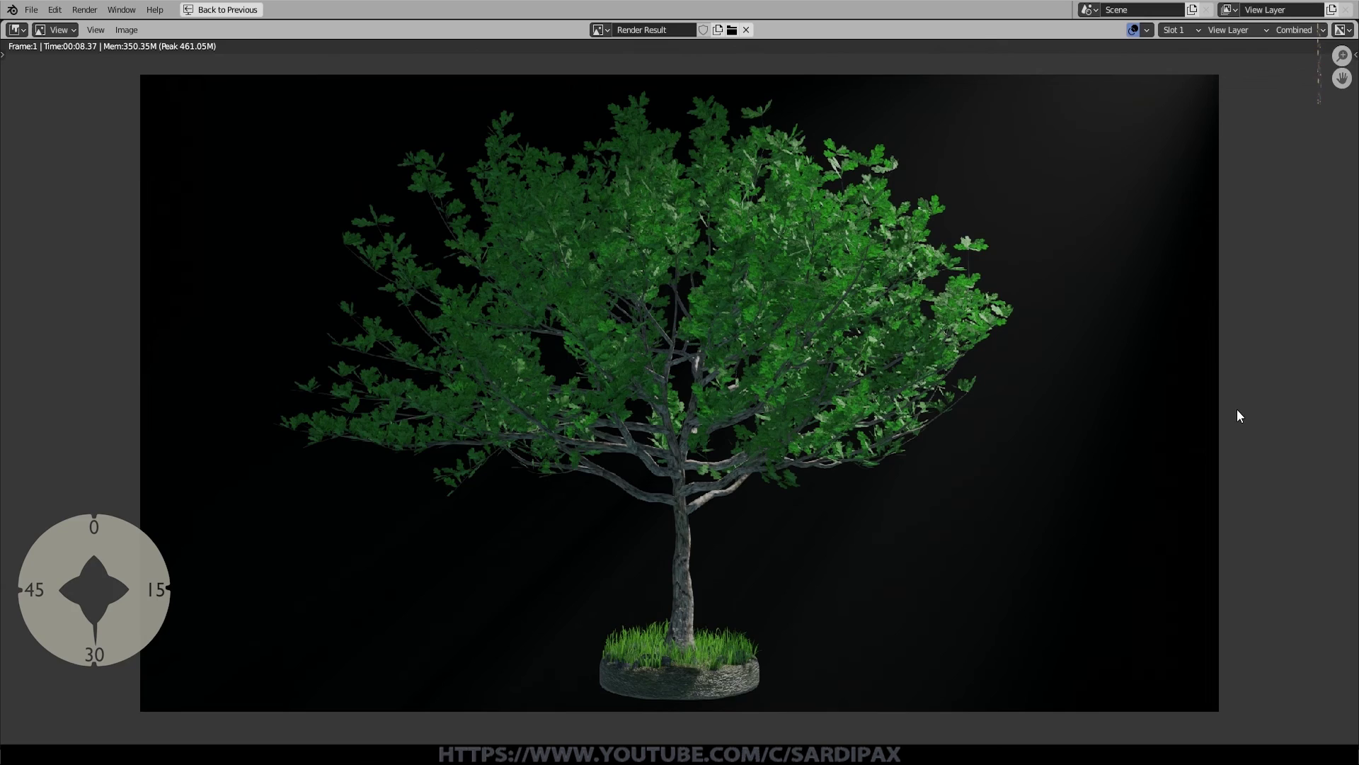
pyautogui.press('Escape')
pyautogui.scroll(3)
# Step: Hide the viewport overlays and orbit around the tree and grassy base on black
pyautogui.click(1337, 35)
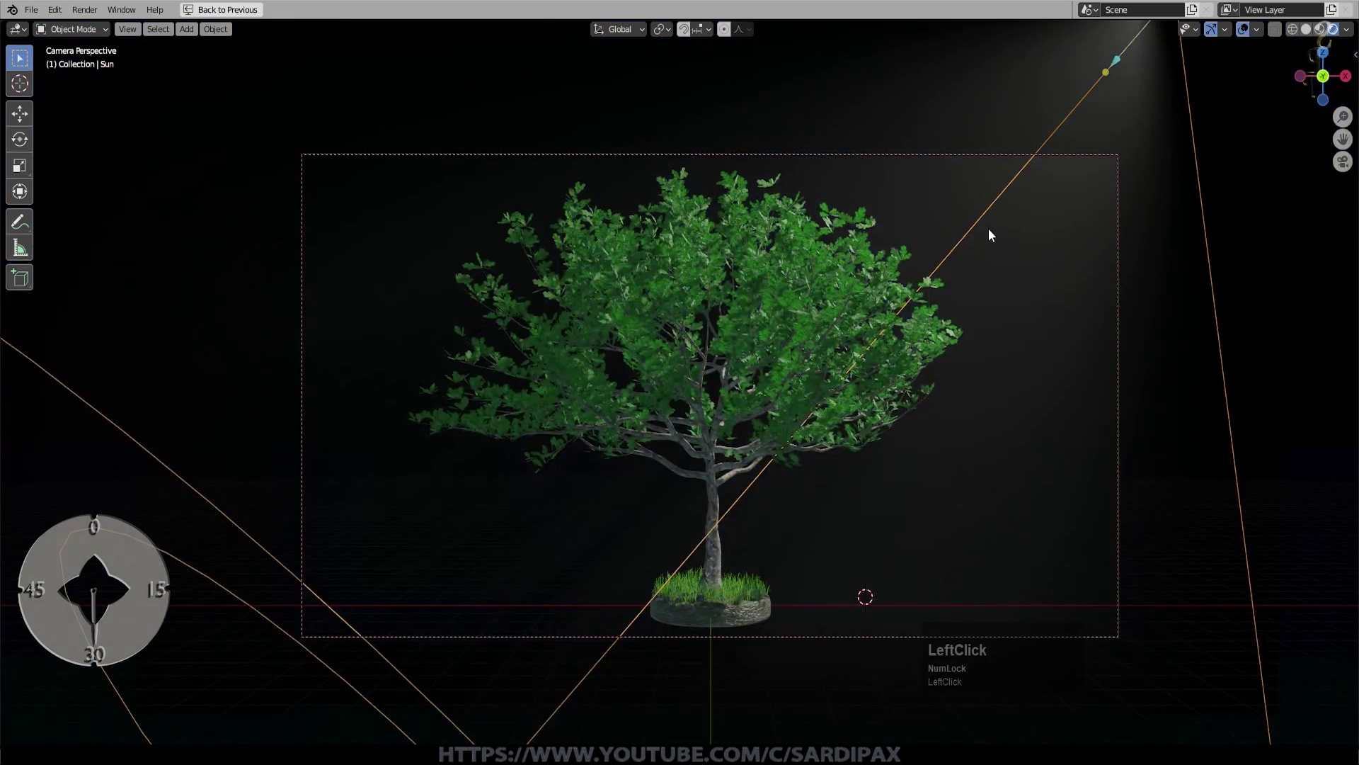
pyautogui.scroll(3)
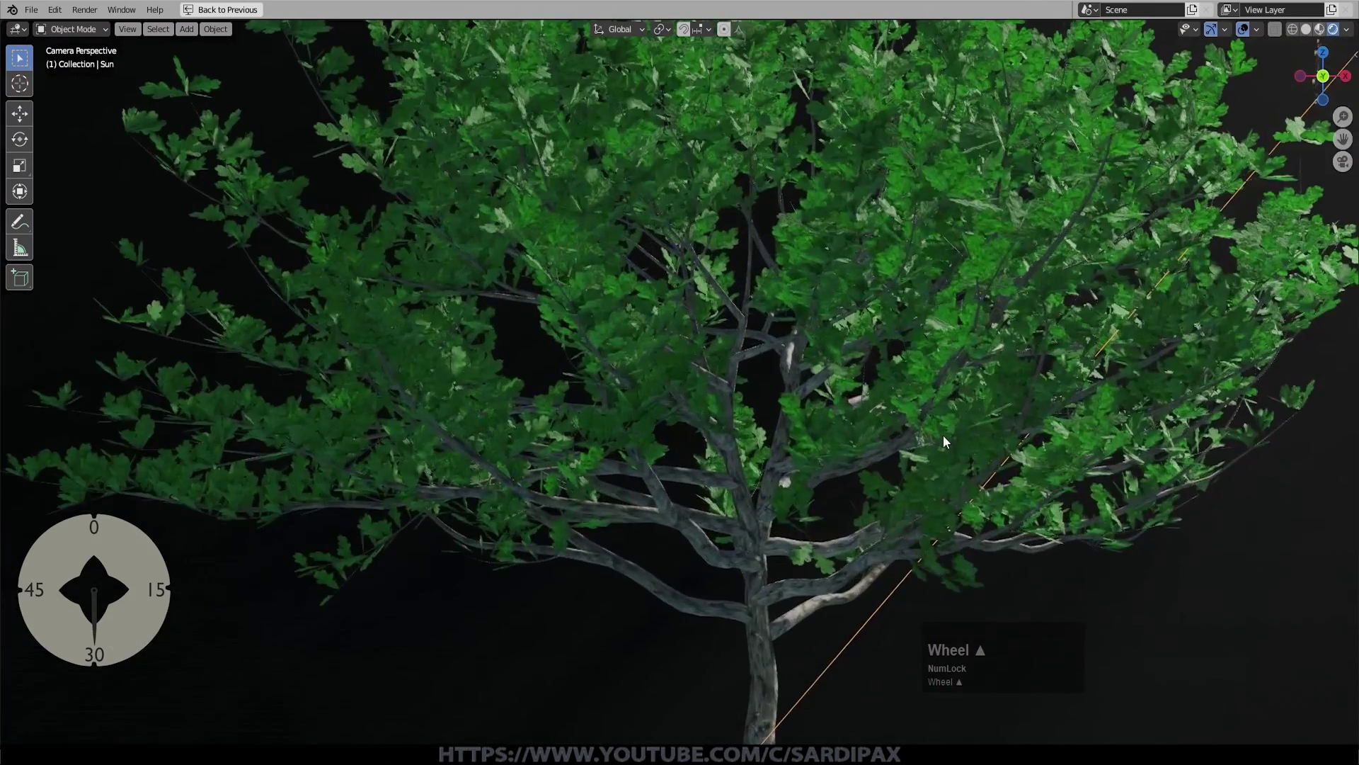
pyautogui.scroll(-3)
pyautogui.middleClick(884, 512)
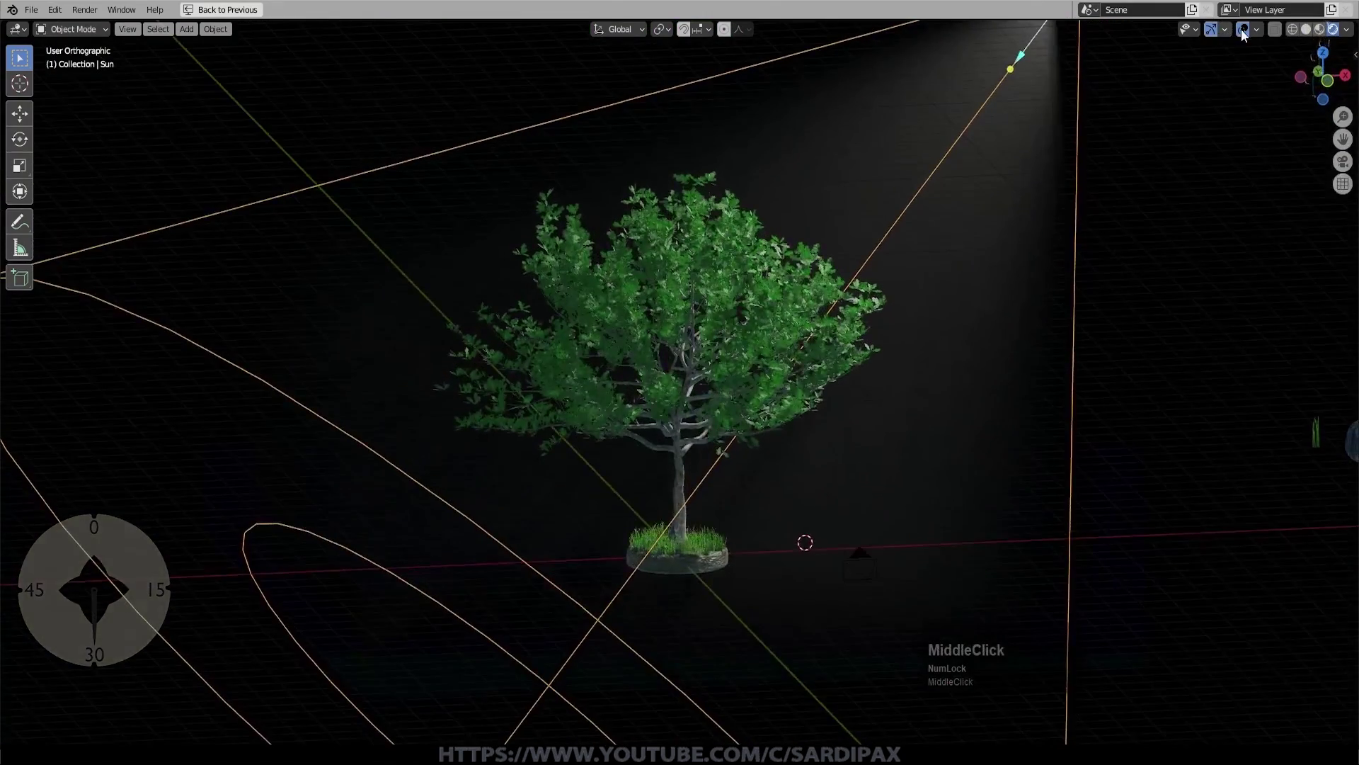
pyautogui.click(1252, 32)
pyautogui.middleClick(799, 341)
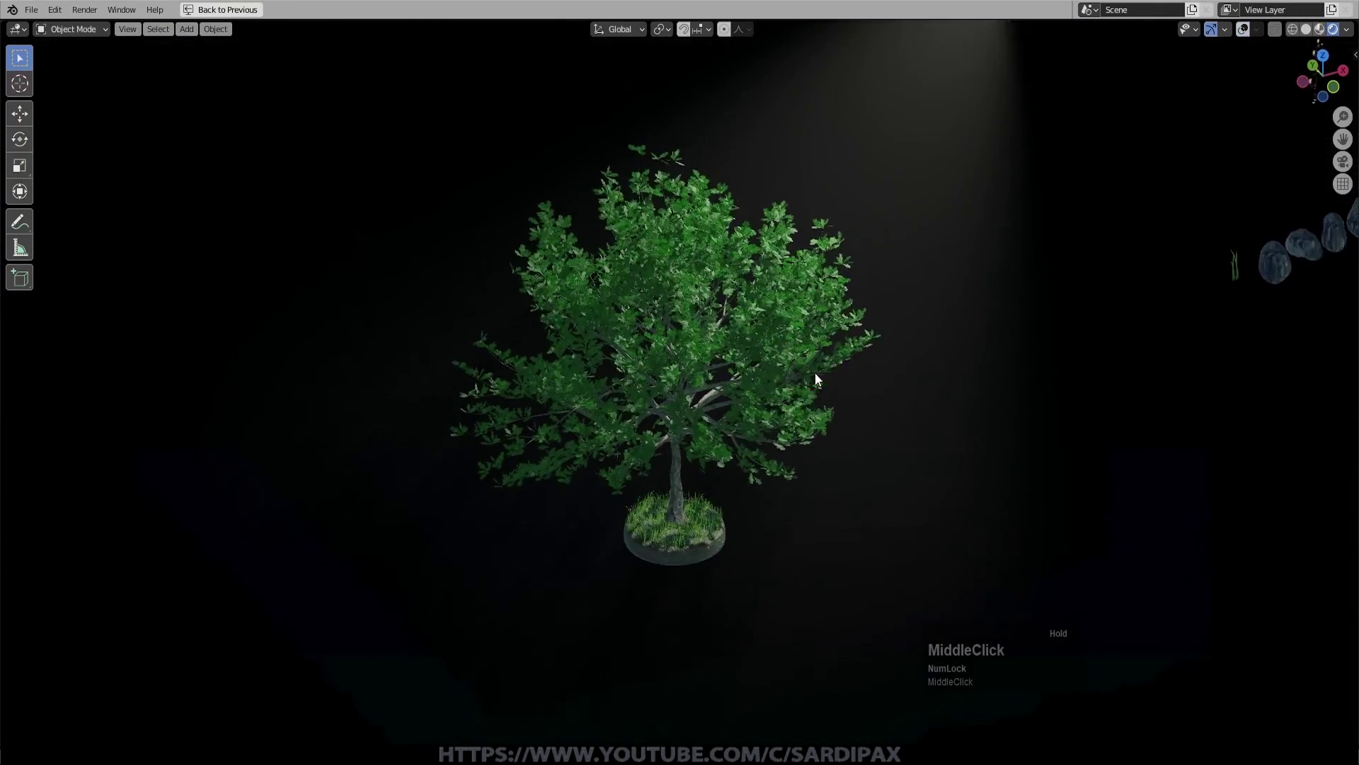
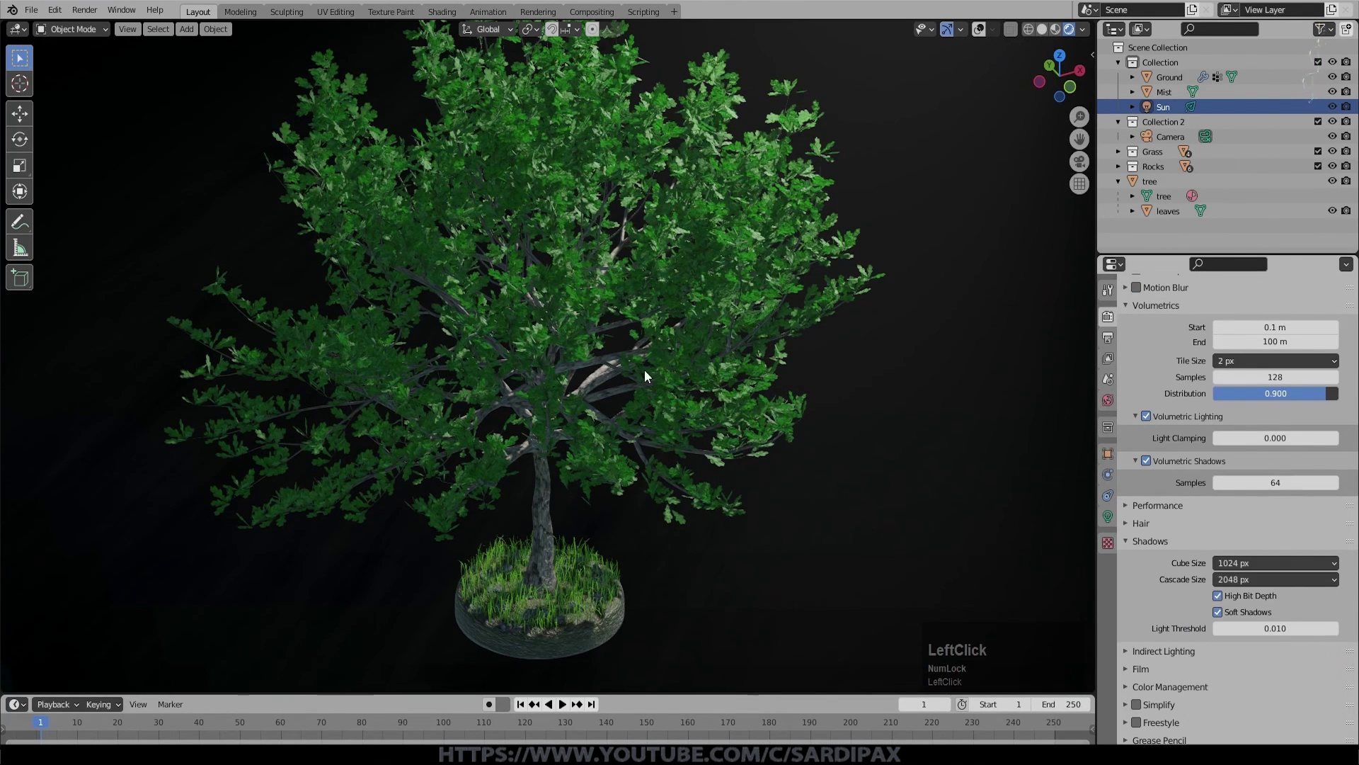
pyautogui.middleClick(790, 381)
pyautogui.scroll(3)
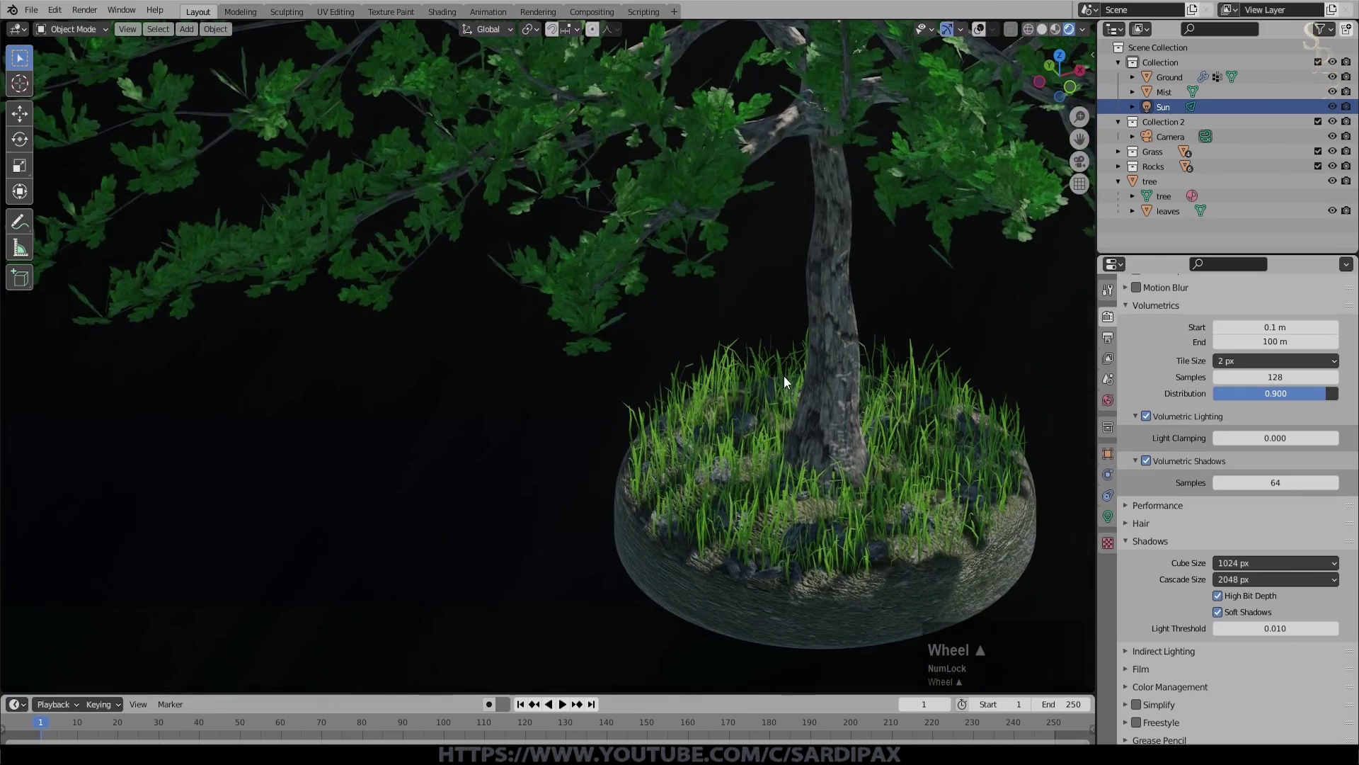
pyautogui.middleClick(865, 441)
pyautogui.middleClick(857, 432)
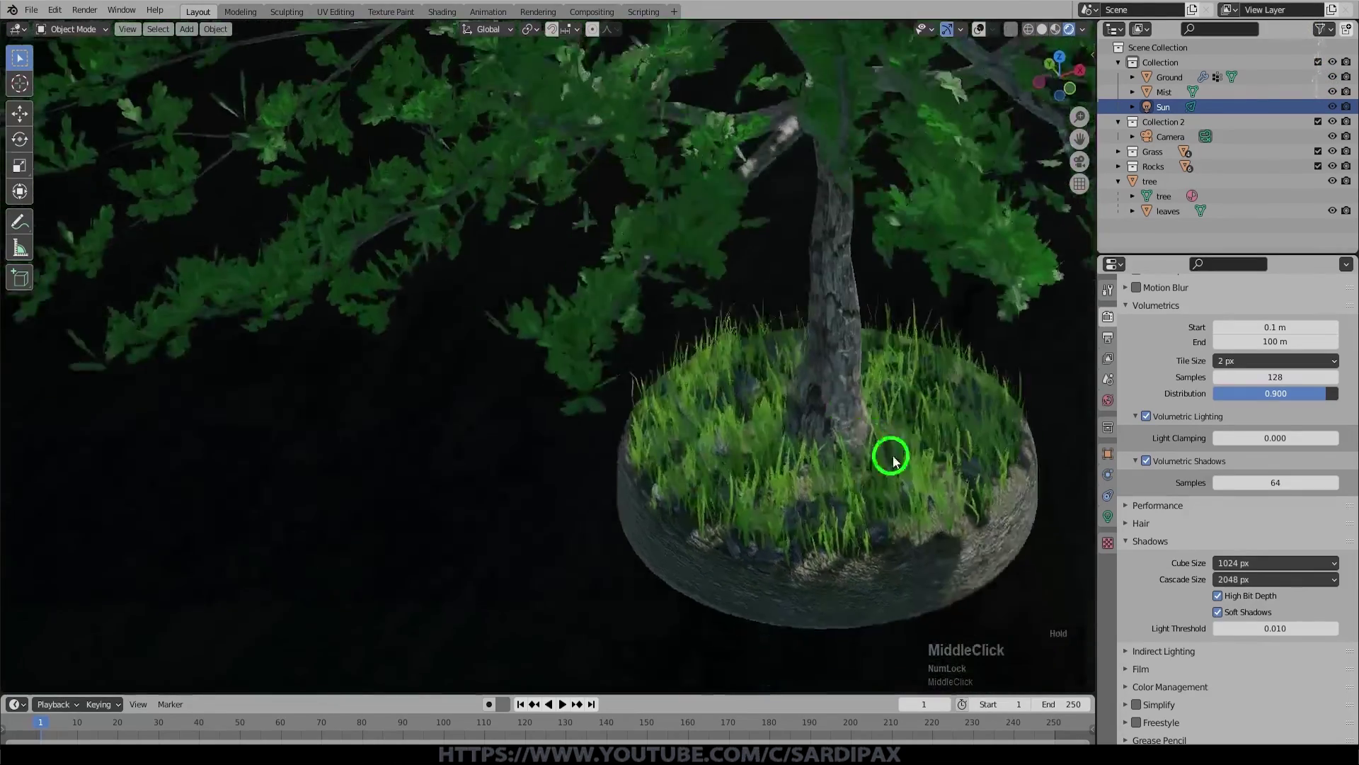
# Step: Maximise the viewport and inspect the canopy underside and grassy base up close
pyautogui.press('ctrl+space')
pyautogui.middleClick(832, 466)
pyautogui.scroll(-3)
pyautogui.middleClick(844, 387)
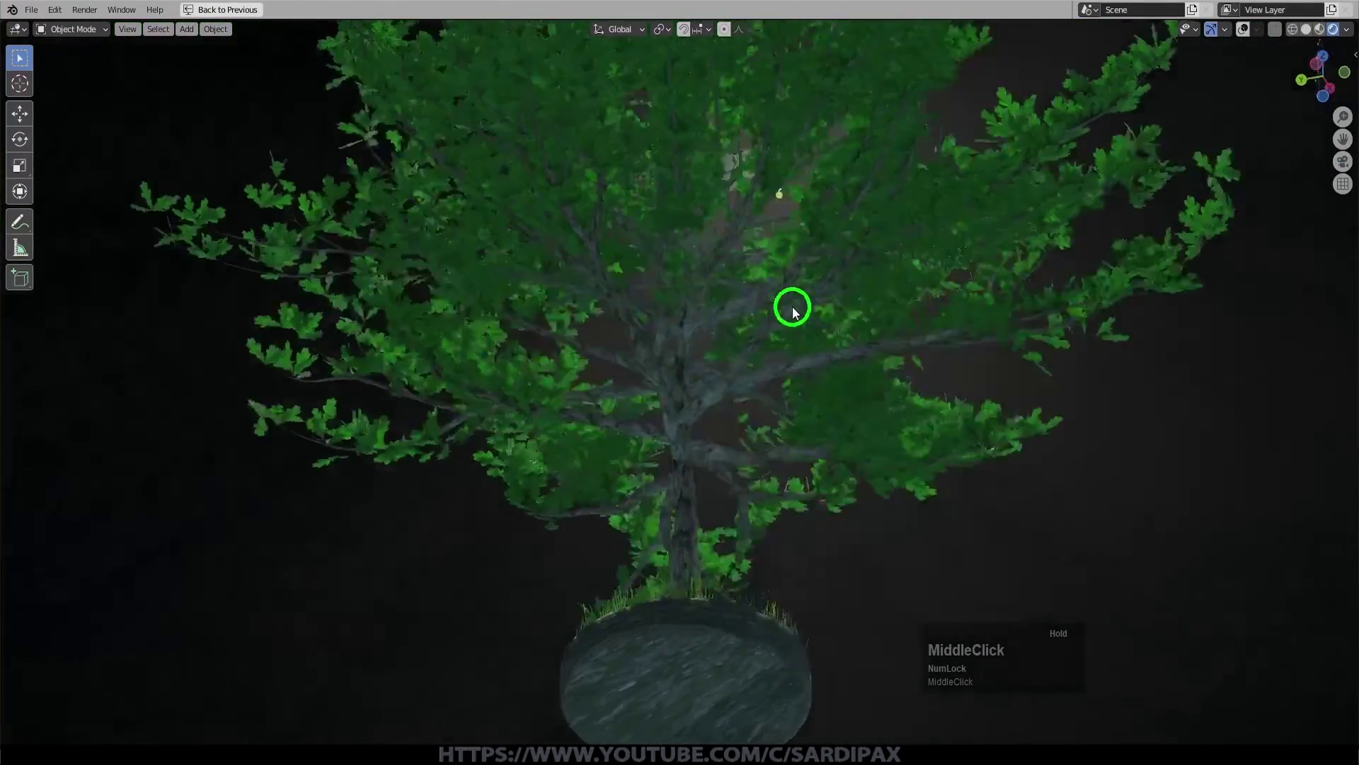
pyautogui.scroll(3)
pyautogui.middleClick(689, 338)
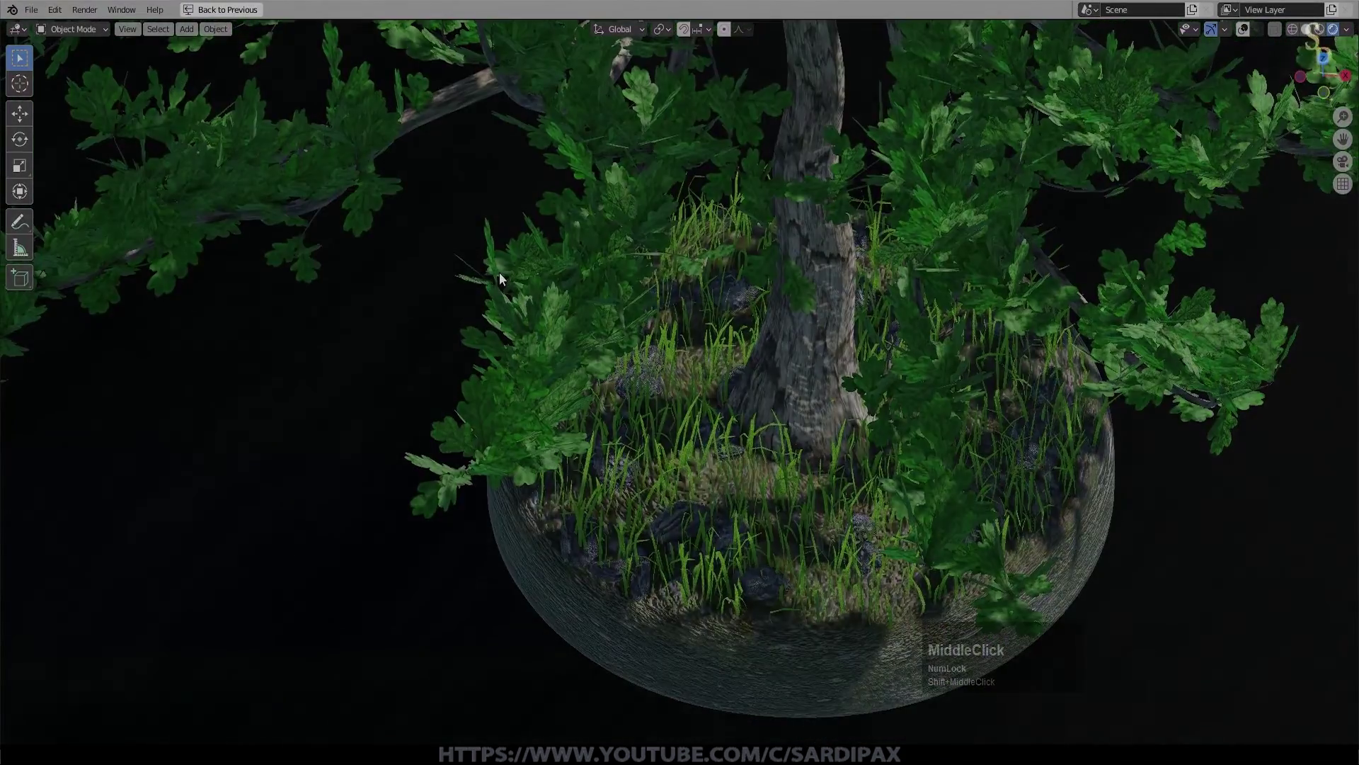